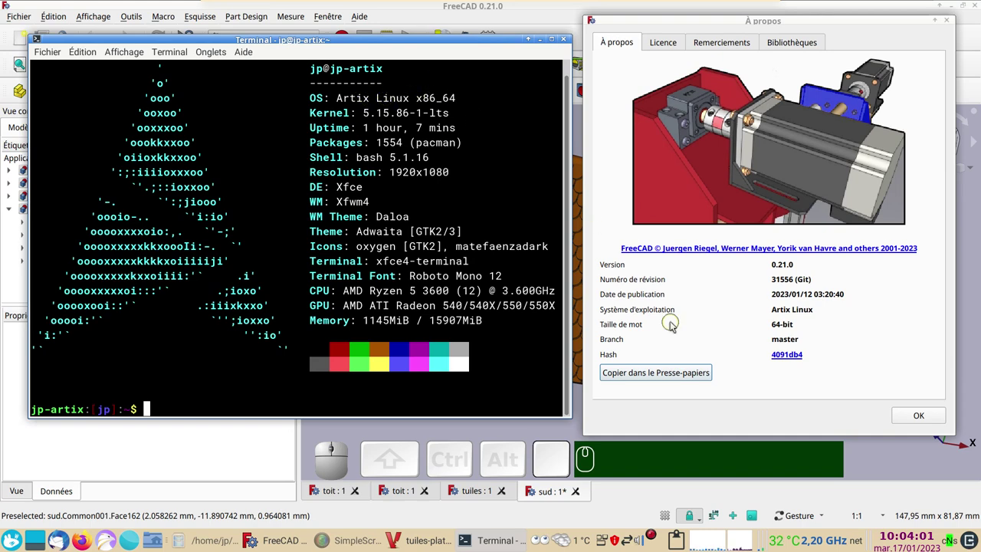
- Dismiss the version info window and orbit the toit roof model from several sides
left_click(934, 420)
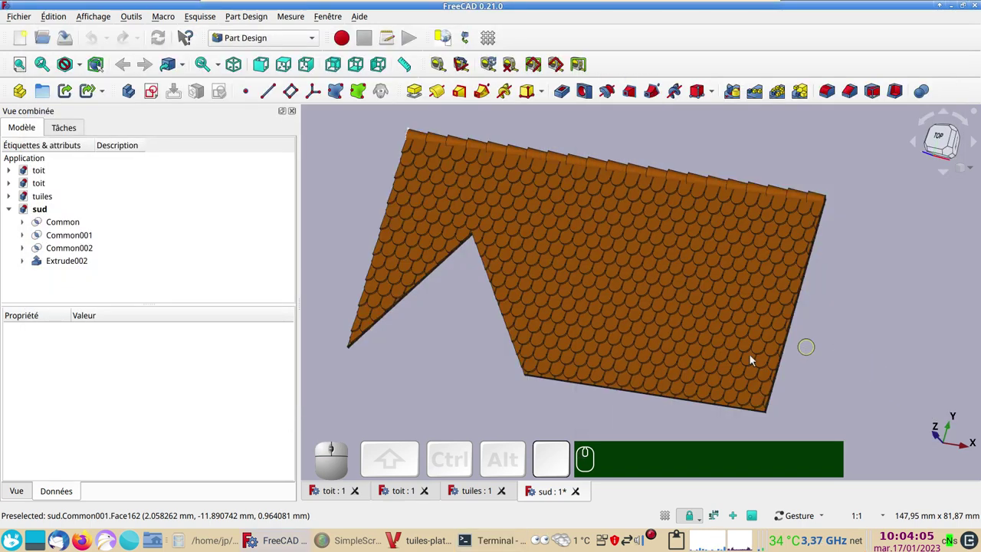
left_click(340, 490)
left_click_drag(867, 346, 725, 267)
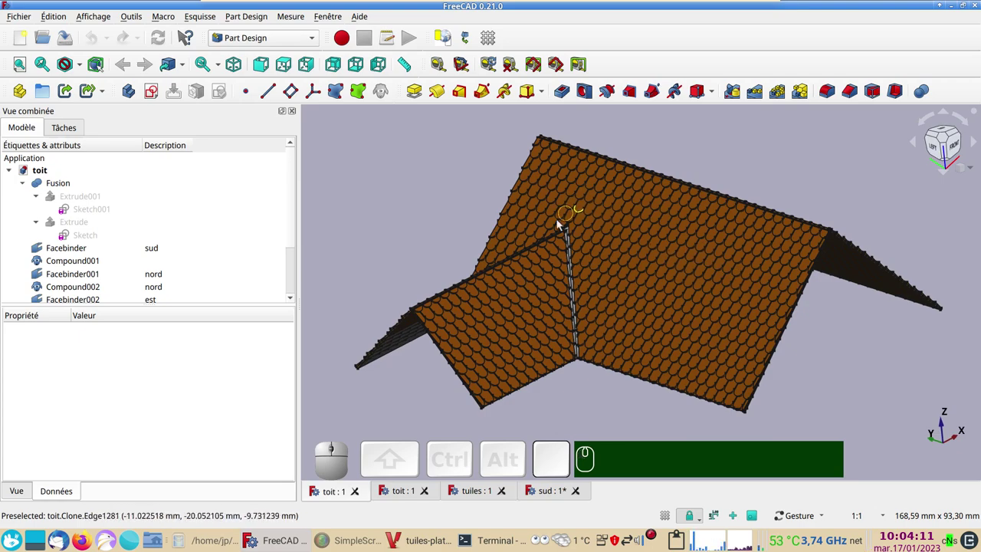
left_click_drag(834, 369, 902, 214)
left_click_drag(906, 285, 652, 270)
left_click_drag(917, 325, 602, 386)
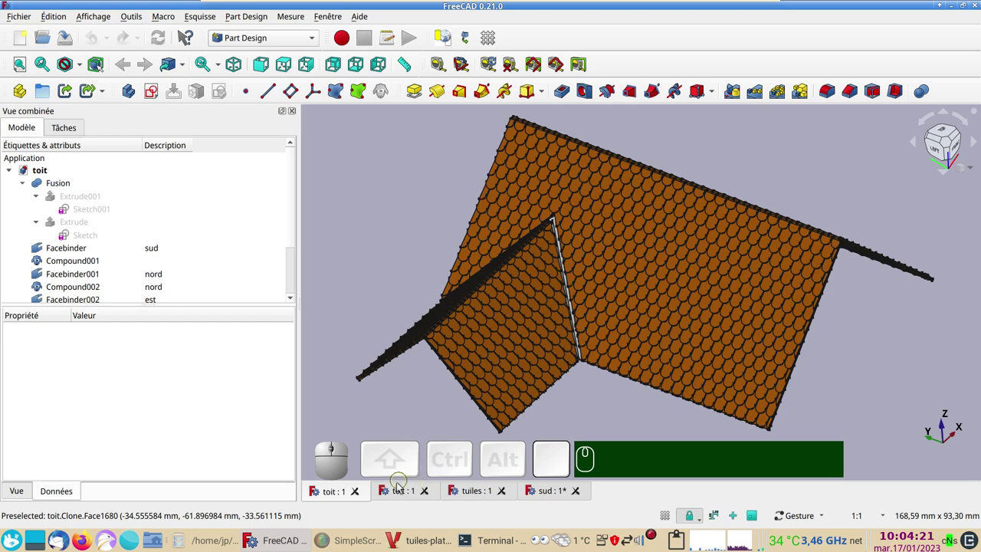
- Switch through the second toit, tuiles tile array and sud south panel documents, orbiting the roof faces
left_click(407, 488)
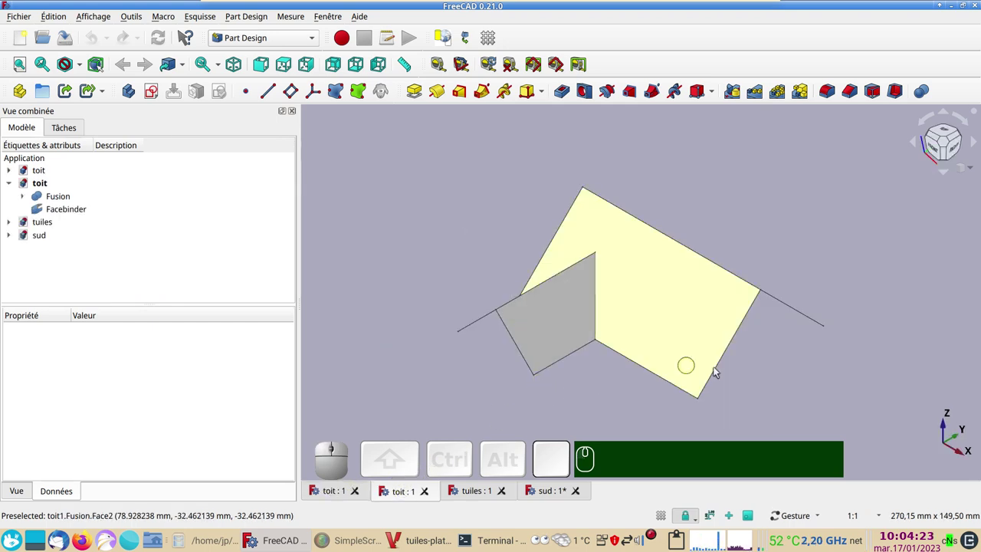
left_click_drag(766, 379, 652, 411)
left_click(469, 492)
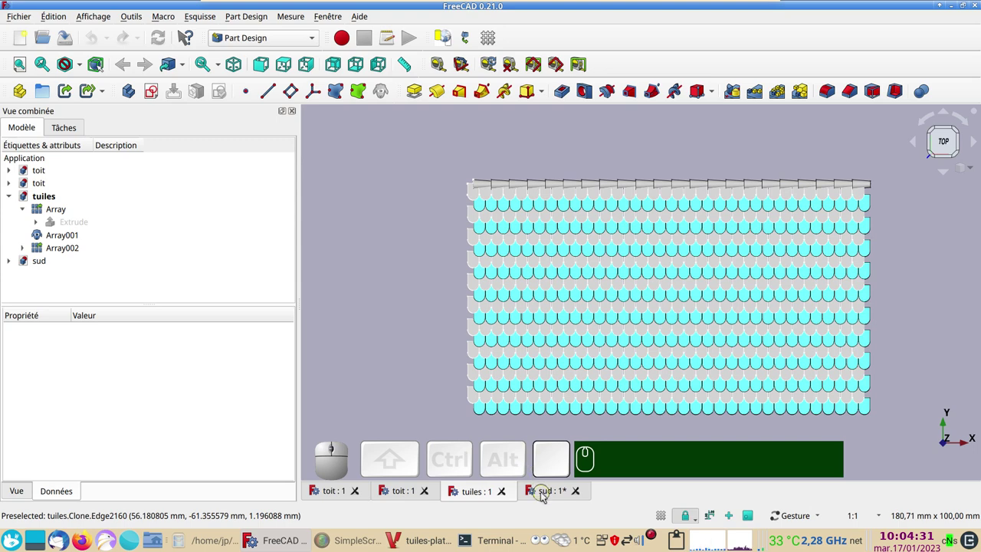
left_click(545, 496)
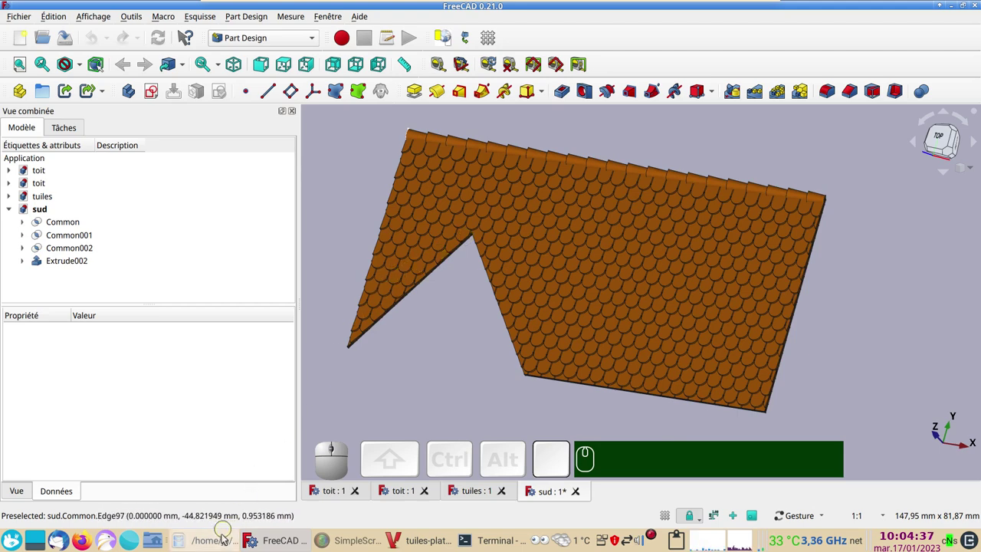
- Preview tuiles-plates_02.jpg in Dolphin, deselect it and return to FreeCAD
left_click(221, 541)
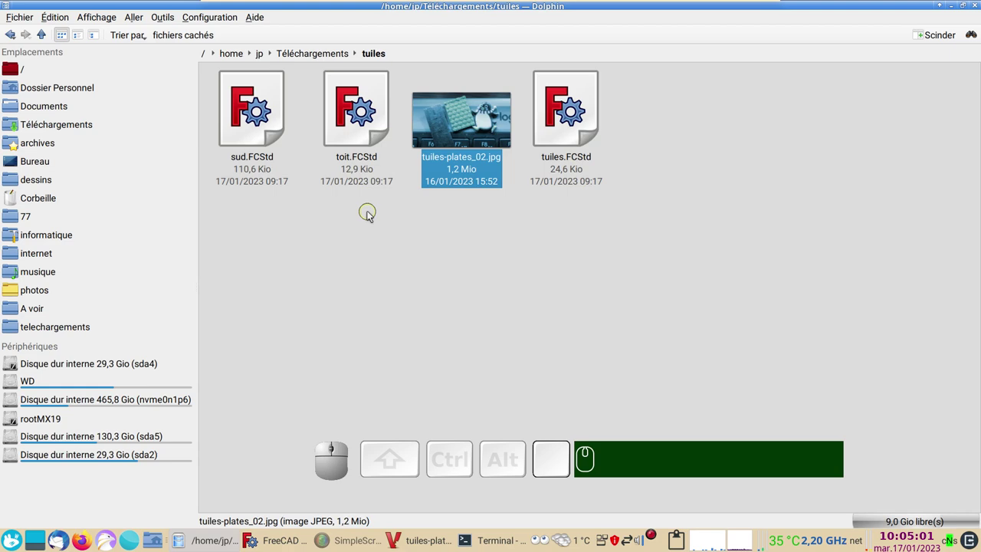
left_click(371, 214)
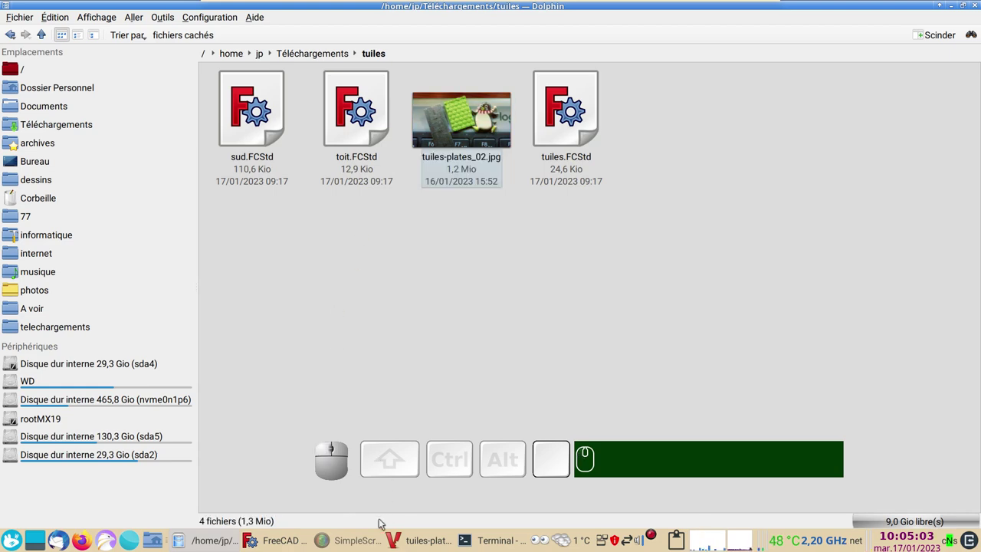
left_click(294, 542)
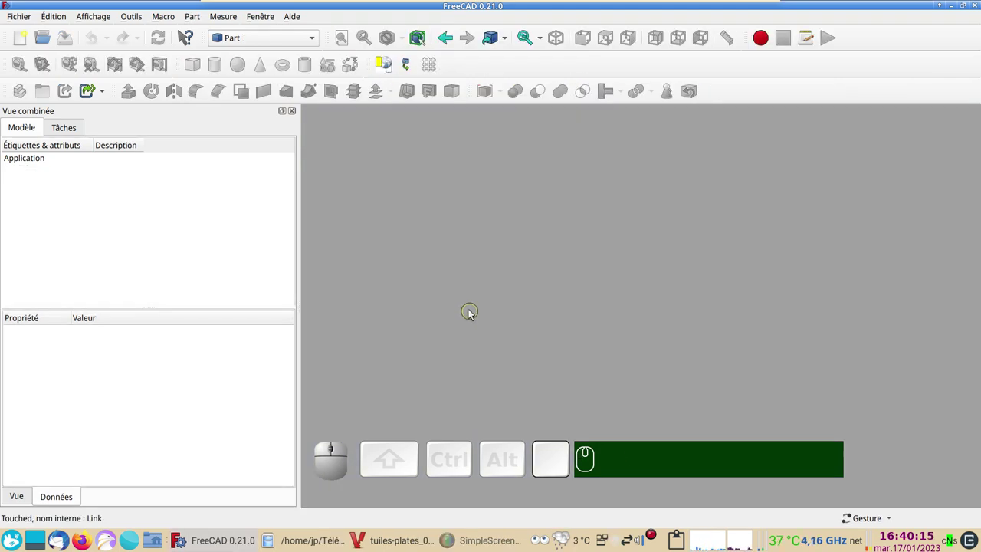
- Create a new document and save it as tuiles.FCStd, replacing the existing file
left_click(21, 43)
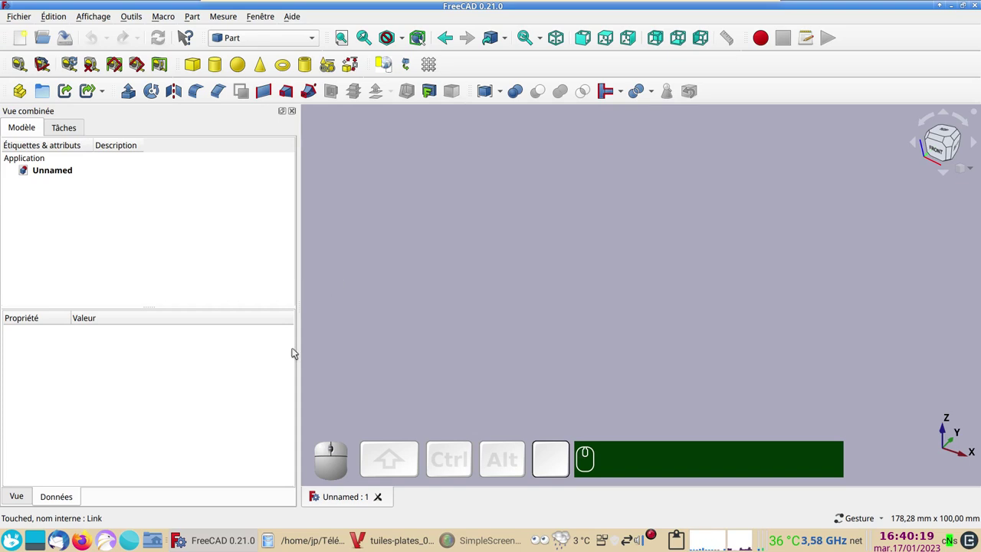
key("ctrl+s")
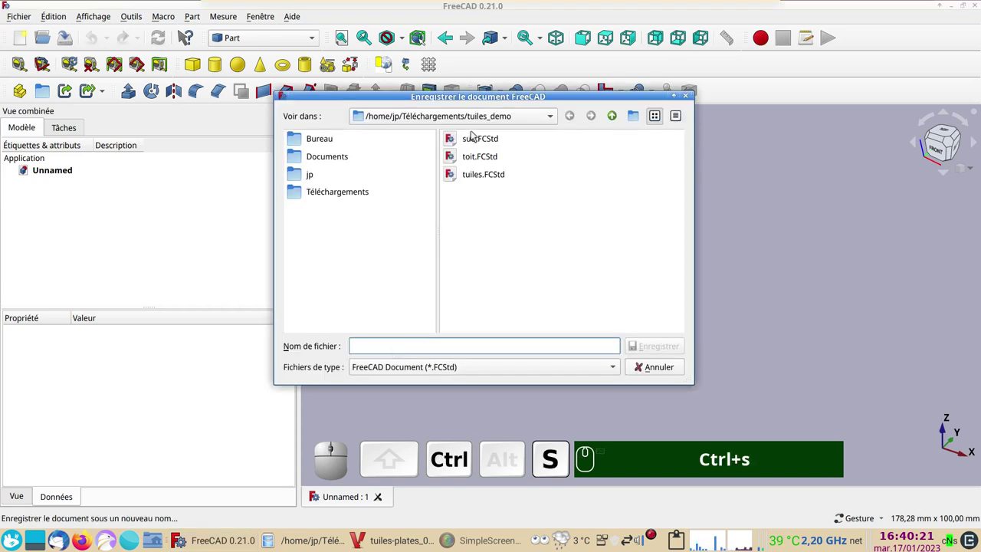
left_click(499, 176)
left_click(655, 348)
left_click(546, 254)
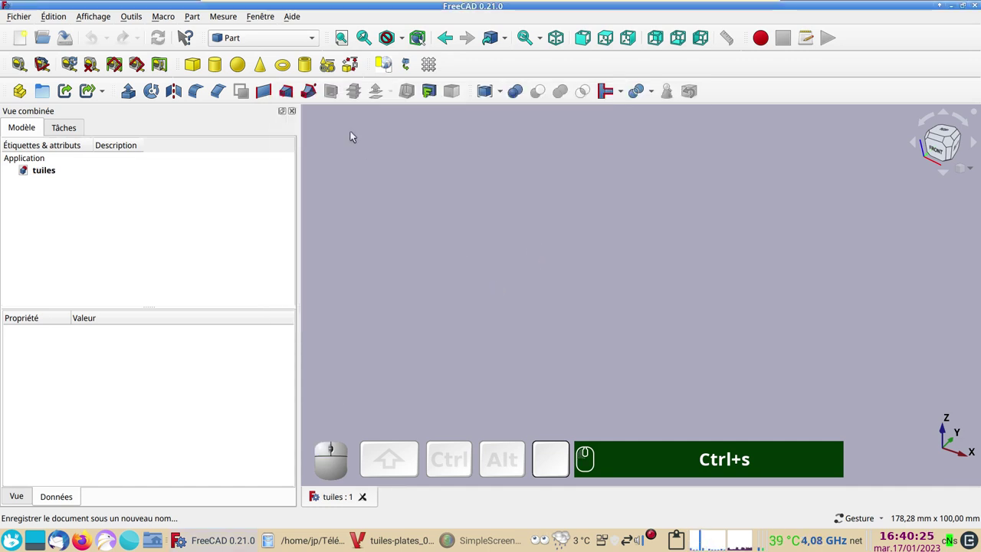
- Switch to the Sketcher workbench and start a new sketch
left_click(315, 44)
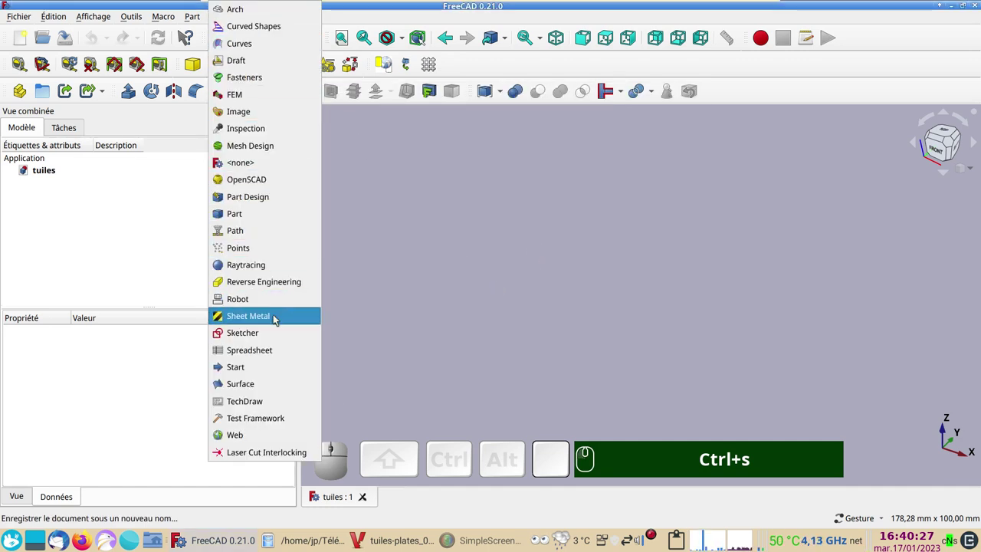
left_click(278, 331)
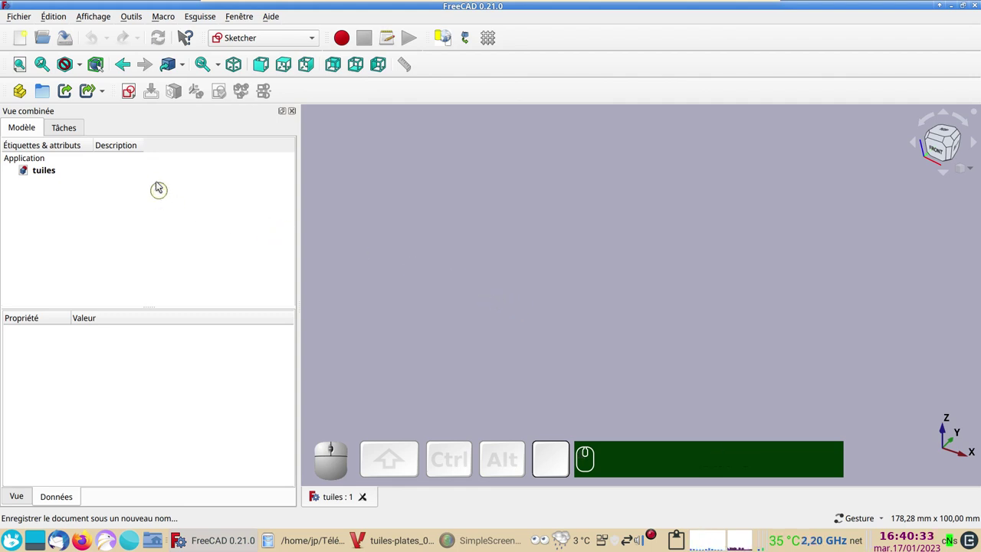
left_click(135, 99)
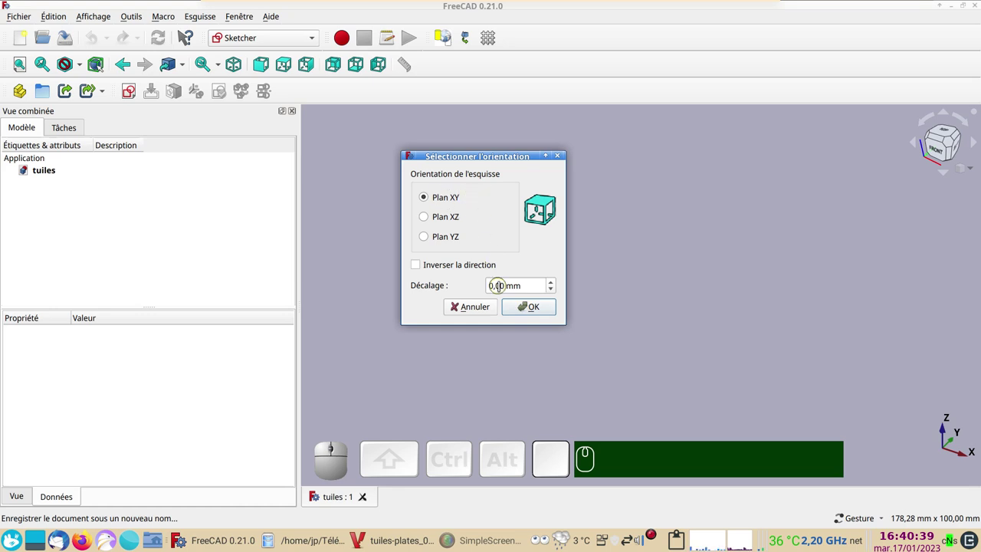
- On the XY plane, draw a centred rectangle on the origin with equal-length sides
left_click(523, 308)
scroll("up", 3)
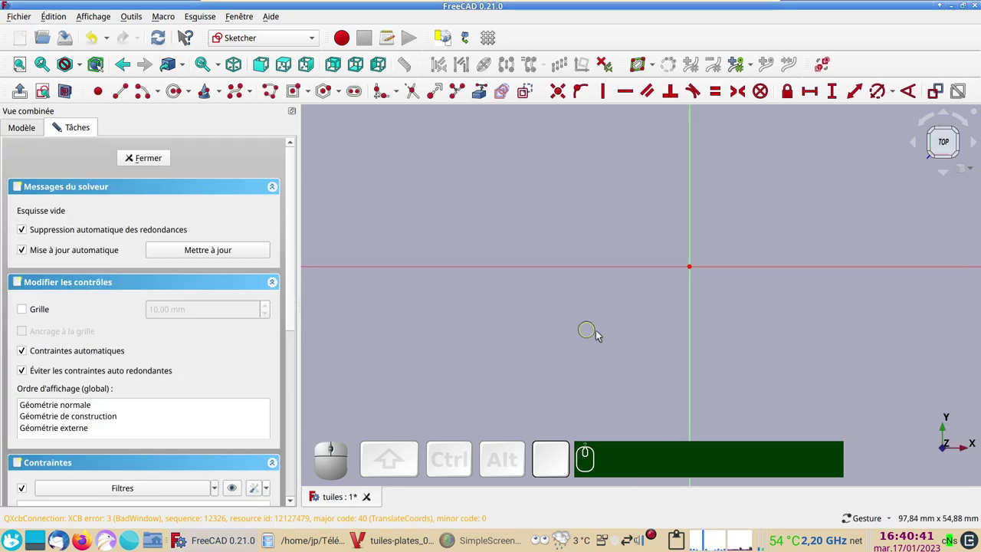
left_click_drag(601, 333, 356, 118)
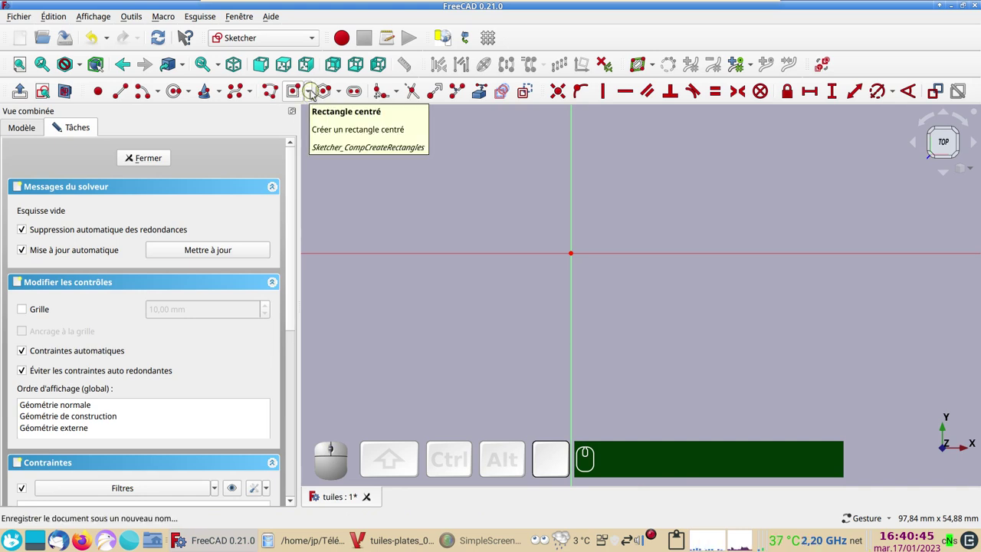
left_click(314, 94)
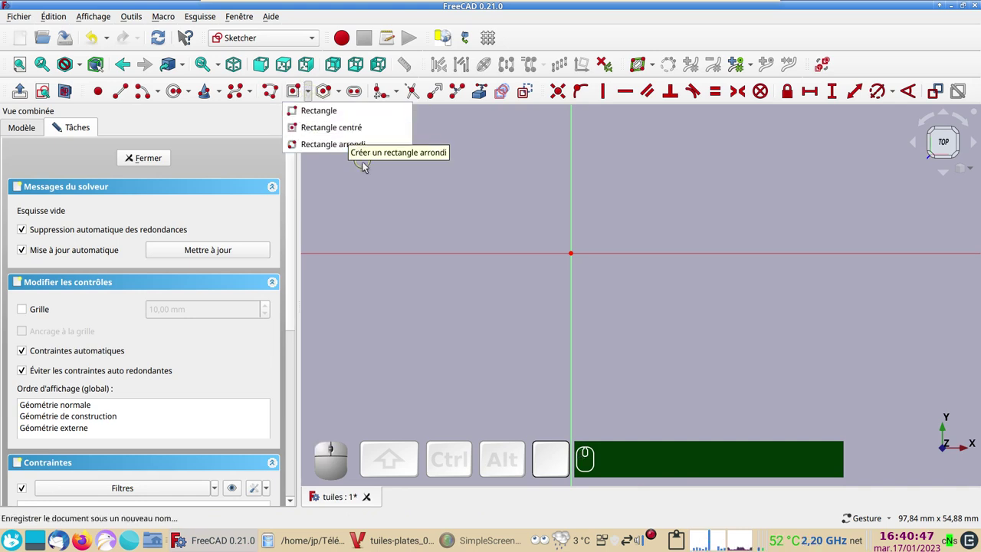
left_click(346, 126)
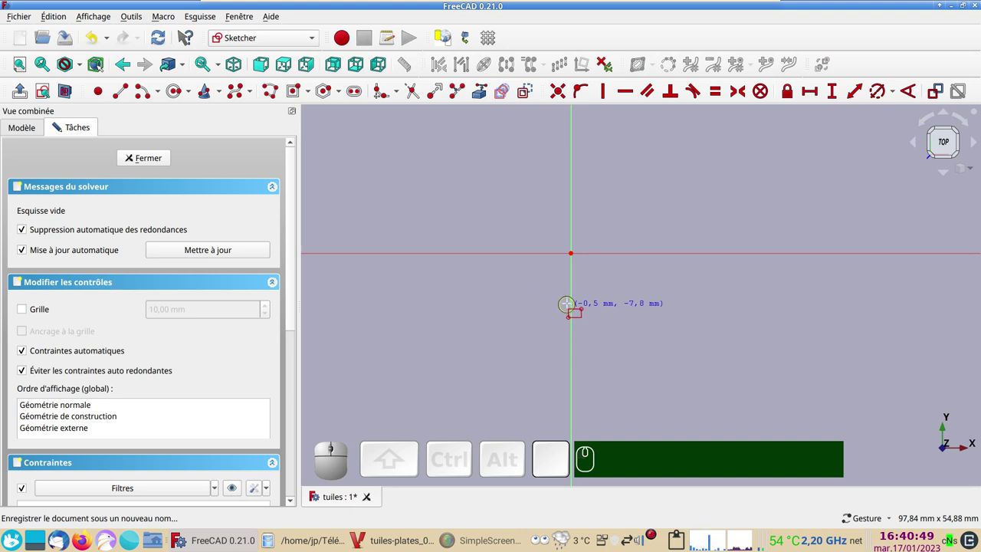
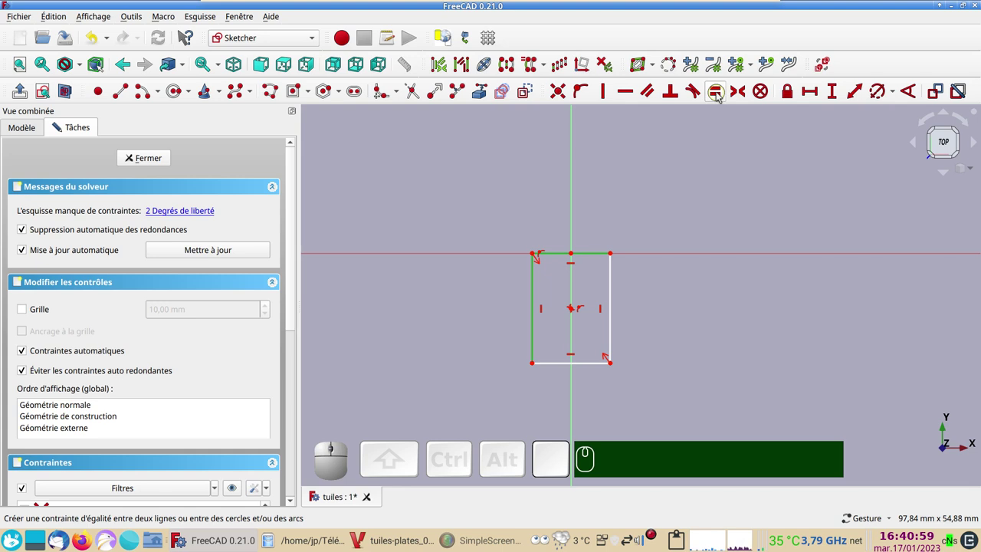
key("e")
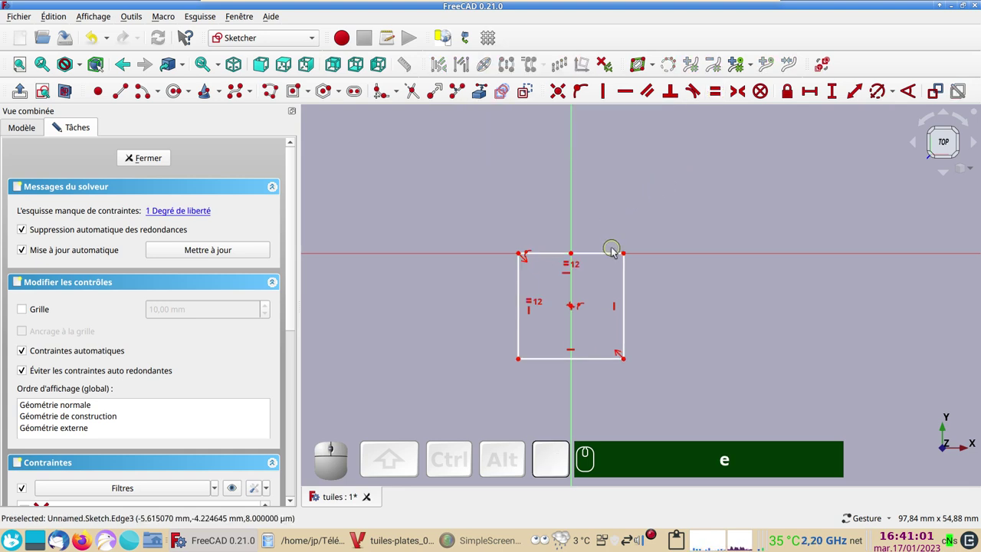
- Constrain the square's width to 3 mm horizontally
left_click(610, 255)
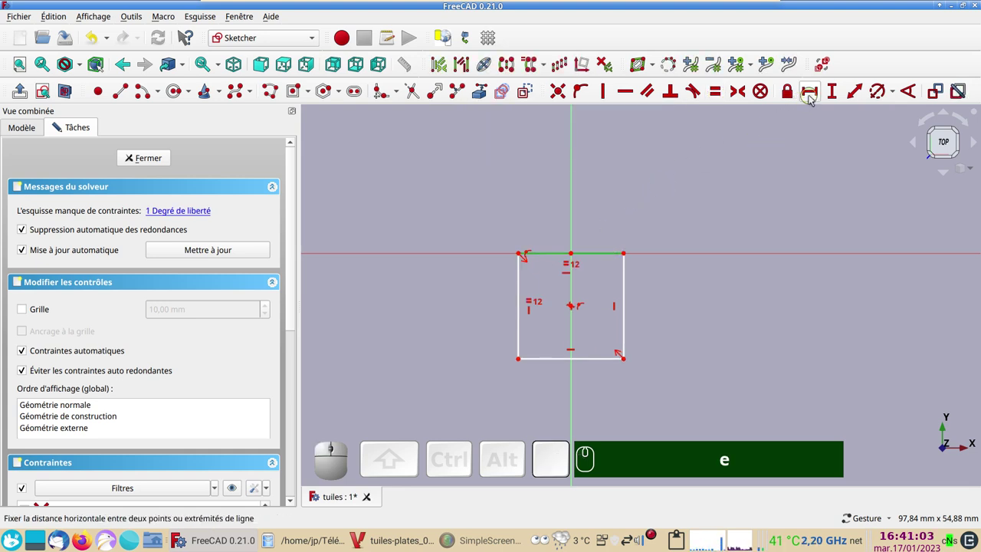
left_click(815, 96)
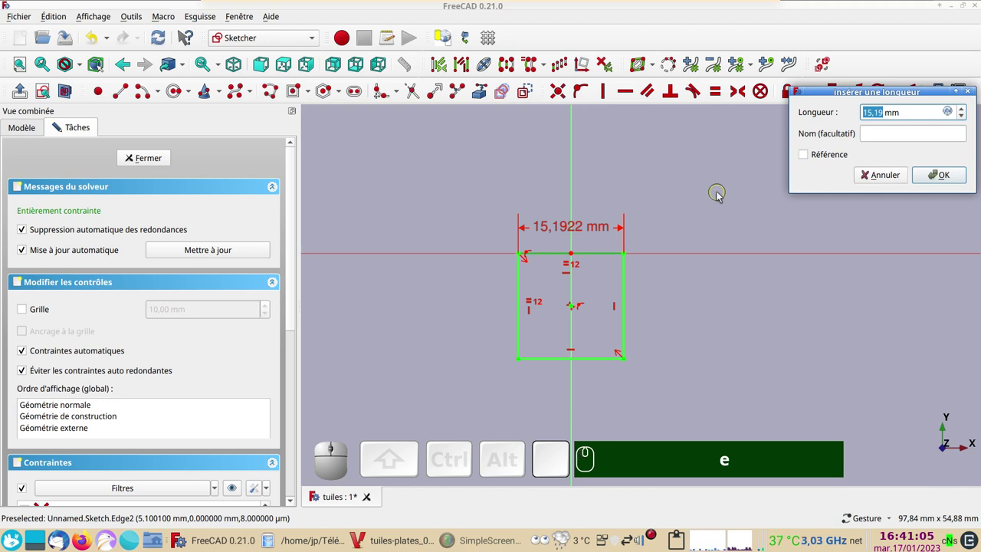
key("KP_3")
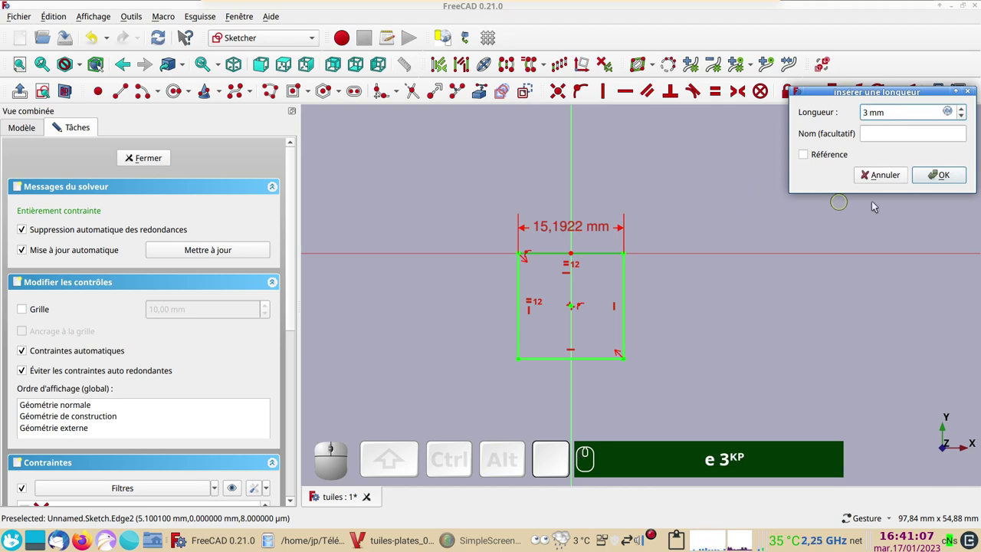
left_click(952, 179)
scroll("up", 3)
right_click(534, 292)
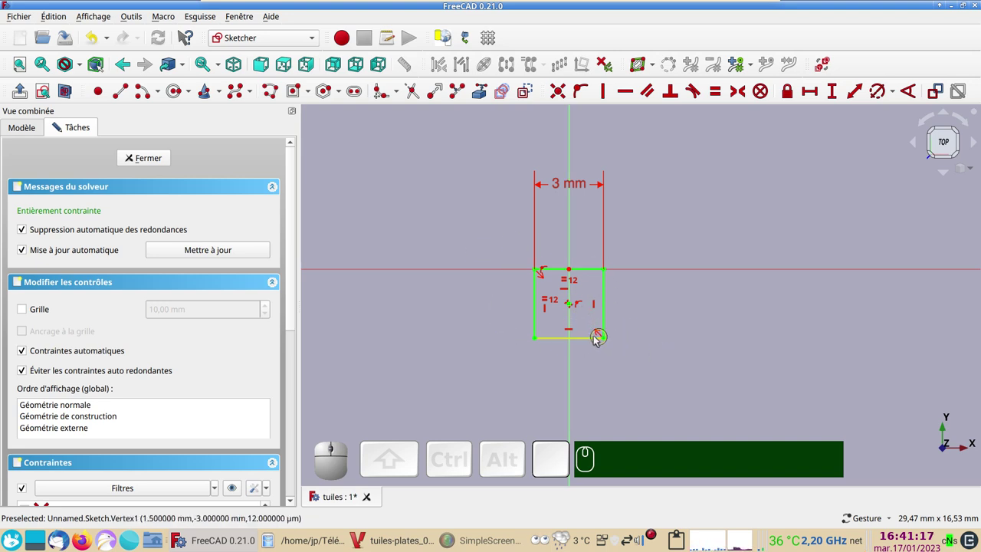
- Make the square's bottom edge construction geometry
left_click(596, 337)
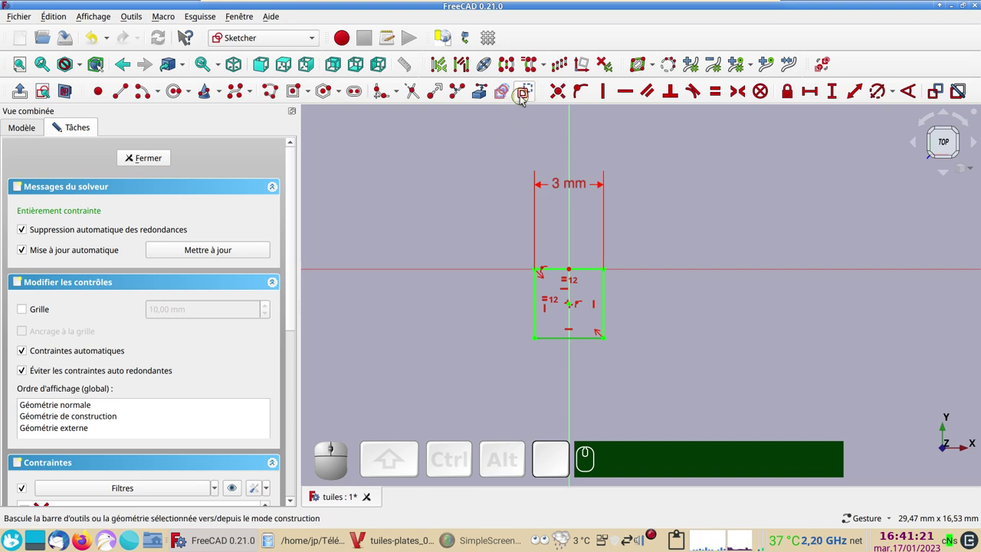
left_click(528, 94)
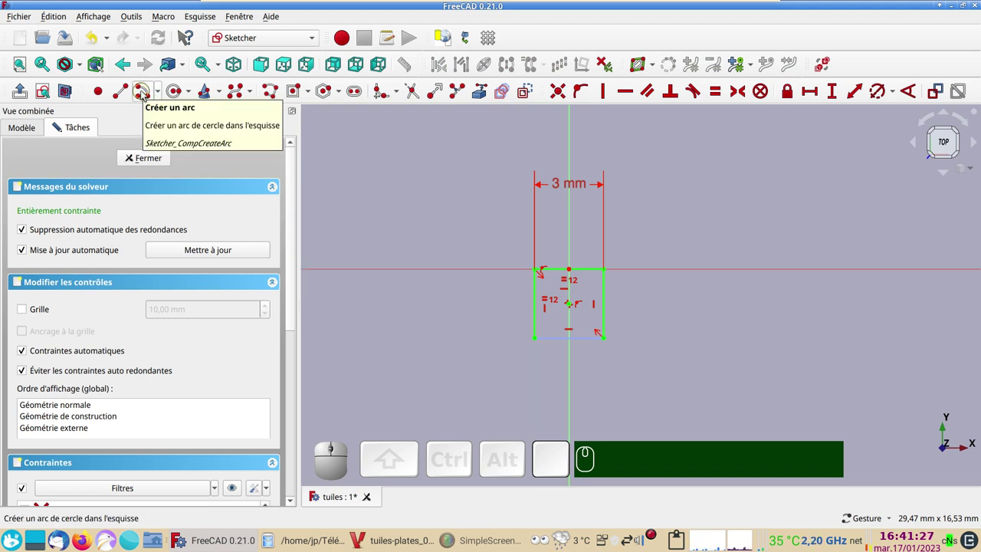
- Draw a semicircular arc along the bottom edge and close the tile-outline sketch
left_click(145, 94)
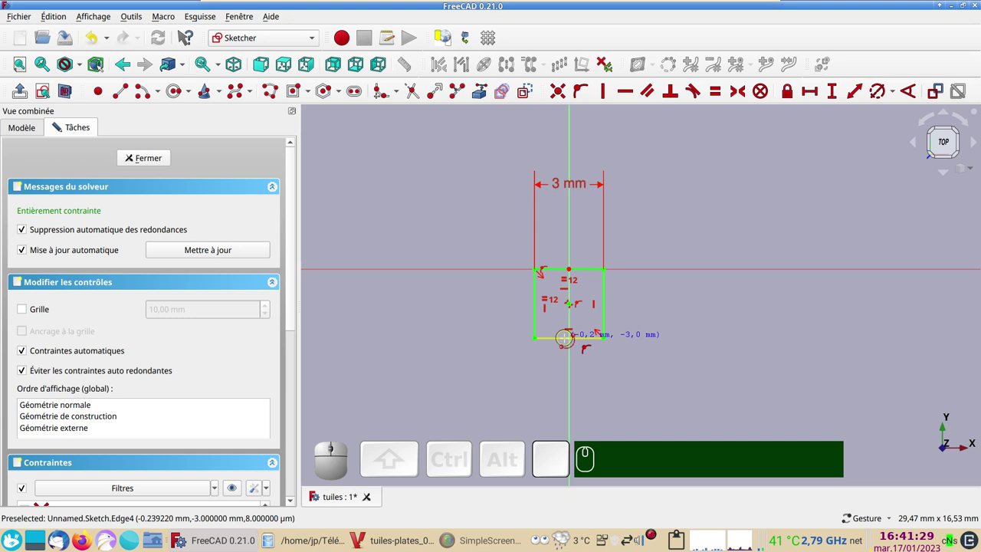
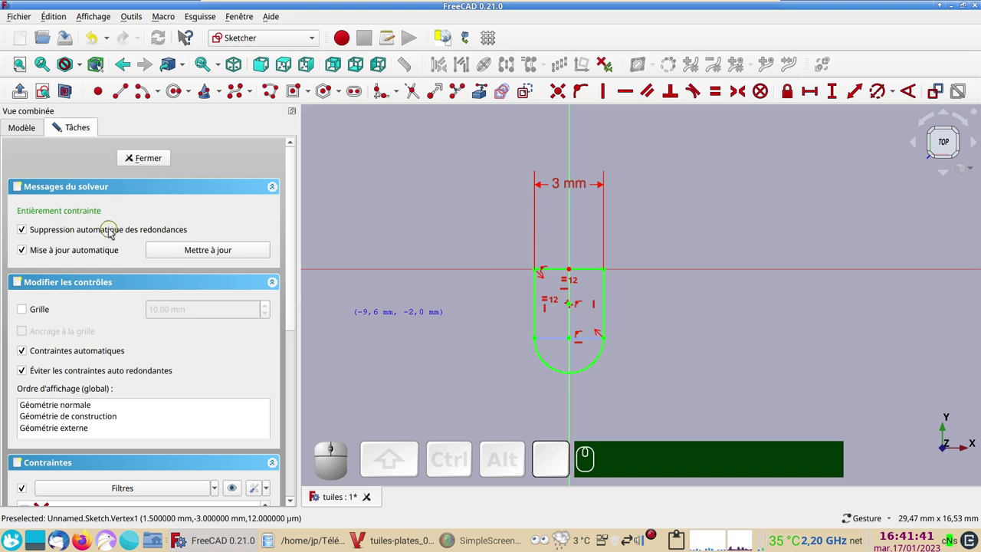
left_click(156, 161)
scroll("up", 3)
left_click_drag(636, 269, 518, 372)
left_click_drag(518, 367, 508, 411)
scroll("up", 3)
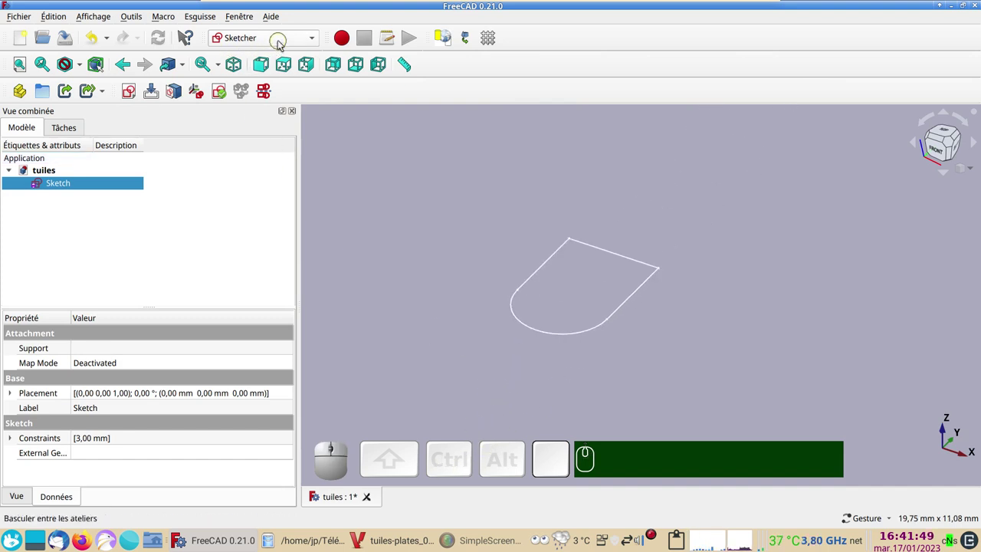
- In the Part workbench, extrude the tile sketch by .5 mm into a thin solid and view it from the right
left_click(281, 41)
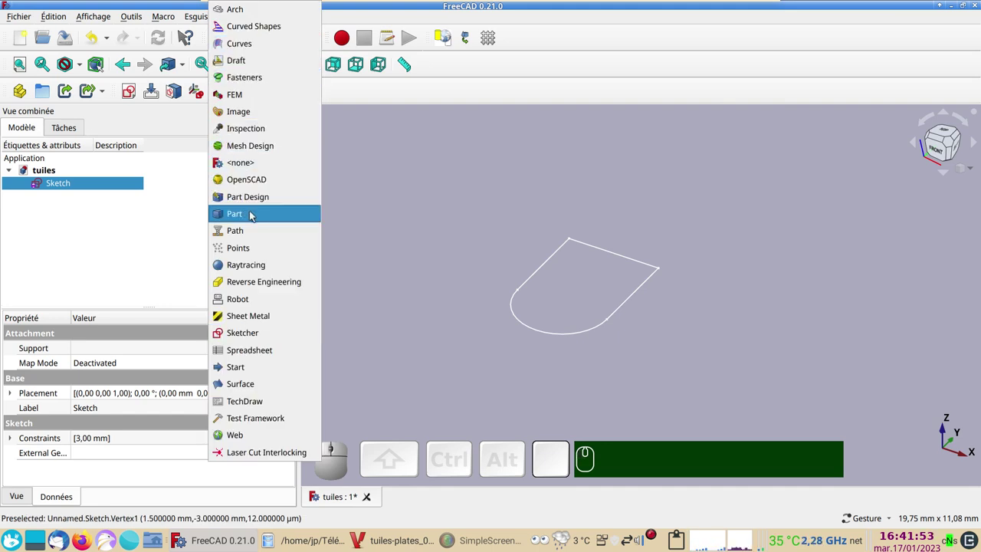
left_click(255, 214)
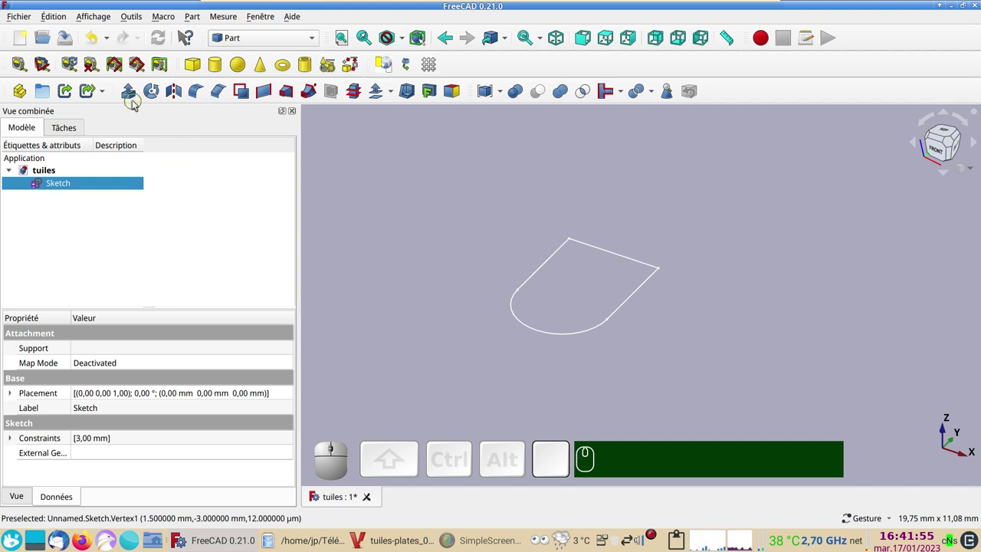
left_click(134, 97)
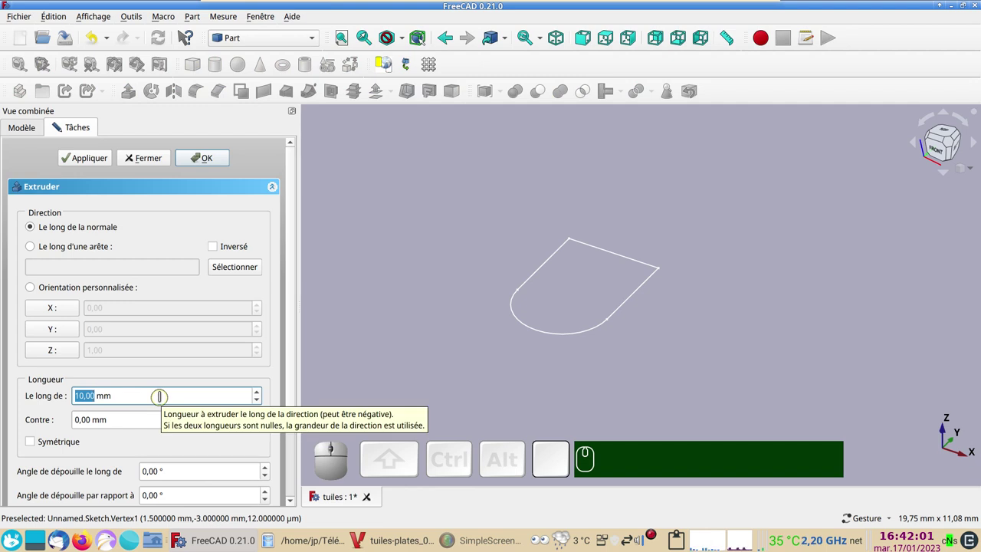
key("KP_Decimal")
key("KP_5")
key("KP_Enter")
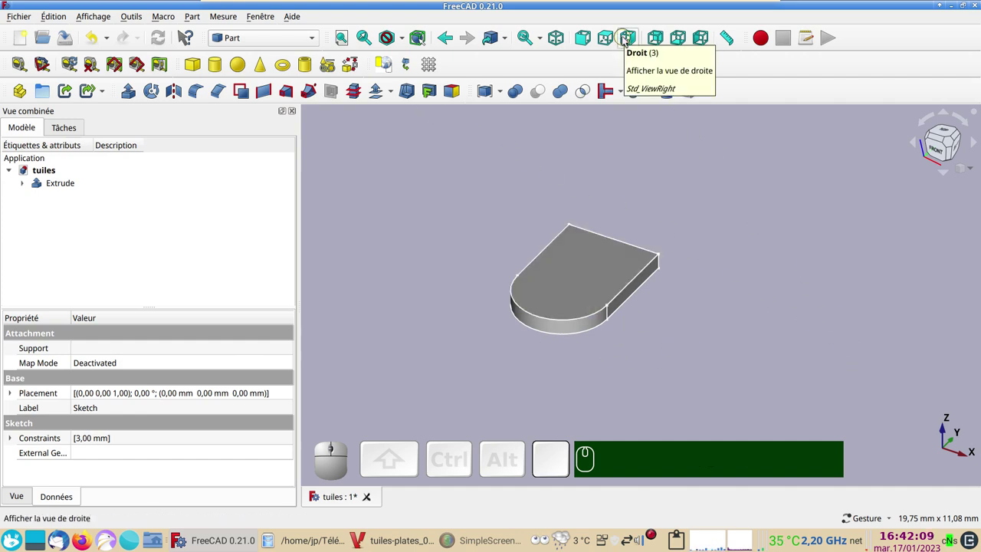
left_click(627, 40)
scroll("up", 3)
right_click(703, 242)
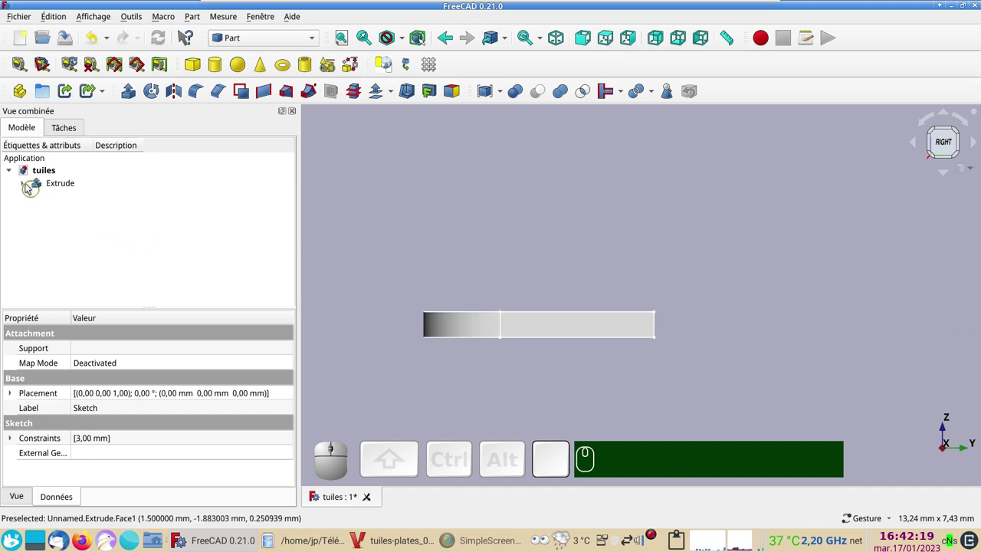
- Create a linked copy of the extruded tile and move it 3 mm along Y
left_click(29, 188)
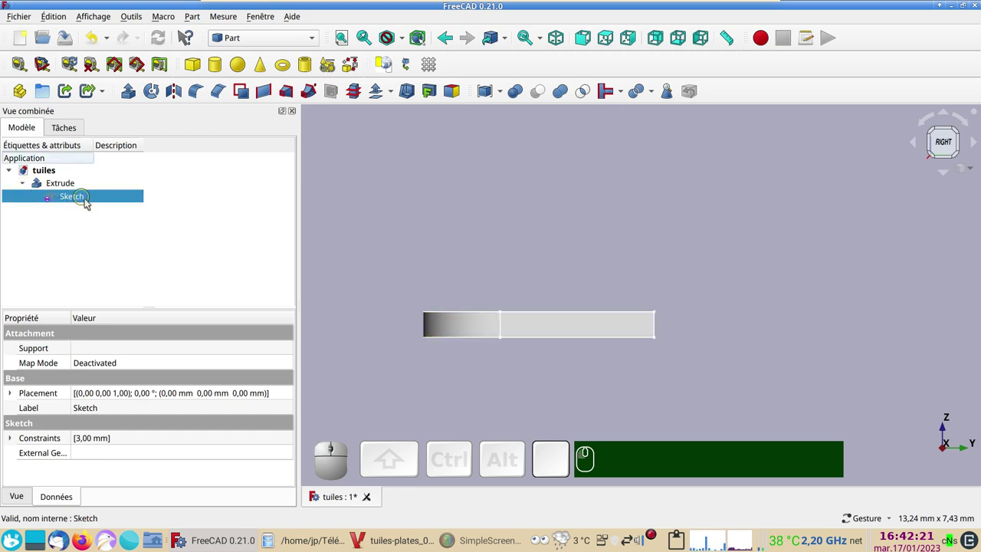
left_click(94, 200)
key("space")
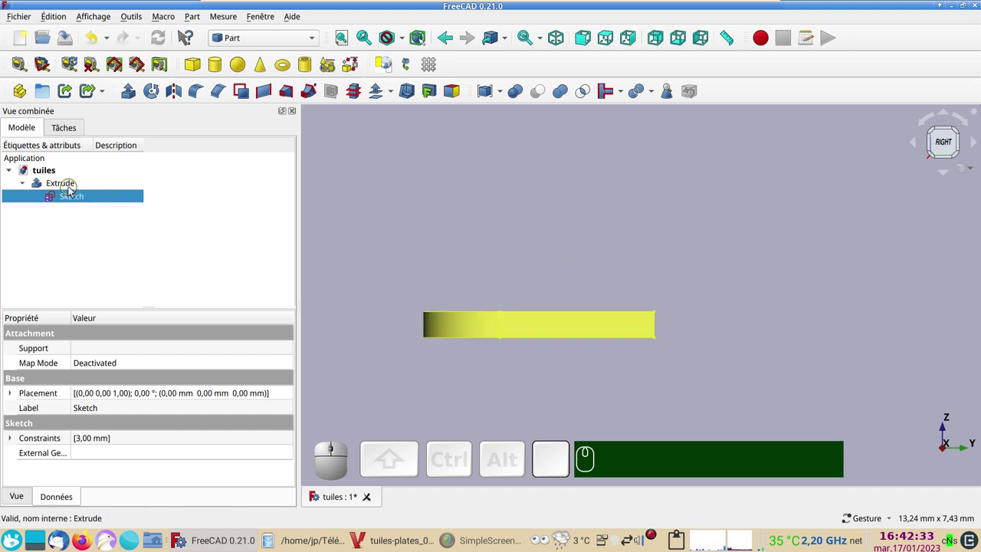
left_click(72, 188)
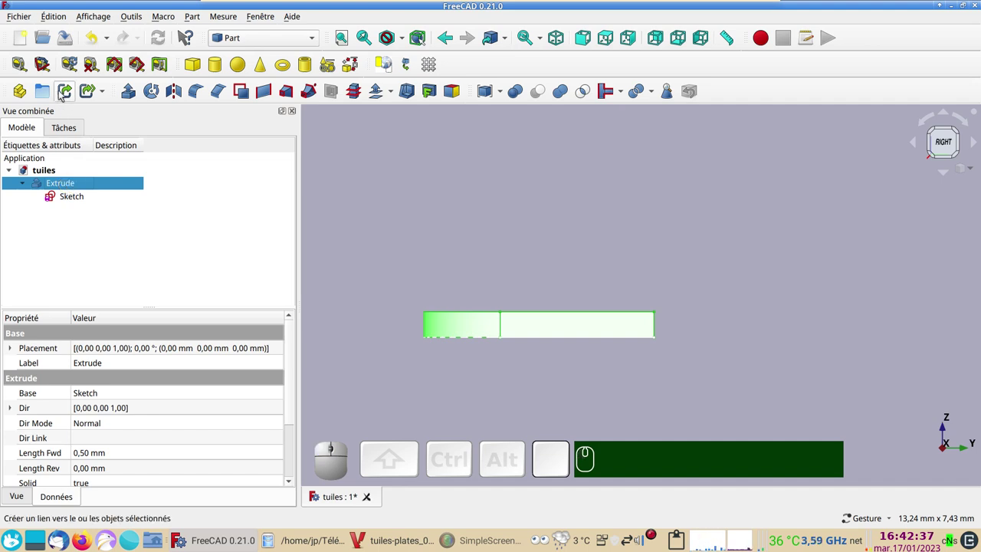
left_click(63, 94)
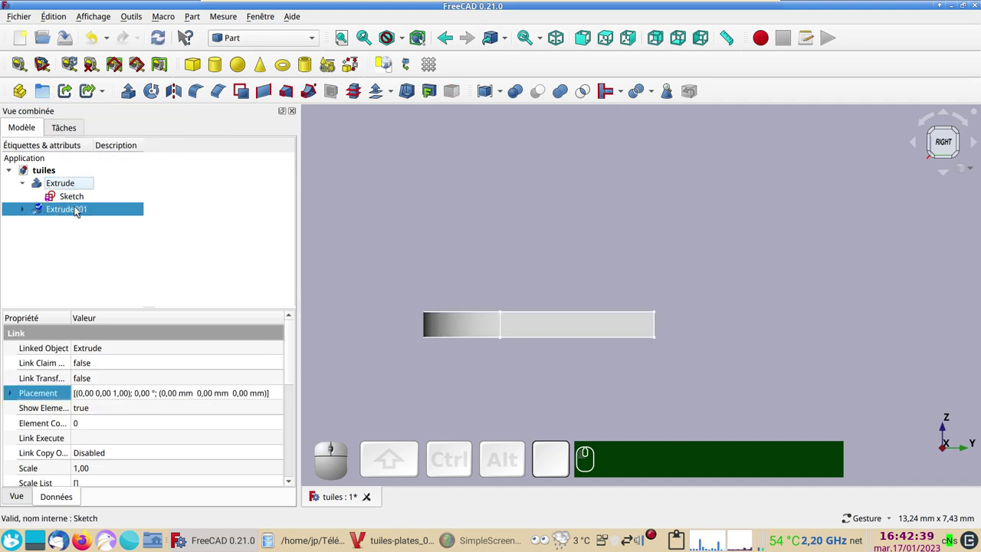
left_click(78, 211)
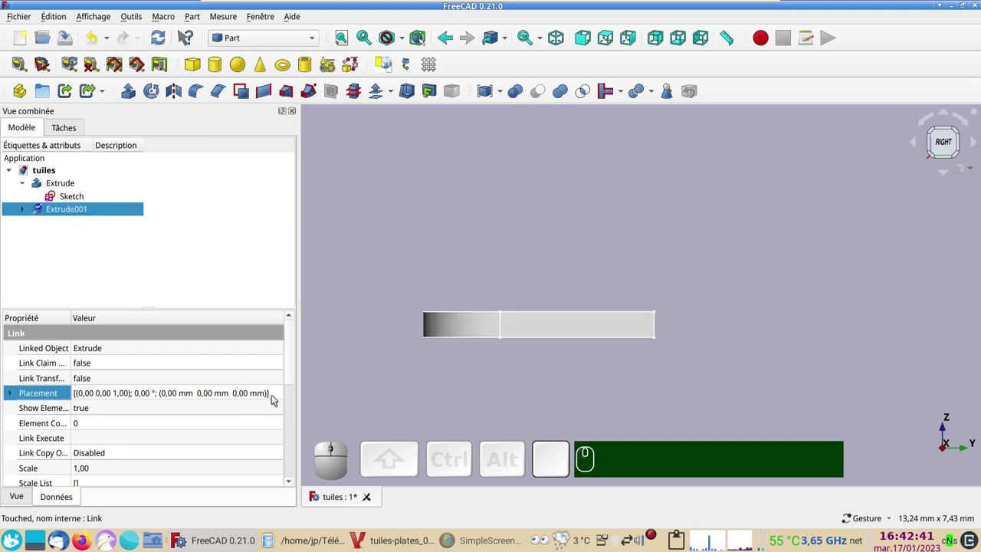
left_click(281, 399)
left_click(281, 399)
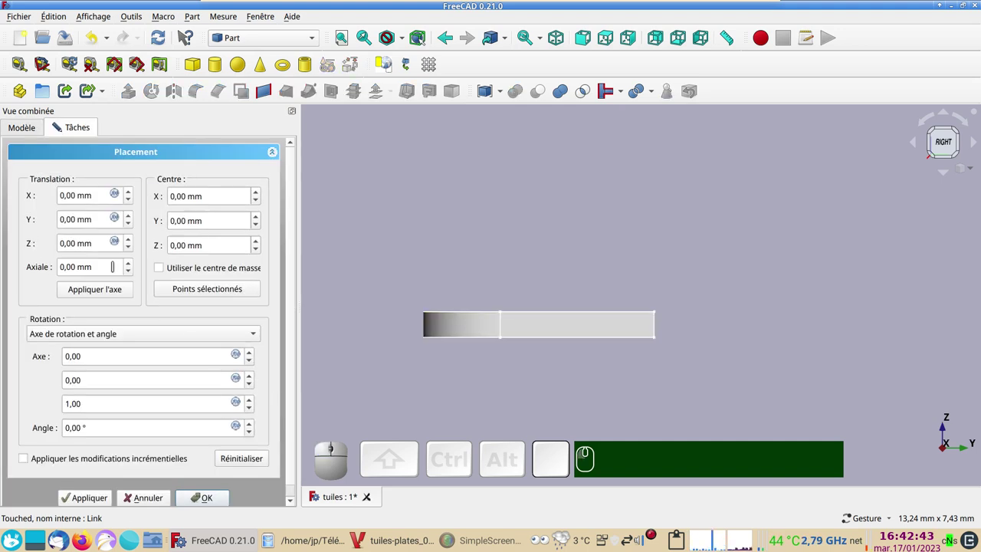
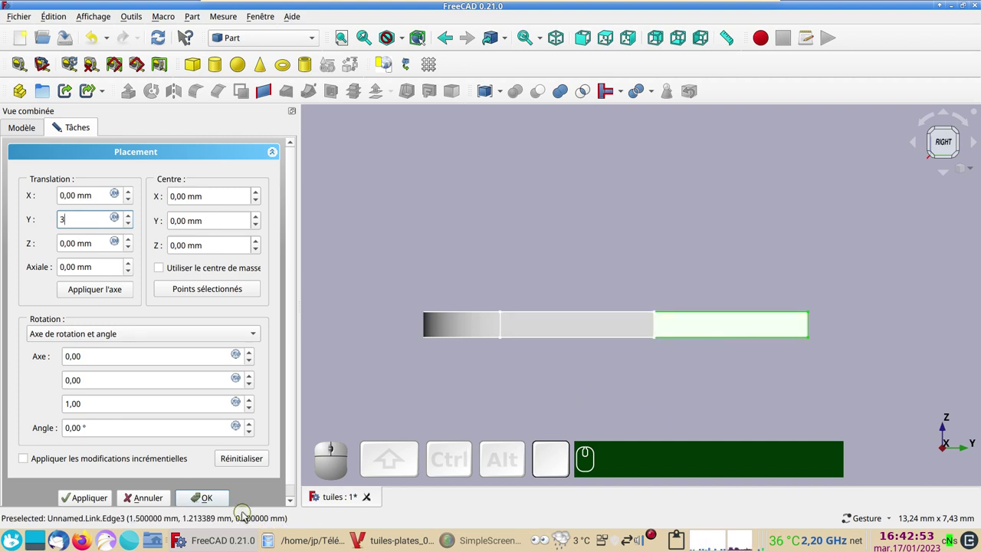
left_click(222, 503)
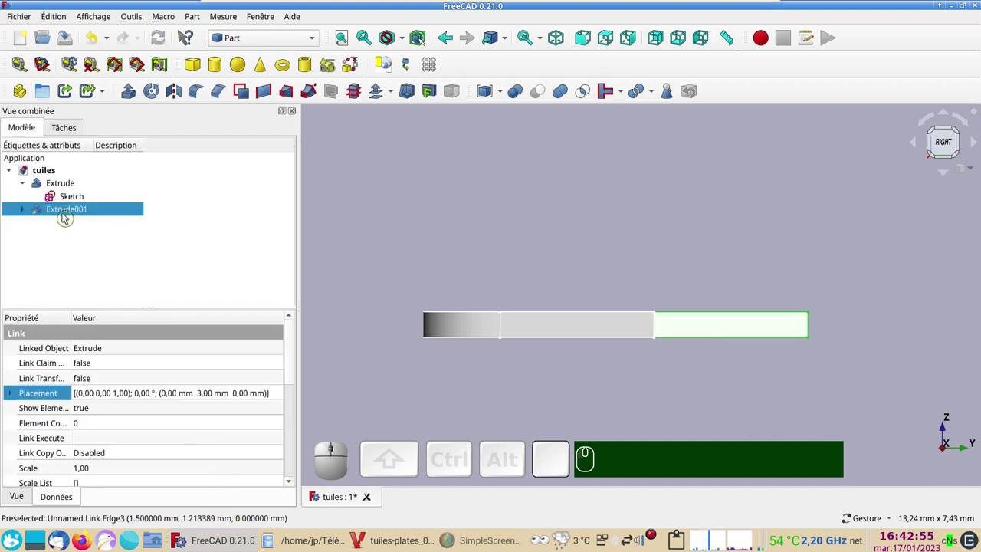
- Tilt the tile sketch -9° about the X axis (1,0,0) and inspect the overlap with the copy
left_click(67, 199)
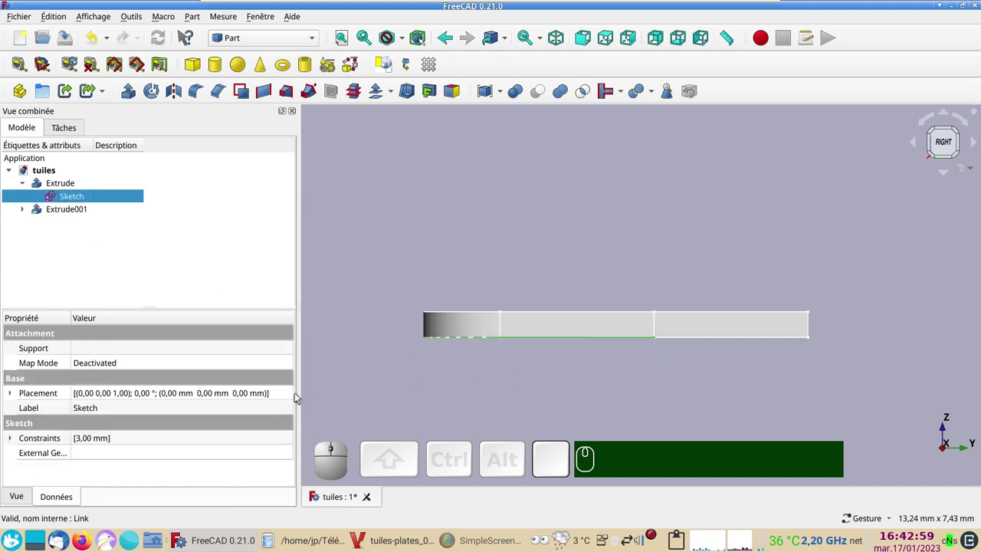
left_click(293, 396)
left_click(293, 396)
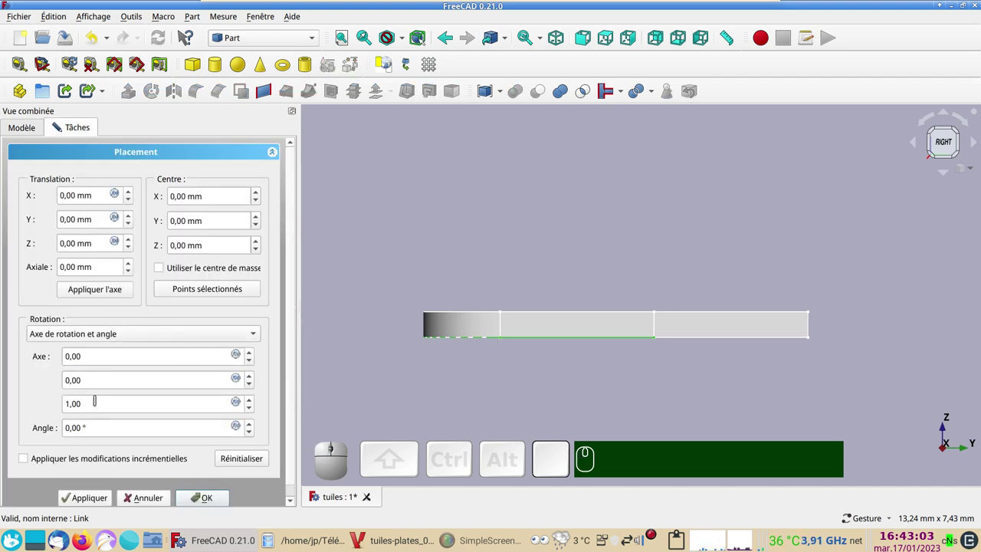
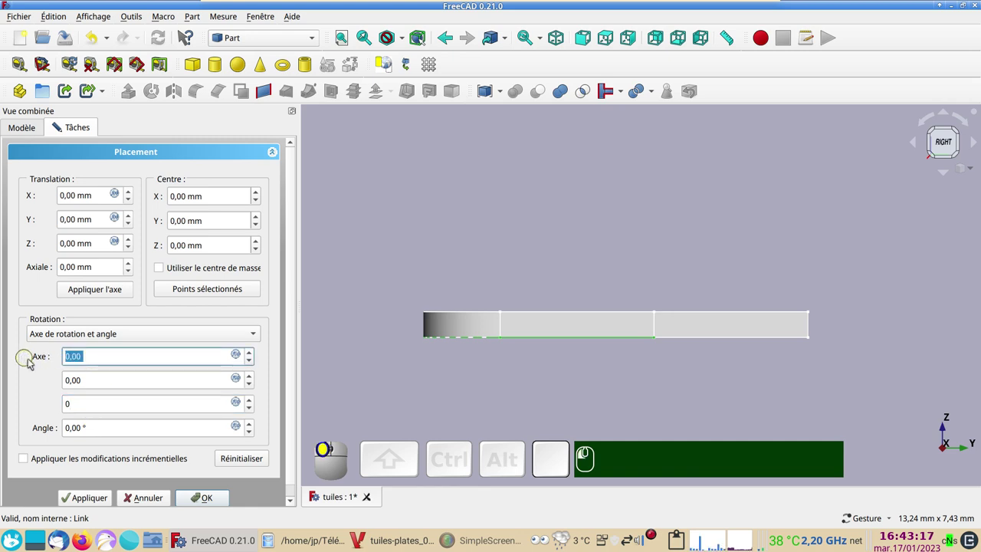
key("KP_1")
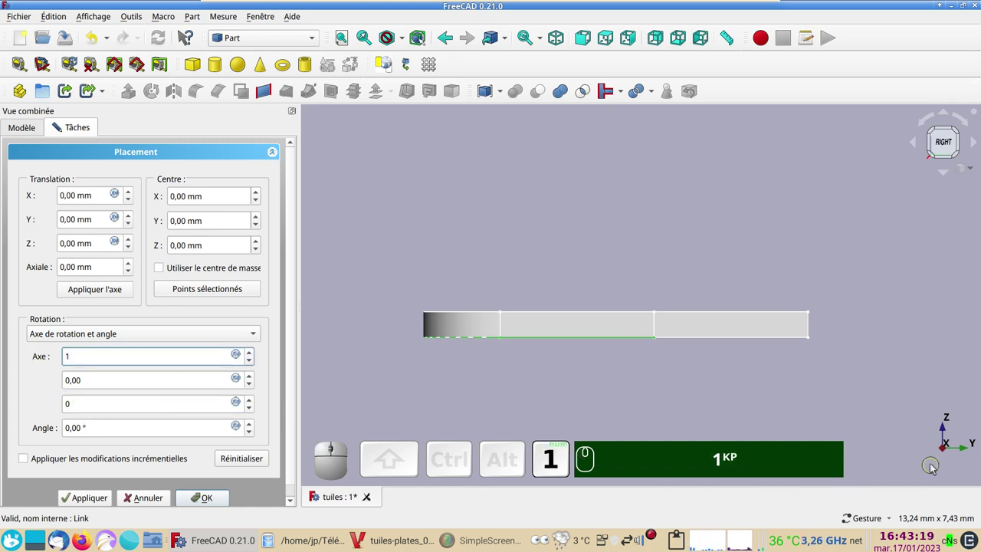
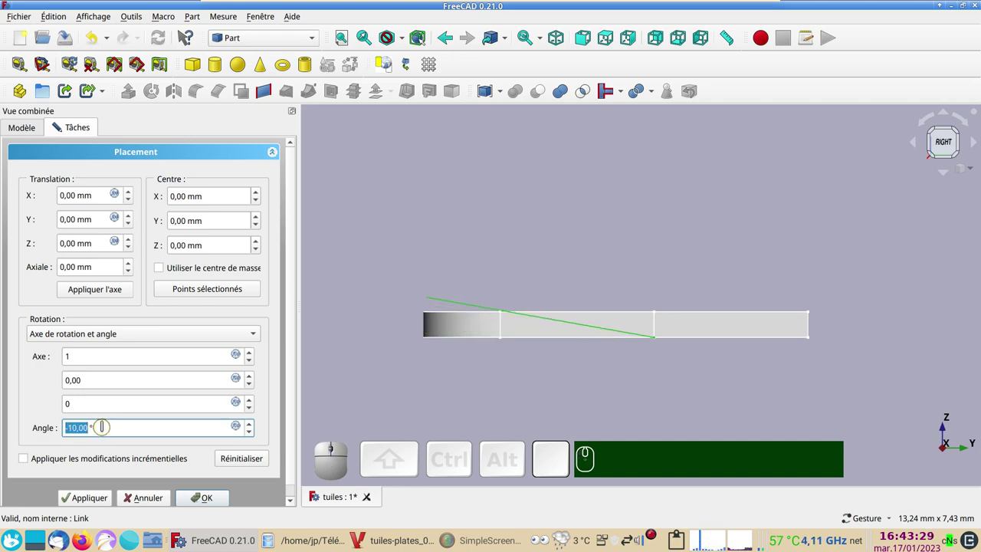
left_click(93, 500)
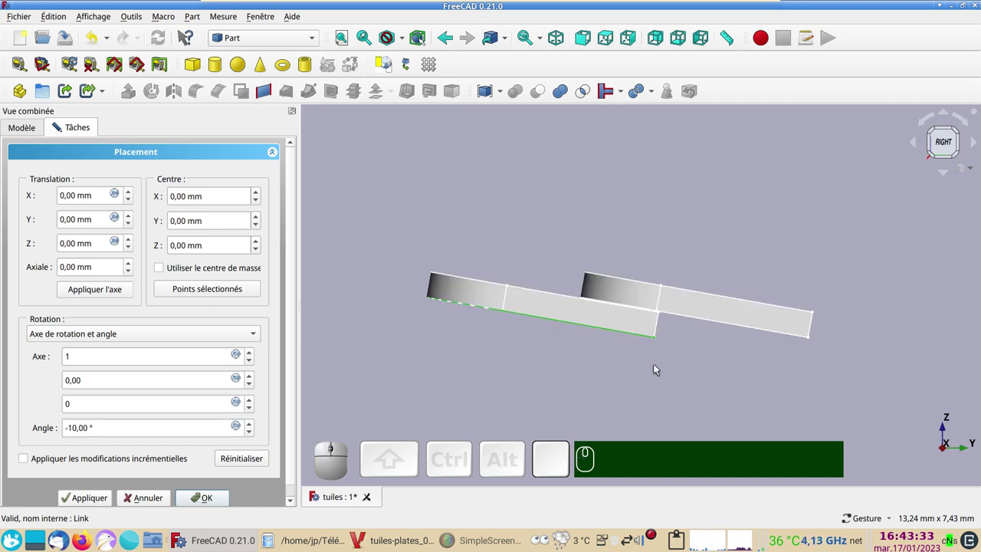
scroll("up", 3)
left_click_drag(697, 309, 808, 404)
scroll("up", 3)
scroll("down", 3)
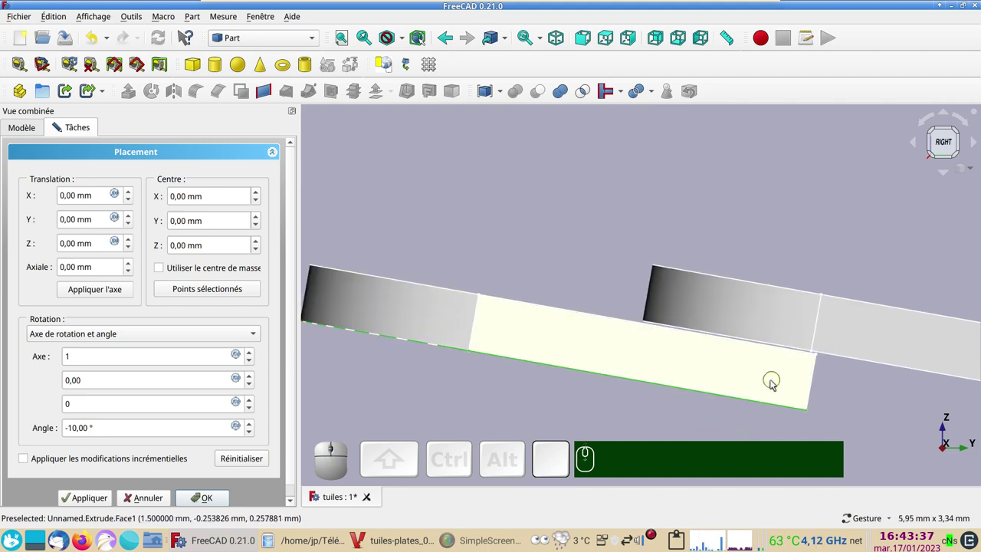
scroll("up", 3)
scroll("down", 3)
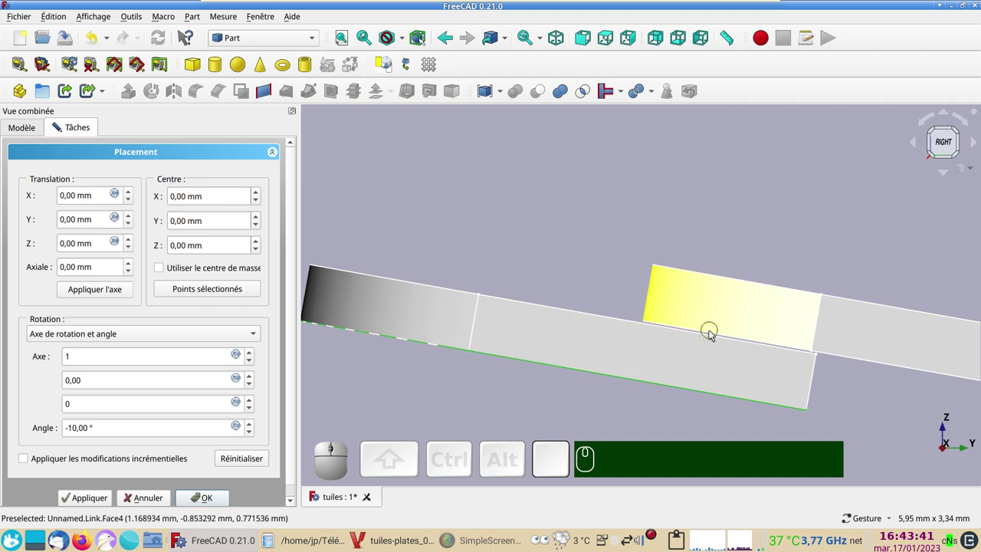
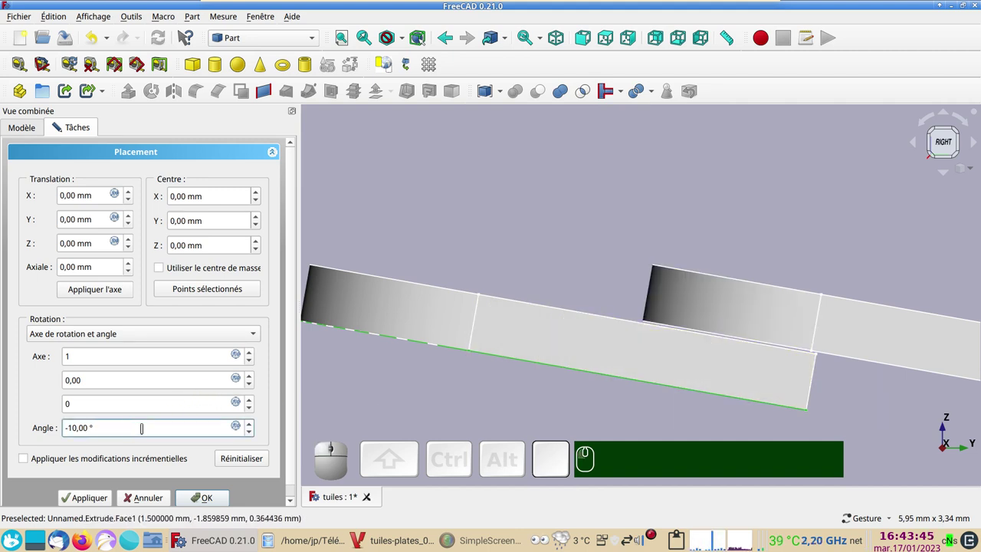
scroll("up", 3)
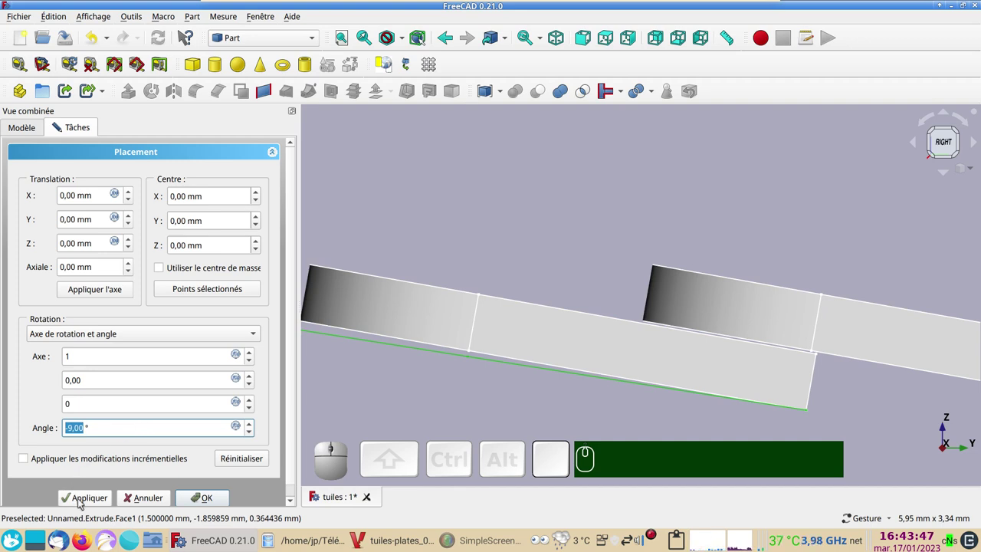
left_click(83, 502)
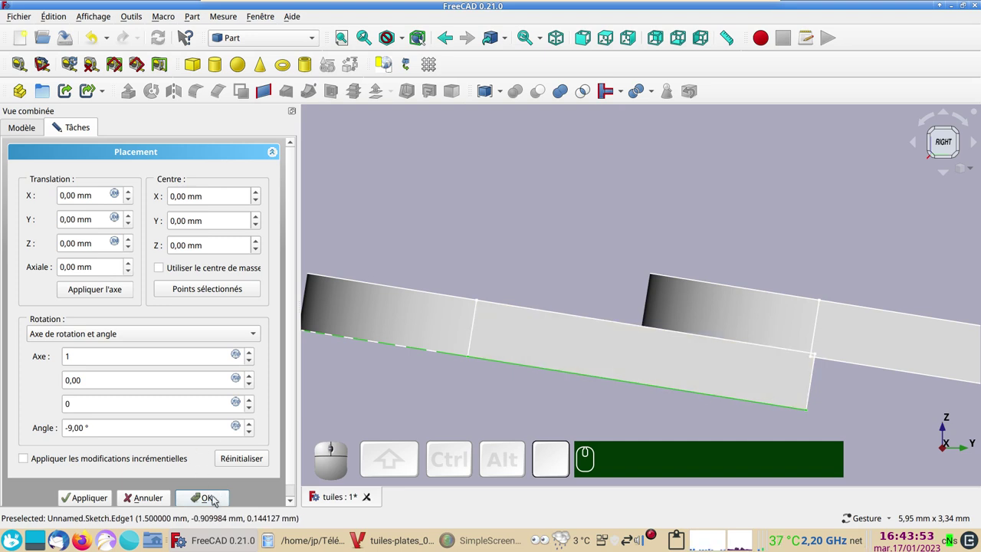
- Confirm the sketch tilt and delete the linked tile copy Extrude001
left_click(218, 499)
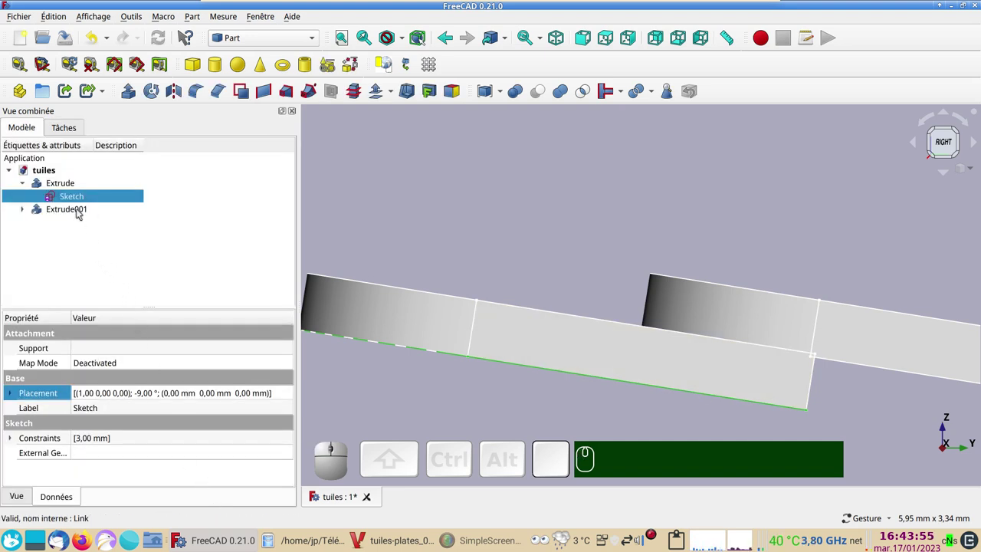
left_click(81, 213)
key("Delete")
scroll("down", 3)
key("KP_0")
- View the tilted tile from the front and top, framing it in the view
scroll("down", 3)
key("KP_1")
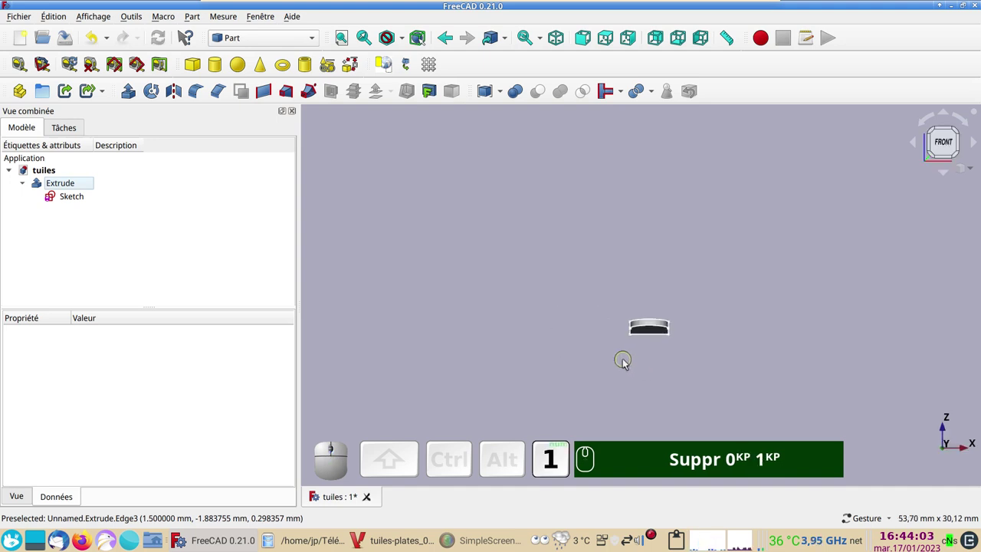
key("KP_2")
left_click_drag(545, 358, 427, 350)
left_click_drag(490, 381, 150, 226)
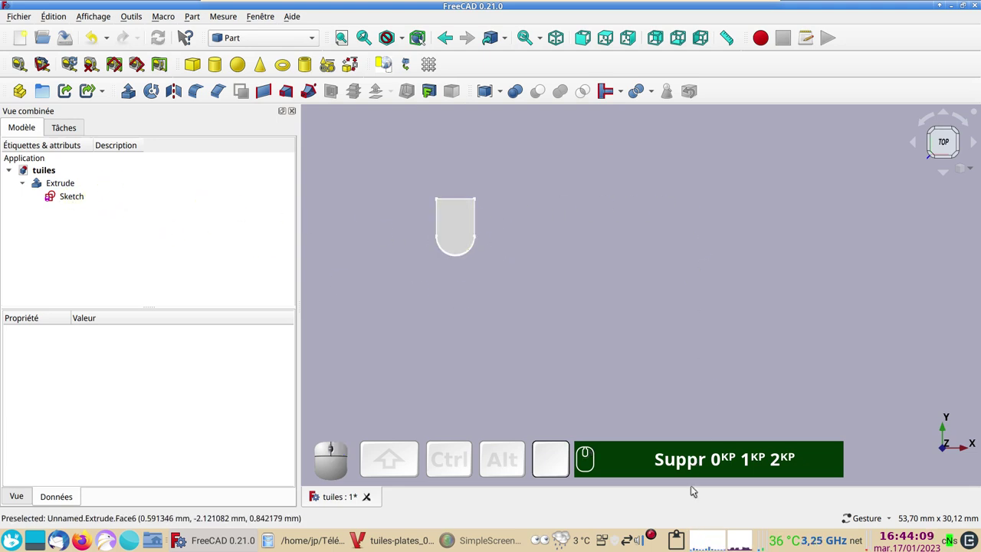
left_click(342, 300)
left_click(291, 41)
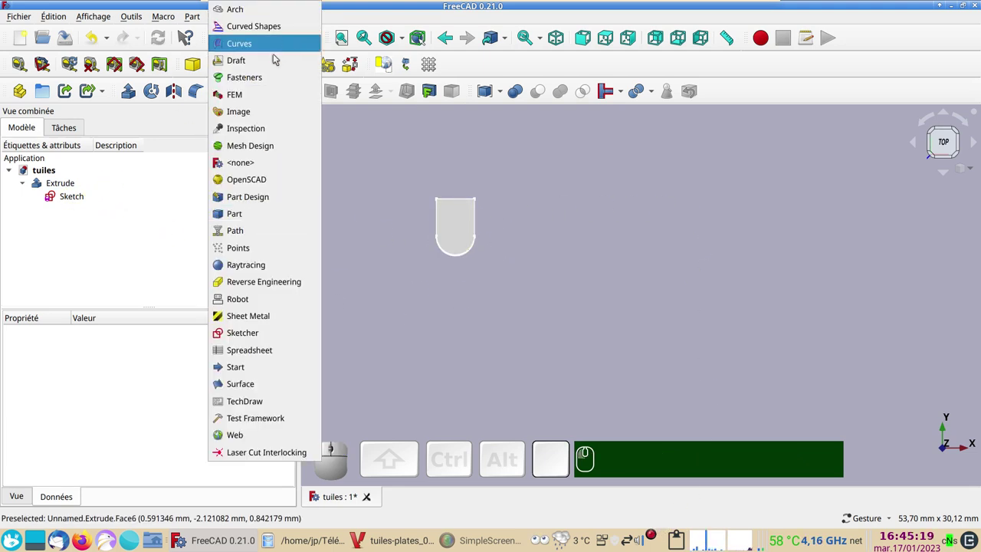
- In the Draft workbench, select the Extrude tile as the object for an array
left_click(274, 60)
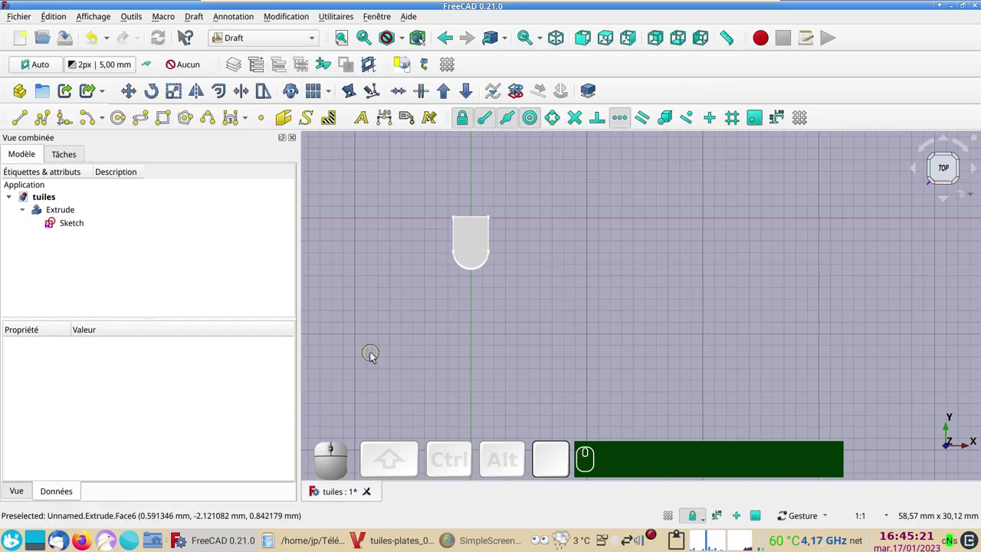
left_click(801, 118)
left_click_drag(586, 298, 432, 184)
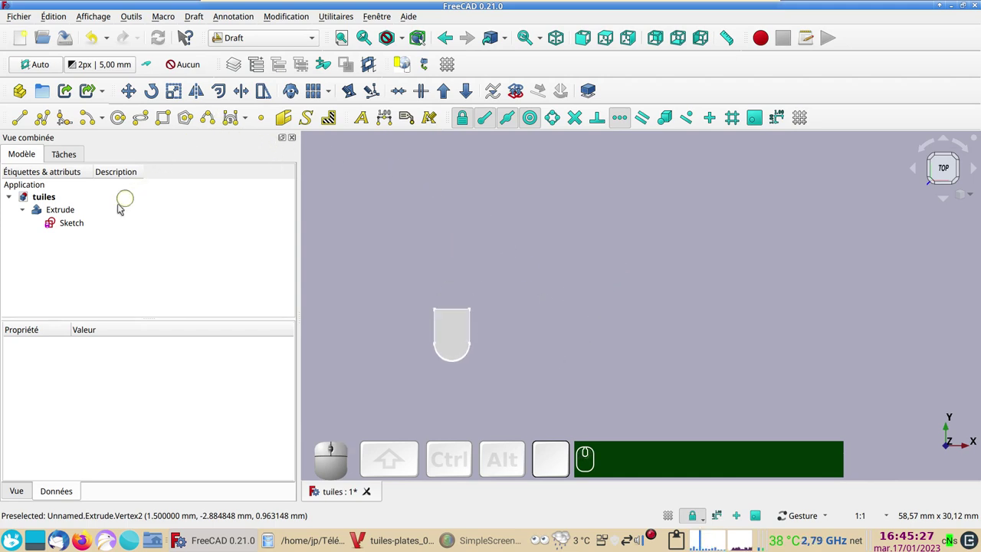
left_click(65, 212)
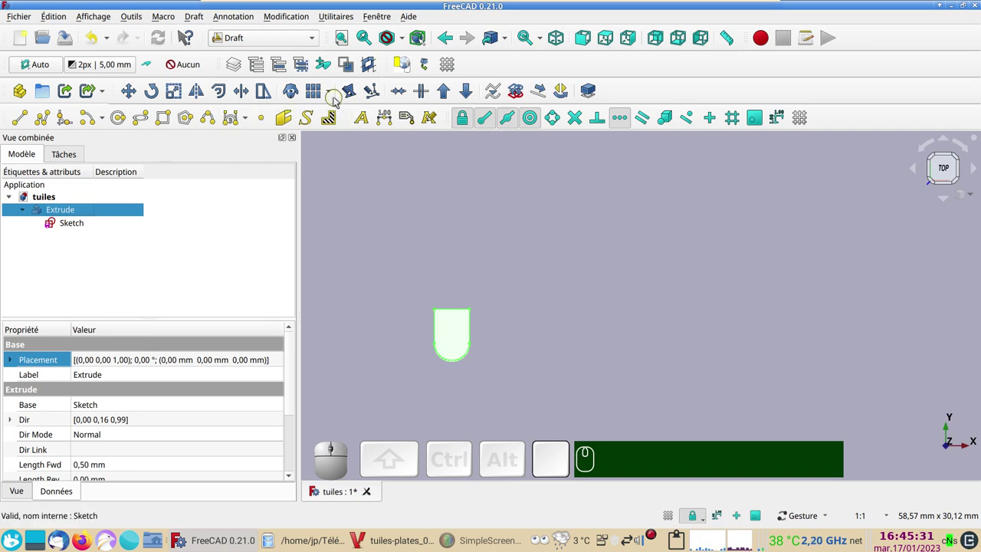
left_click(336, 99)
- Set an orthogonal array of 10 by 5 tiles with 3.2 mm X and 6 mm Y intervals
left_click(353, 114)
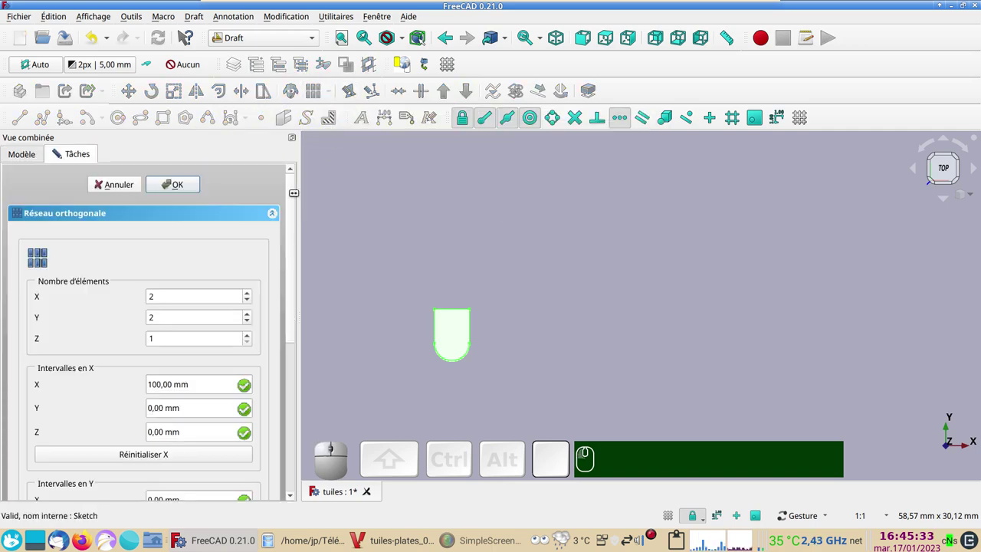
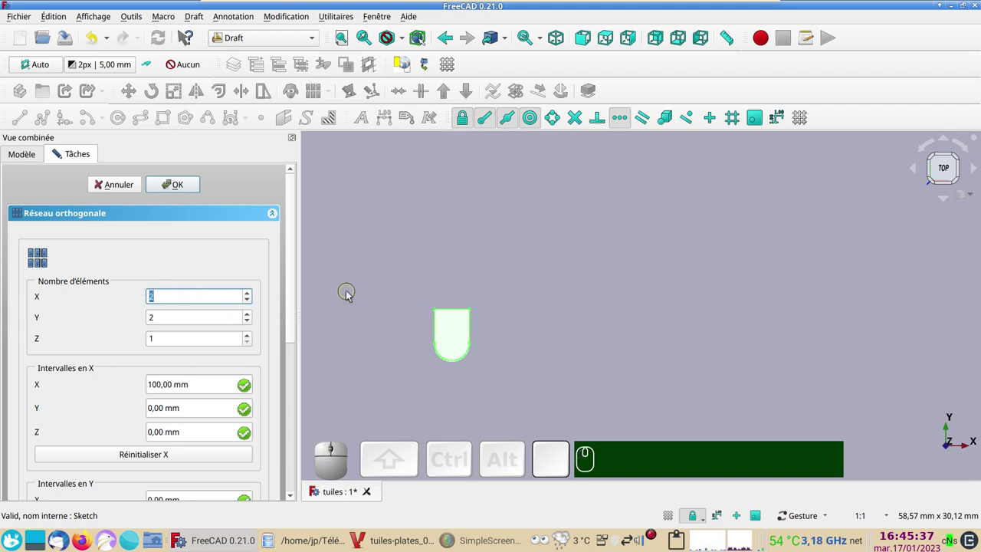
key("KP_1")
key("KP_0")
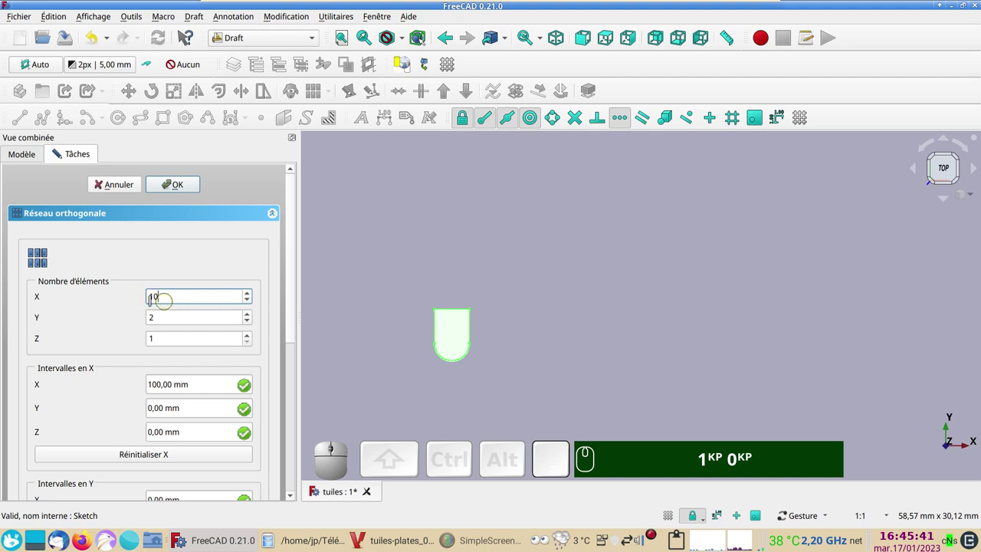
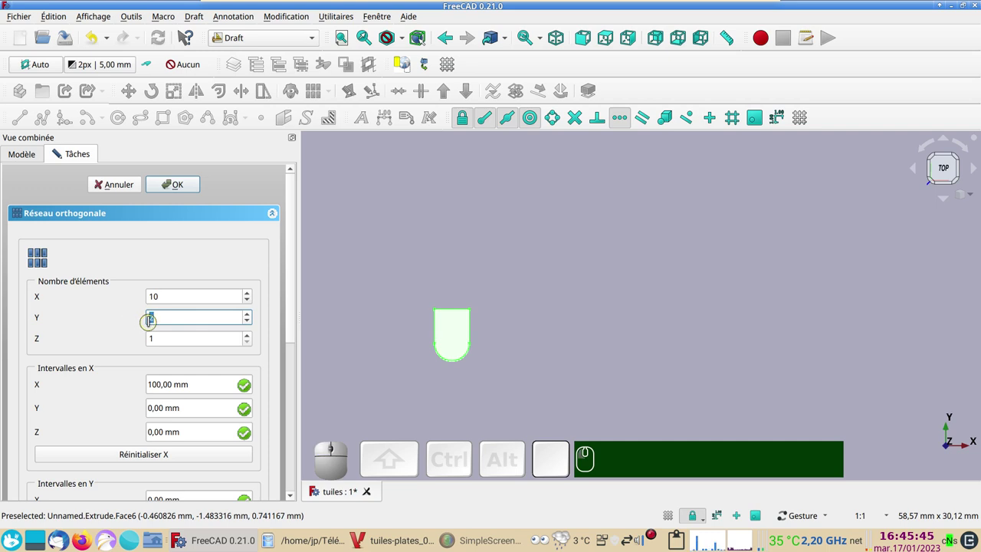
key("KP_5")
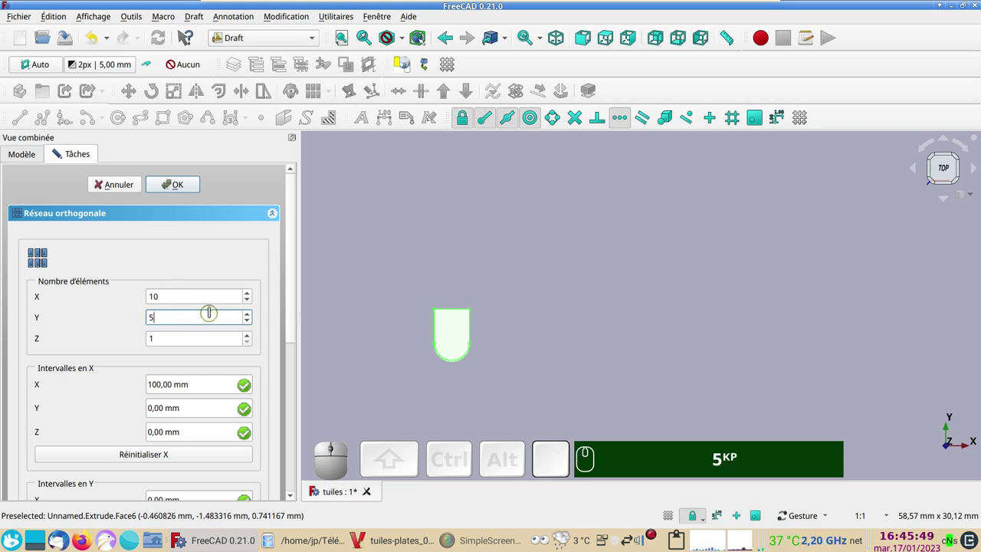
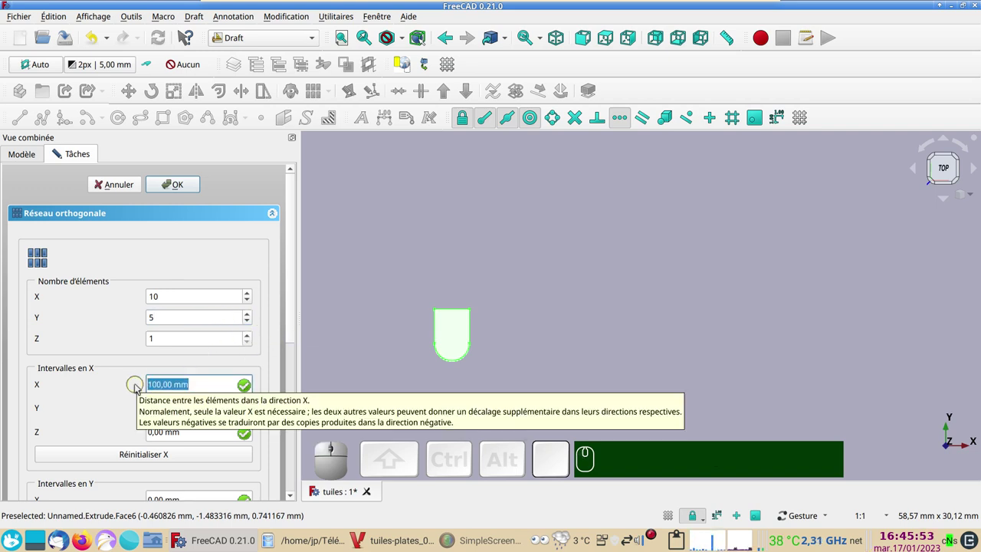
key("KP_3")
key("KP_Decimal")
key("KP_2")
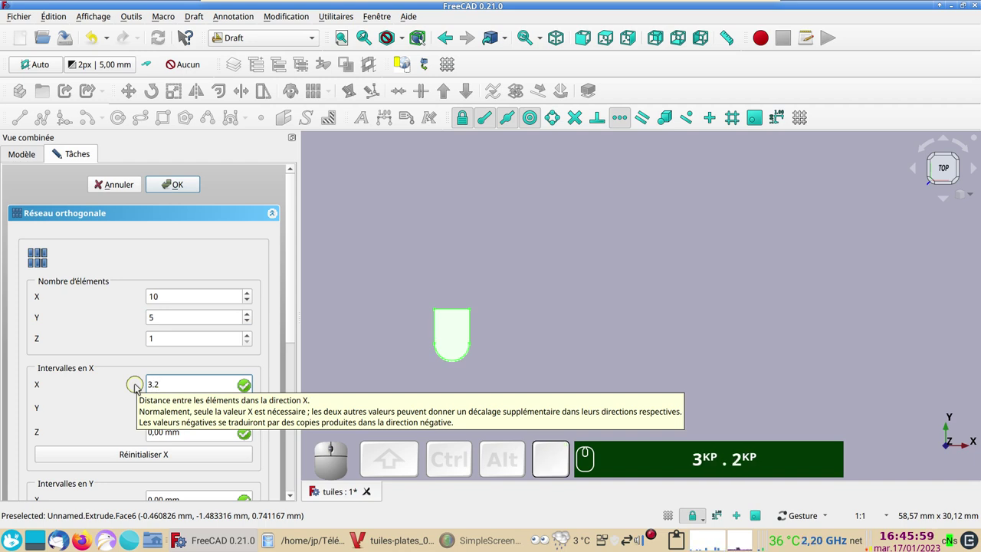
left_click_drag(295, 338, 243, 405)
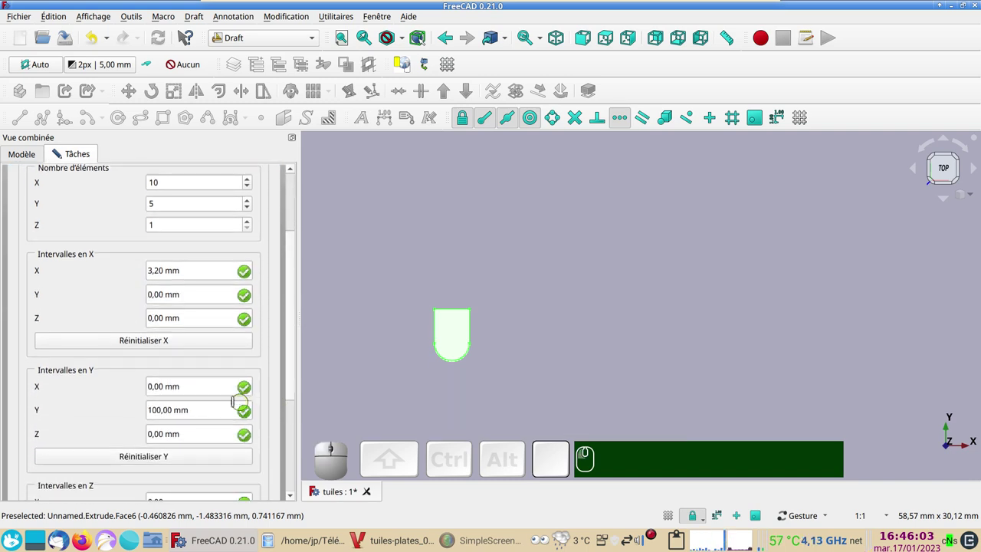
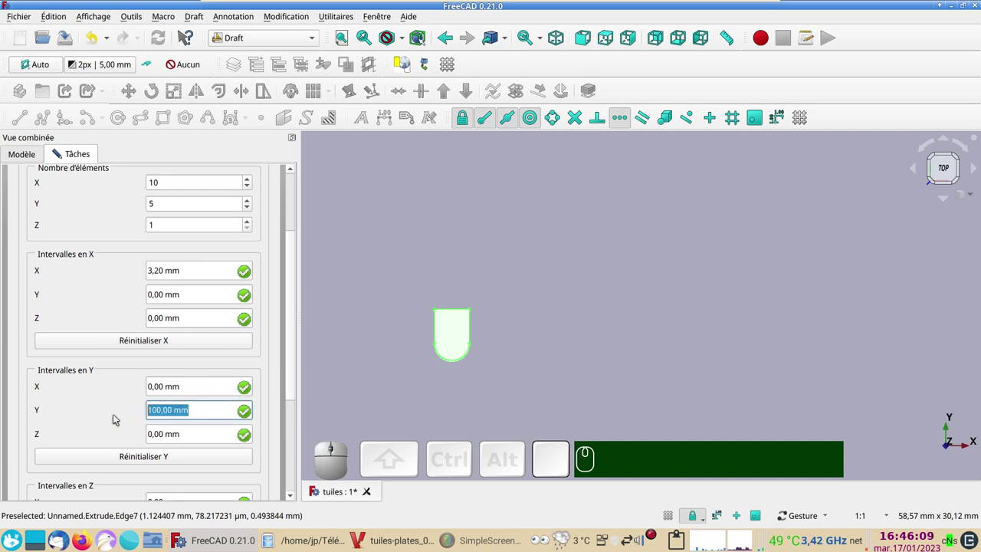
key("KP_6")
left_click_drag(295, 387, 220, 466)
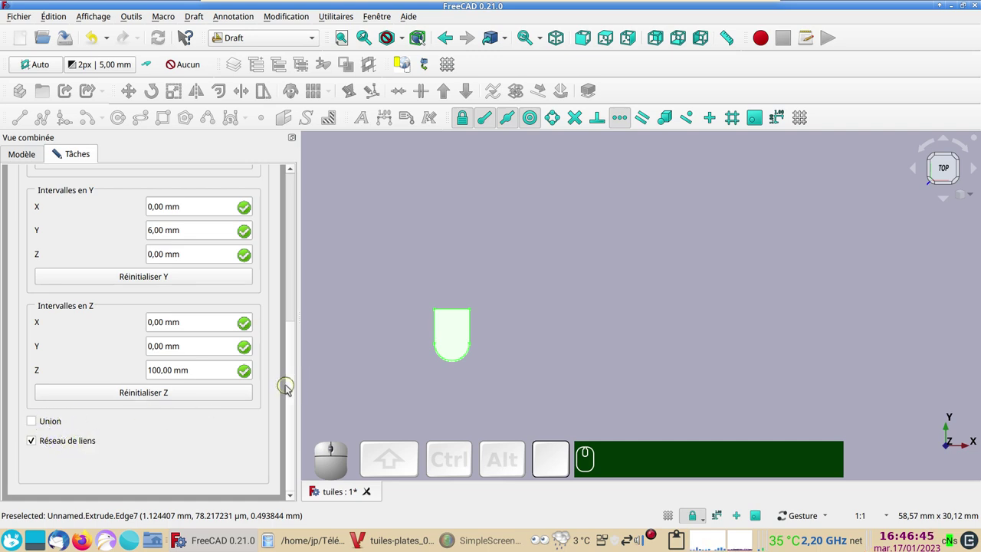
left_click_drag(296, 386, 180, 195)
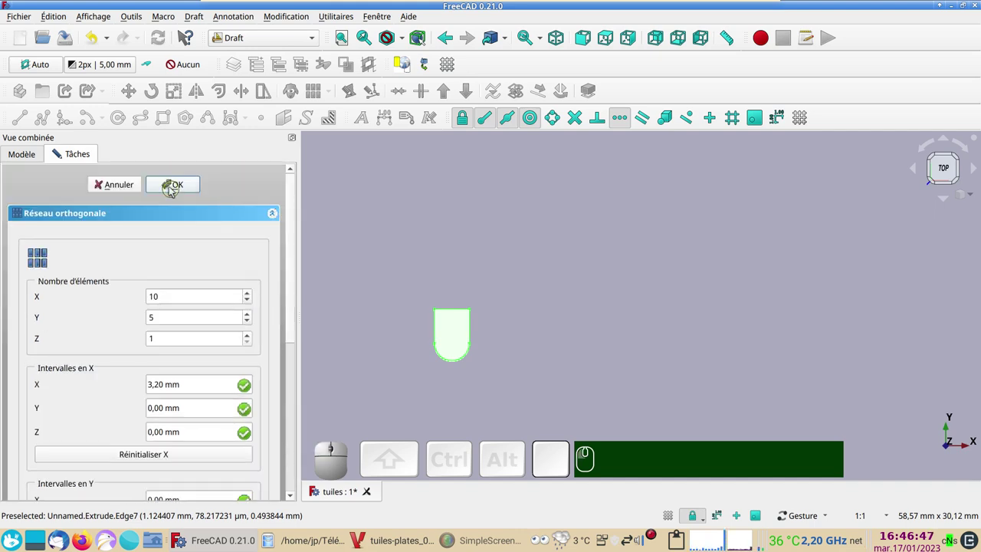
- Create a Draft Clone of the tile array, Array001, and start editing its Placement
left_click(173, 188)
scroll("down", 3)
left_click_drag(401, 339, 386, 346)
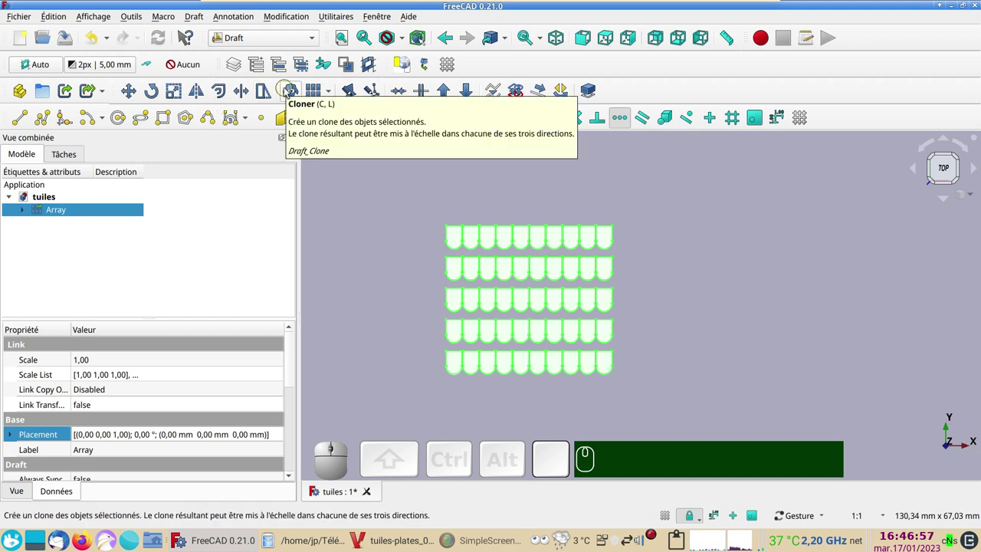
left_click(288, 92)
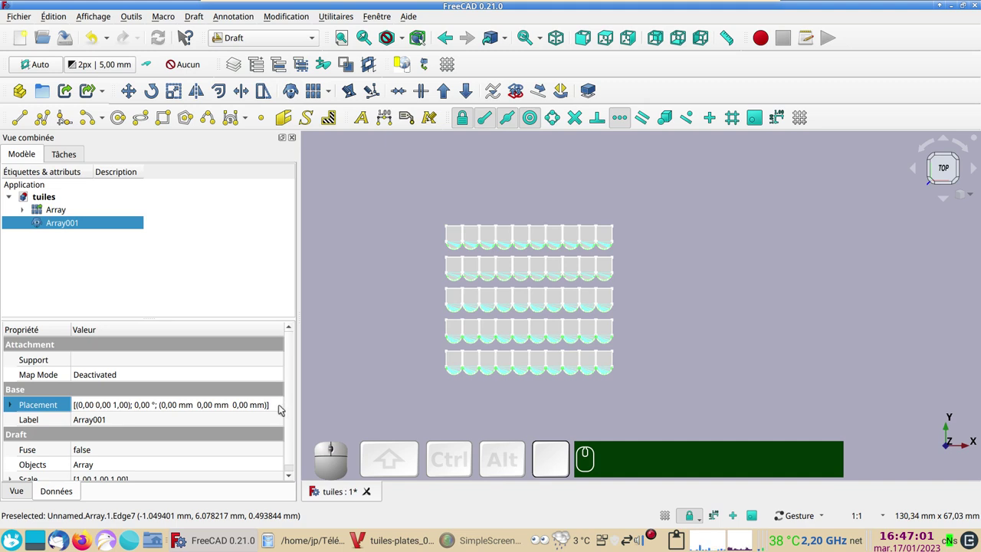
left_click(282, 407)
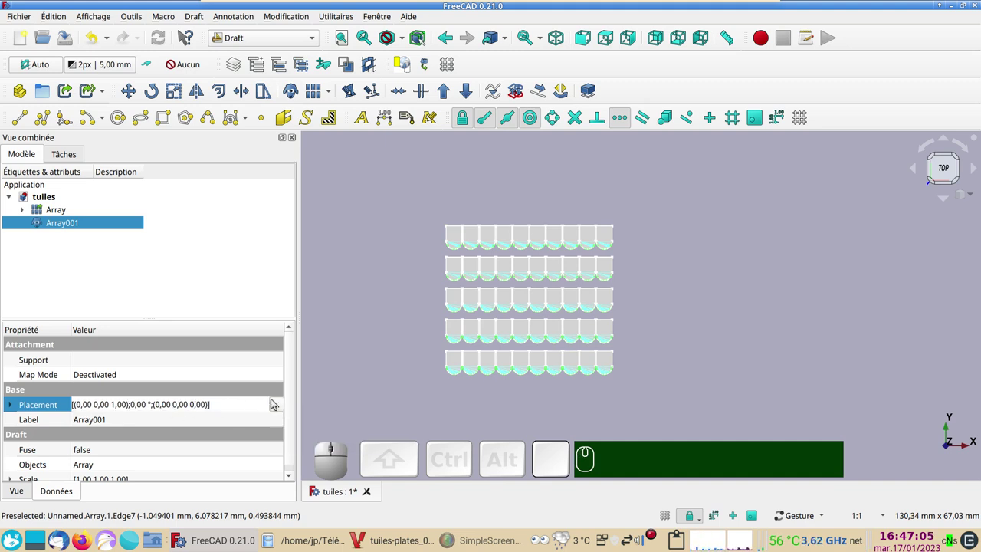
- Set the clone's translation to X = 3.2/2 (1.6 mm) and Y = 3 mm
left_click(282, 407)
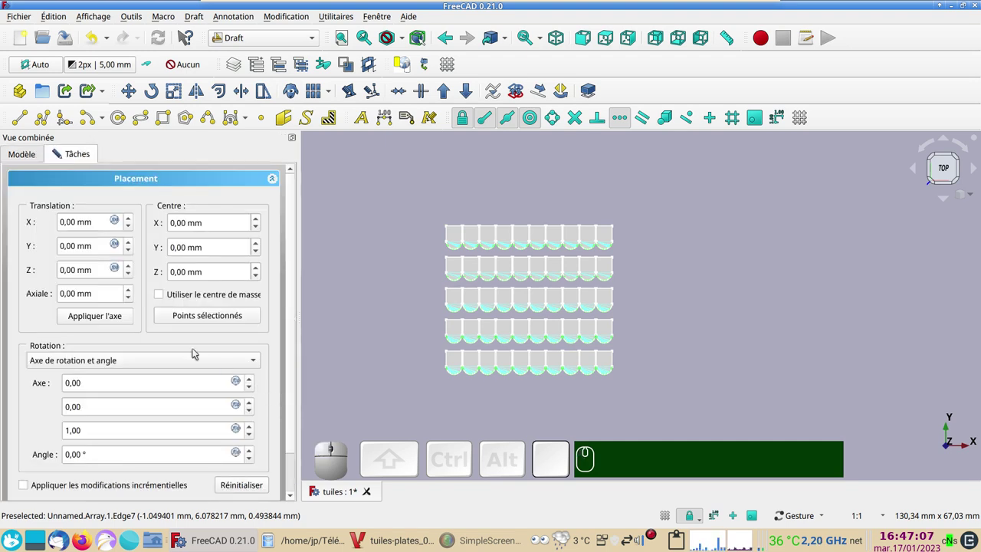
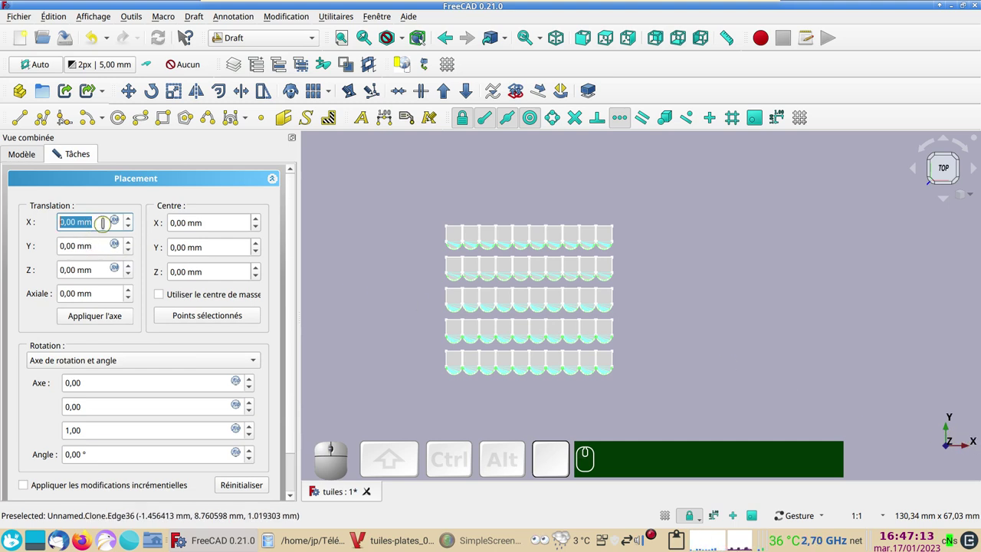
key("KP_3")
key("KP_Decimal")
key("KP_2")
key("KP_Divide")
key("KP_2")
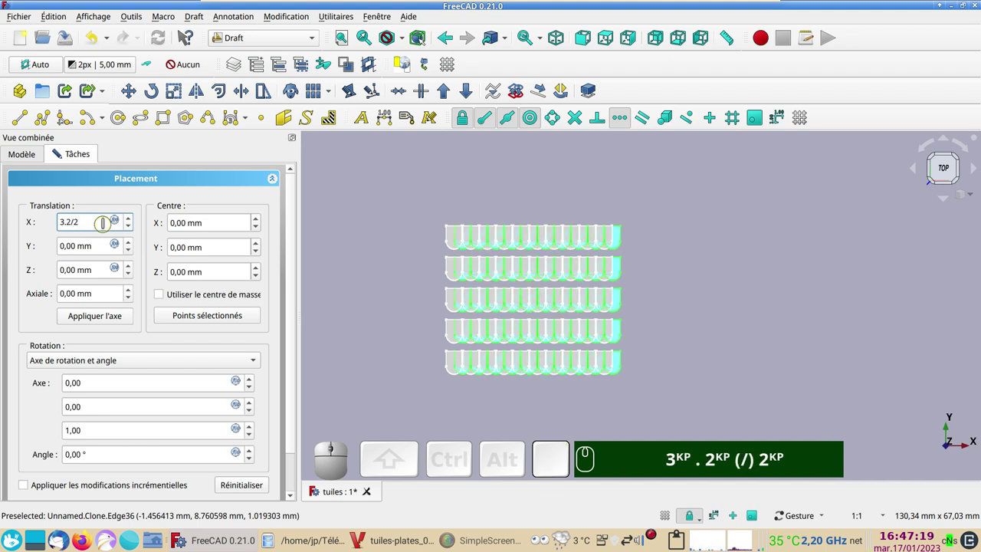
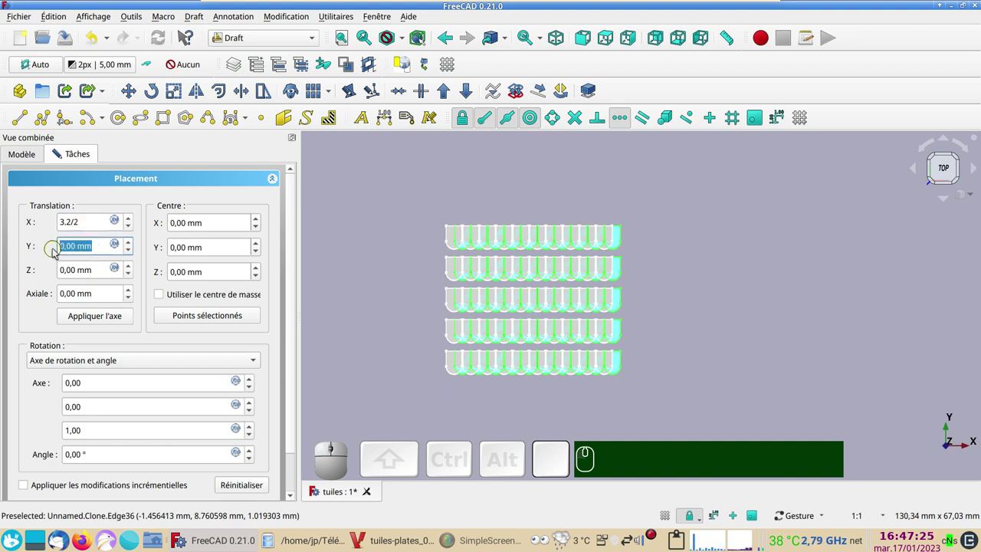
key("KP_3")
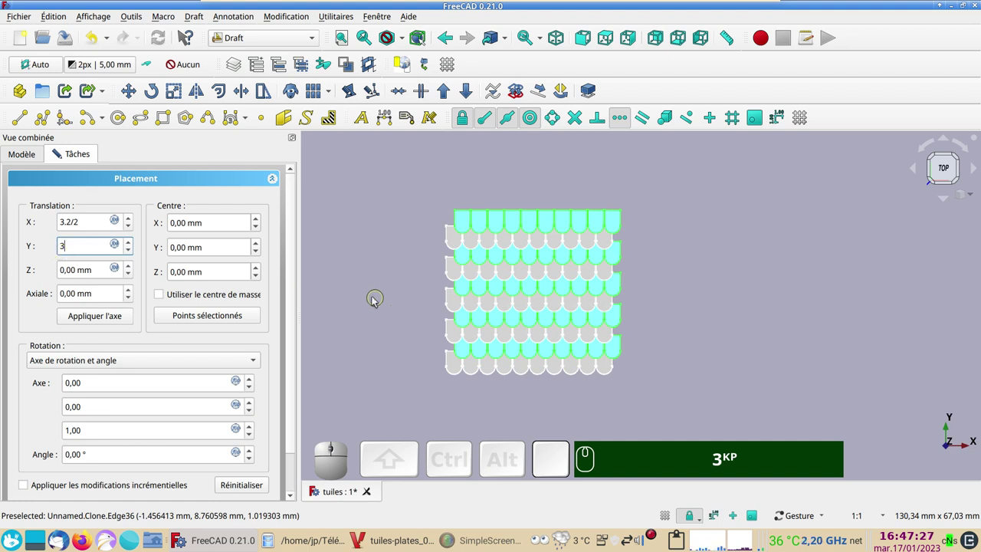
- Confirm the new placement and orbit to inspect the staggered tile rows
scroll("up", 3)
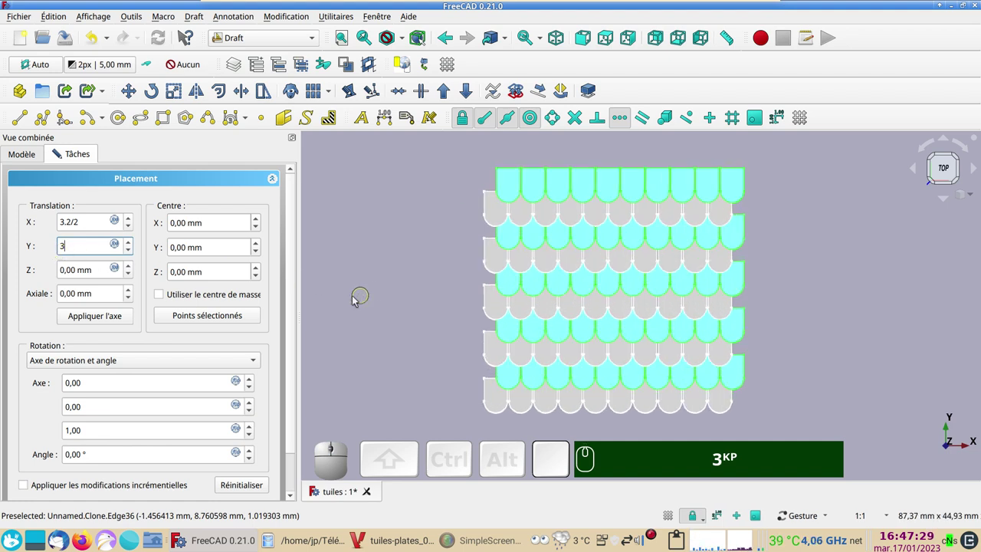
left_click_drag(295, 409, 233, 467)
left_click(223, 483)
scroll("down", 3)
left_click_drag(693, 402, 608, 195)
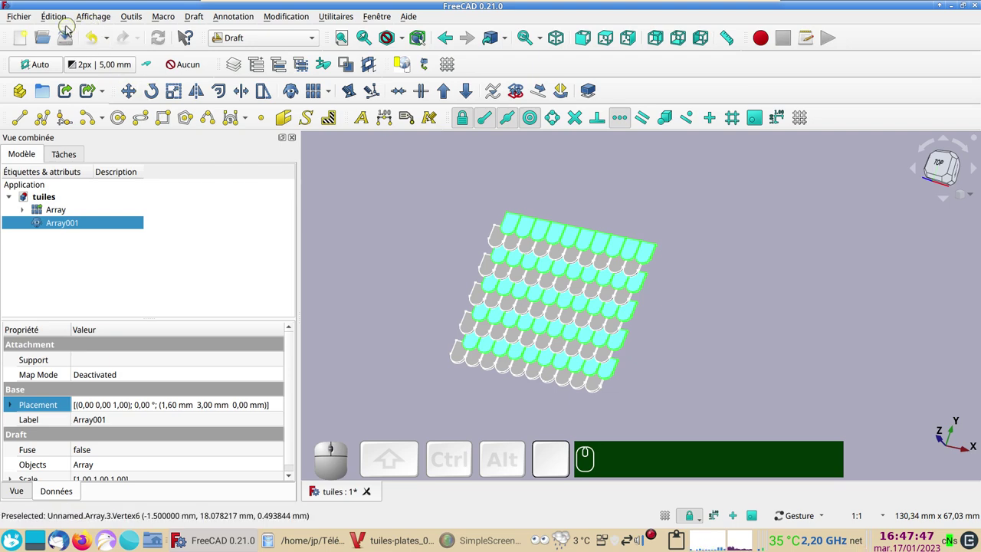
- Show the coordinate axes and set the original Array's Interval Y y-component to -6 mm
left_click(90, 19)
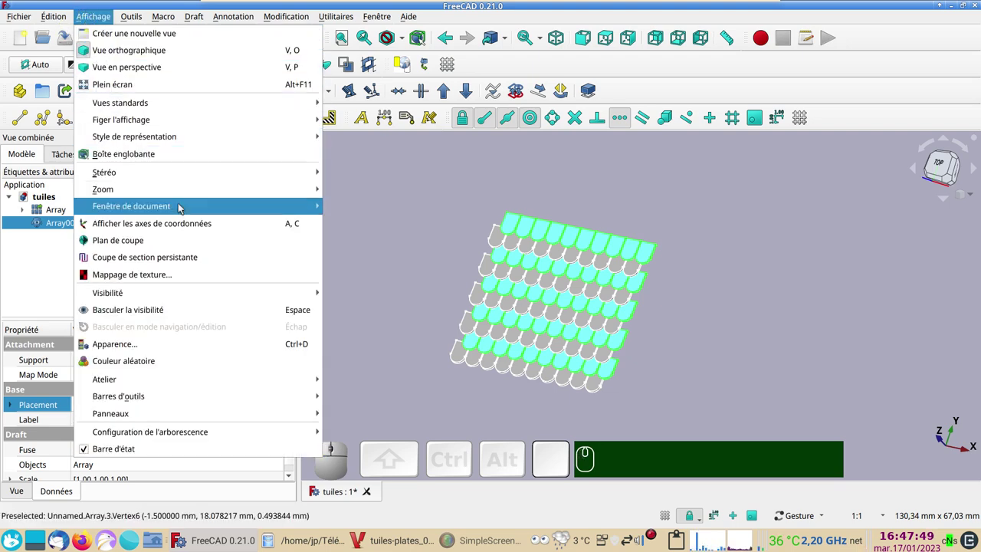
left_click(185, 225)
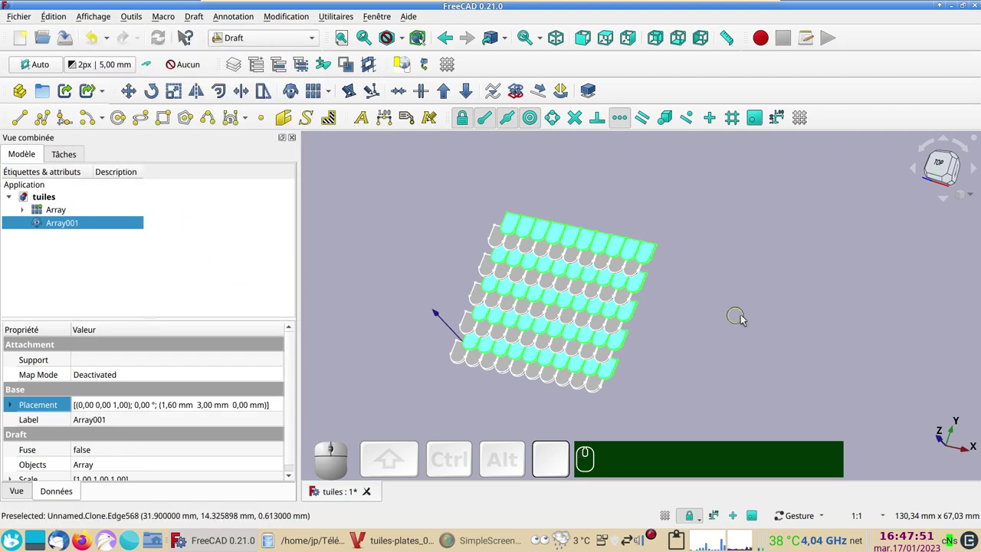
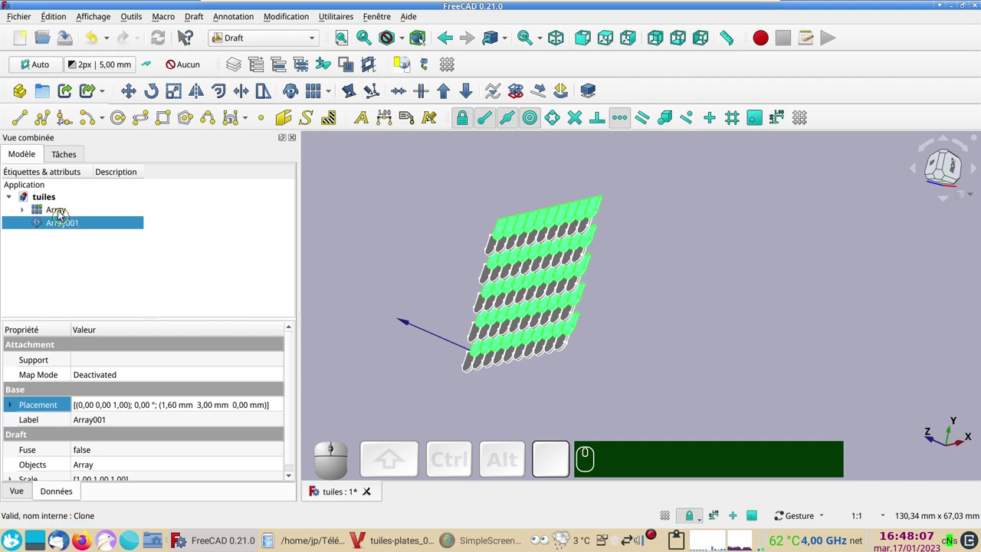
left_click(57, 210)
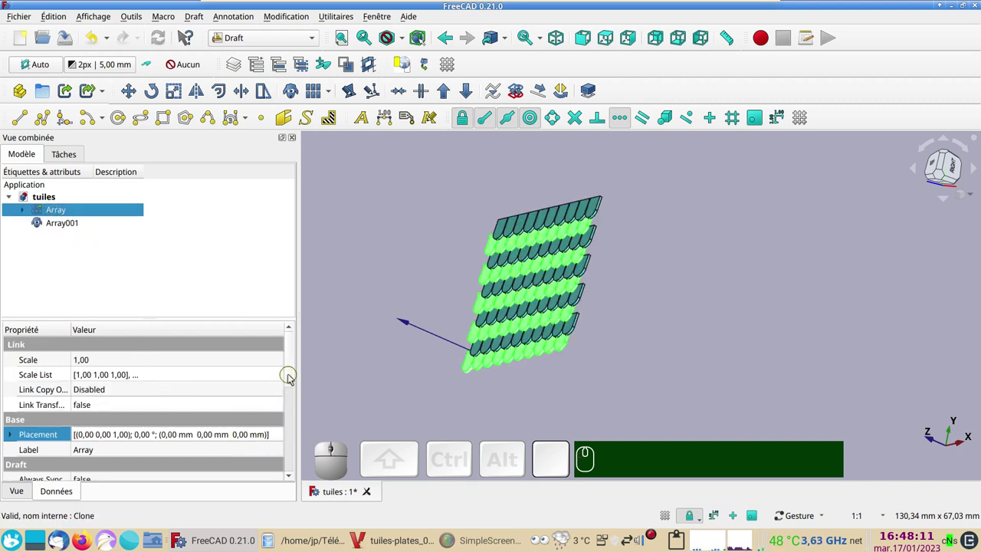
left_click_drag(293, 377, 59, 430)
left_click(15, 413)
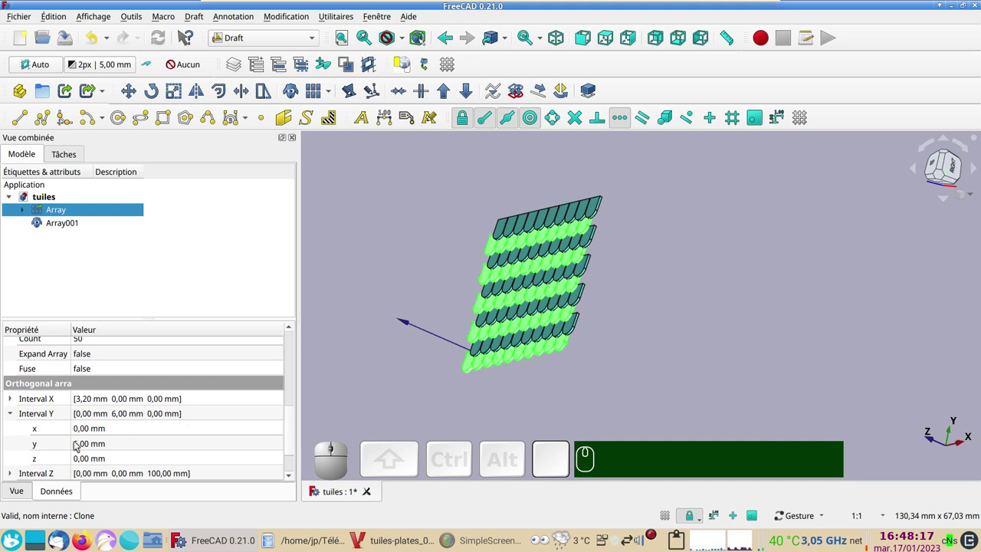
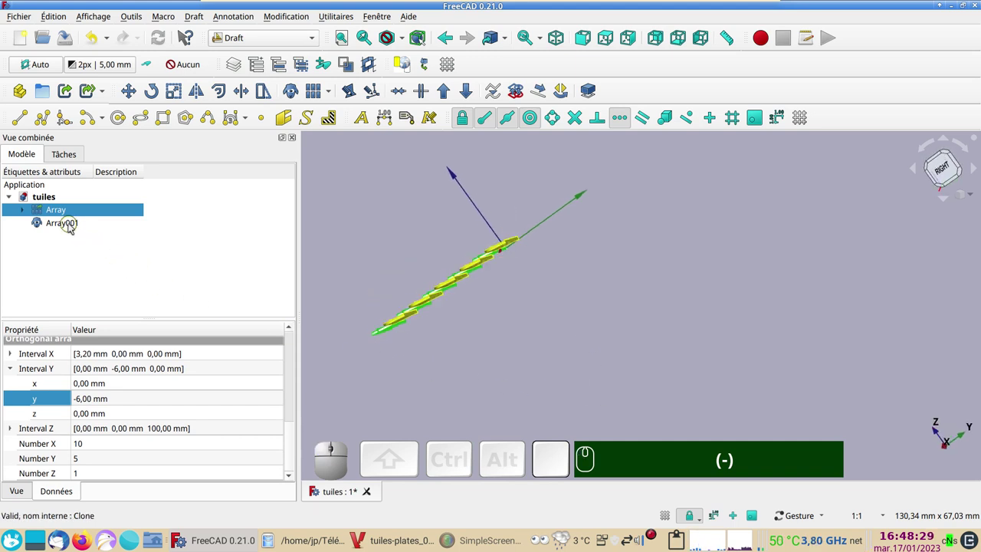
- Change Array001's placement Y offset from 3 mm to -3 mm
left_click(73, 227)
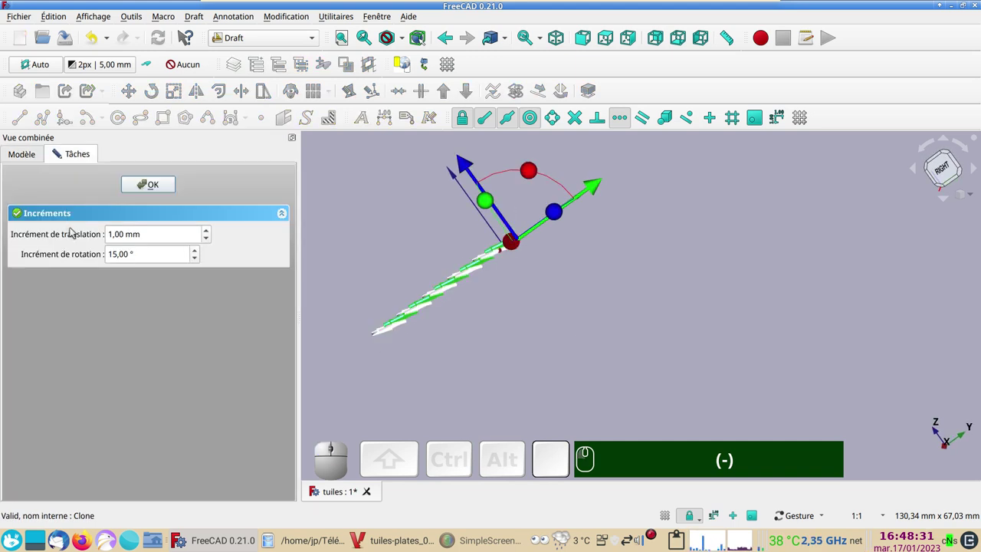
left_click(155, 193)
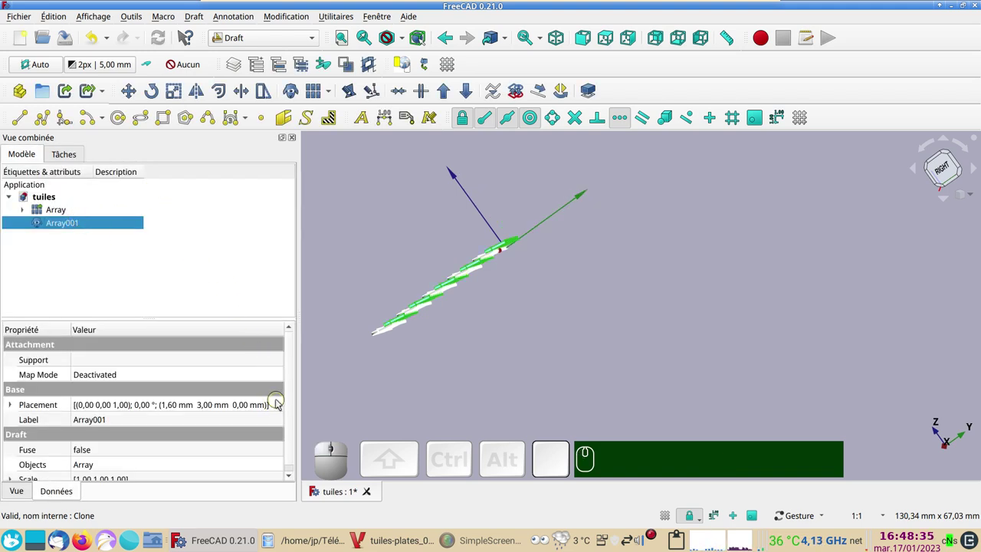
left_click(245, 400)
left_click(284, 408)
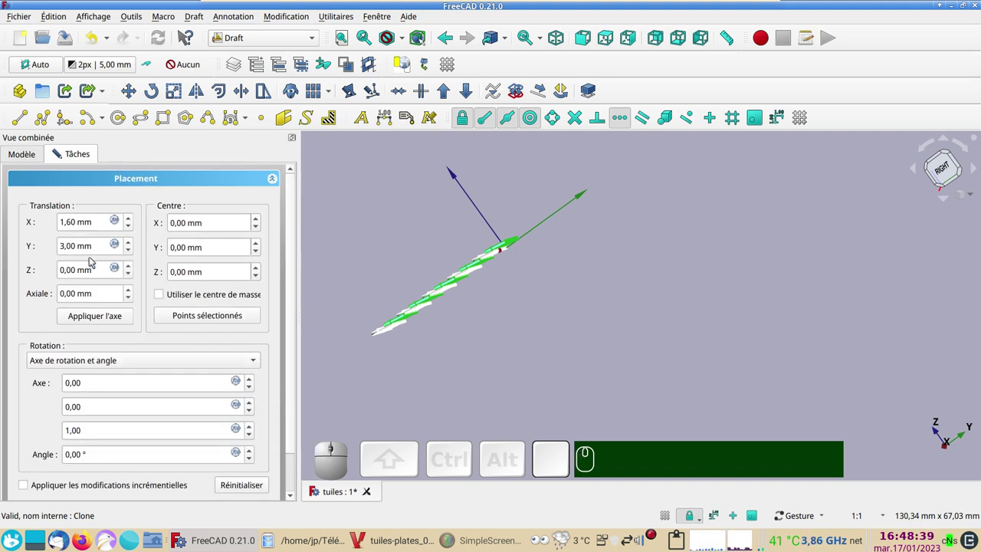
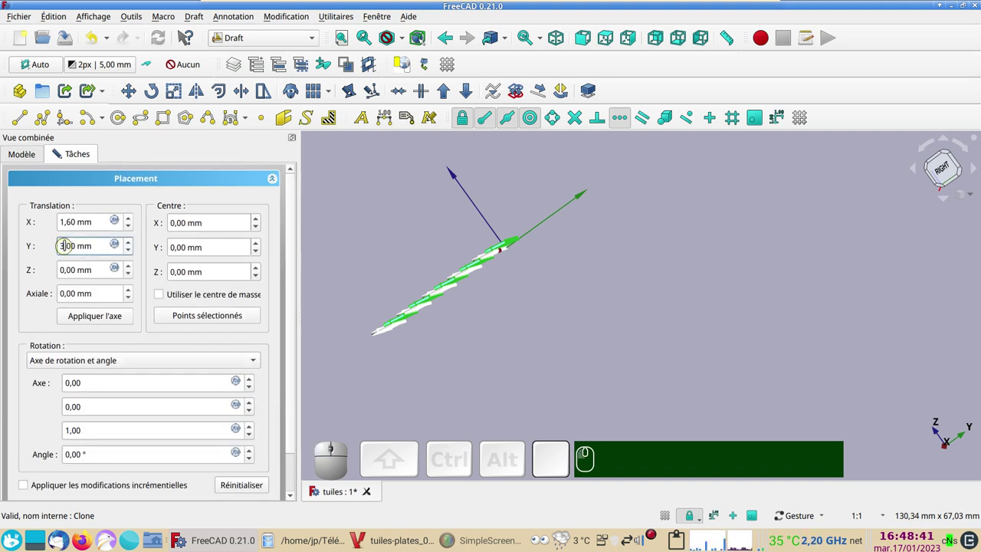
key("KP_Subtract")
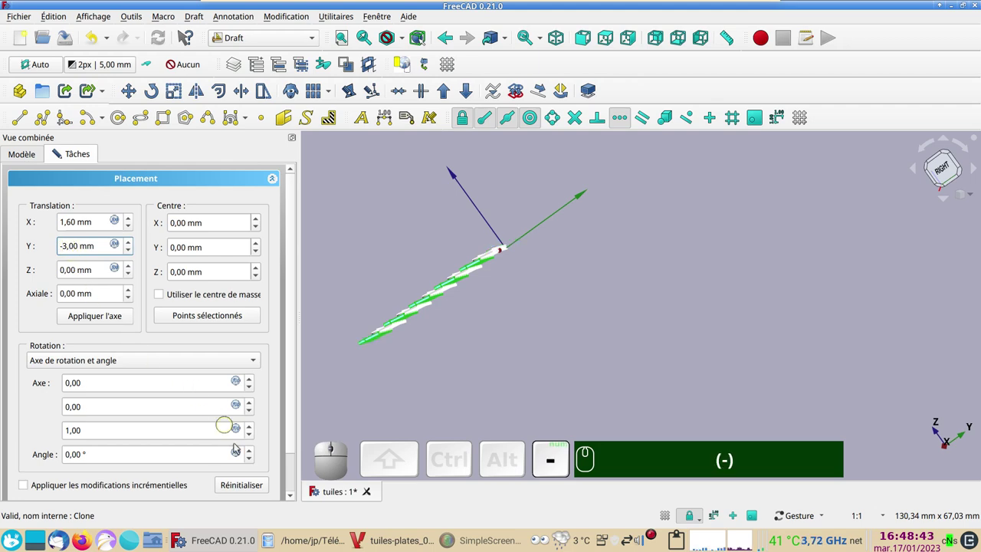
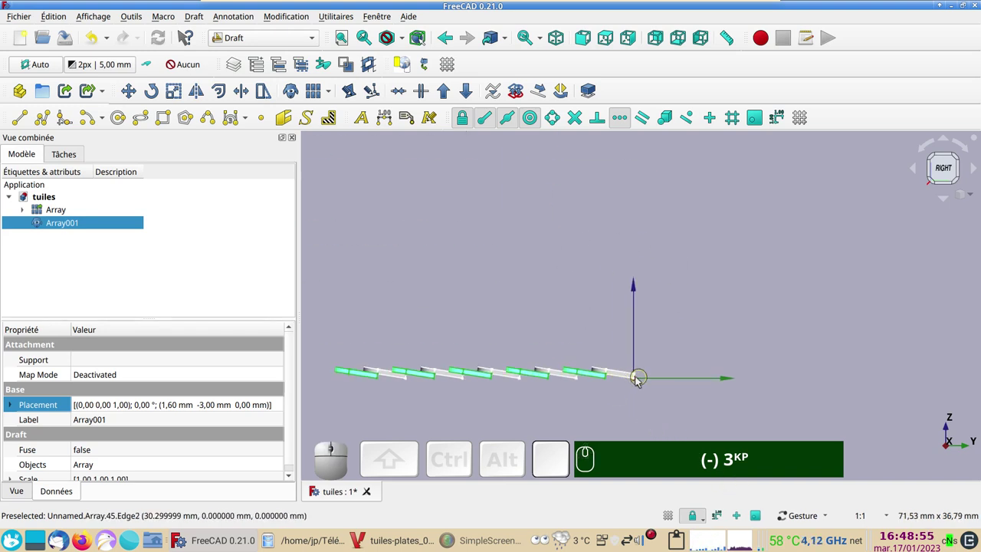
scroll("down", 3)
right_click(527, 336)
key("KP_0")
scroll("down", 3)
left_click_drag(669, 395, 737, 400)
type("(-) 3KP 0KP")
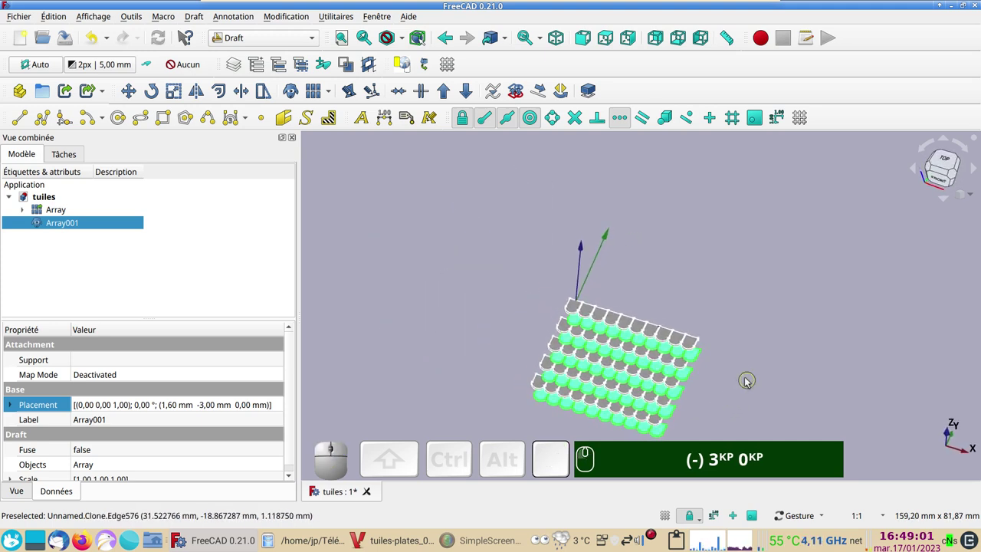
key("ctrl+s")
left_click_drag(742, 376, 547, 367)
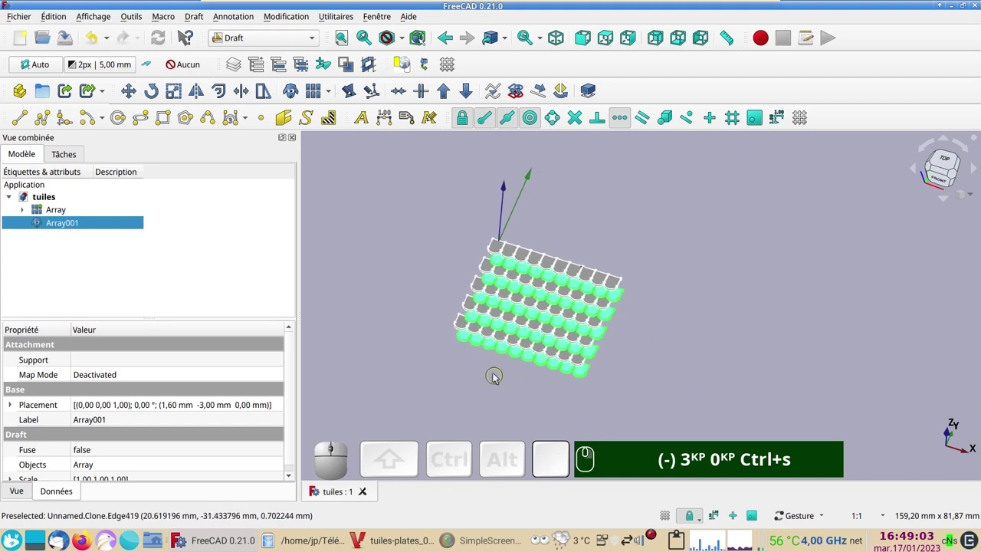
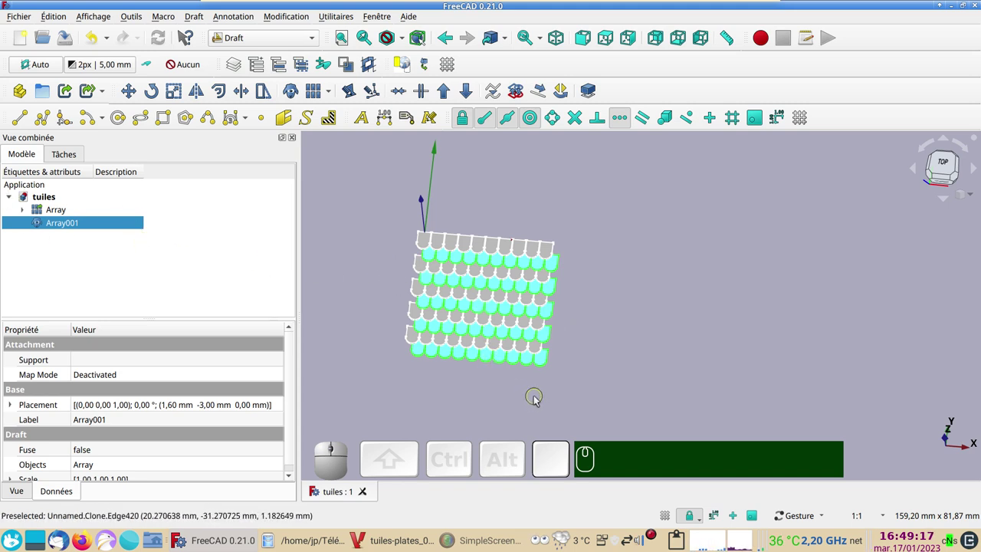
scroll("up", 3)
left_click_drag(612, 375, 642, 388)
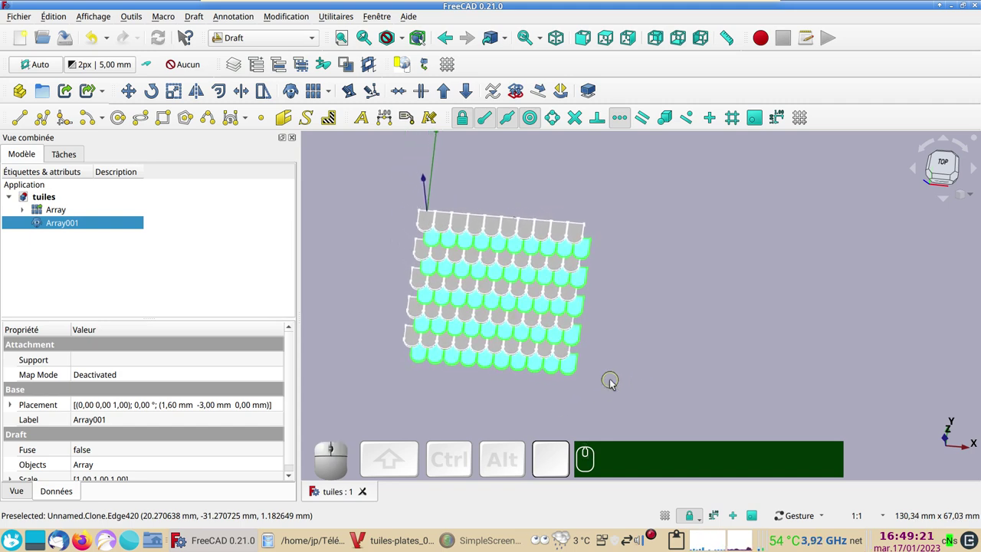
left_click_drag(625, 392, 603, 360)
left_click_drag(608, 365, 624, 379)
left_click_drag(624, 379, 135, 246)
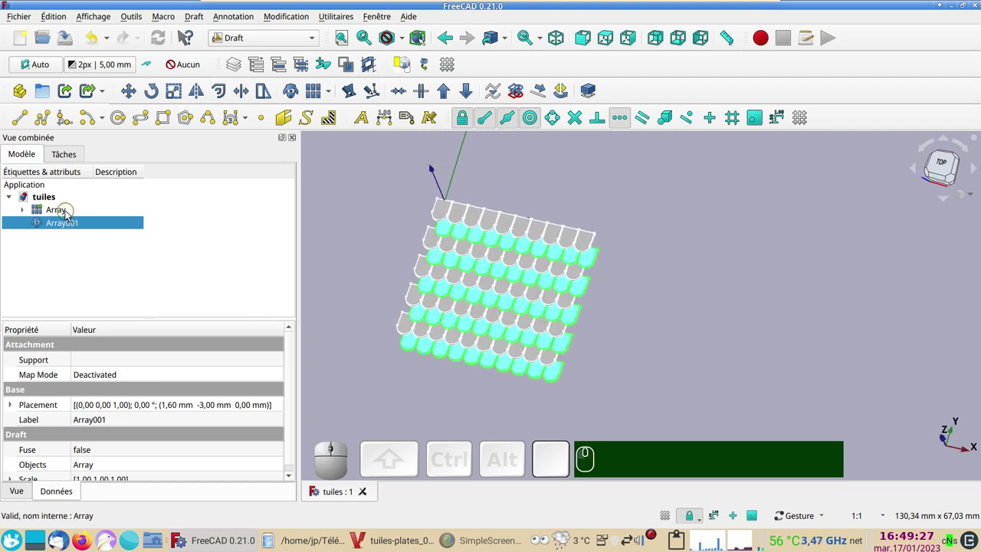
- Select Array and Array001 and switch to the Mesh Design workbench
left_click(69, 214)
left_click(79, 228)
left_click(278, 42)
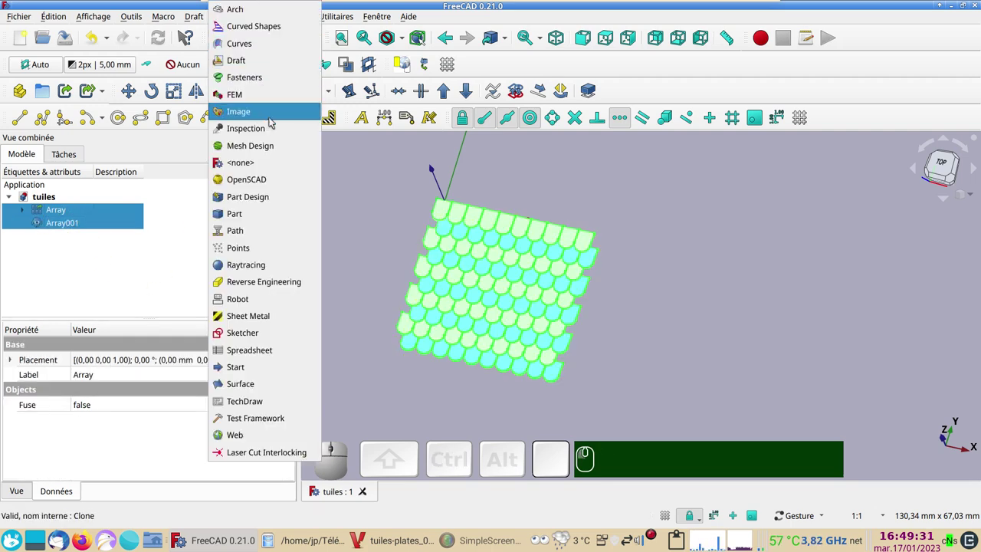
left_click(276, 142)
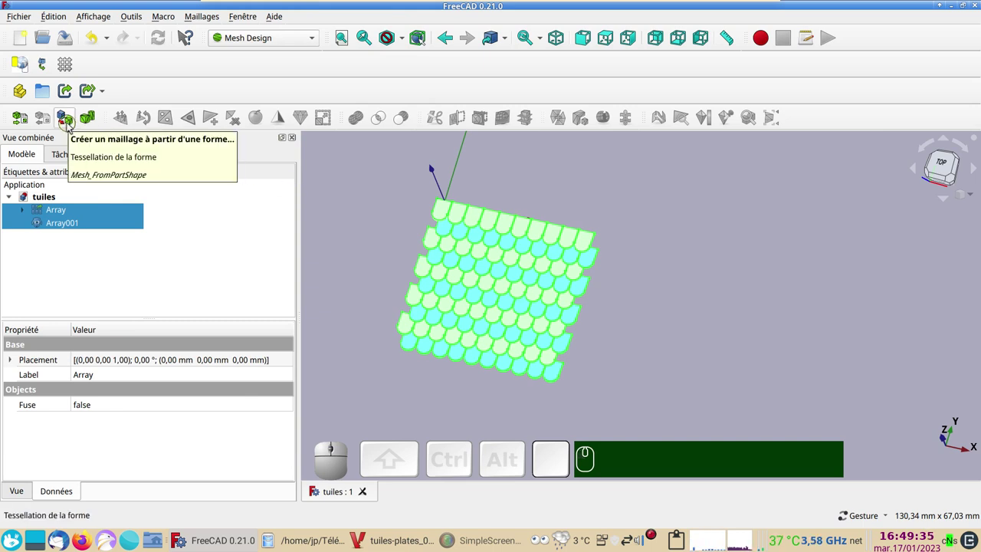
- Create meshes from both shapes with adjusted tessellation deviations
left_click(70, 124)
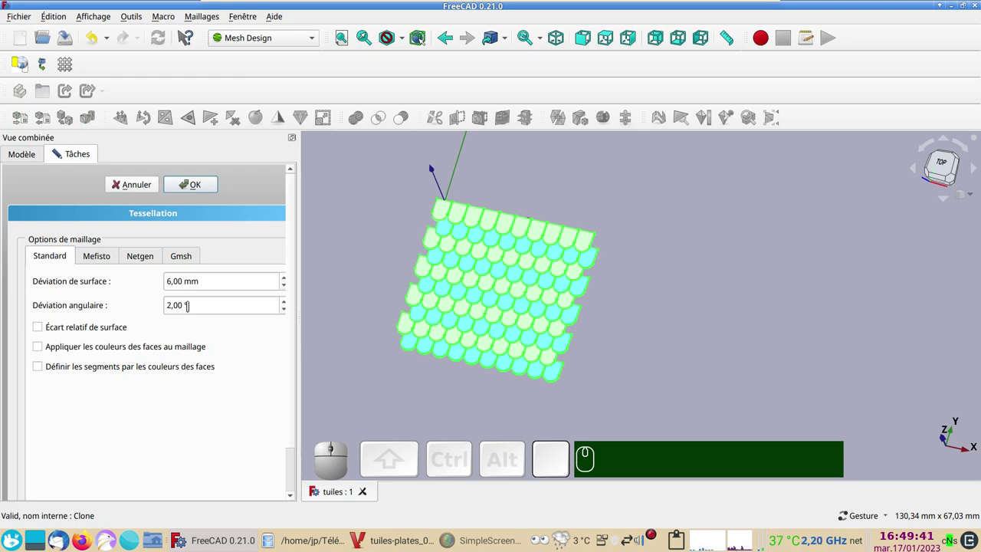
left_click(190, 190)
left_click(65, 241)
left_click(70, 252)
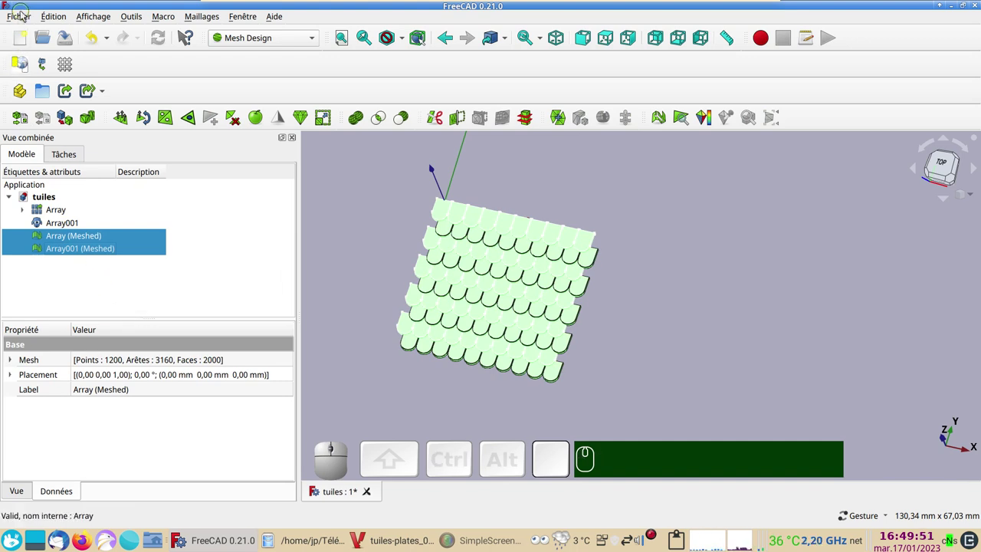
- Start a File > Export as STL Mesh, then cancel it
left_click(25, 14)
left_click(52, 207)
left_click(431, 368)
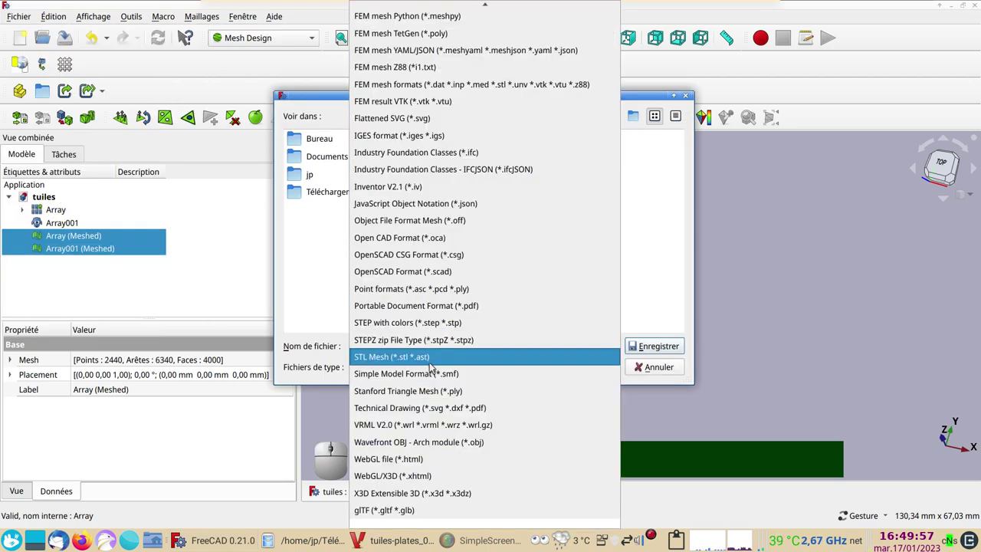
left_click(435, 361)
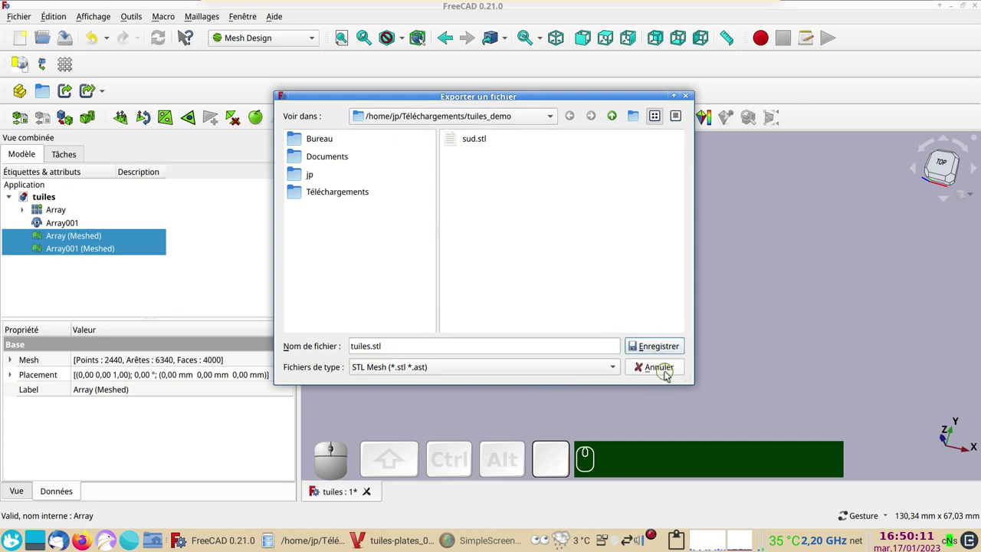
left_click(668, 370)
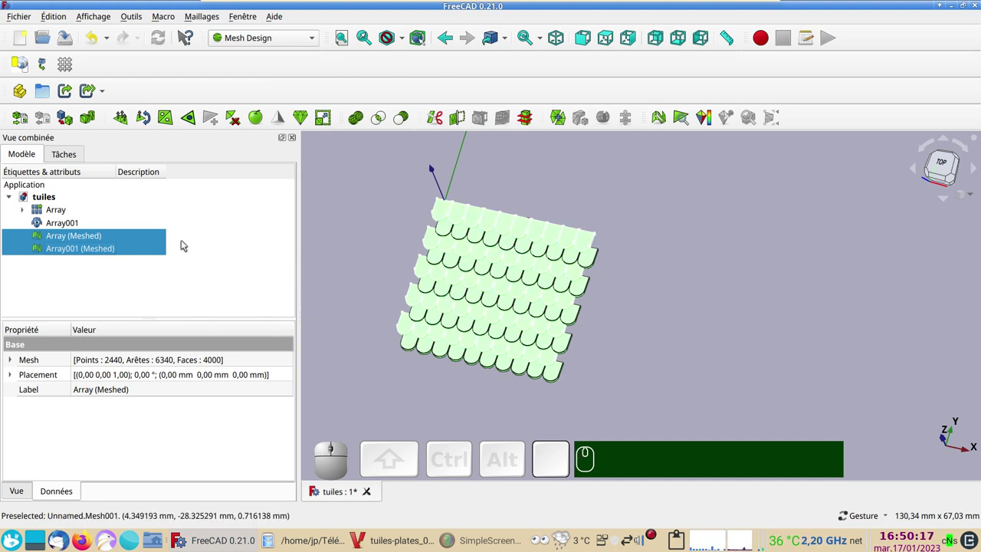
- Delete the two meshed objects, leaving only Array and Array001
key("Delete")
key("Delete")
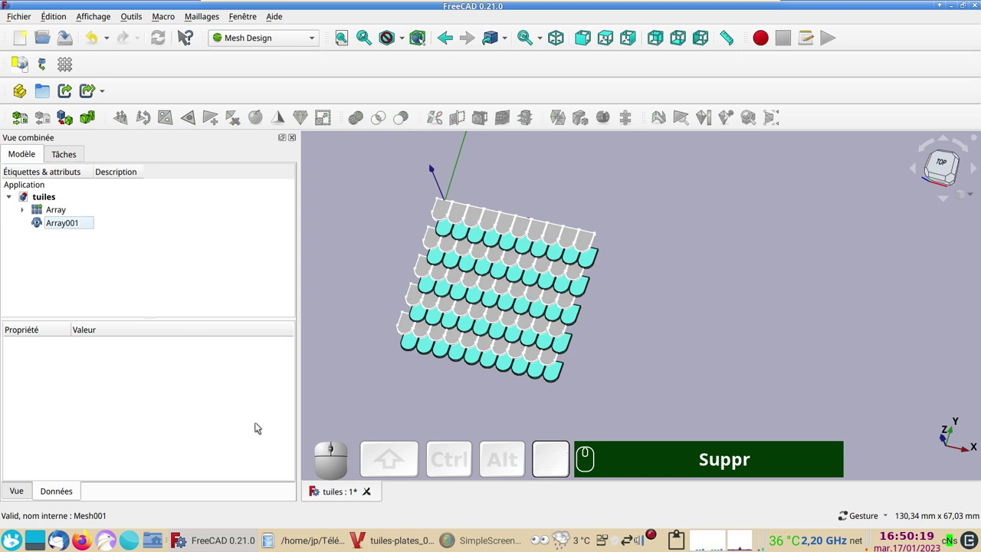
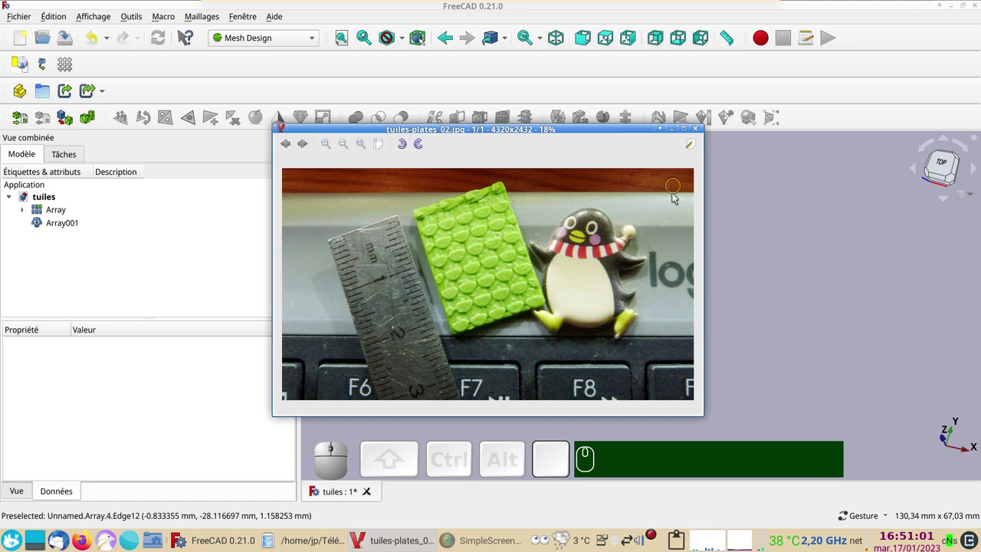
left_click(748, 181)
scroll("up", 3)
scroll("down", 3)
left_click_drag(656, 368, 721, 258)
left_click_drag(714, 245, 570, 351)
left_click(569, 353)
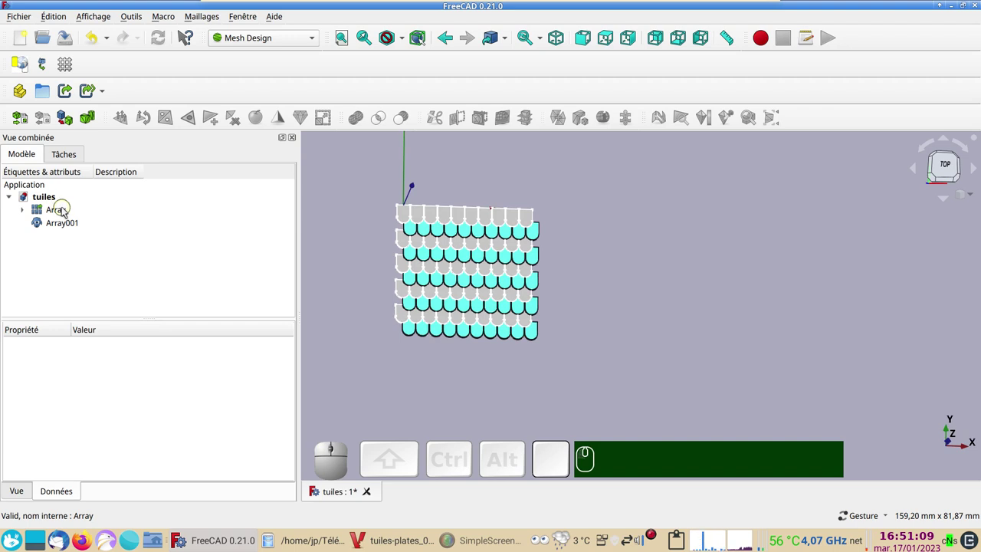
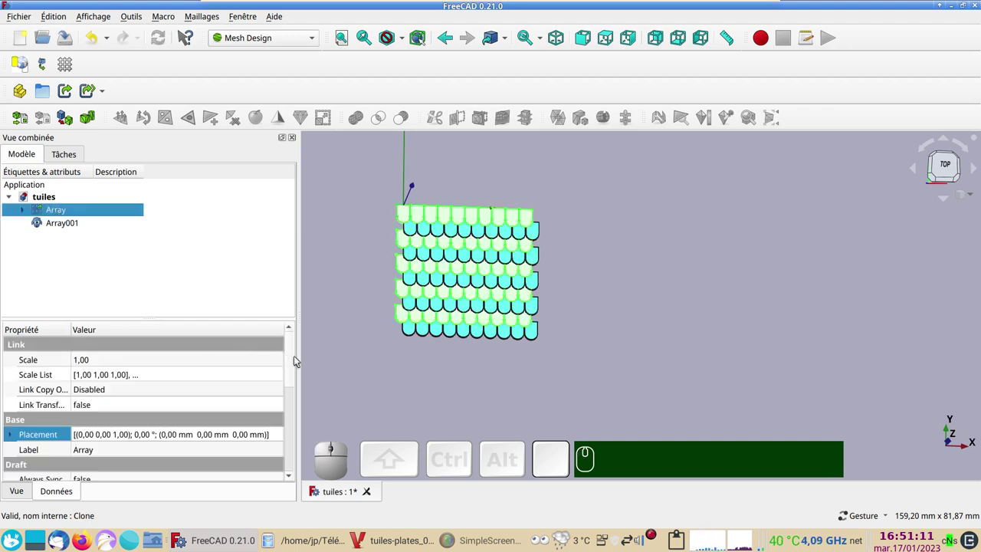
- Set the Array to Number X 33 and Number Y 10 and view the enlarged panel from the top
left_click_drag(294, 362, 280, 449)
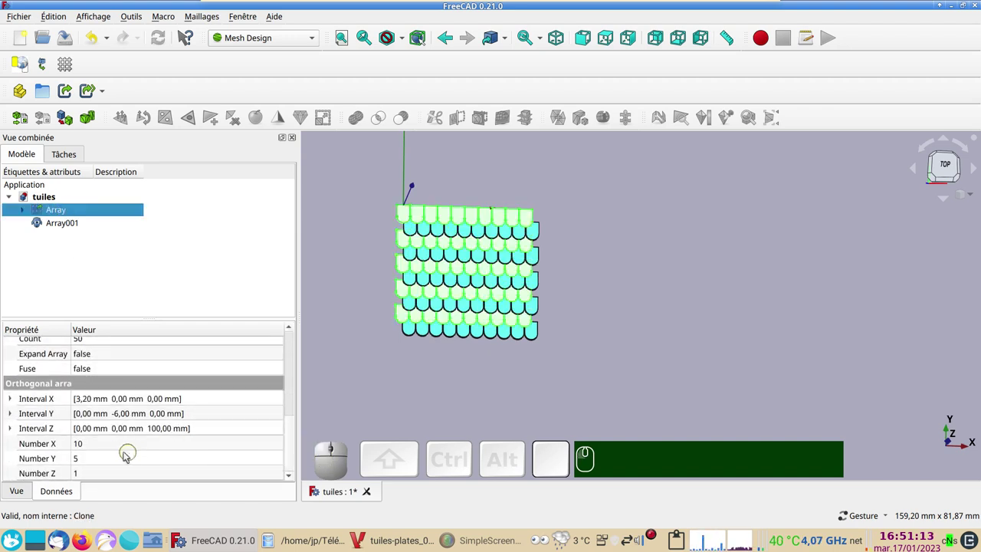
left_click(113, 449)
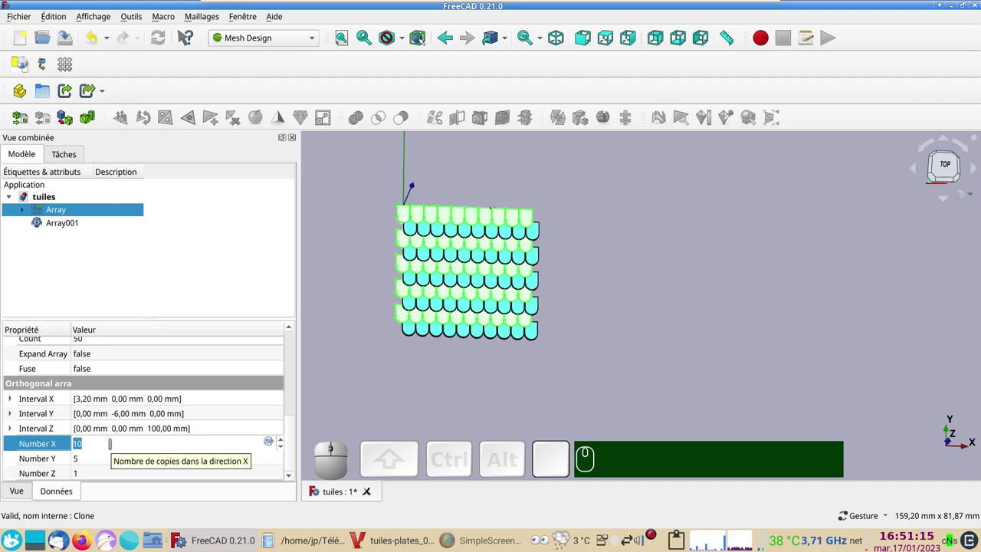
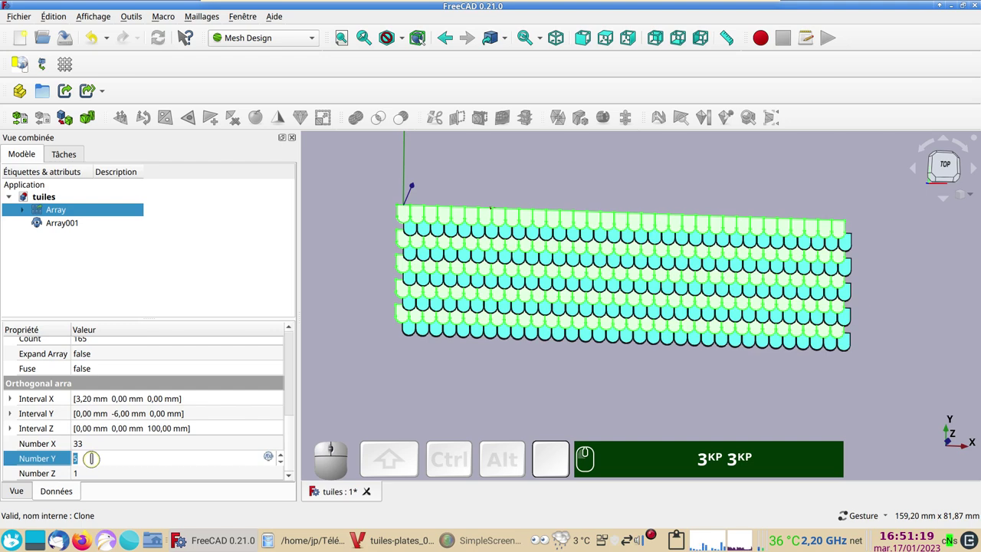
key("KP_1")
key("KP_0")
key("KP_0")
key("Return")
scroll("down", 3)
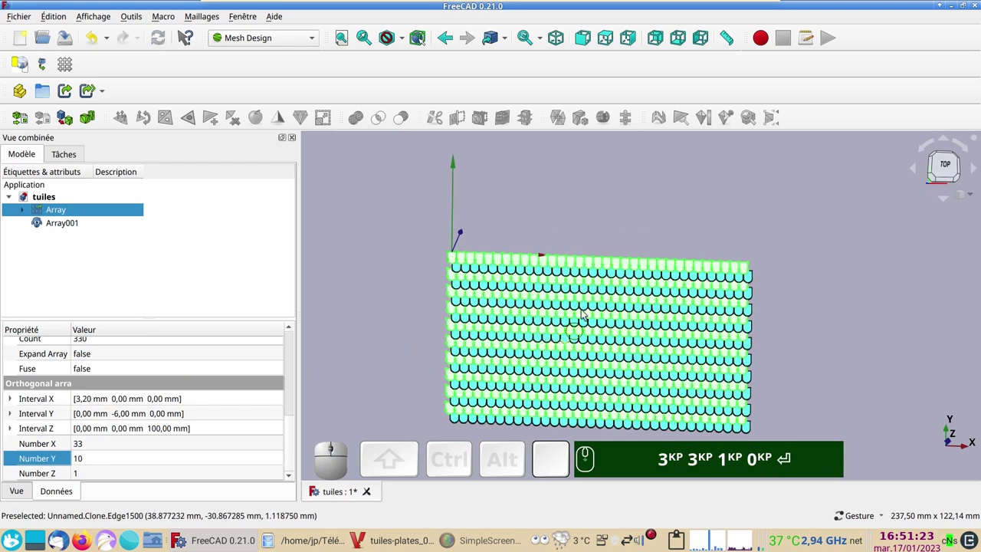
left_click_drag(560, 226, 741, 267)
left_click_drag(775, 273, 777, 278)
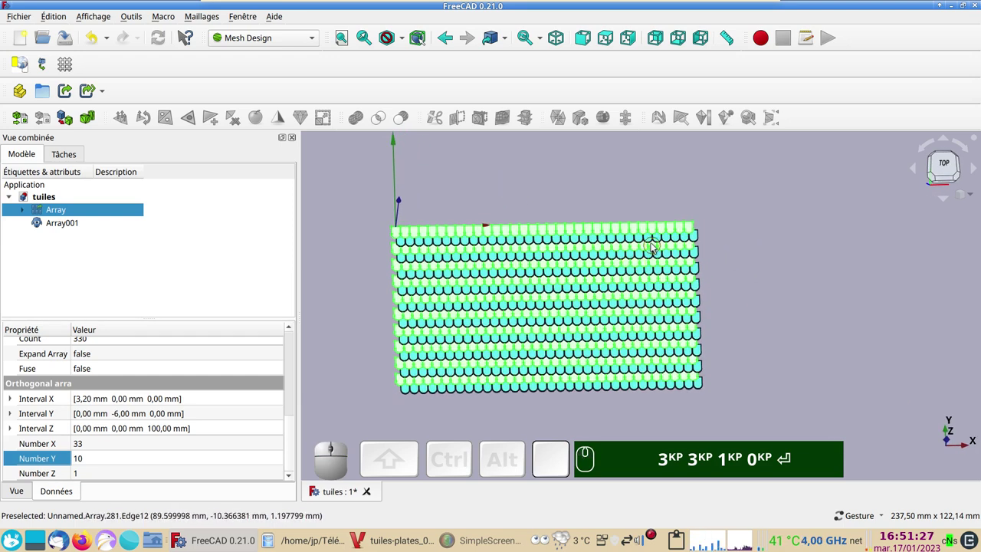
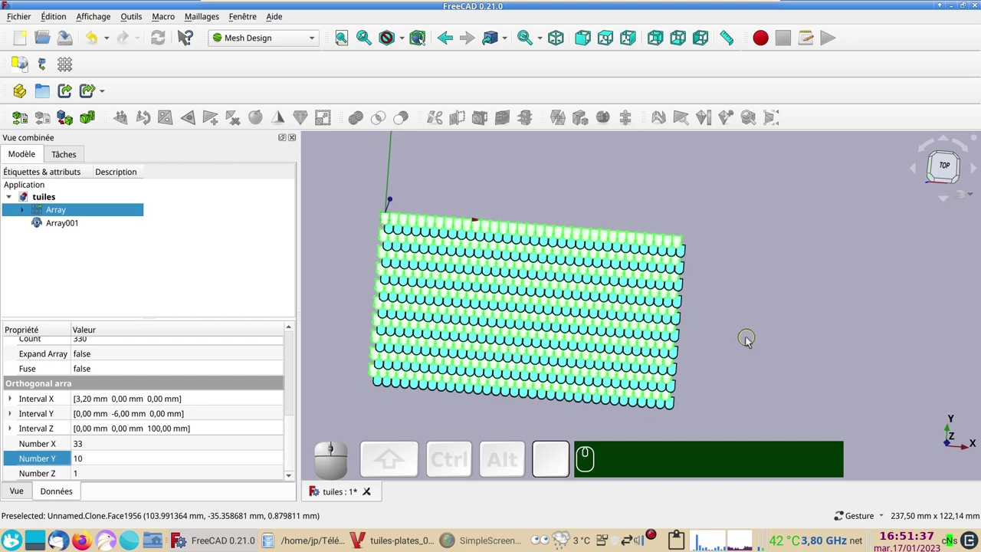
key("KP_2")
left_click_drag(743, 340, 766, 318)
- Switch the workbench back to Draft
left_click(286, 36)
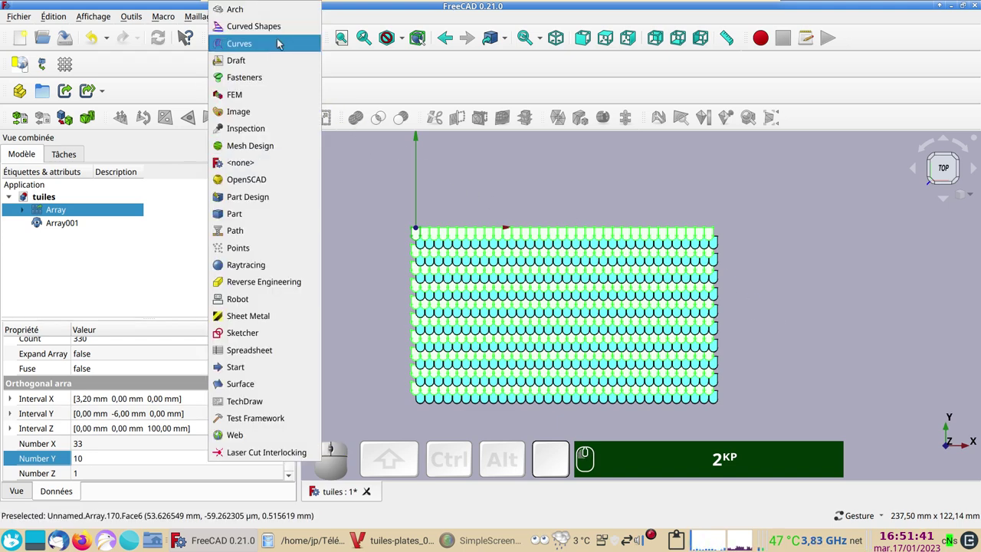
left_click(277, 60)
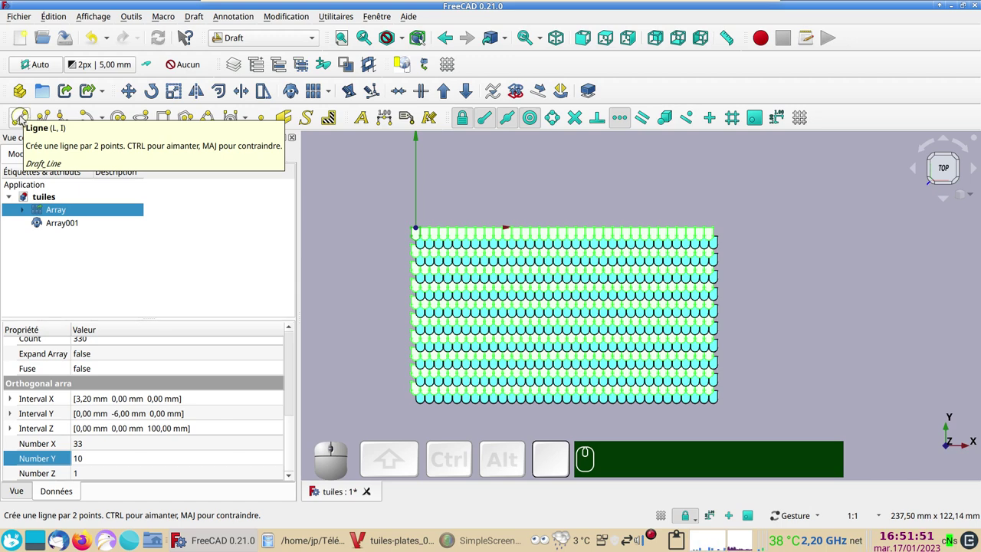
- Use a snapped Draft Line to measure the panel as ~105.40 mm wide and ~67.94 mm tall, then escape
left_click(25, 119)
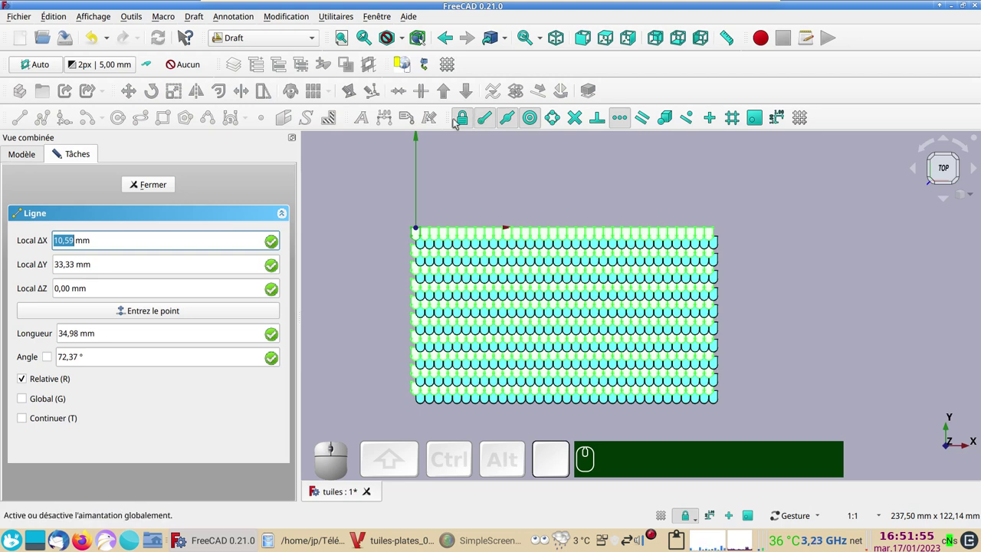
scroll("up", 3)
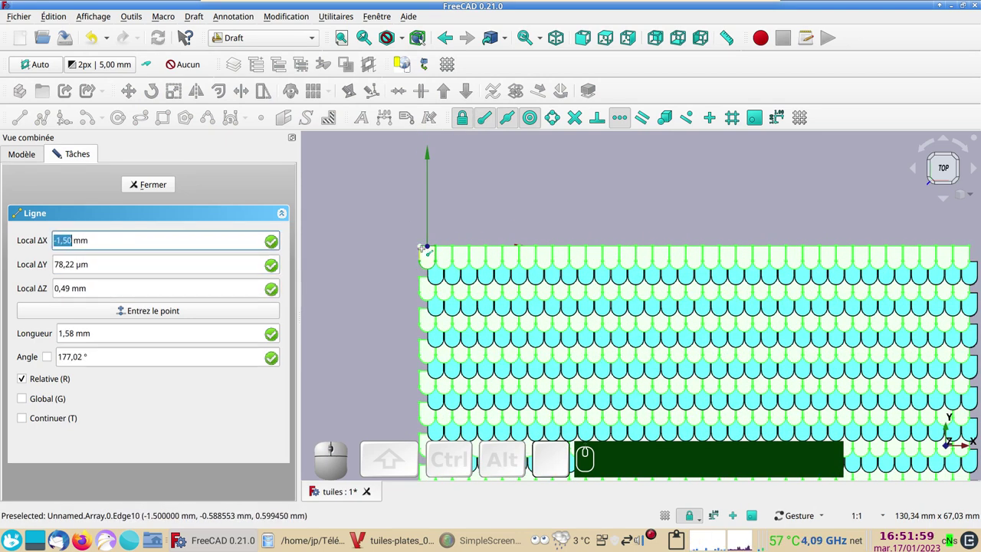
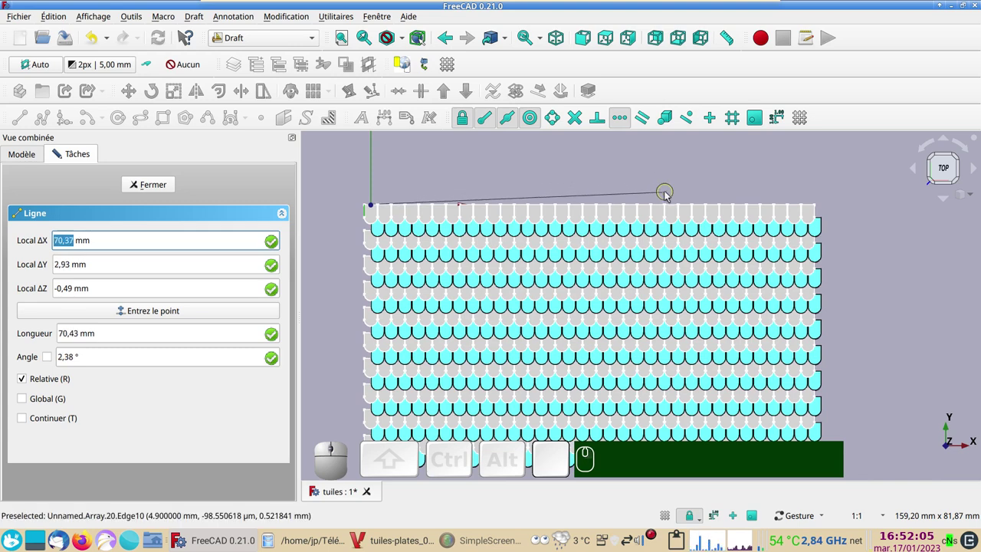
key("x")
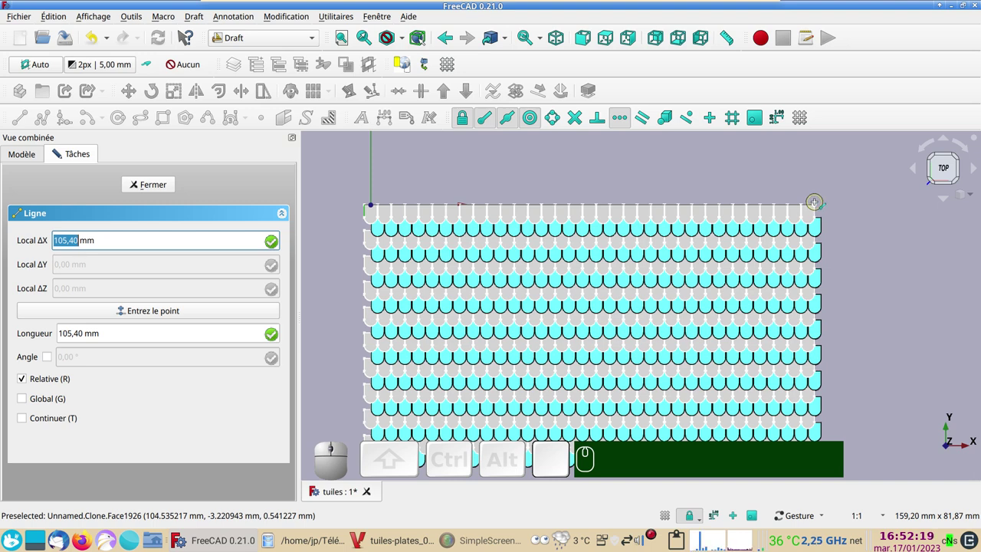
key("y")
scroll("down", 3)
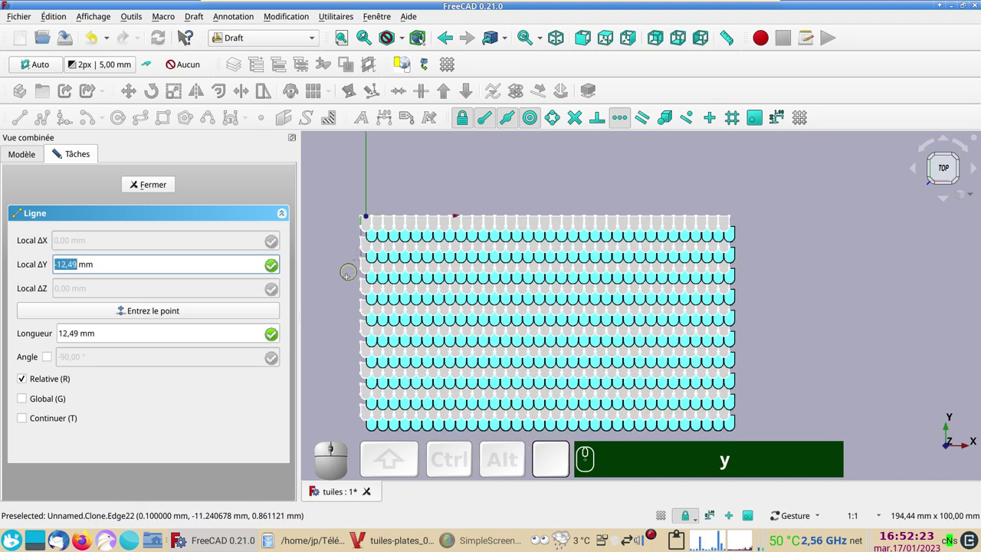
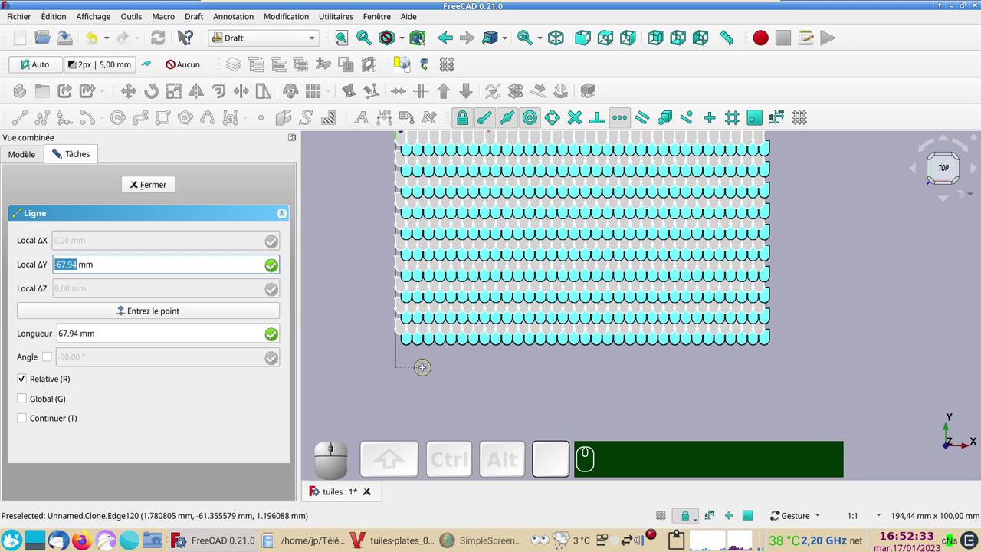
key("Escape")
- Reposition the view of the tile panel
scroll("down", 3)
left_click_drag(685, 276, 700, 296)
scroll("up", 3)
scroll("down", 3)
scroll("down", 3)
left_click_drag(719, 367, 902, 227)
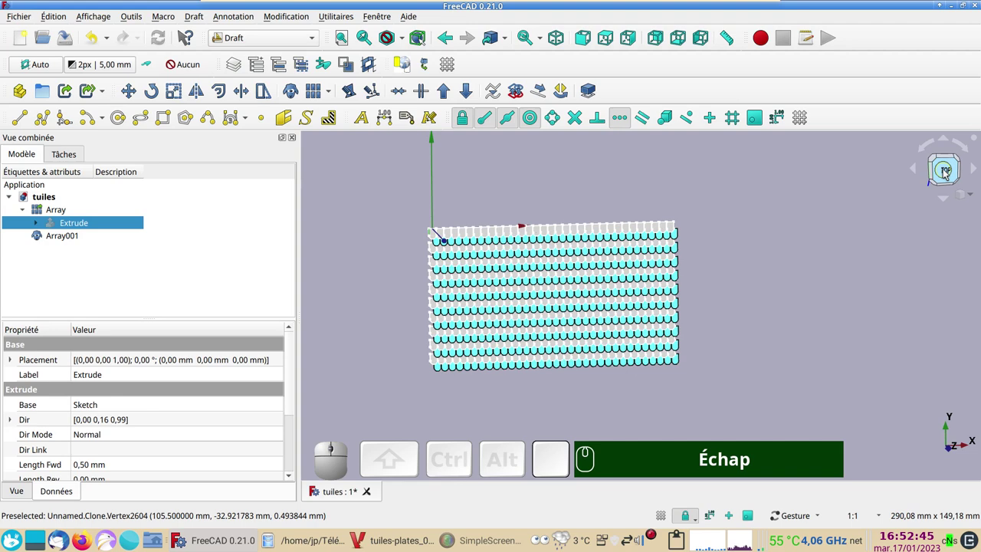
- Create a new empty document Unnamed1 and switch to the Sketcher workbench
left_click(948, 171)
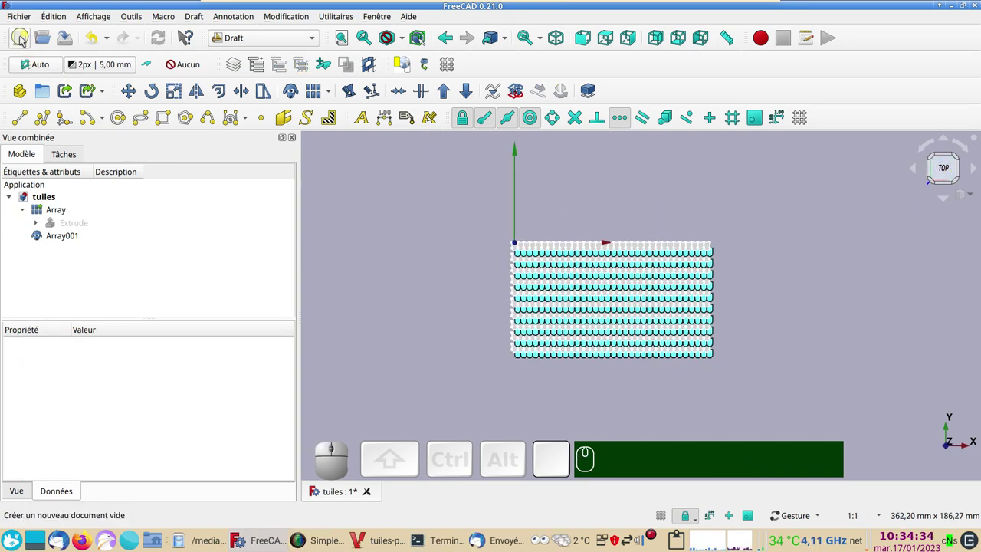
left_click(24, 41)
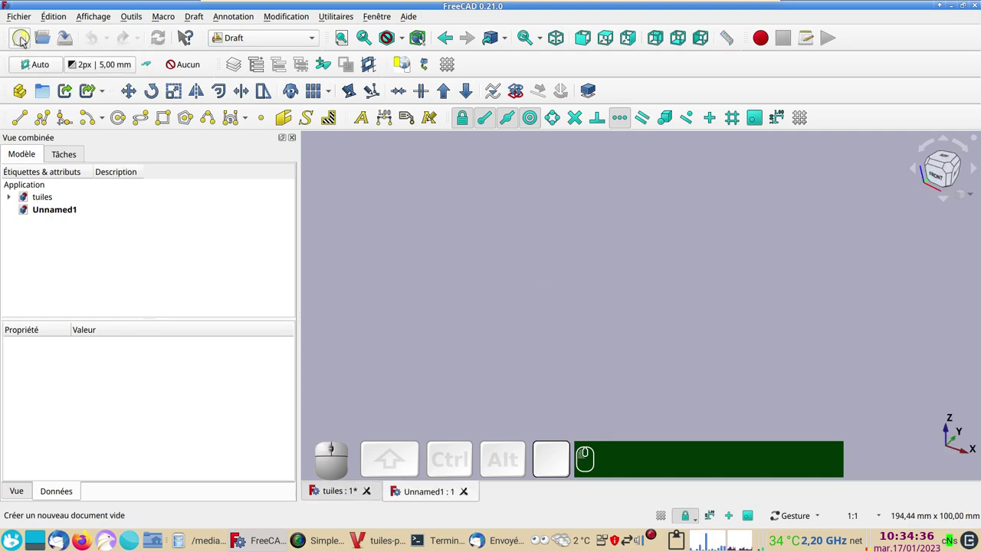
left_click(313, 39)
left_click(241, 337)
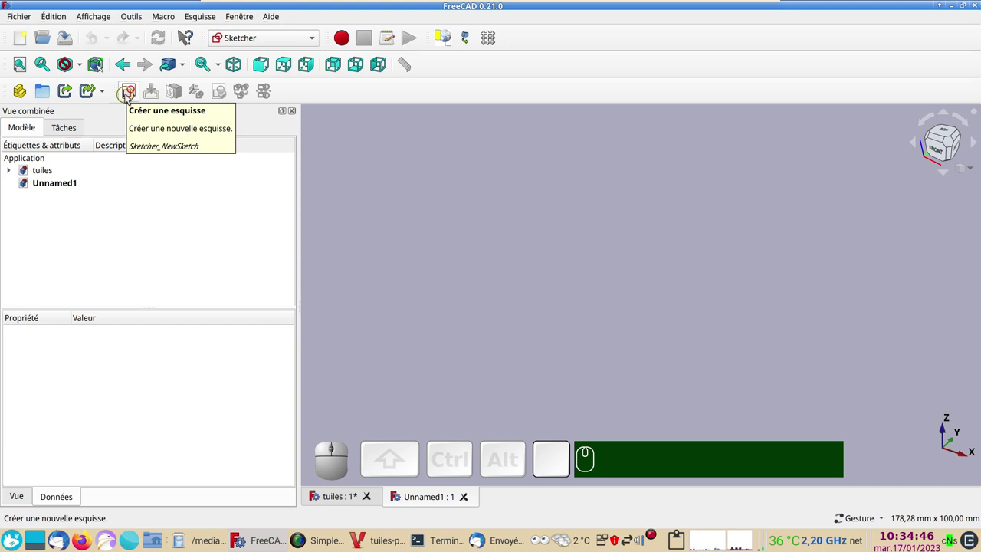
- Start a sketch on the XY plane and constrain the two V sides as equal
left_click(131, 95)
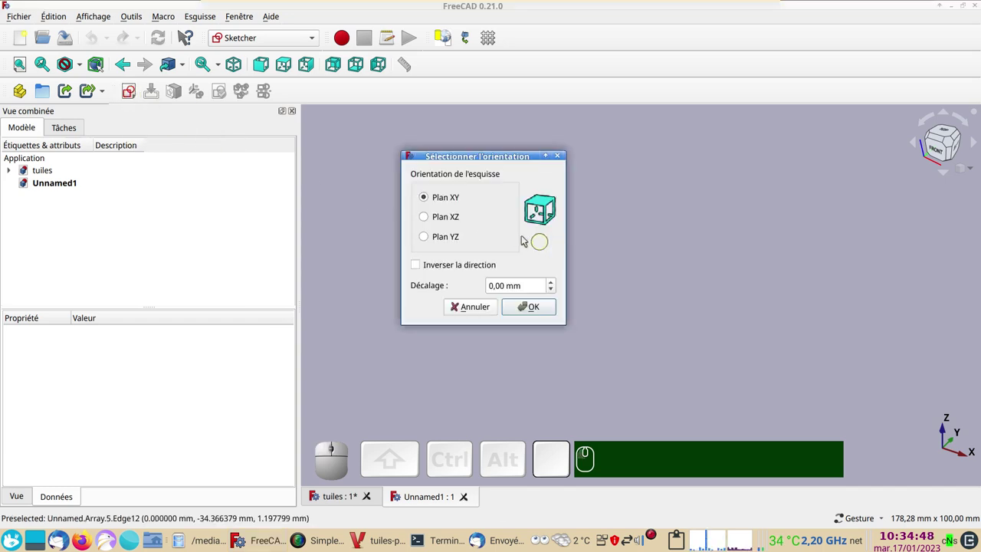
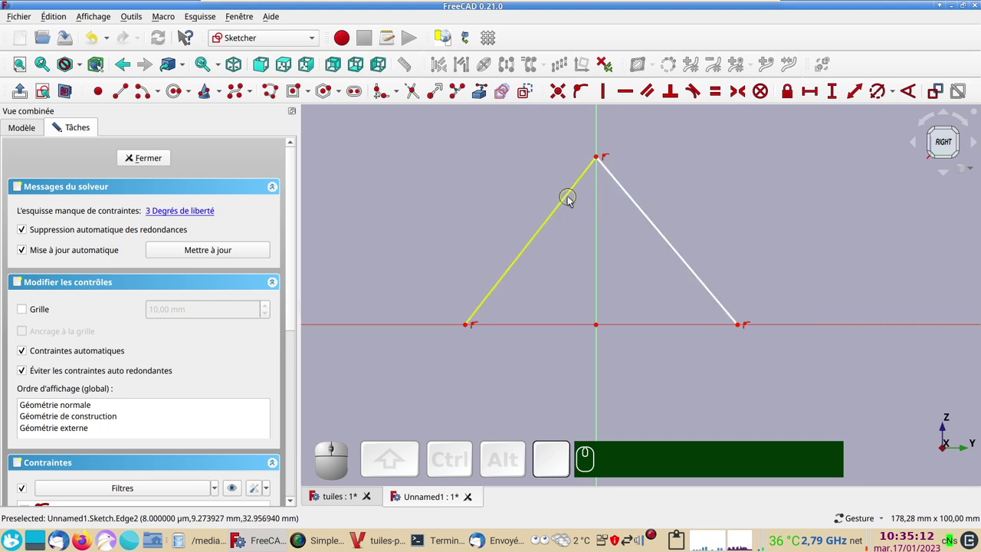
left_click(571, 201)
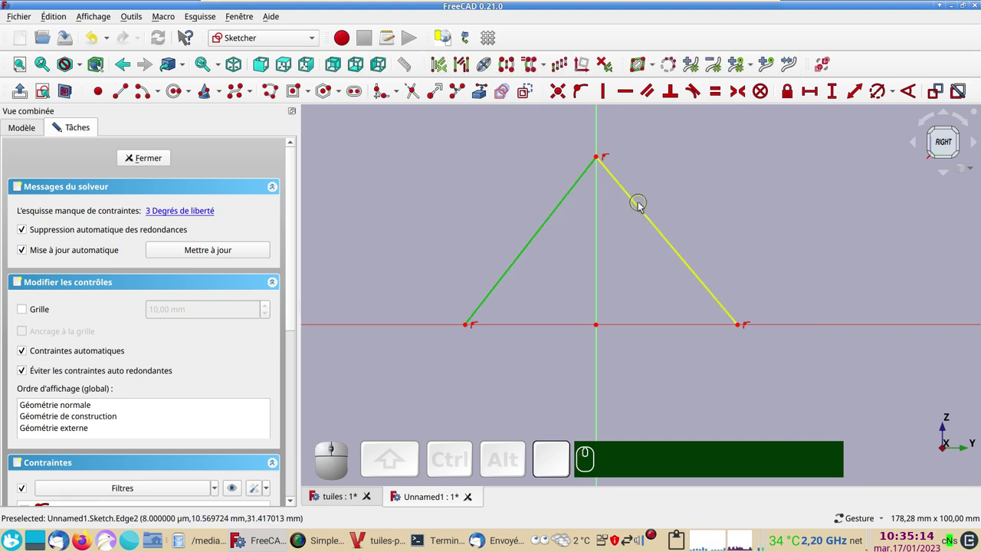
left_click(642, 206)
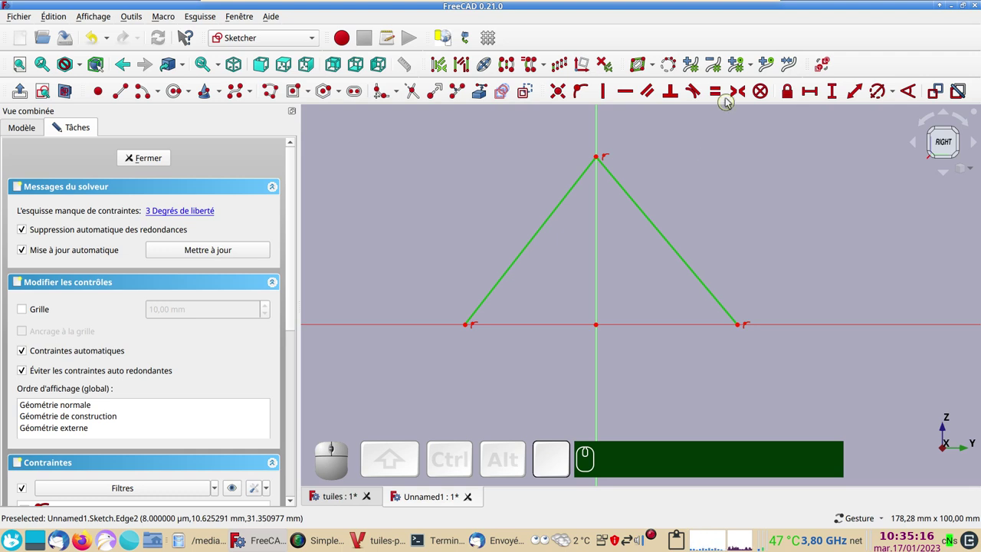
key("e")
key("e")
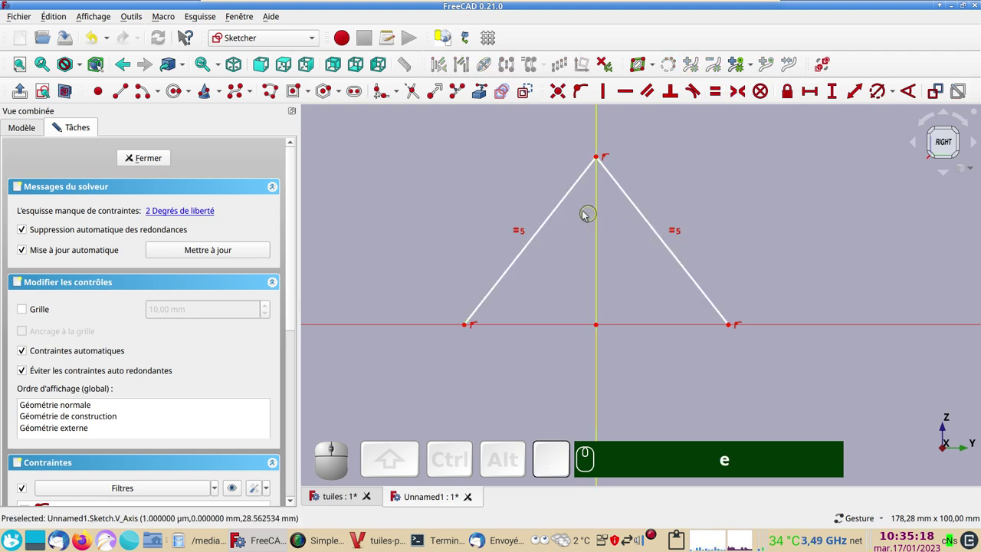
- Constrain the angle between the two sides to 90°
left_click(567, 202)
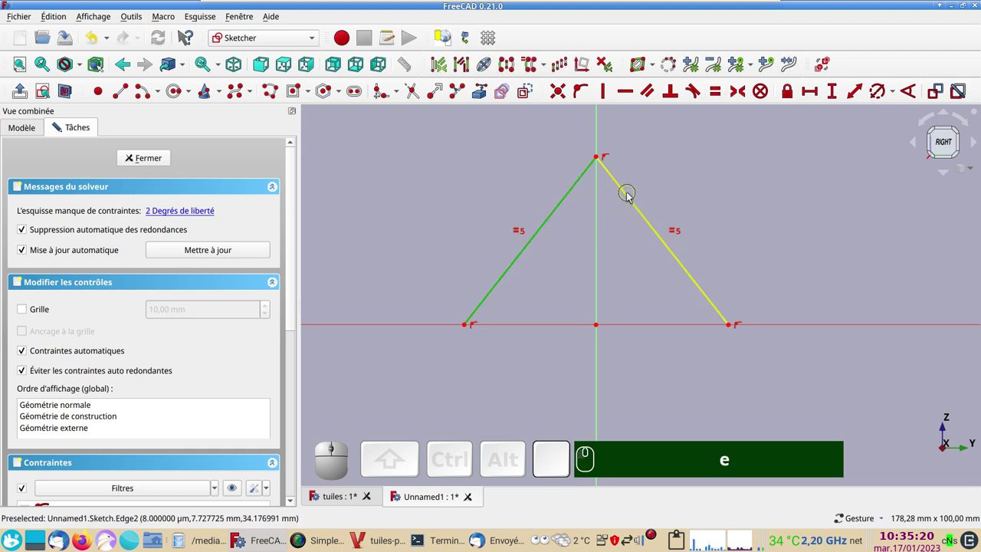
left_click(631, 194)
left_click(909, 91)
key("KP_9")
key("KP_0")
key("KP_Enter")
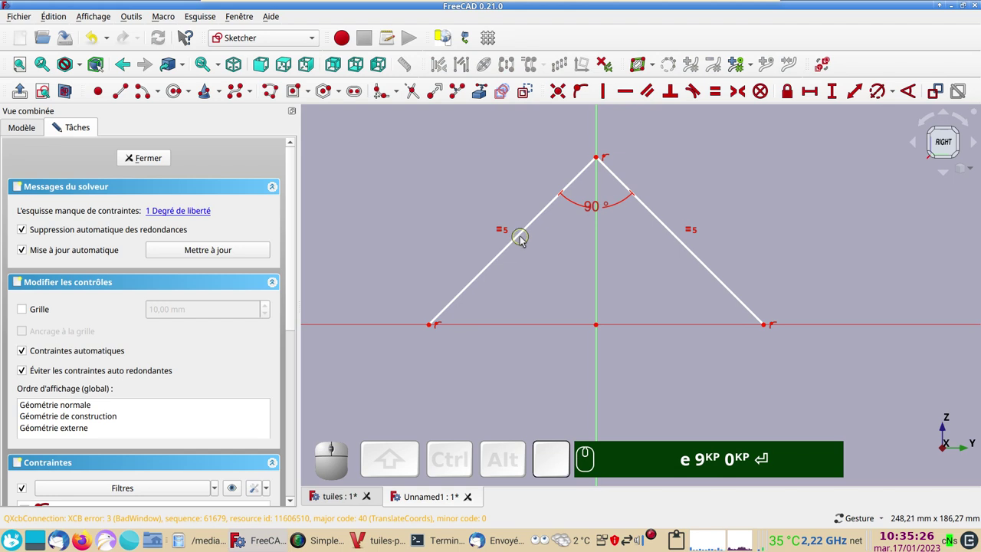
left_click_drag(523, 236, 565, 272)
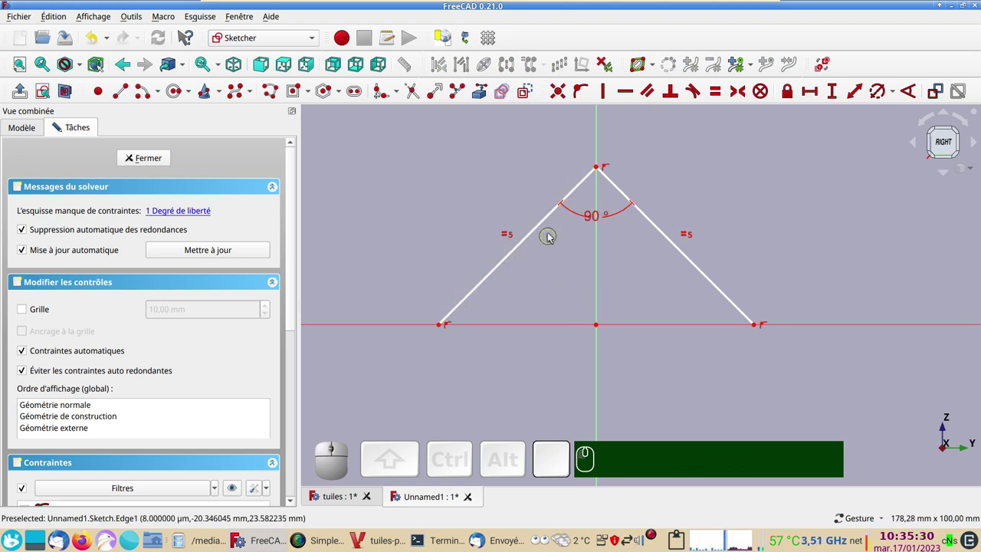
- Constrain the left side's length to 70 mm
left_click(545, 227)
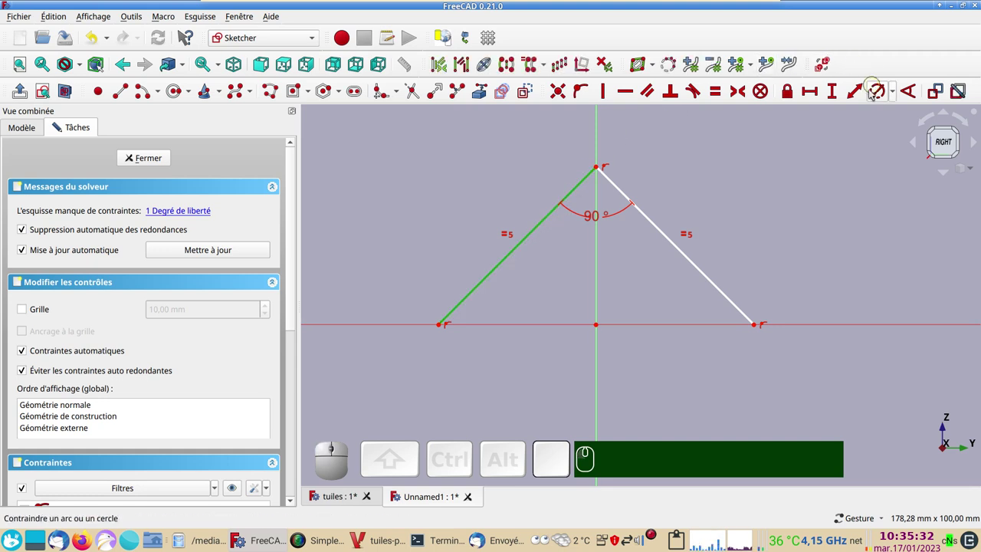
left_click(858, 96)
key("KP_7")
key("KP_0")
key("Return")
scroll("down", 3)
left_click(164, 163)
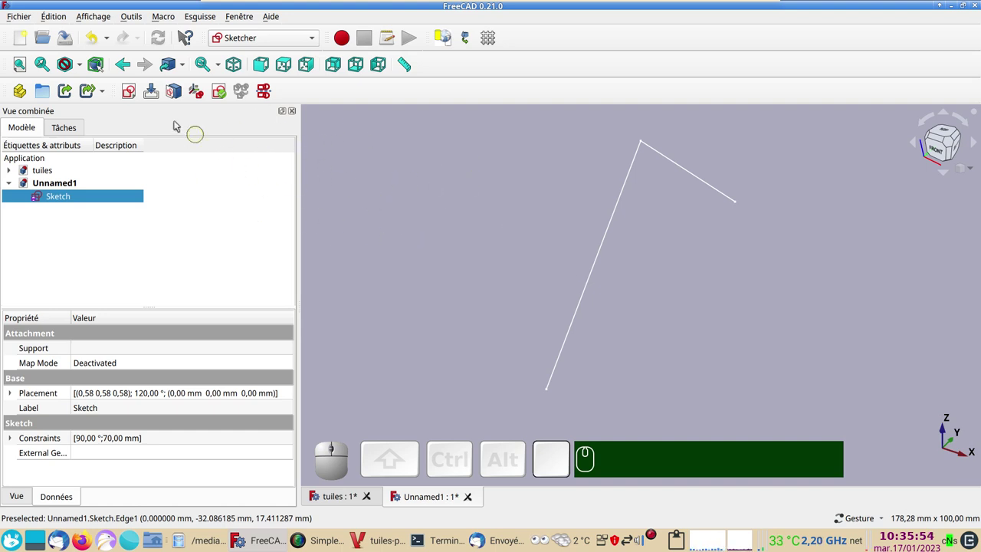
left_click(134, 94)
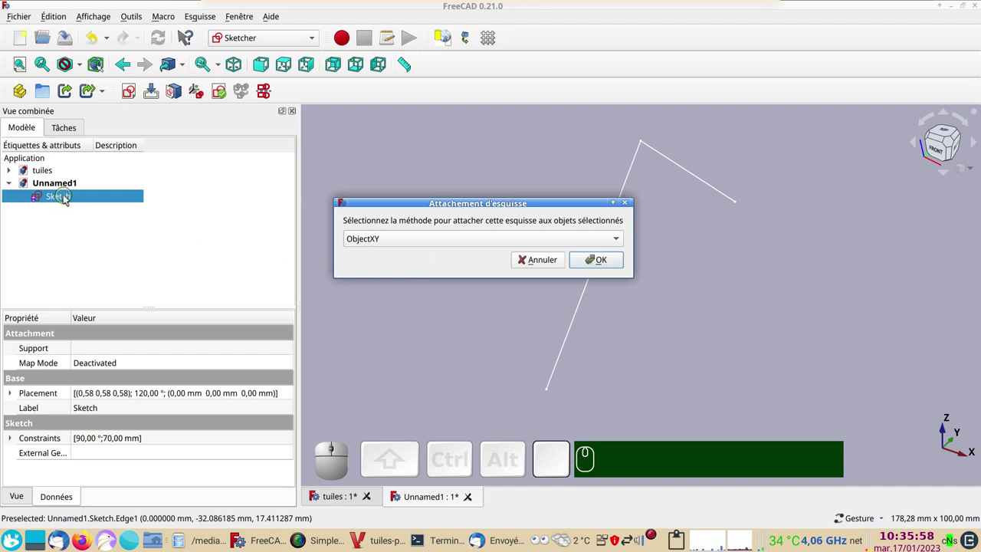
left_click(551, 264)
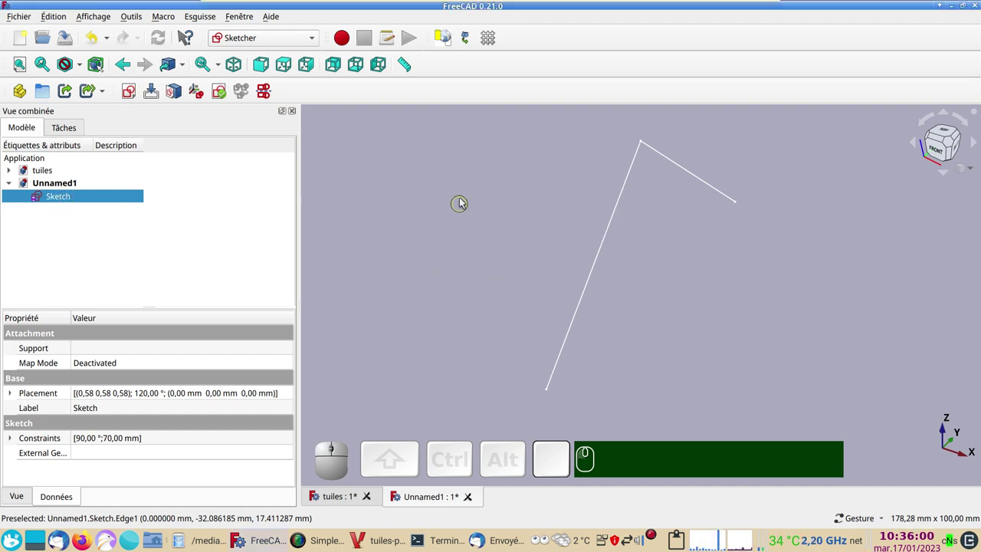
left_click(464, 199)
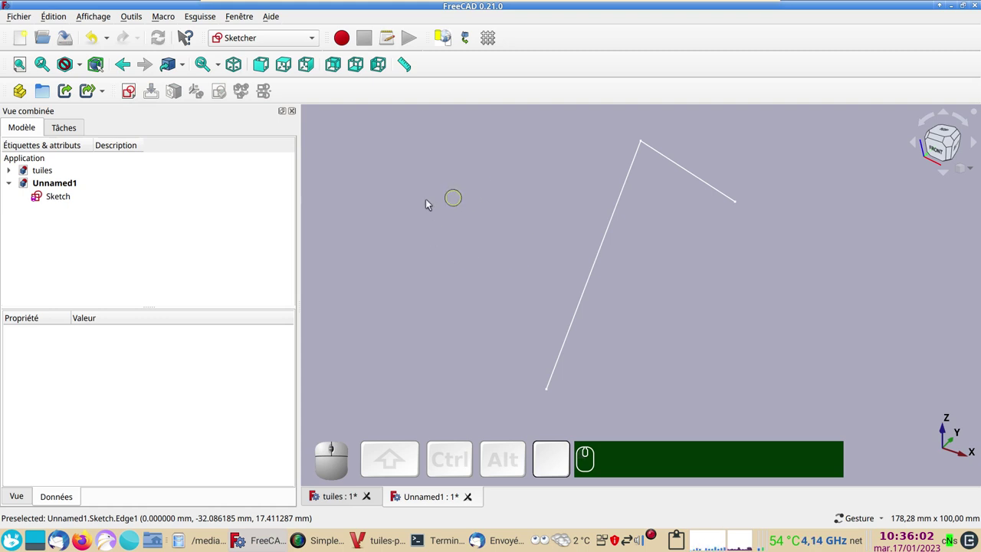
- Start a new XY sketch with two lines constrained Equal and at a 90° angle
left_click(136, 95)
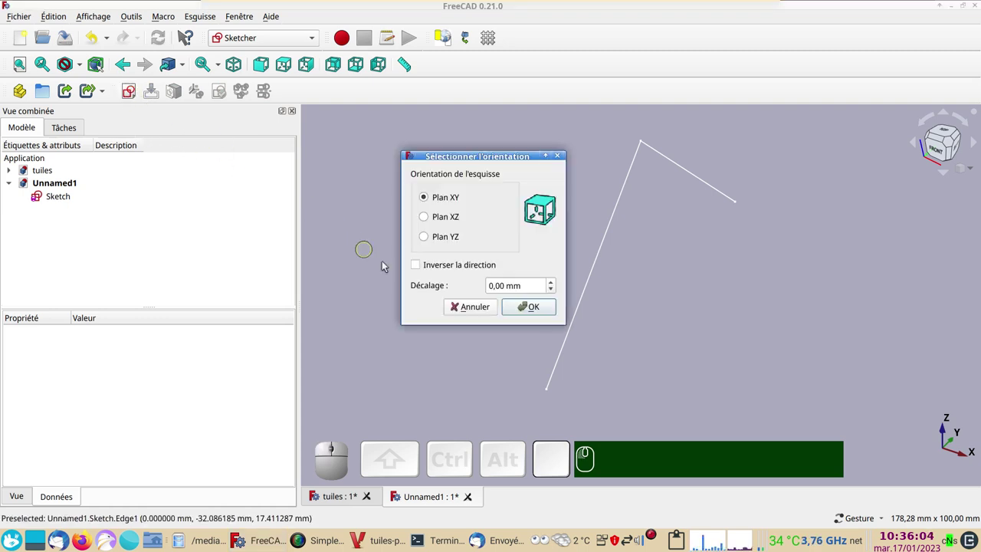
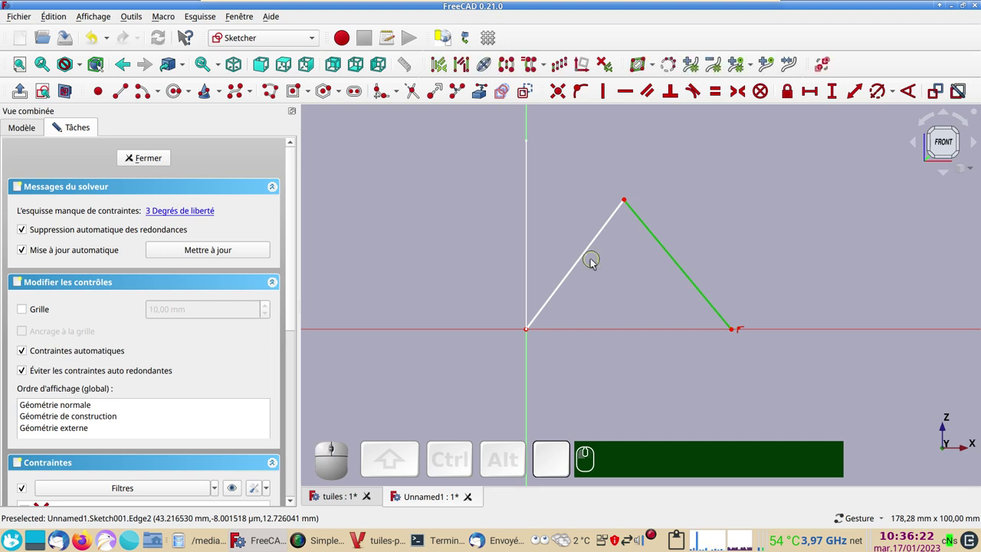
left_click(586, 260)
type("e")
left_click(601, 242)
left_click(651, 221)
left_click(918, 94)
key("KP_9")
key("KP_0")
key("Return")
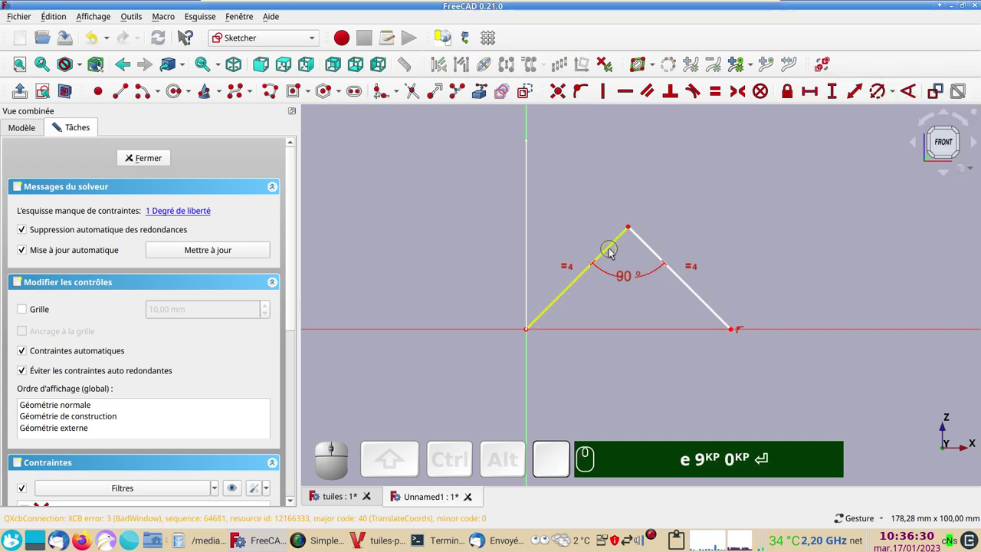
- Dimension one side to 30 mm and close the fully constrained Sketch001
left_click(614, 251)
left_click(860, 95)
key("KP_3")
key("KP_0")
type("e")
key("KP_9")
key("KP_0")
key("Return")
key("KP_3")
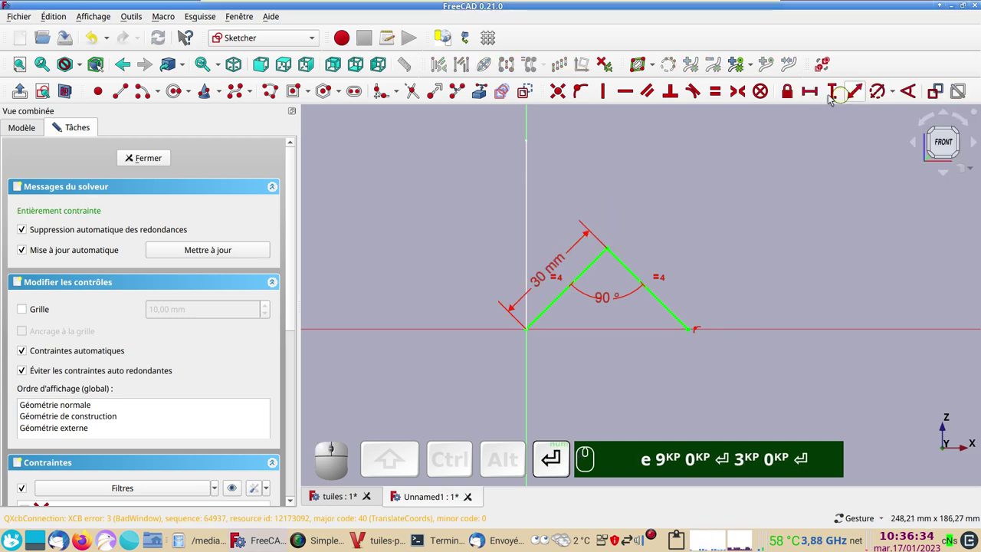
left_click(156, 163)
scroll("down", 3)
- In the Part workbench, extrude the large roof sketch 100 mm along its normal
left_click(317, 40)
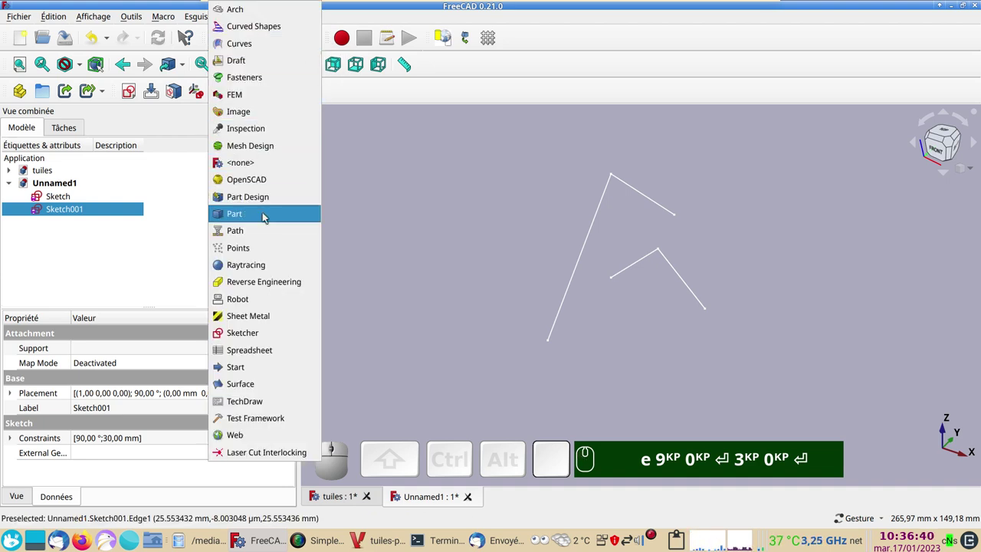
left_click(268, 216)
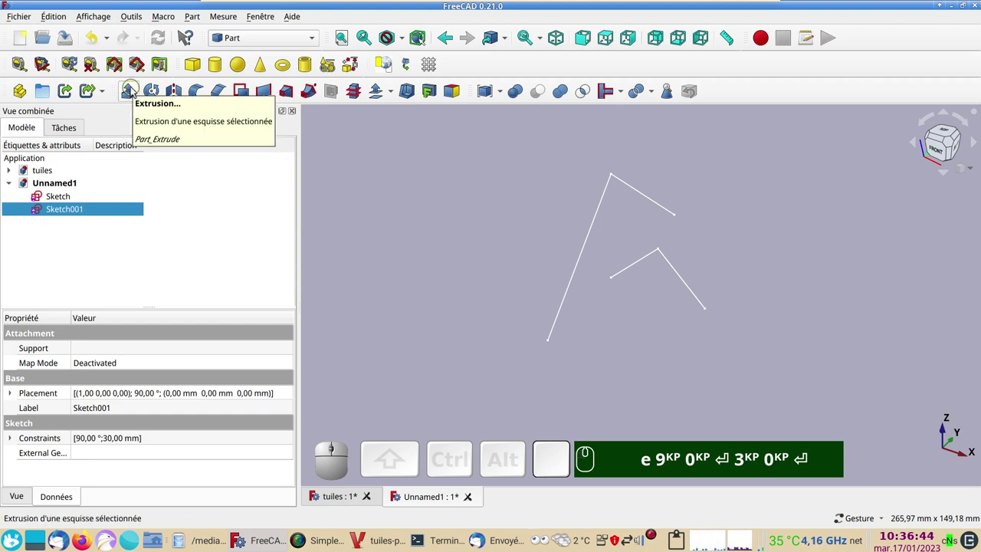
left_click(84, 199)
left_click(138, 95)
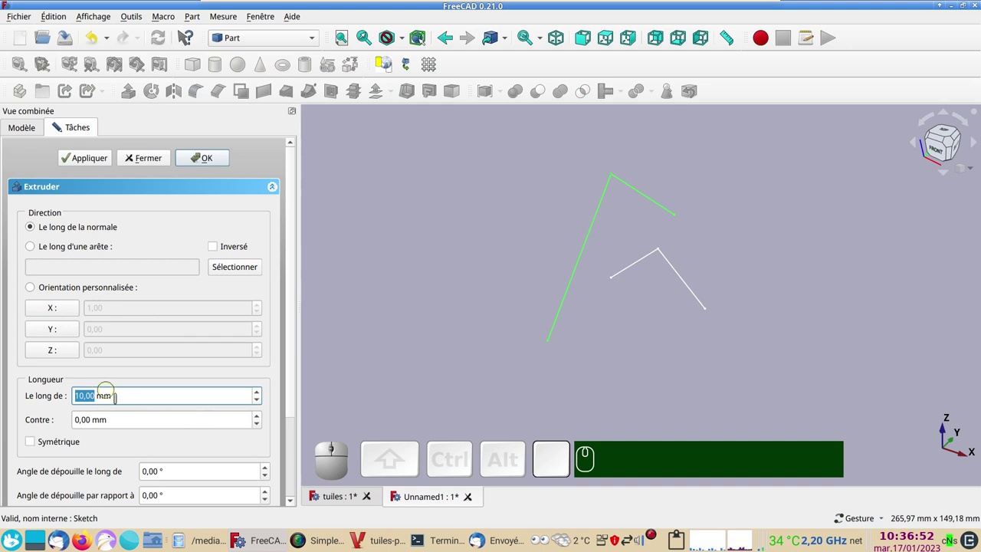
key("KP_1")
key("KP_0")
key("KP_0")
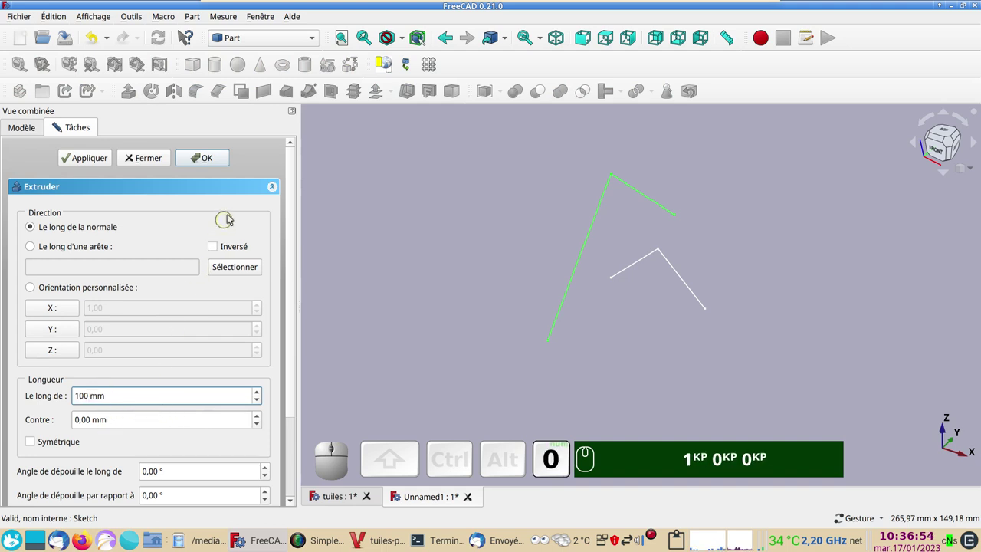
left_click(218, 161)
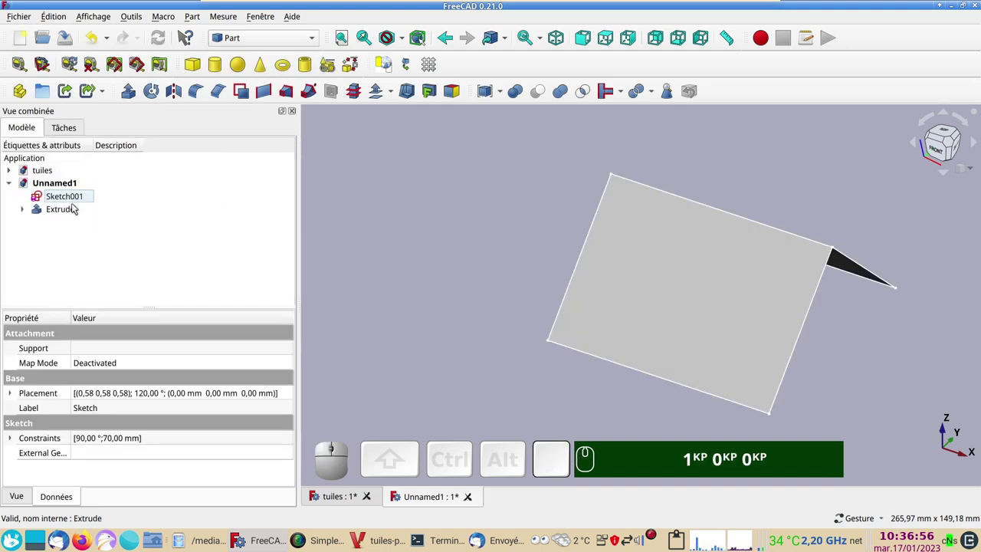
- Extrude Sketch001 70 mm to form the crossing roof section
left_click(67, 197)
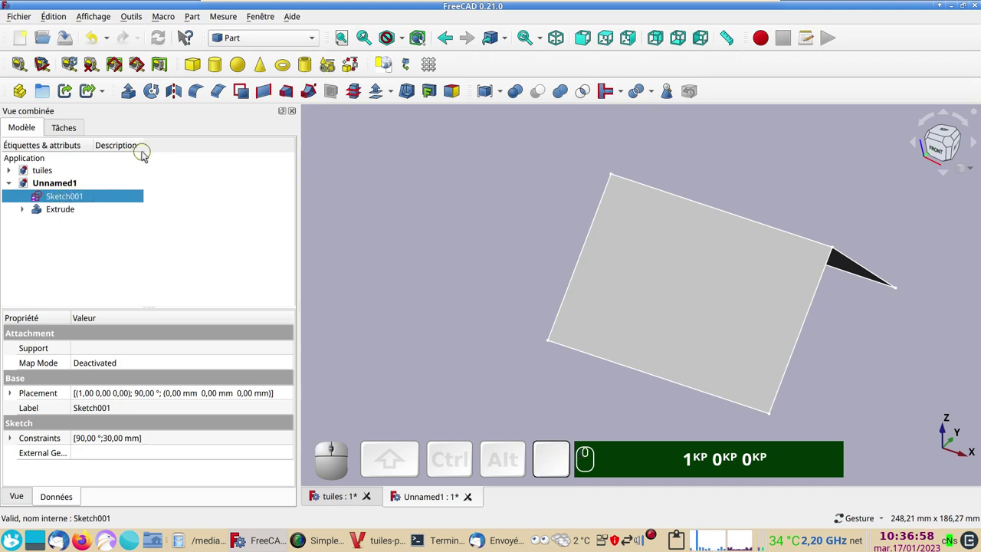
left_click(131, 97)
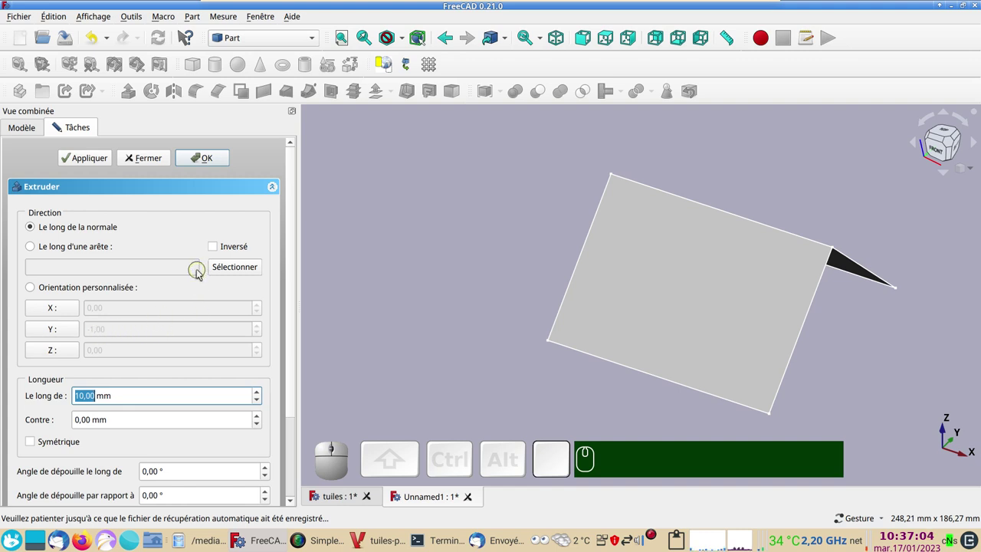
key("KP_7")
key("KP_0")
key("Return")
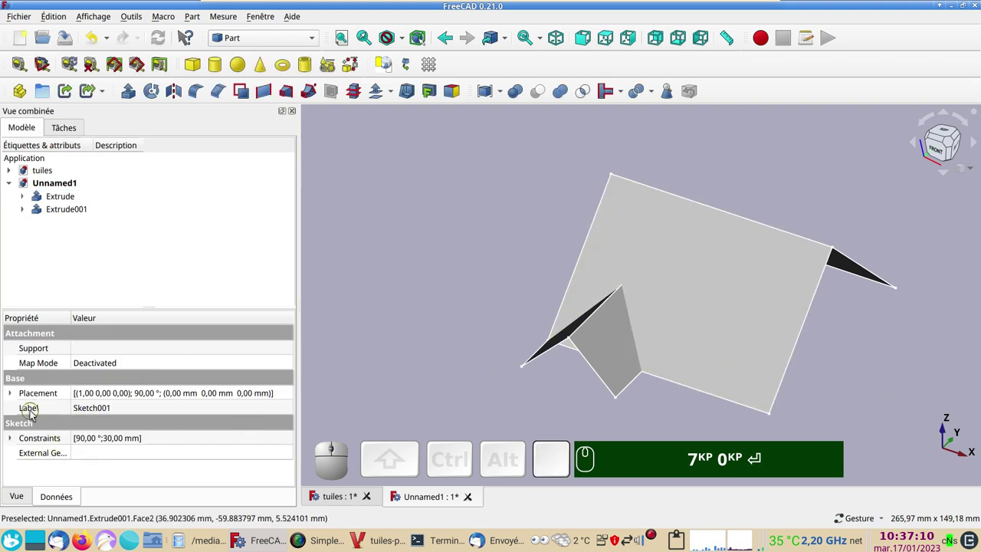
- Check the new section's Reversed setting and inspect both extrusions together
left_click(78, 214)
scroll("down", 3)
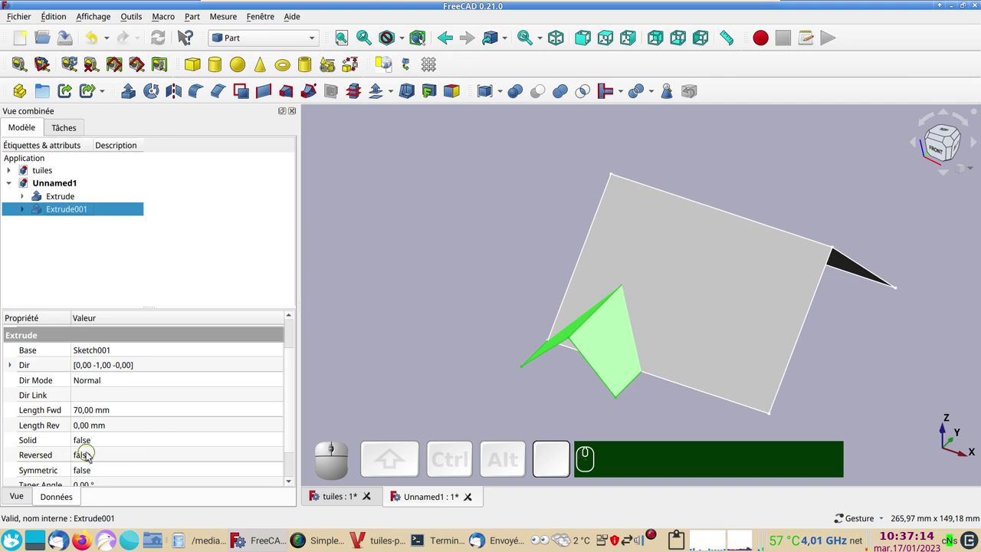
left_click(100, 455)
left_click(113, 457)
left_click(394, 357)
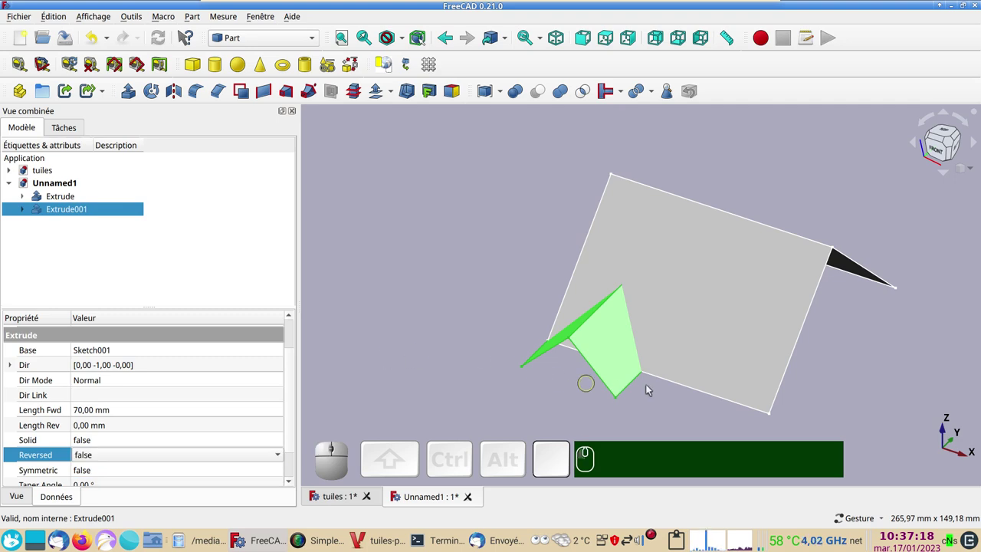
left_click_drag(743, 400, 655, 311)
left_click(638, 204)
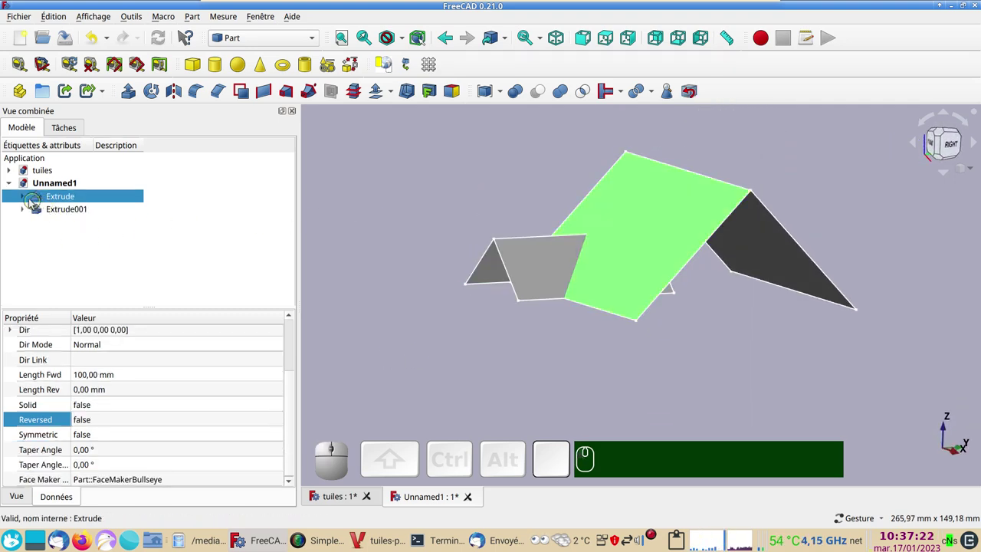
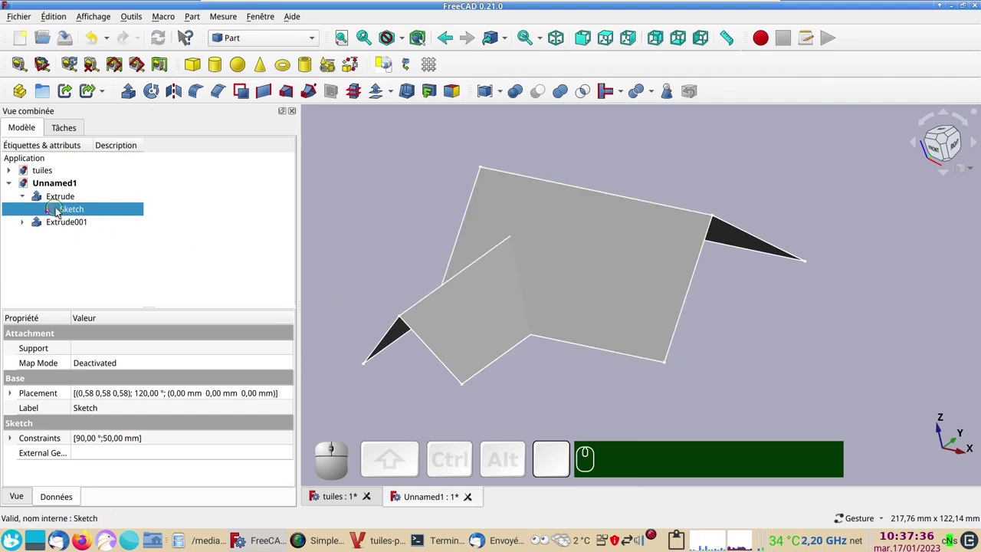
- Fuse Extrude and Extrude001 into a single Fusion object with Part Union
left_click(68, 201)
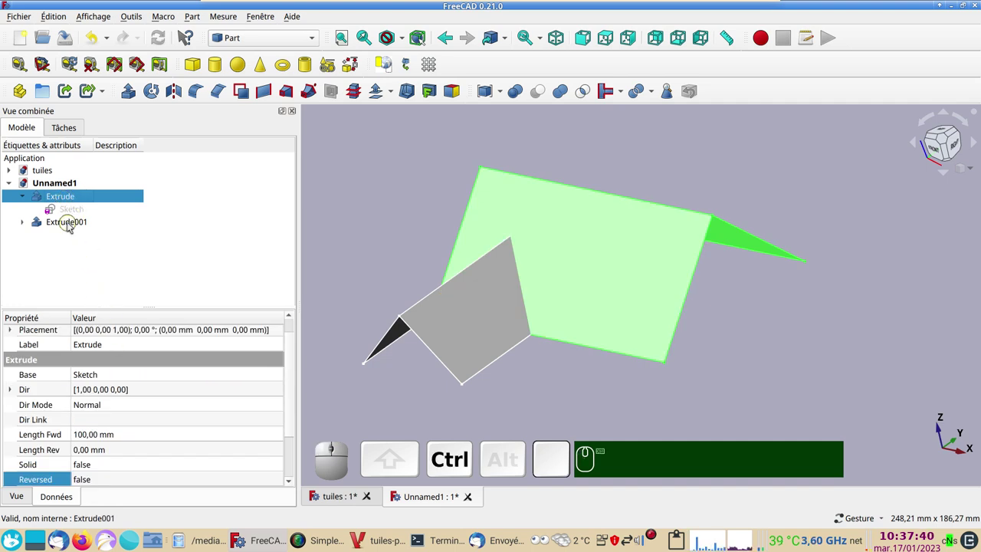
left_click(72, 225)
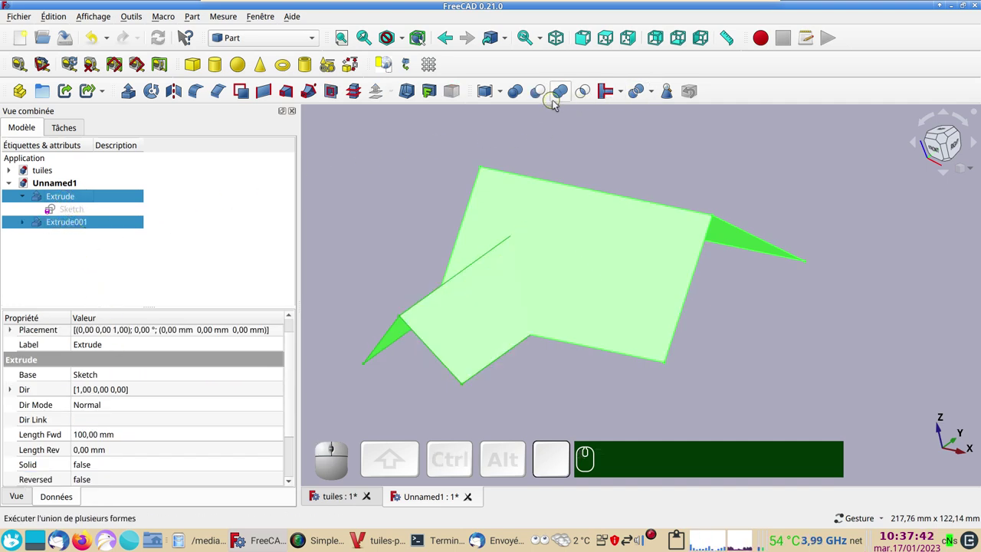
left_click(563, 96)
left_click(553, 224)
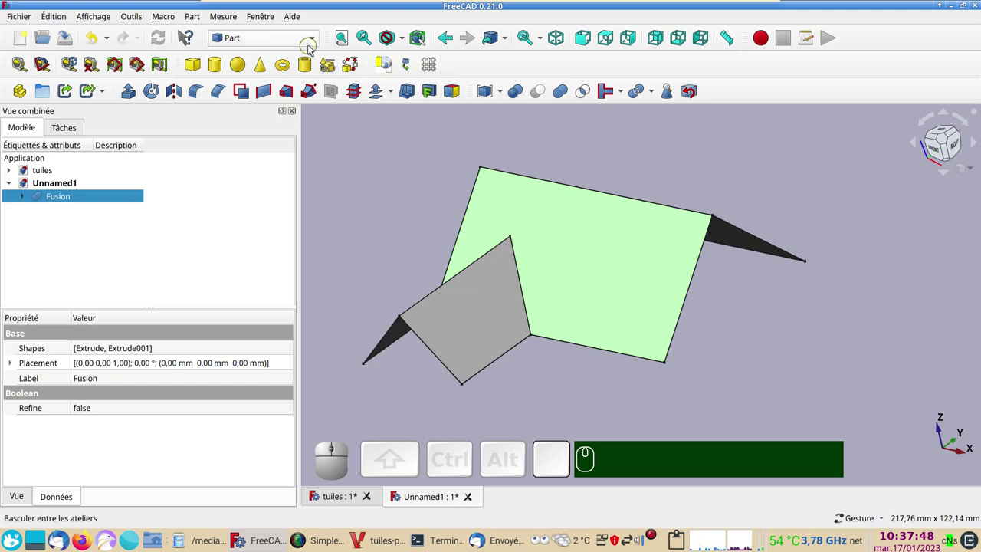
- In Draft, make a Facebinder from the Fusion's south Face2 and copy it using original selections
left_click(319, 43)
left_click(287, 63)
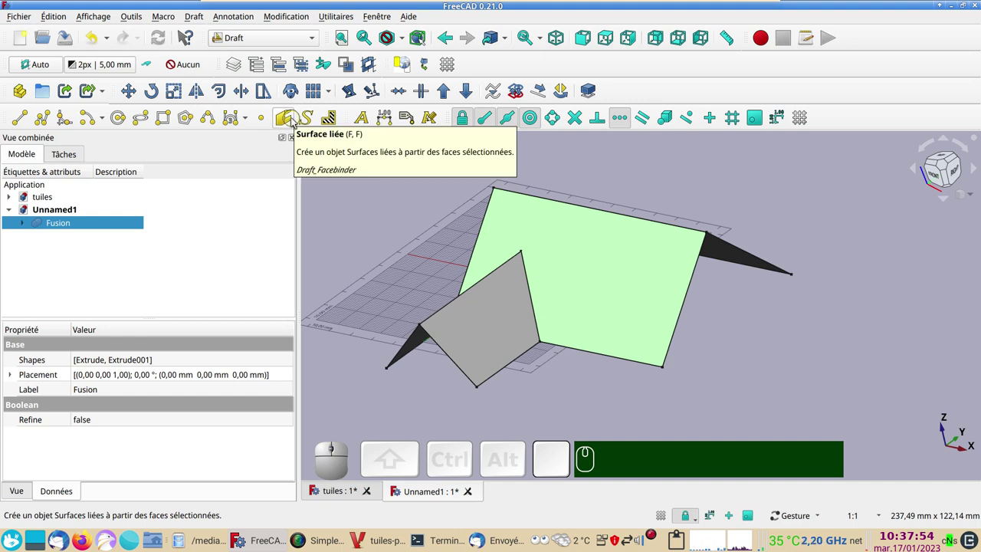
left_click(296, 121)
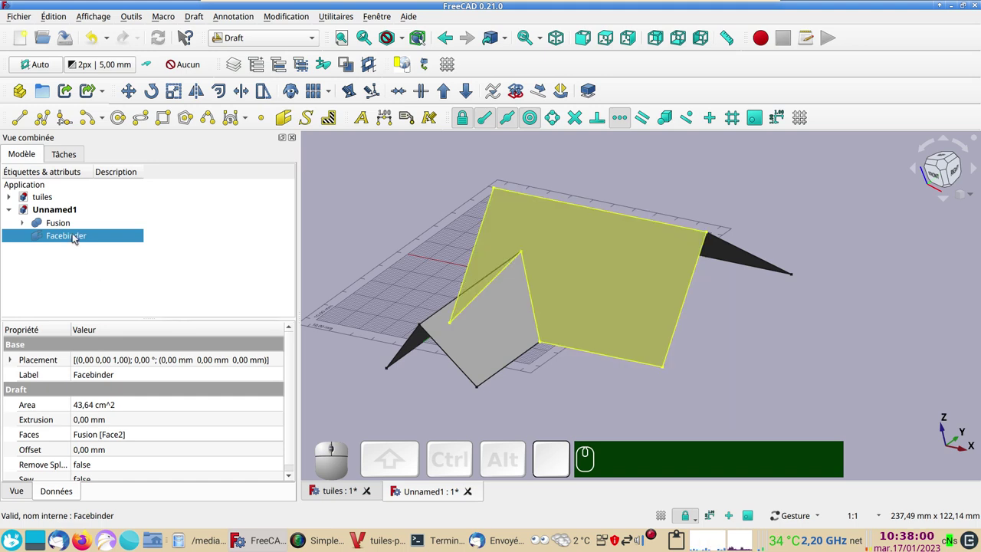
key("c")
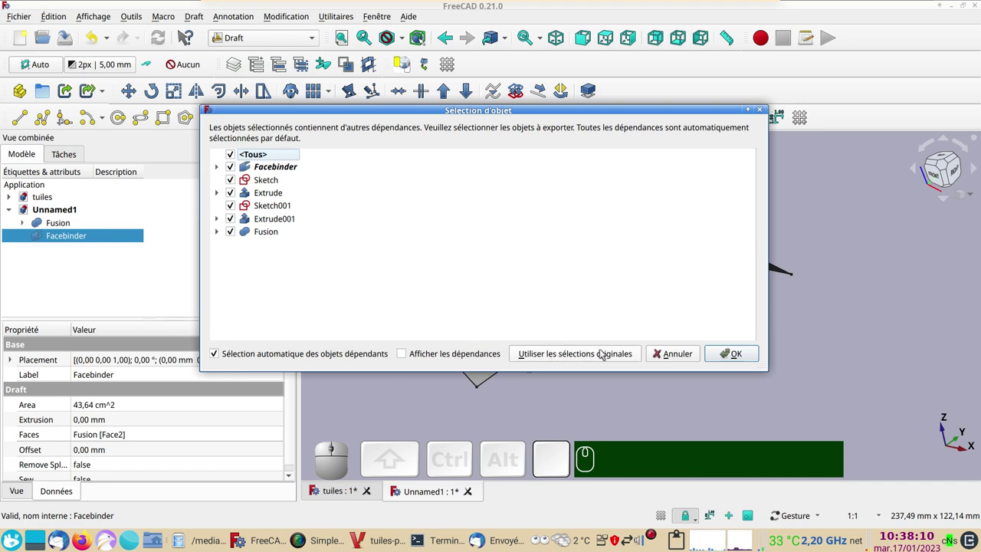
left_click(575, 356)
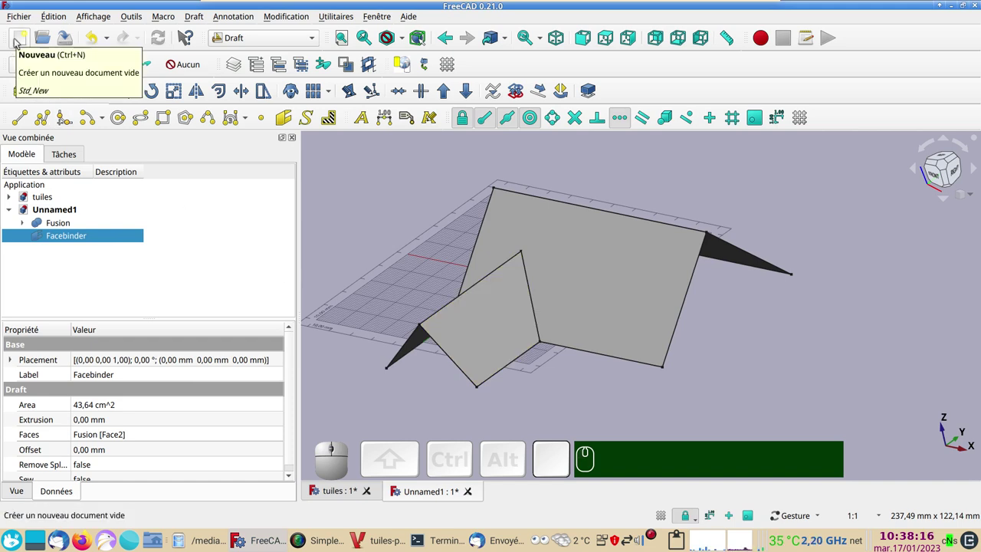
- Paste the Facebinder into a new document and save it as sud.FCStd, overwriting the existing file
left_click(20, 43)
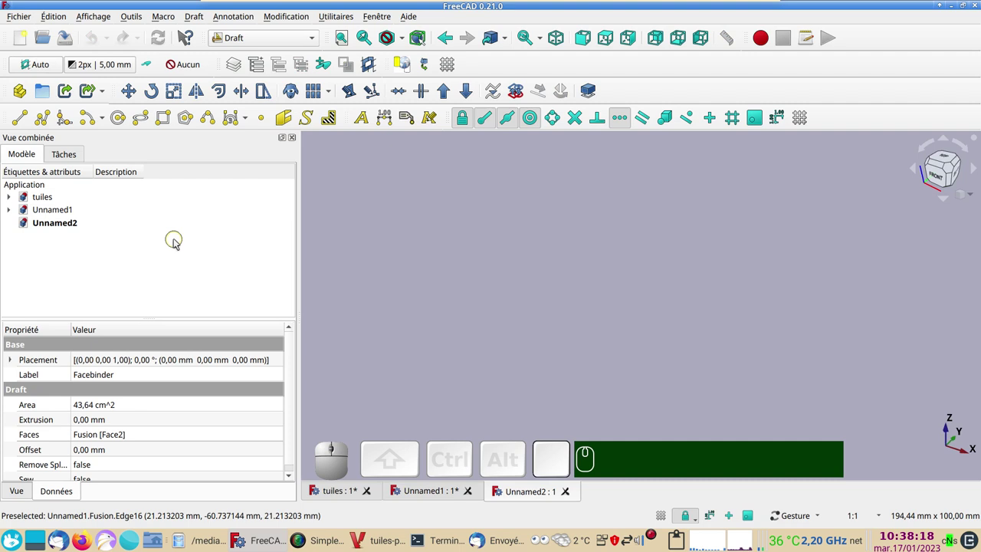
key("ctrl+v")
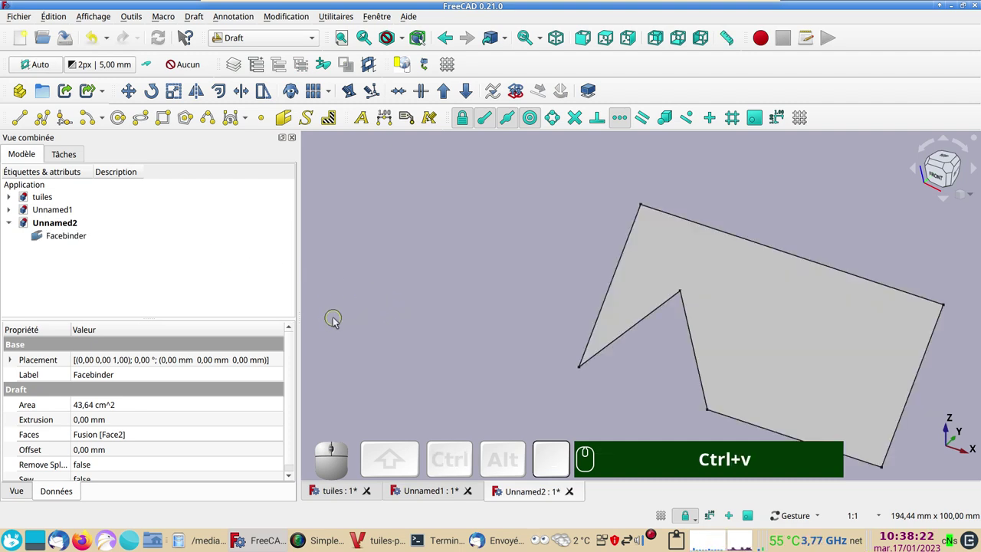
key("ctrl+s")
left_click(467, 143)
left_click(660, 347)
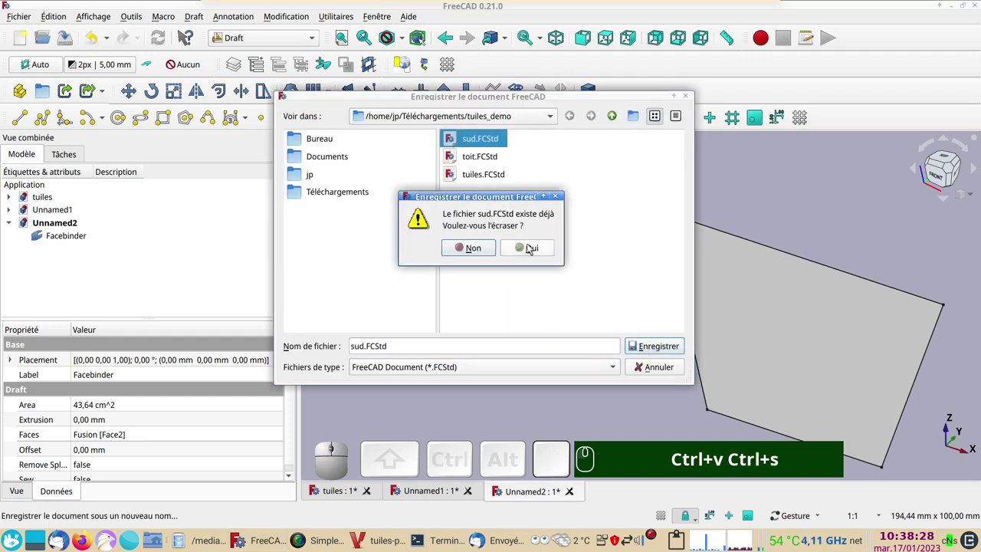
left_click(532, 247)
left_click(435, 492)
- Save the fused roof document as toit, overwriting the existing file
key("ctrl+s")
left_click(478, 157)
left_click(648, 342)
left_click(537, 244)
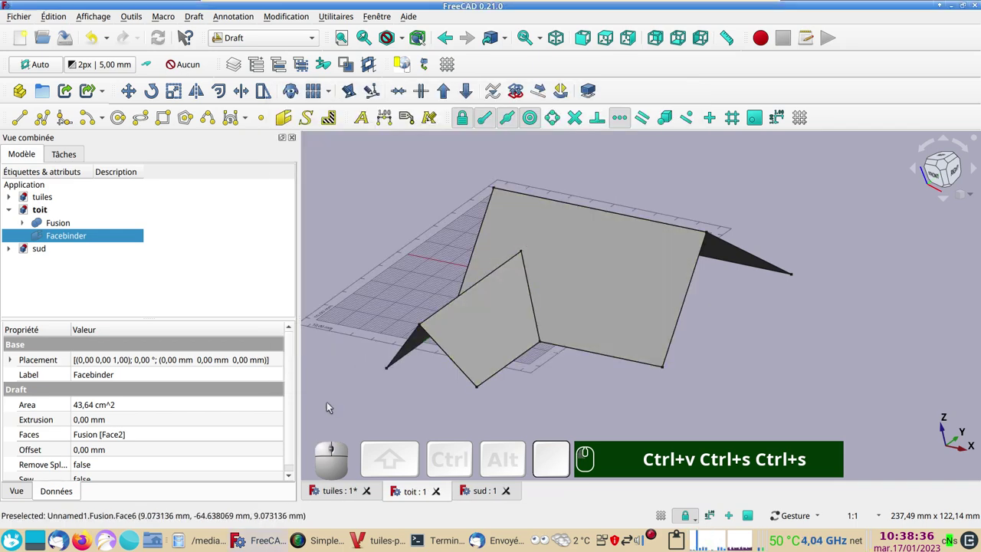
- View the sud panel, then return to the tuiles document and zoom on the tile rows
left_click(331, 494)
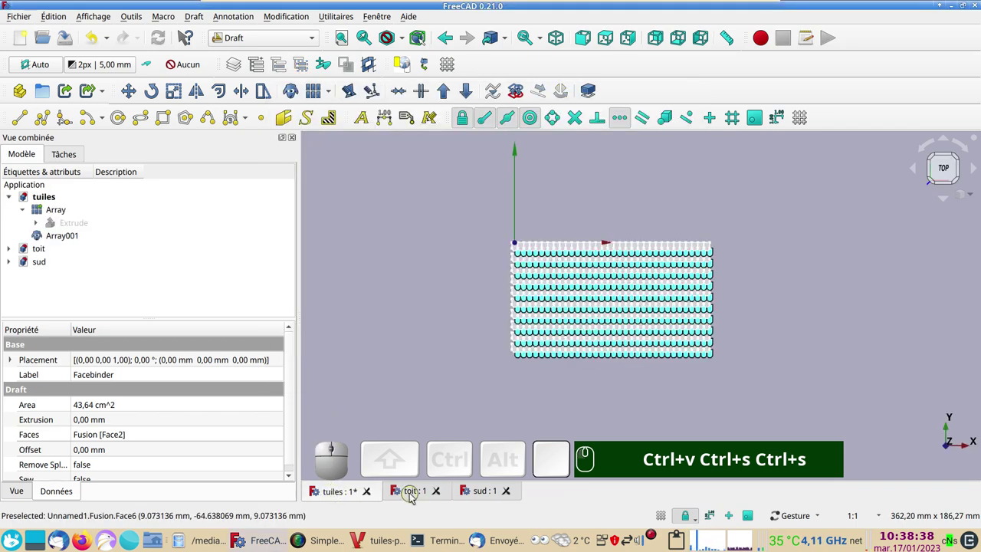
left_click(414, 497)
left_click(487, 493)
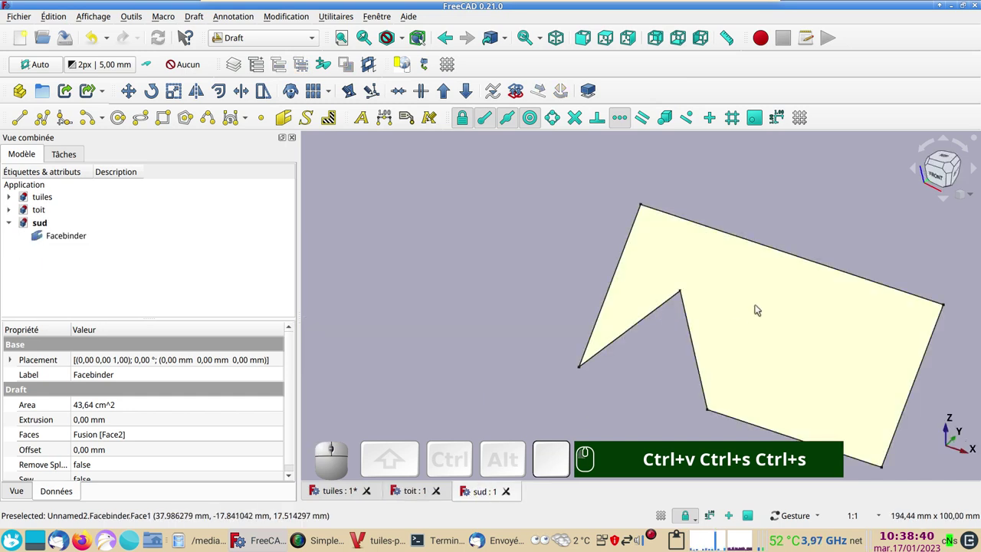
left_click_drag(509, 291, 387, 379)
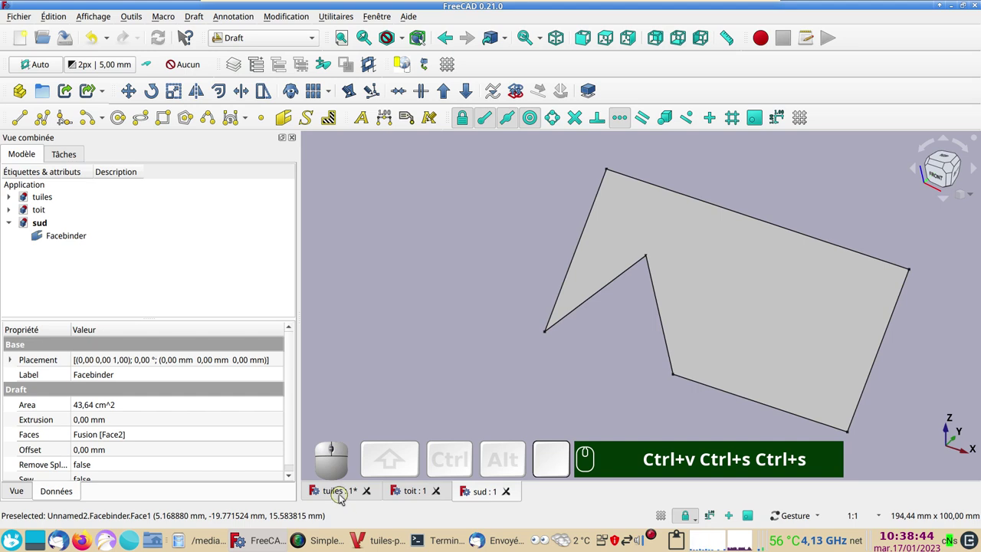
left_click(344, 498)
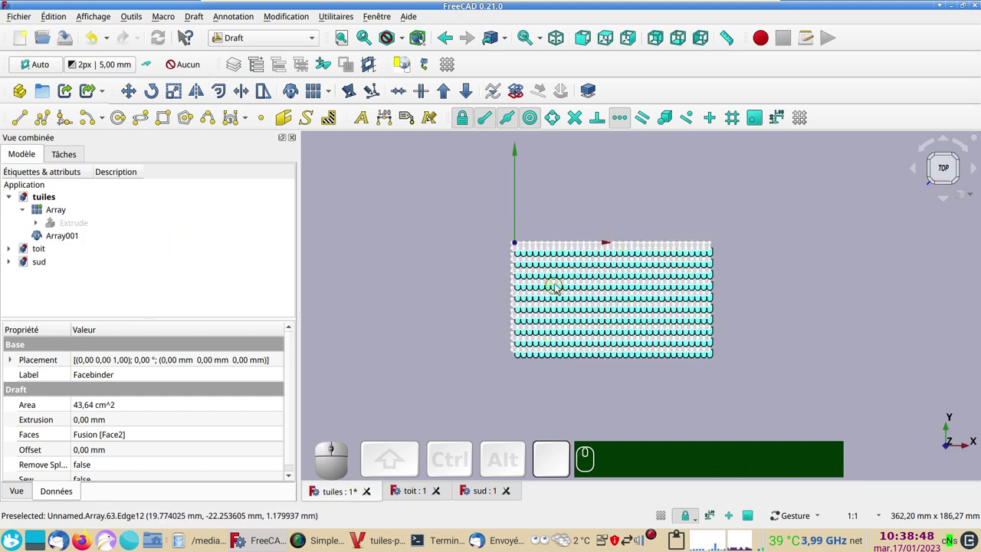
scroll("up", 3)
left_click_drag(412, 310, 358, 364)
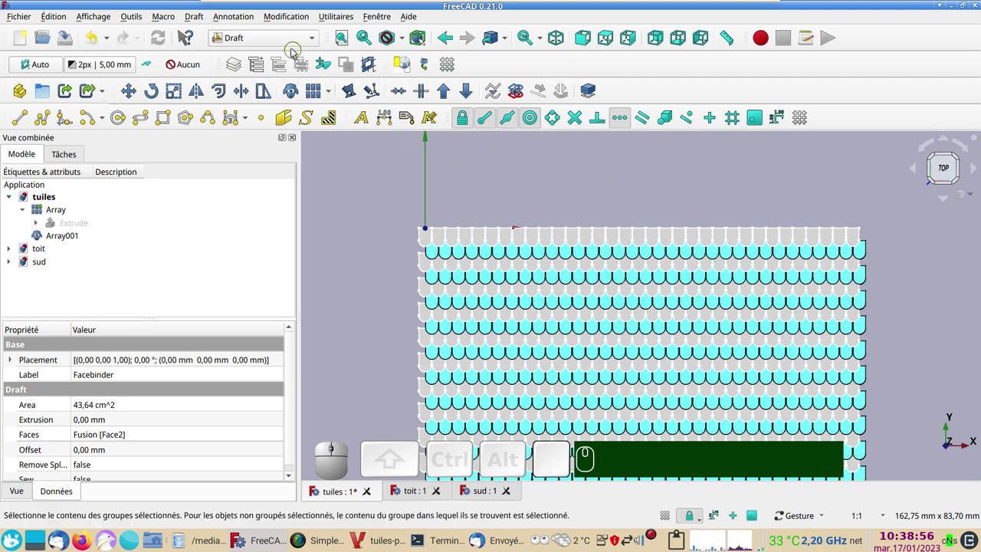
- Switch to the Sketcher workbench and view the tile profile from the right side
left_click(292, 43)
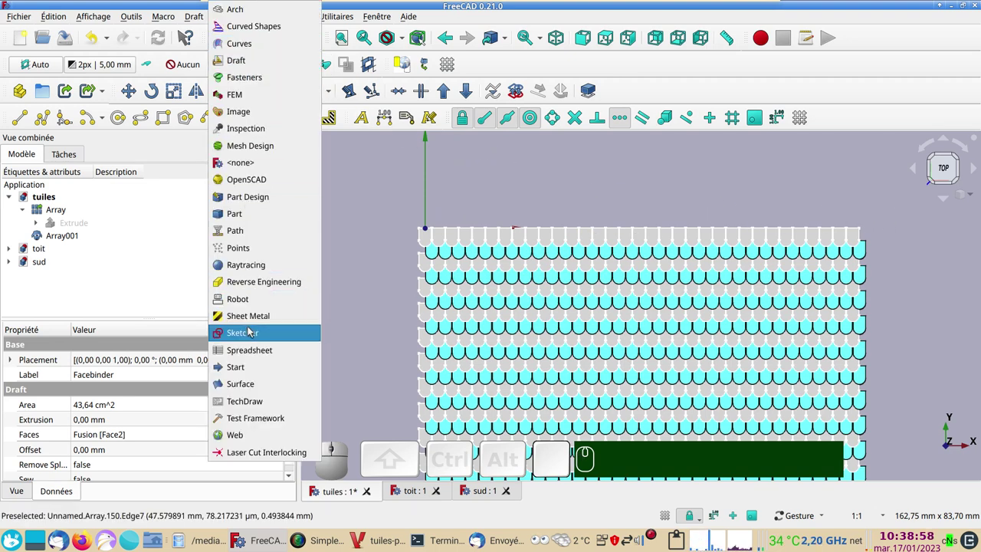
left_click(252, 329)
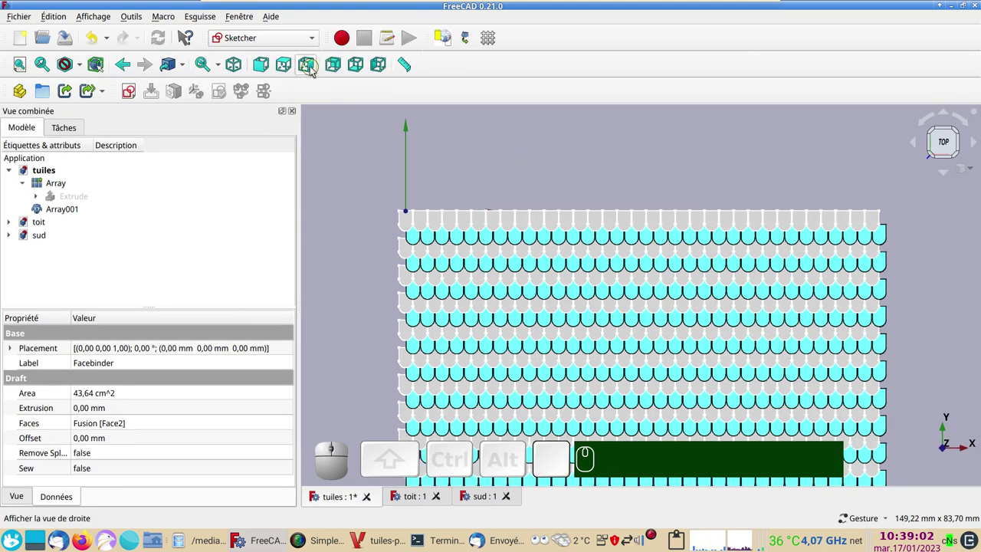
left_click(314, 69)
scroll("up", 3)
left_click_drag(704, 327, 582, 344)
scroll("up", 3)
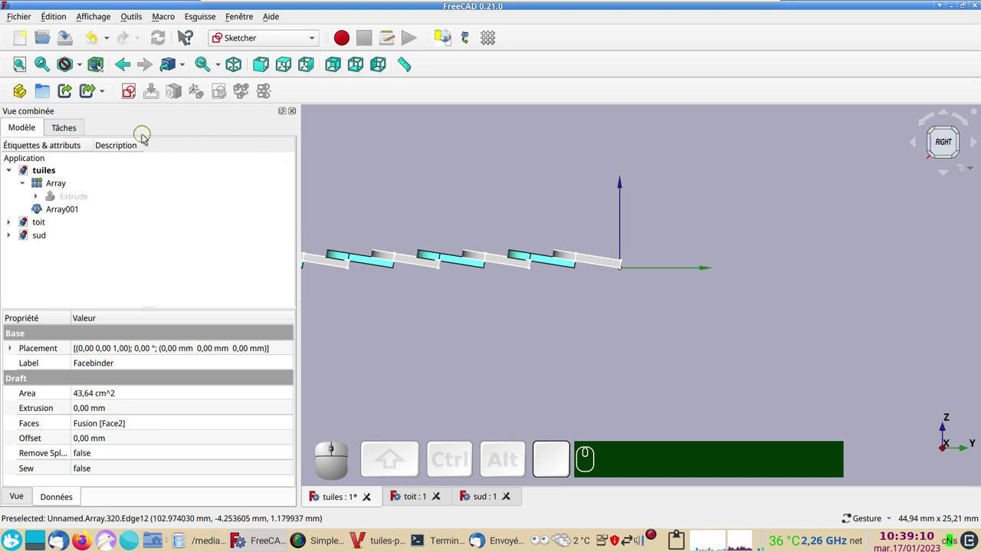
left_click(453, 175)
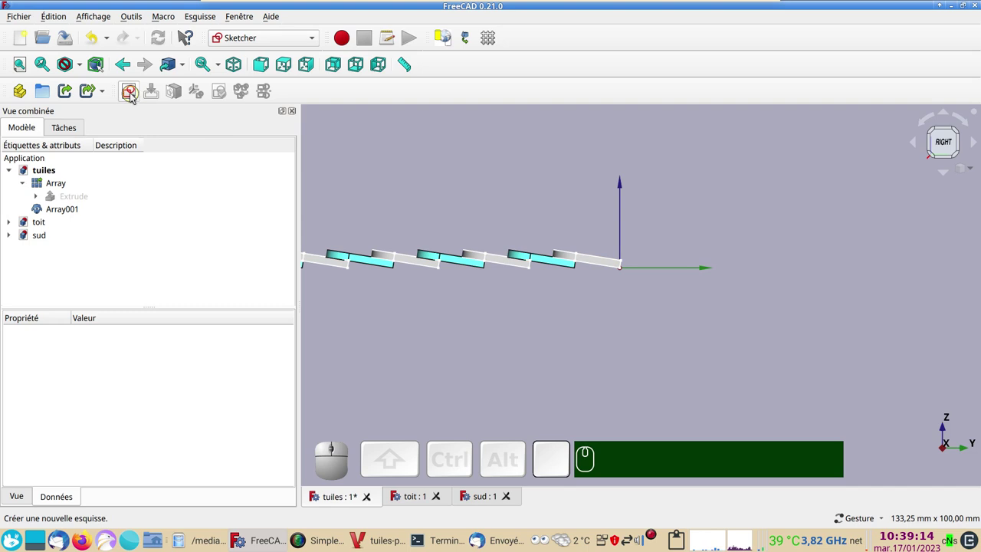
- Create a new sketch keeping the Plan XY orientation
left_click(135, 97)
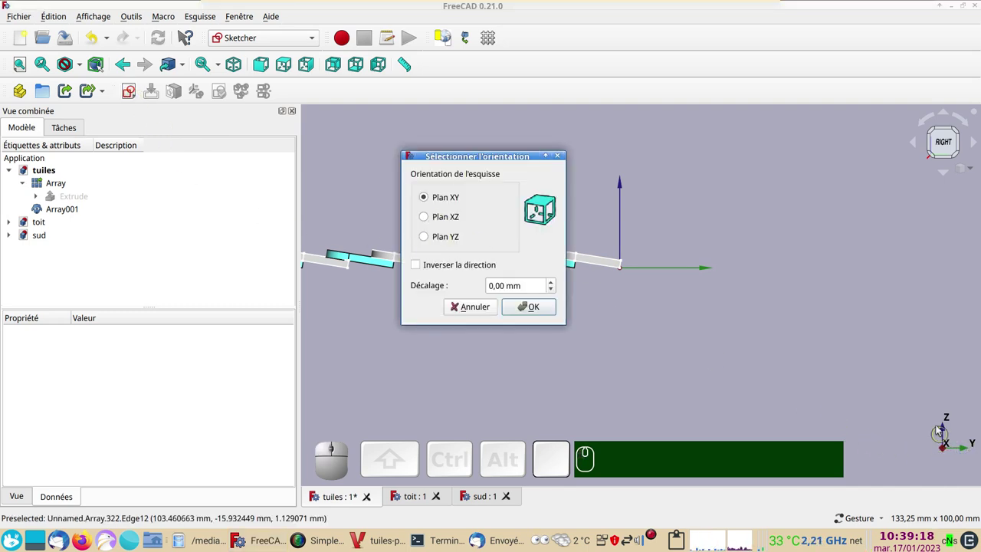
left_click(427, 238)
left_click(525, 310)
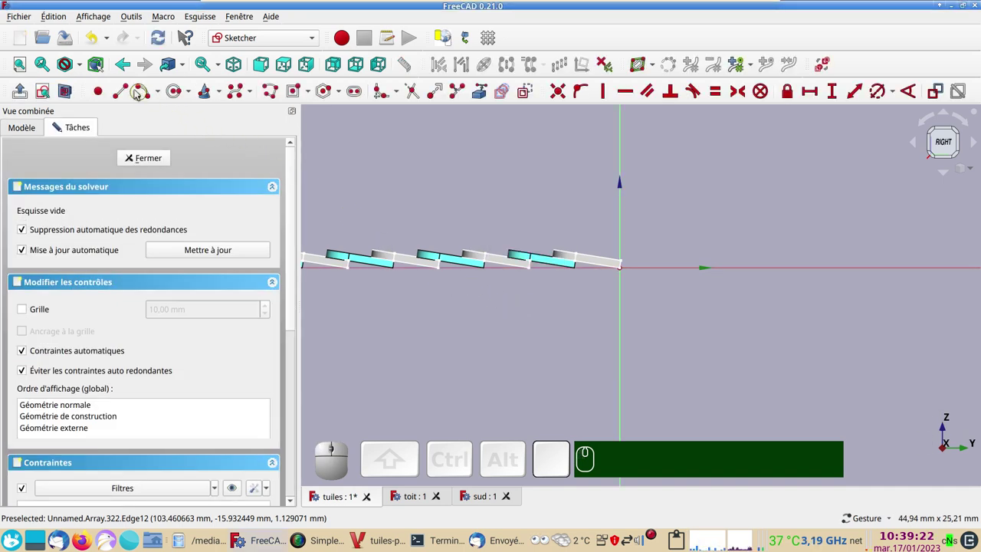
- Draw an arc centred at the origin and constrain its angle to 45°
left_click(142, 92)
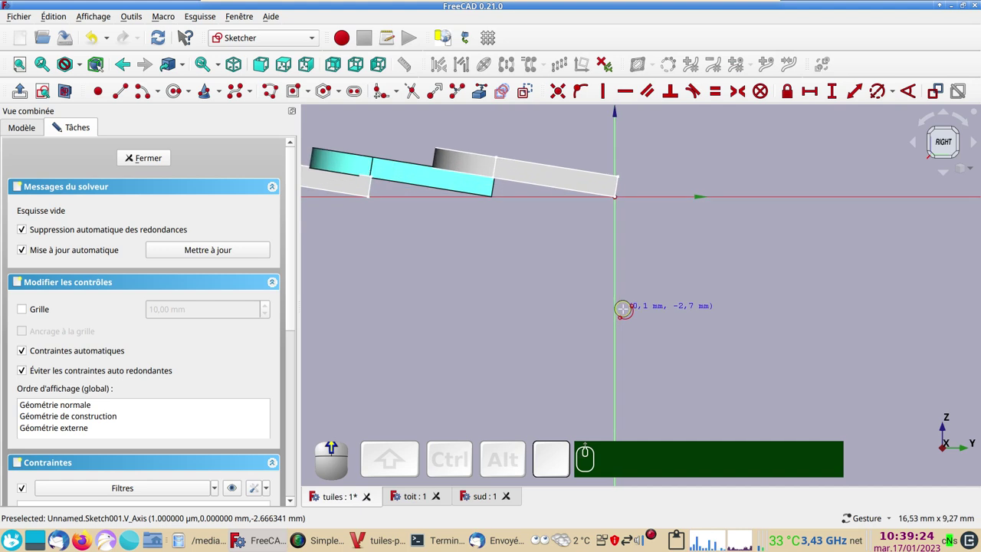
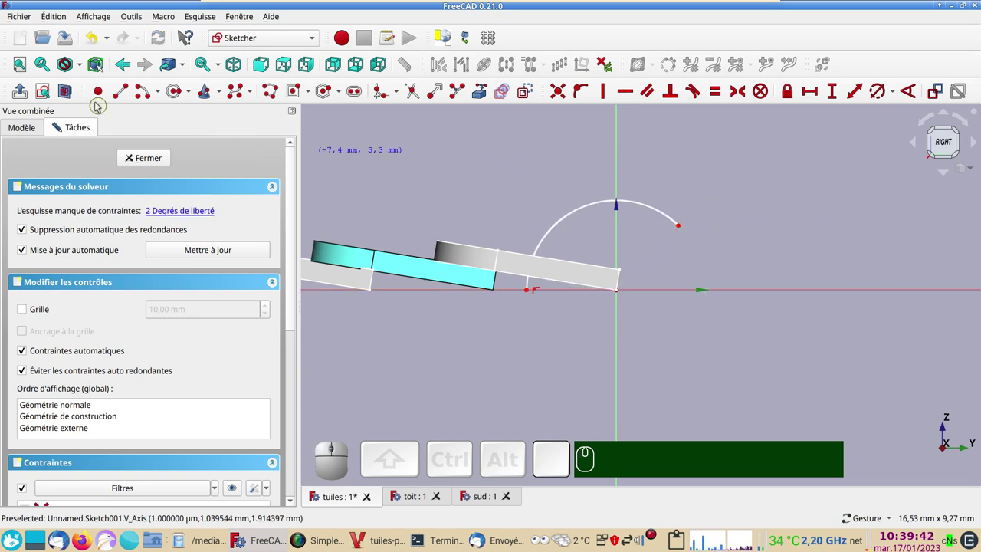
left_click(124, 92)
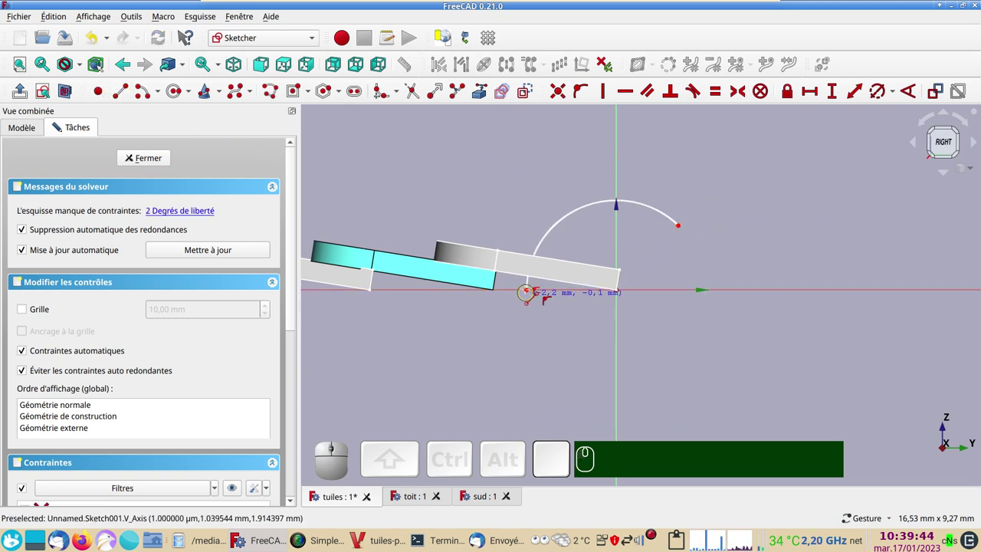
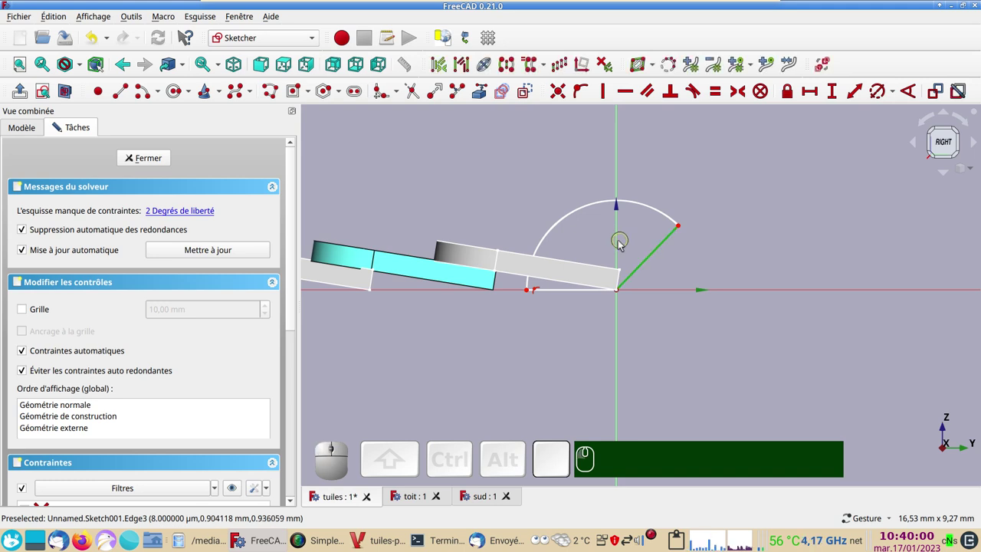
left_click(622, 245)
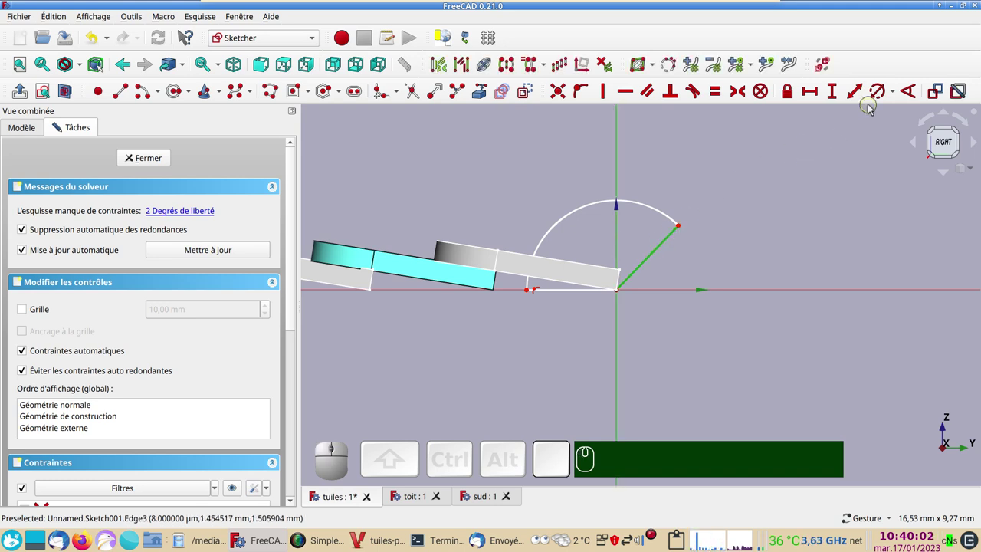
left_click(912, 93)
key("KP_4")
key("KP_5")
key("Return")
key("KP_Enter")
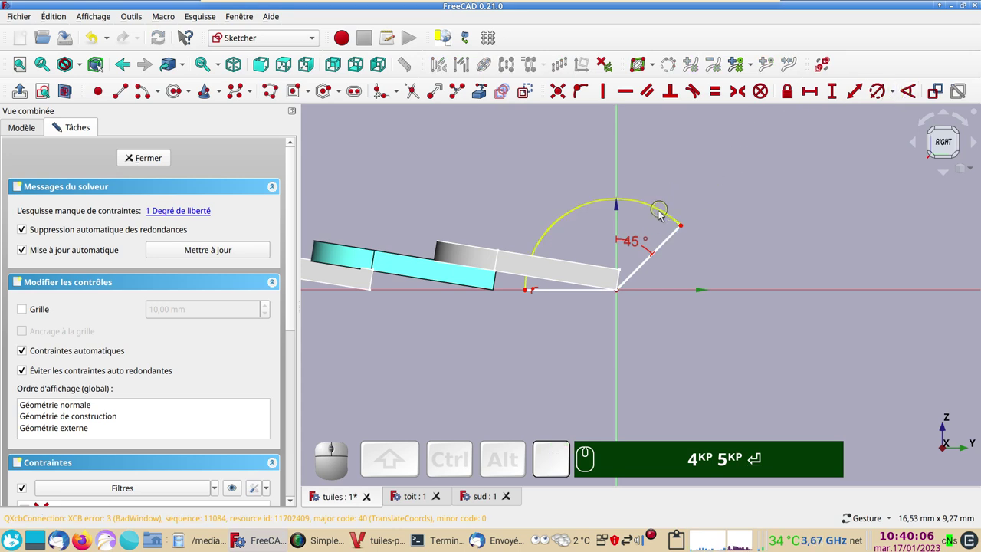
- Constrain the arc radius to 1.5 mm and close the sketch
left_click(666, 210)
left_click(887, 94)
key("KP_1")
key("KP_Decimal")
key("KP_5")
key("Return")
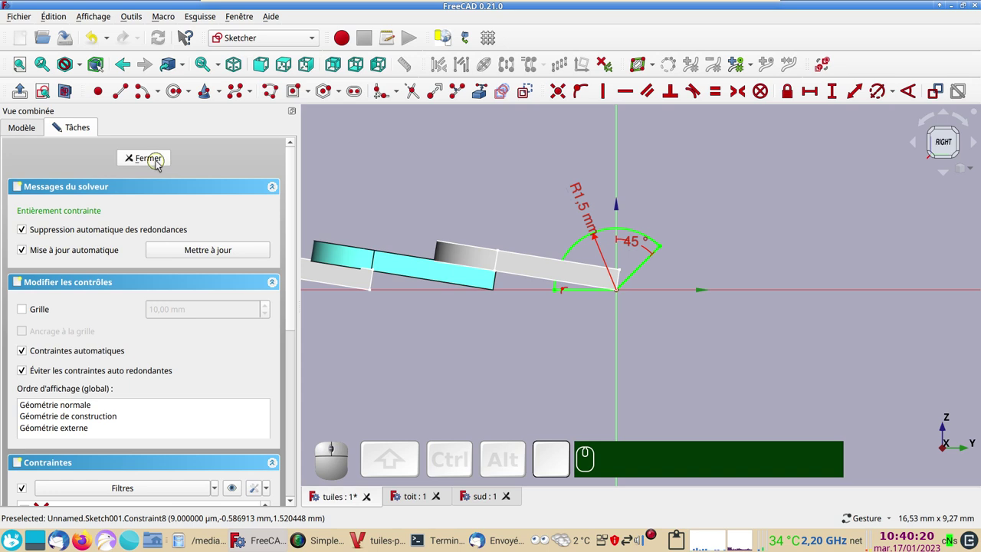
left_click(160, 164)
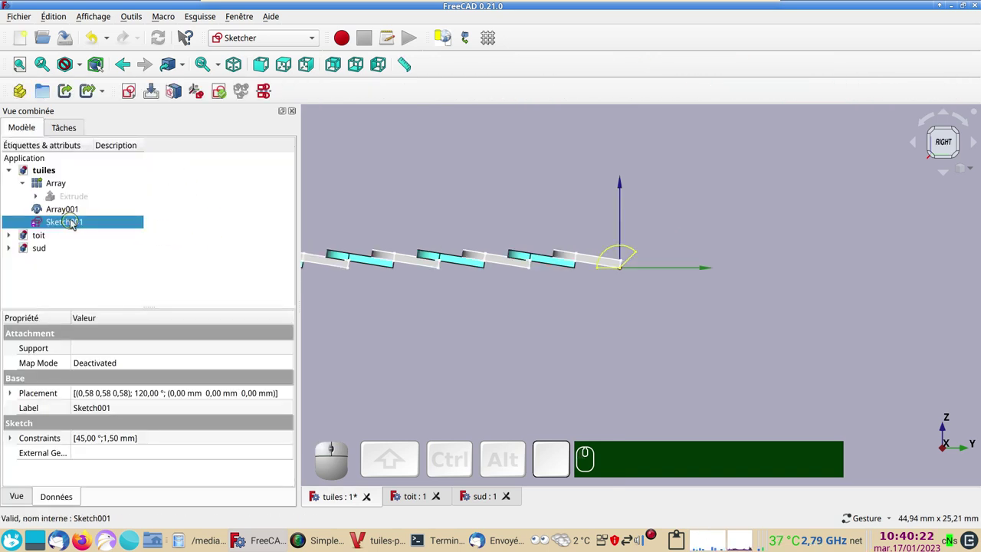
- Duplicate Sketch001 as Sketch002 and open it for editing
left_click(76, 222)
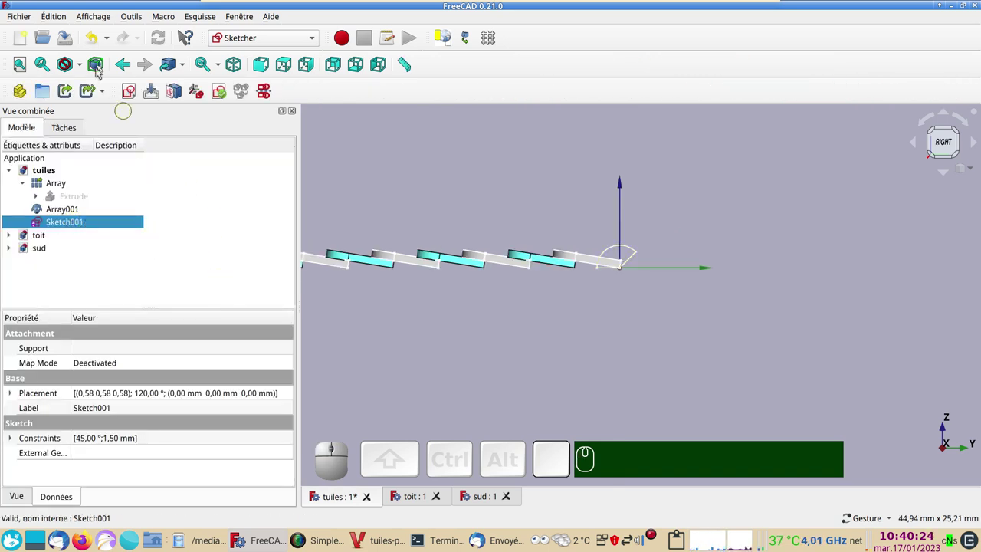
left_click(58, 18)
left_click(112, 120)
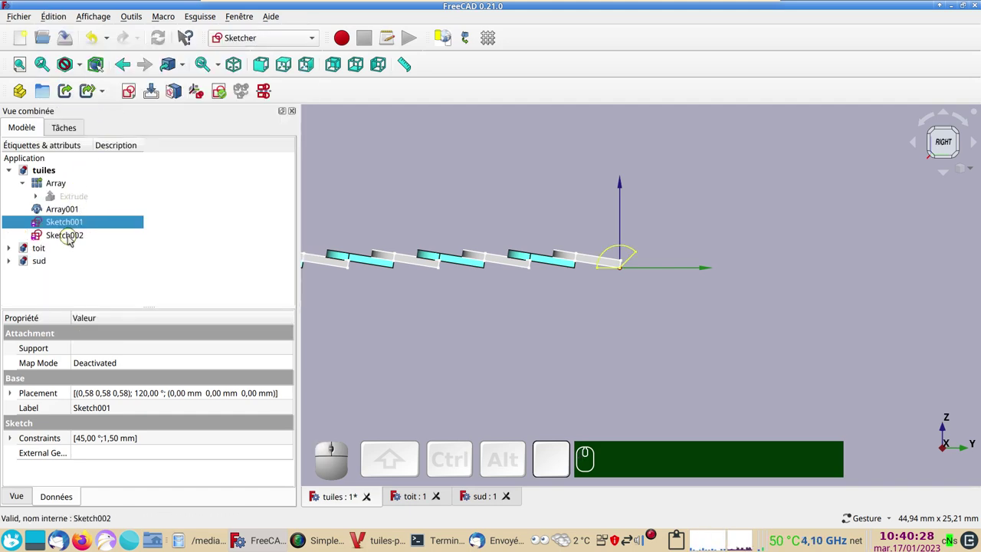
left_click(72, 239)
left_click(72, 239)
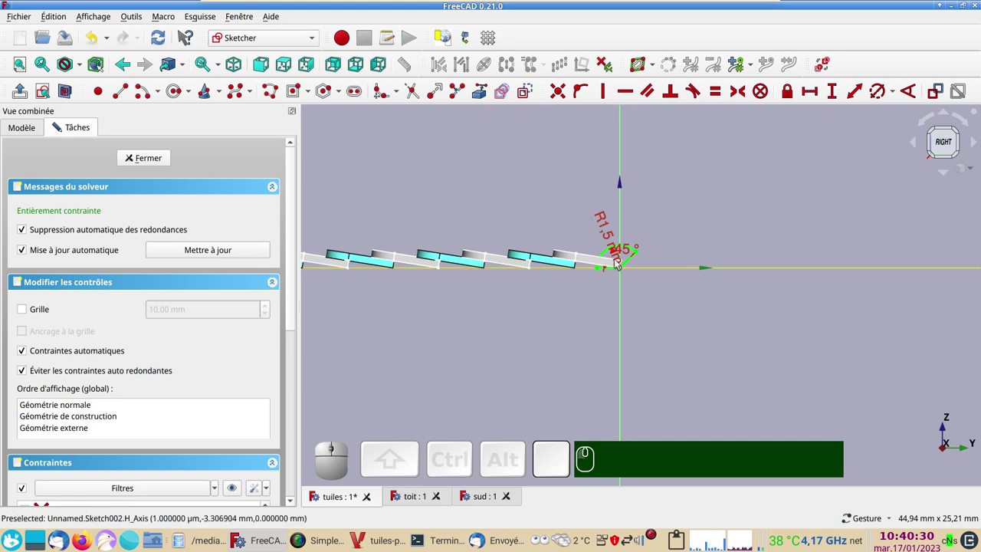
- Reduce the arc radius in Sketch002 to 1 mm and close the sketch
left_click(612, 237)
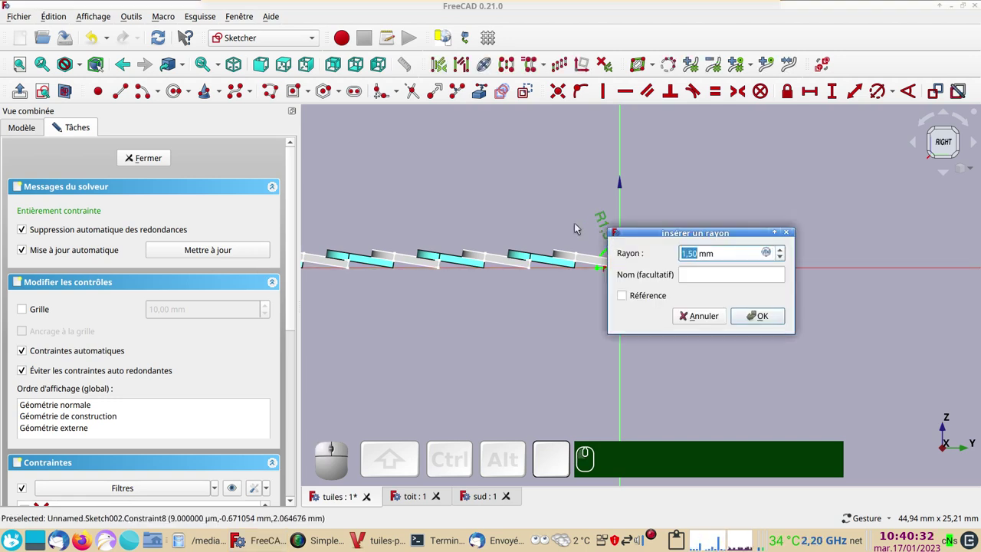
key("KP_1")
key("KP_Enter")
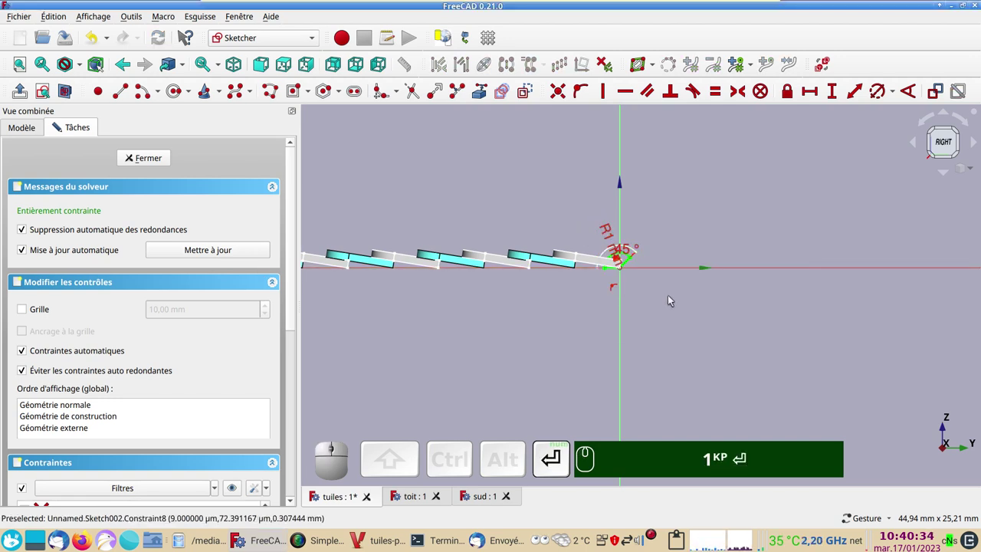
scroll("up", 3)
scroll("down", 3)
key("KP_2")
scroll("down", 3)
right_click(503, 325)
left_click_drag(512, 253, 652, 259)
scroll("up", 3)
left_click(142, 162)
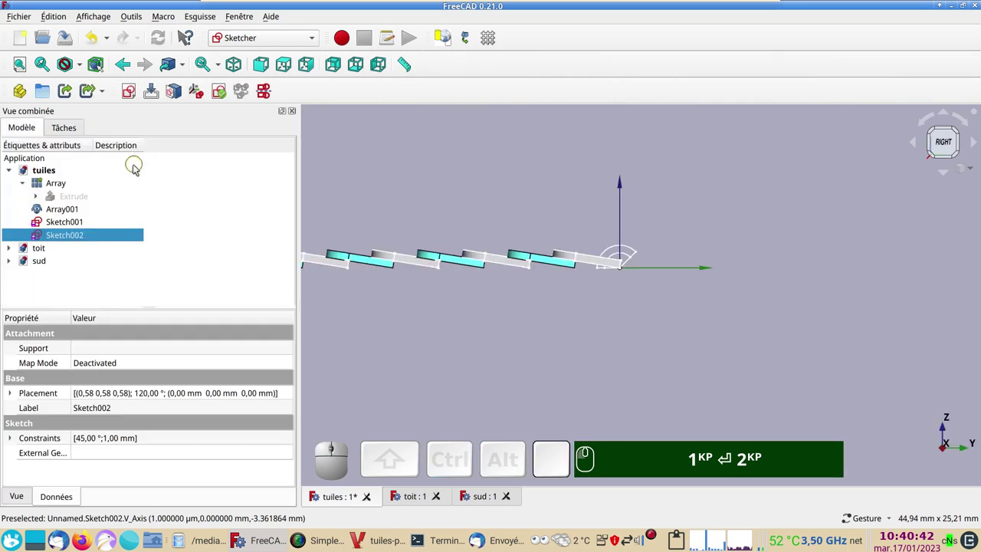
- Inspect the tile panel from the top and select Sketch002 in the tree
key("KP_2")
right_click(475, 282)
right_click(436, 237)
scroll("up", 3)
left_click(101, 241)
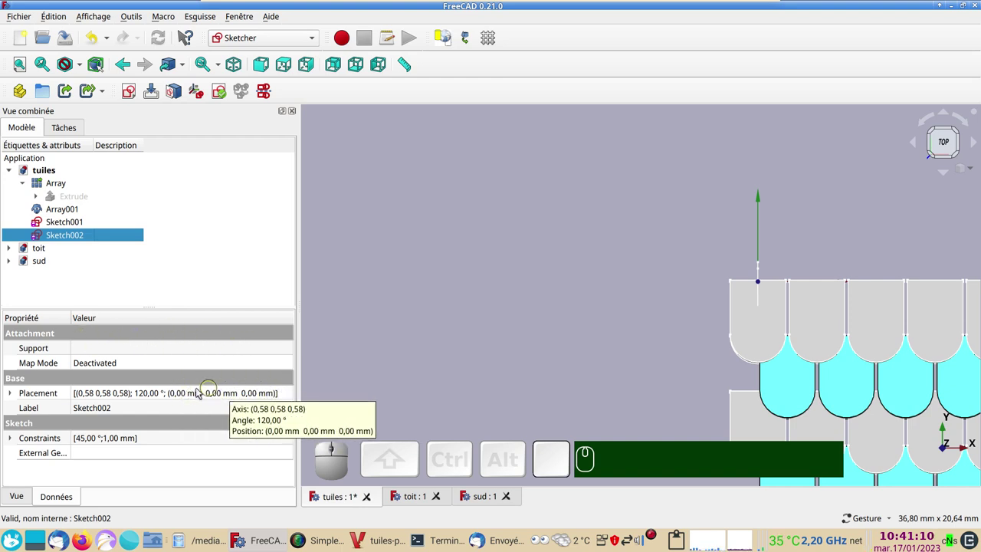
- In Sketch002's Placement editor, enter the X translation as 3.2+1.6 for a 4.8 mm offset
left_click(183, 392)
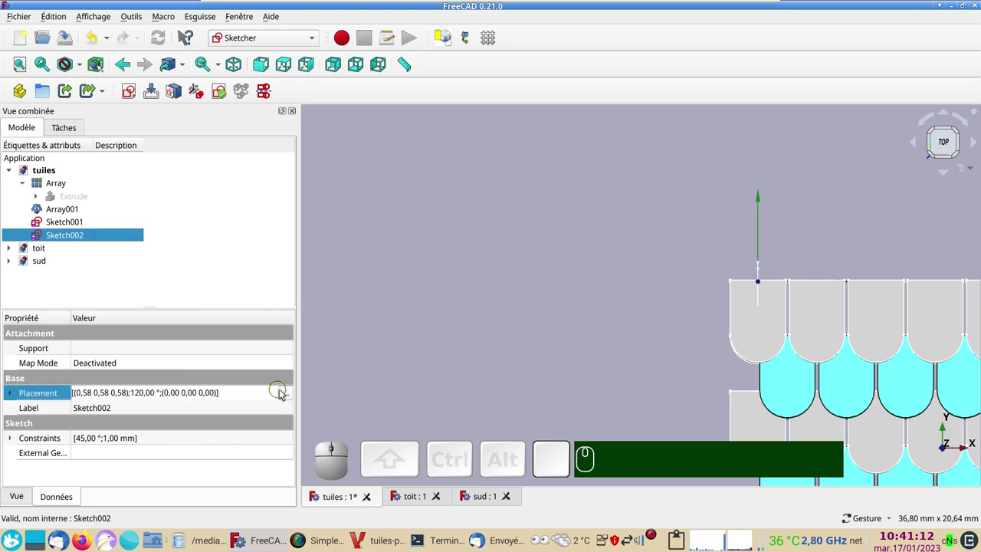
left_click(289, 397)
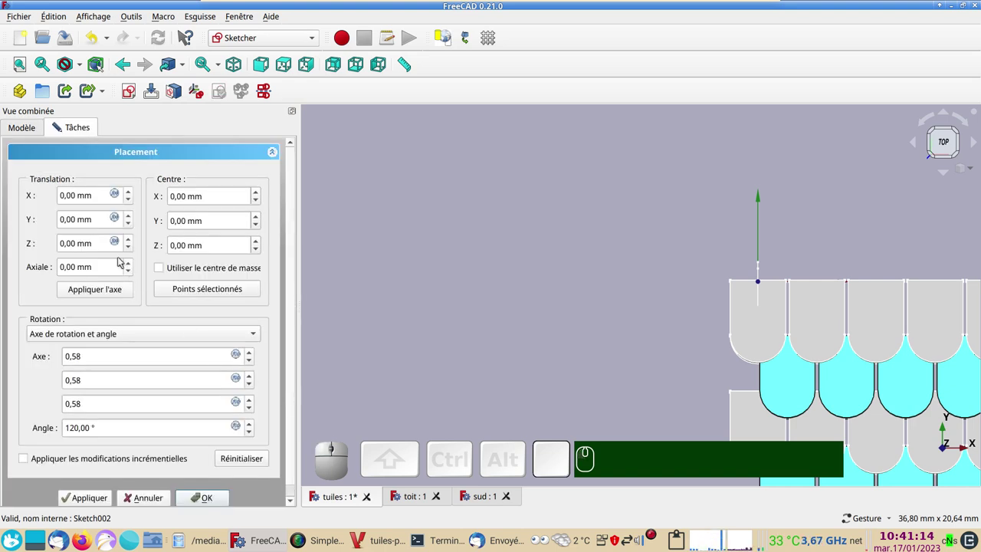
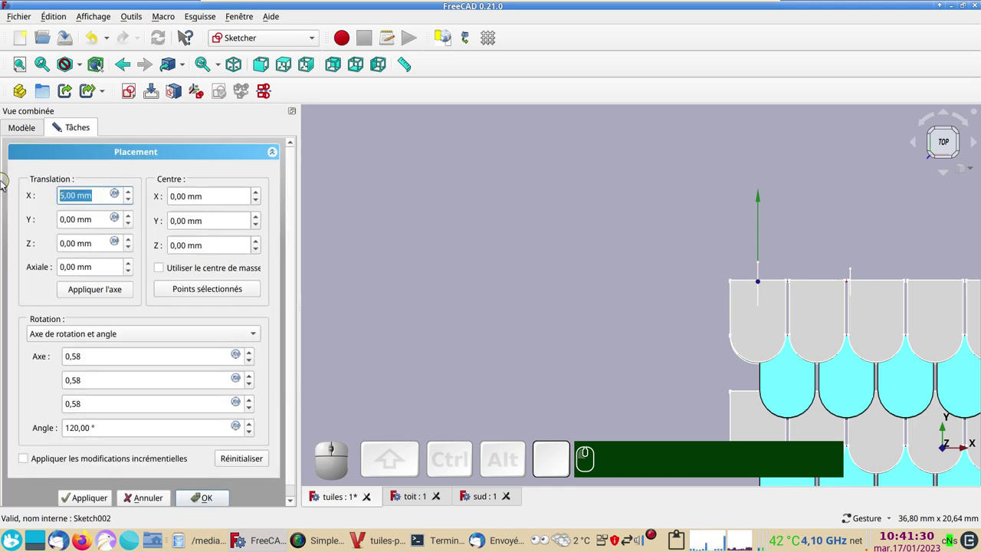
key("KP_3")
key("KP_Decimal")
key("KP_2")
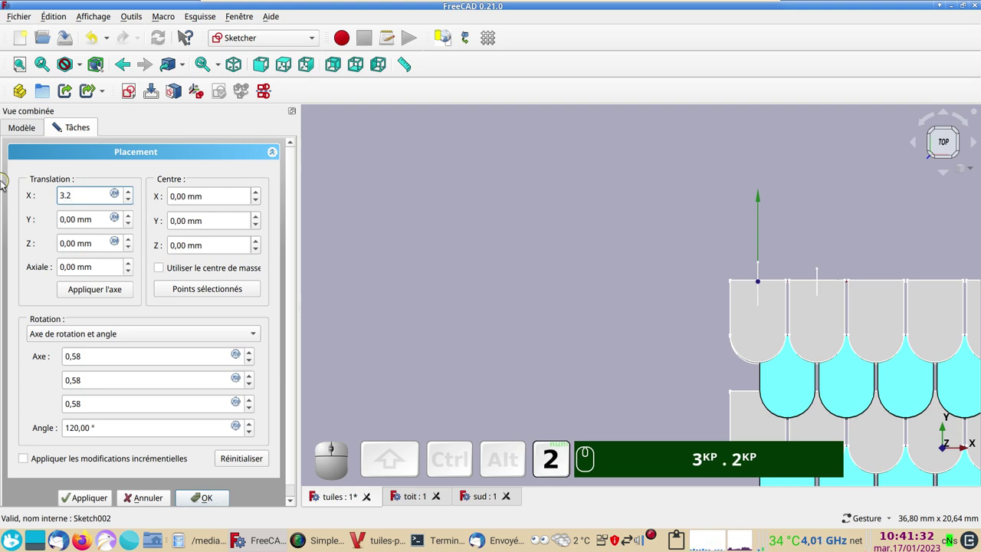
key("KP_Add")
key("KP_1")
key("KP_Decimal")
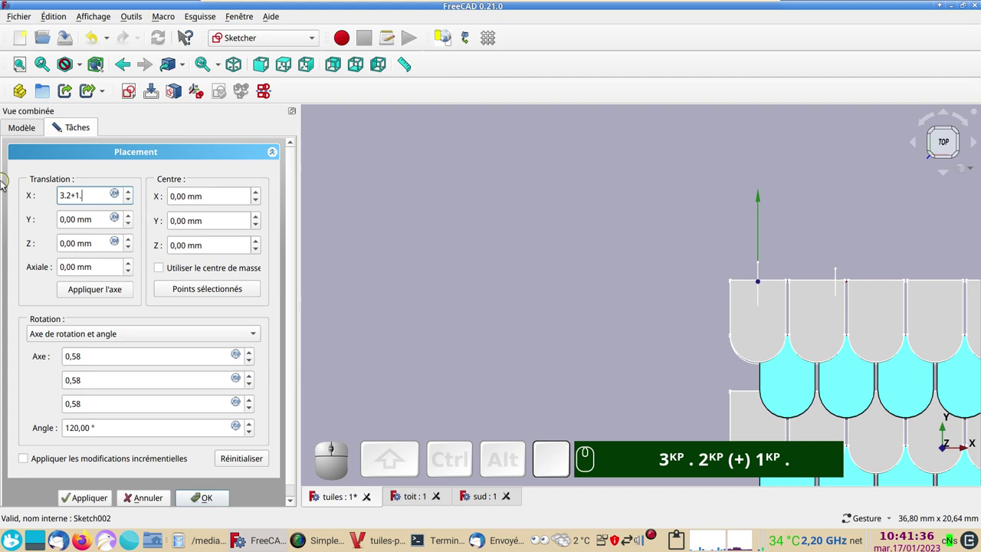
key("Return")
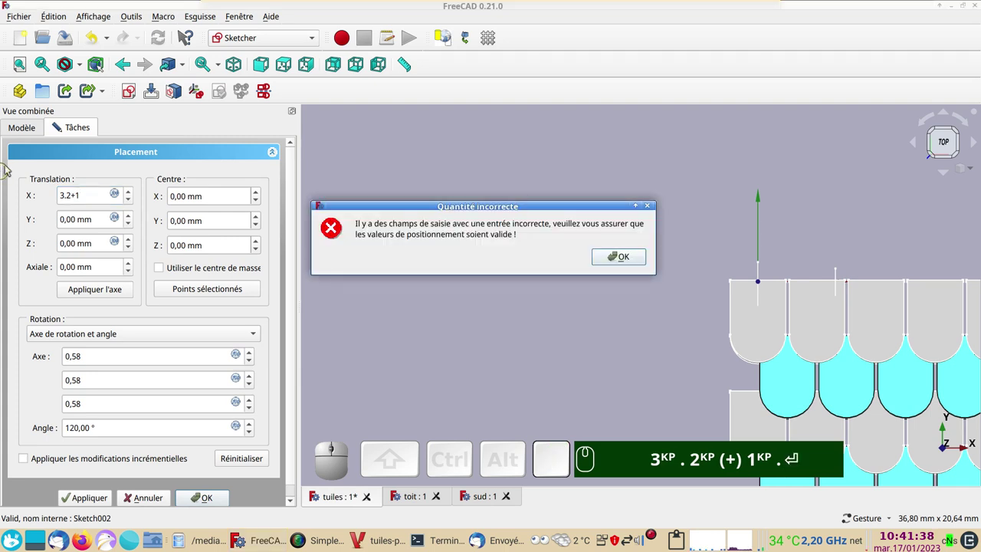
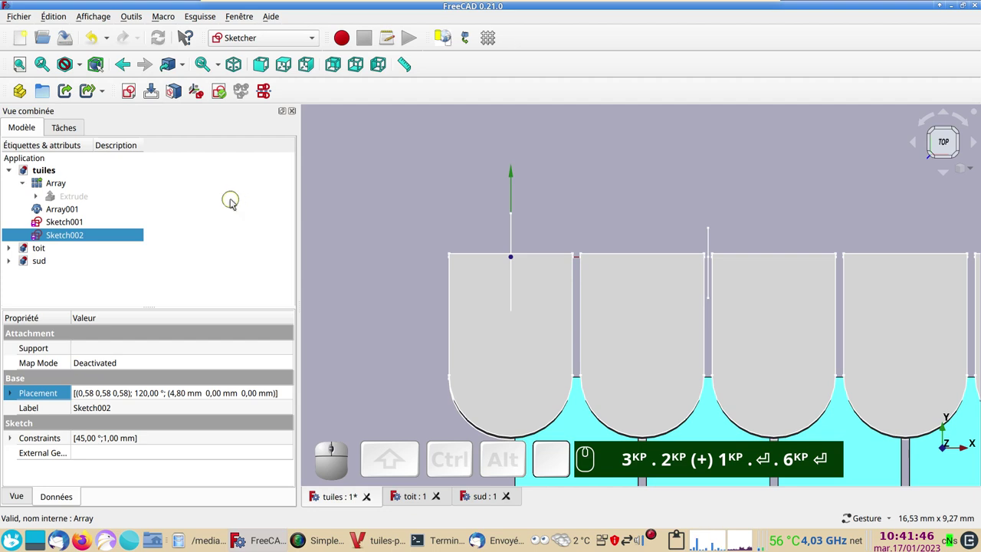
- In the Part workbench, loft Sketch001 and Sketch002 into a solid Loft
left_click(318, 42)
left_click(276, 212)
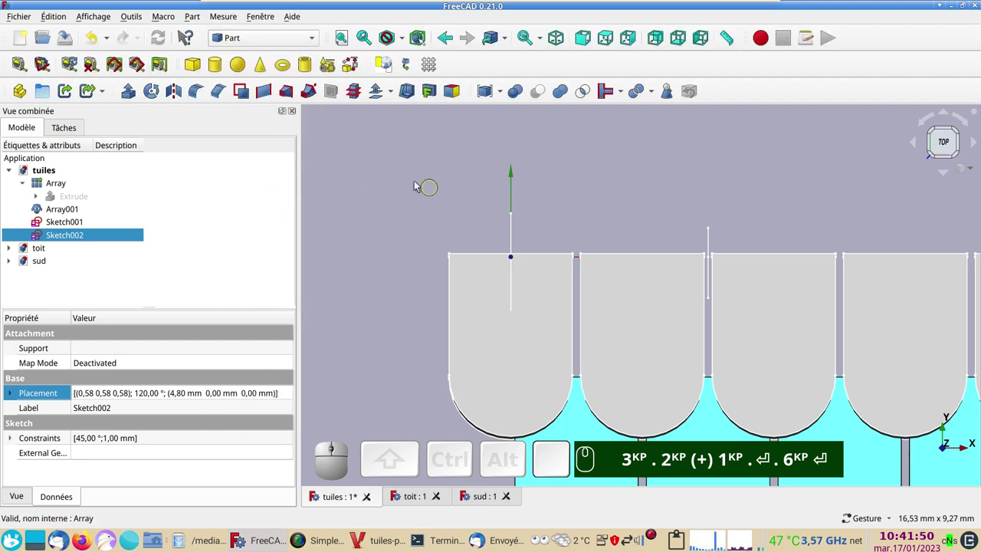
left_click(290, 95)
left_click(72, 247)
left_click(152, 264)
left_click(79, 249)
type("3KP . 2KP (+) 1KP . ↩ . 6KP ↩")
left_click(79, 251)
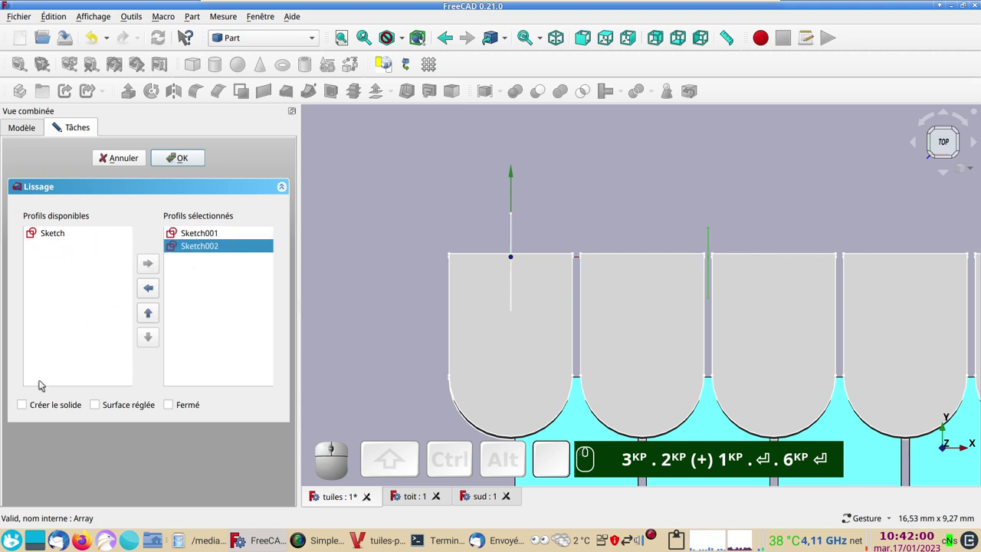
left_click(35, 409)
left_click(184, 160)
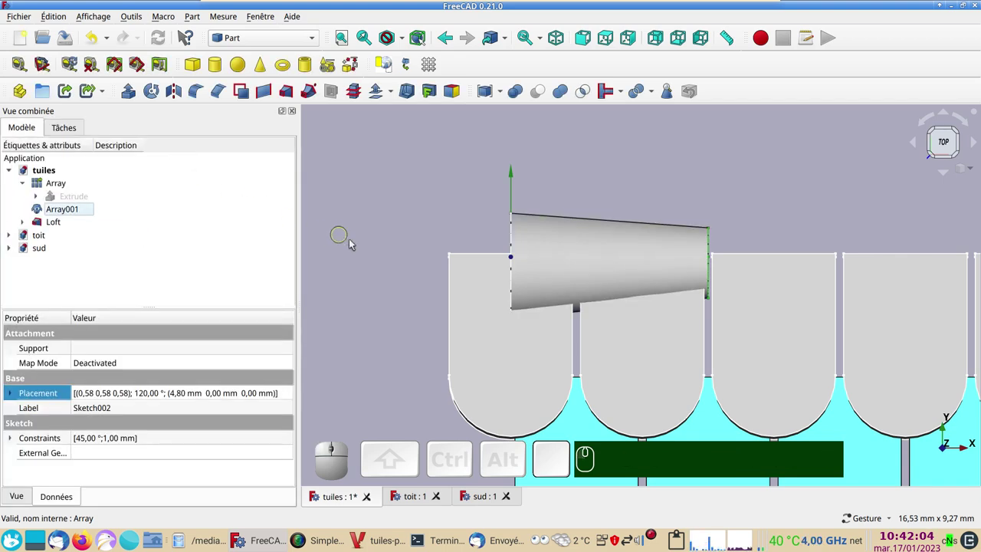
- Switch to the Draft workbench and select the Loft for arraying along the top row
scroll("down", 3)
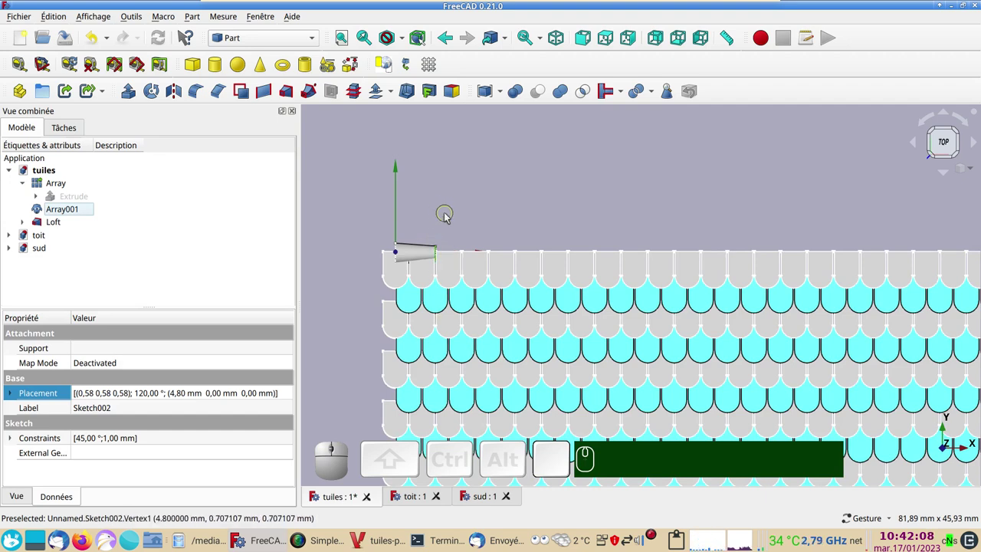
left_click(317, 39)
left_click(297, 66)
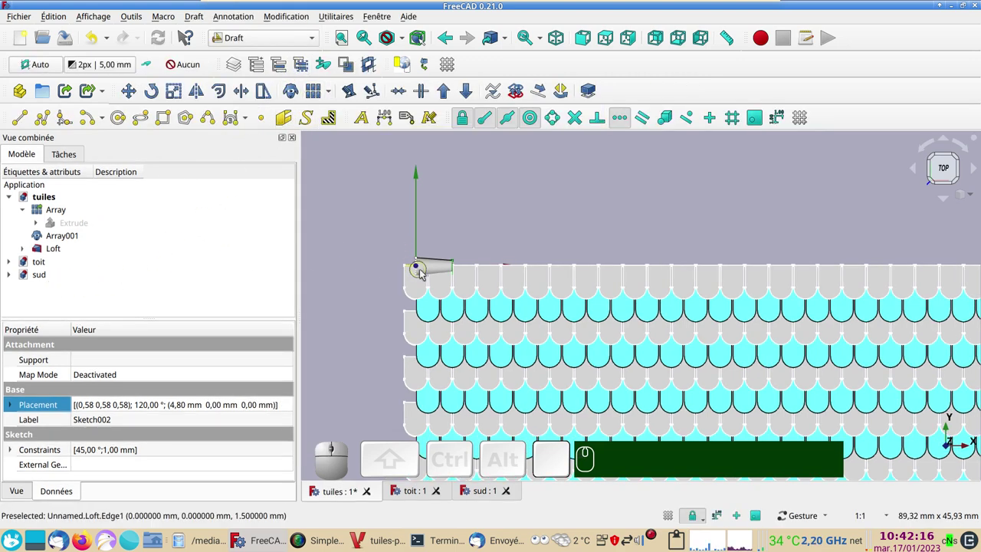
left_click(434, 269)
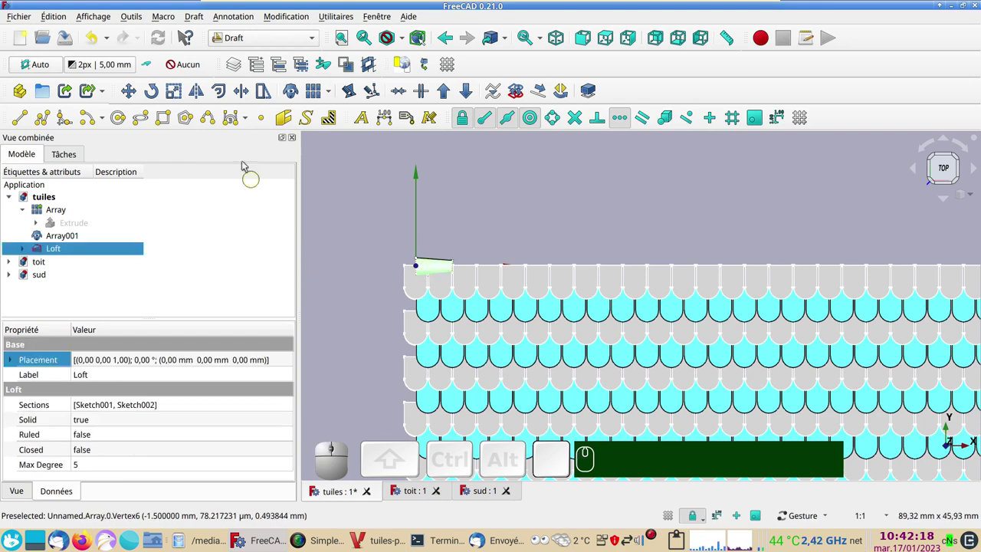
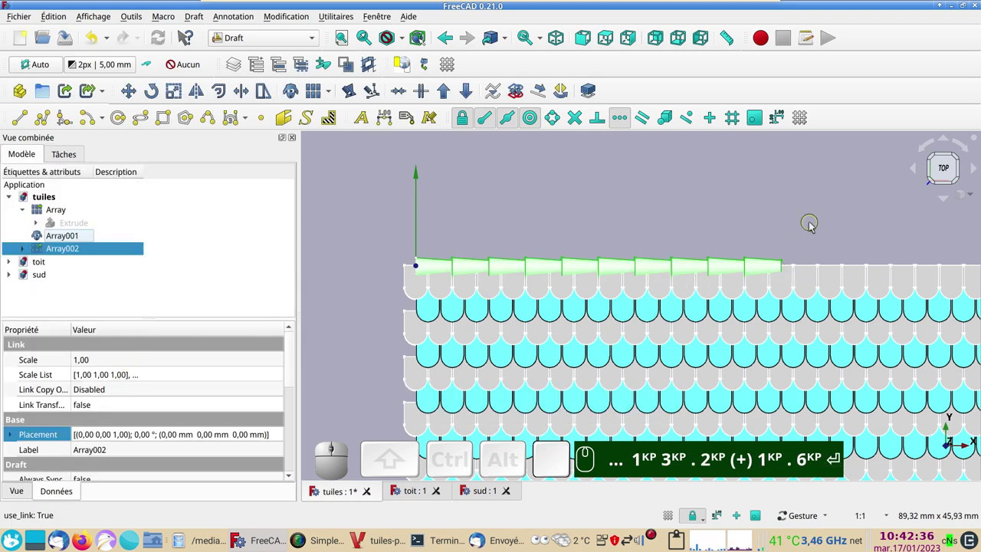
- Set Array002 to 22 copies of the Loft at 4.8 mm spacing and view the tiles from above
left_click_drag(801, 224, 608, 215)
type("1KP 3KP . 2KP (+) 1KP . 6KP ↩1ᴷᴾ 3ᴷᴾ . 2ᴷᴾ (+) 1ᴷᴾ . 6ᴷᴾ ⏎")
scroll("down", 3)
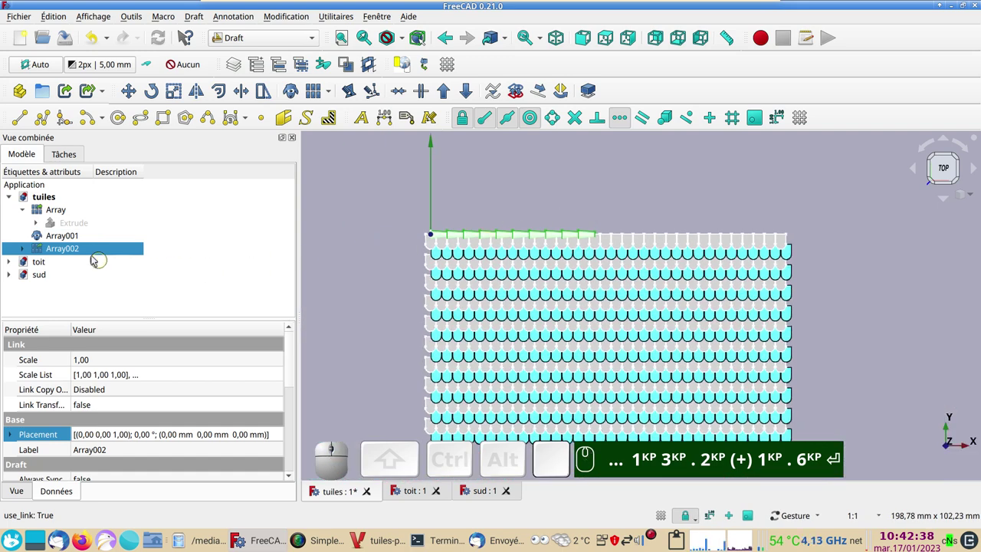
left_click_drag(295, 372, 145, 446)
left_click(100, 446)
key("KP_2")
type("KP (+) 1KP . 6KP ⏎ 2KP 2KP ⏎")
key("Return")
left_click(507, 170)
scroll("up", 3)
scroll("down", 3)
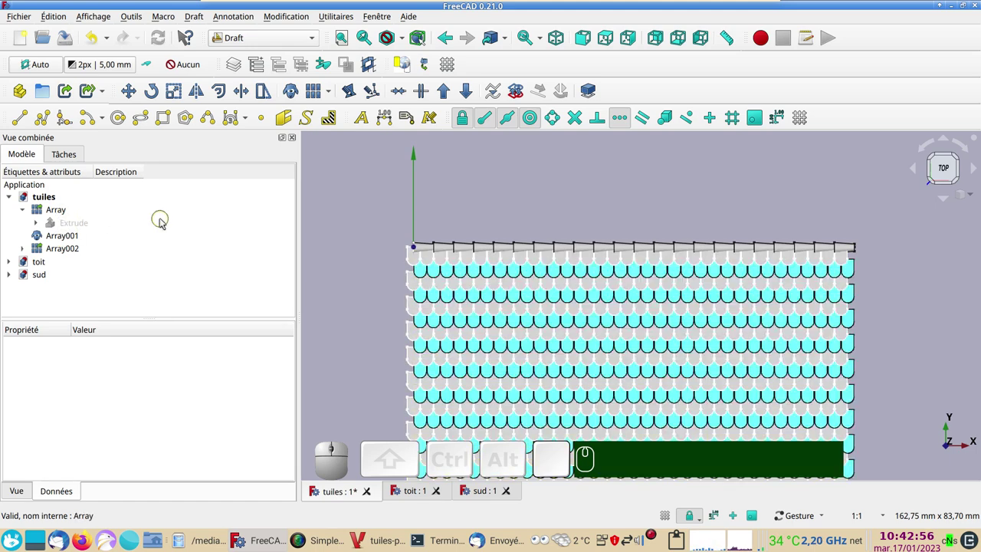
- Copy Array, Array001 and Array002 together with their dependencies
left_click(70, 212)
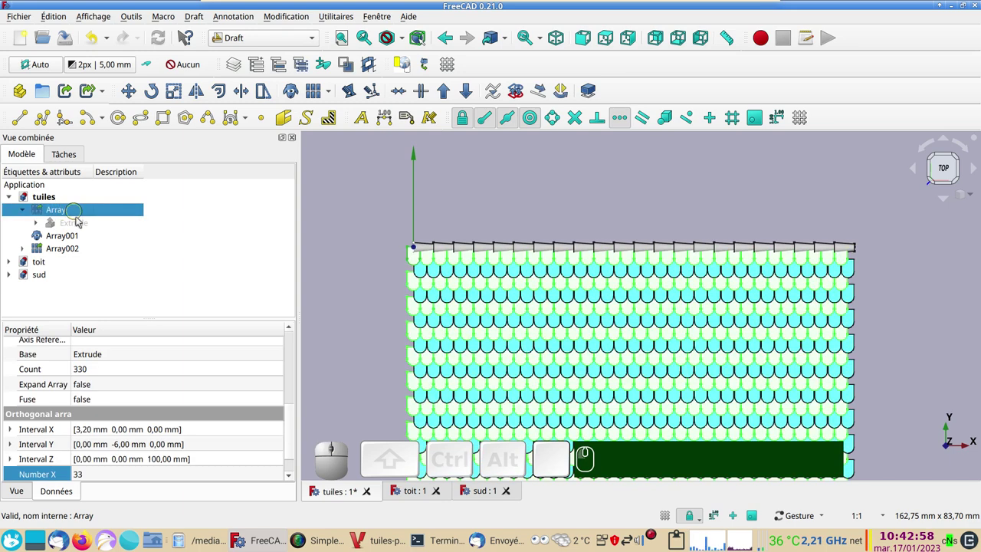
left_click(65, 236)
left_click(72, 249)
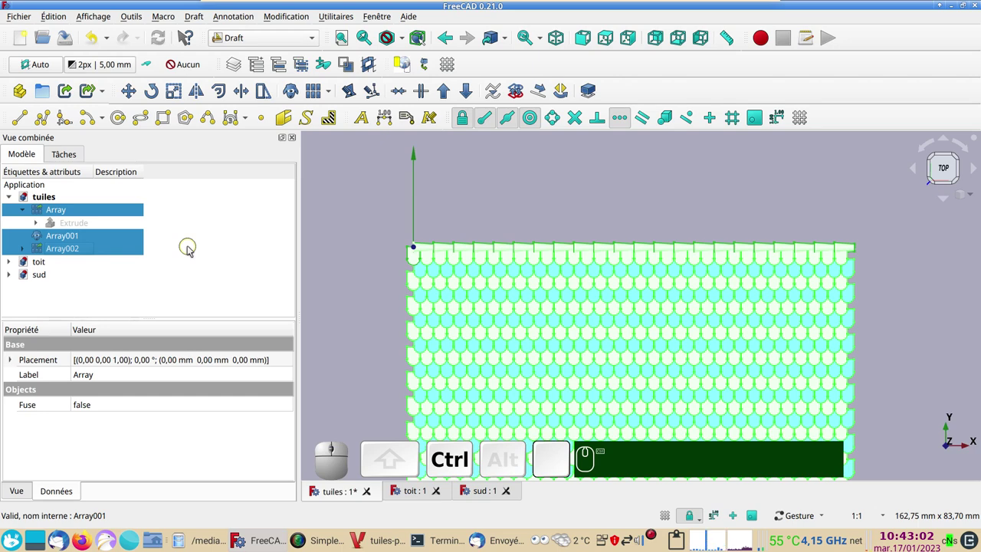
key("ctrl+c")
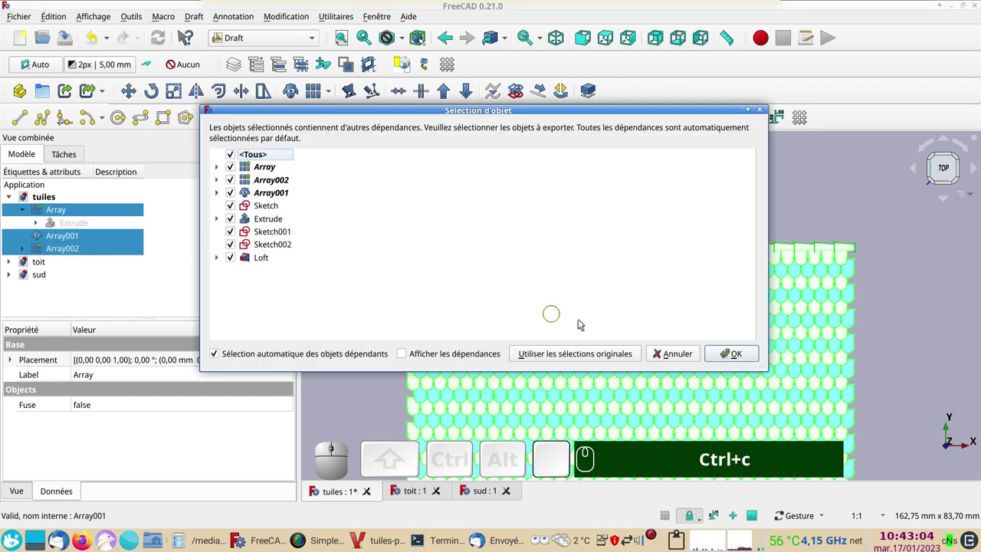
left_click(735, 353)
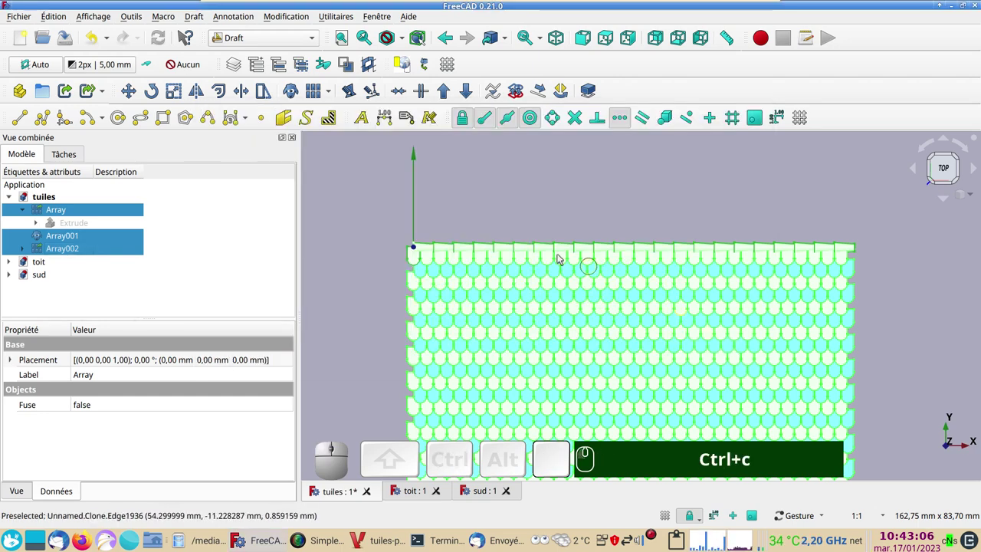
- Paste the three arrays into the sud document beside its Facebinder and view them from the side
left_click(477, 494)
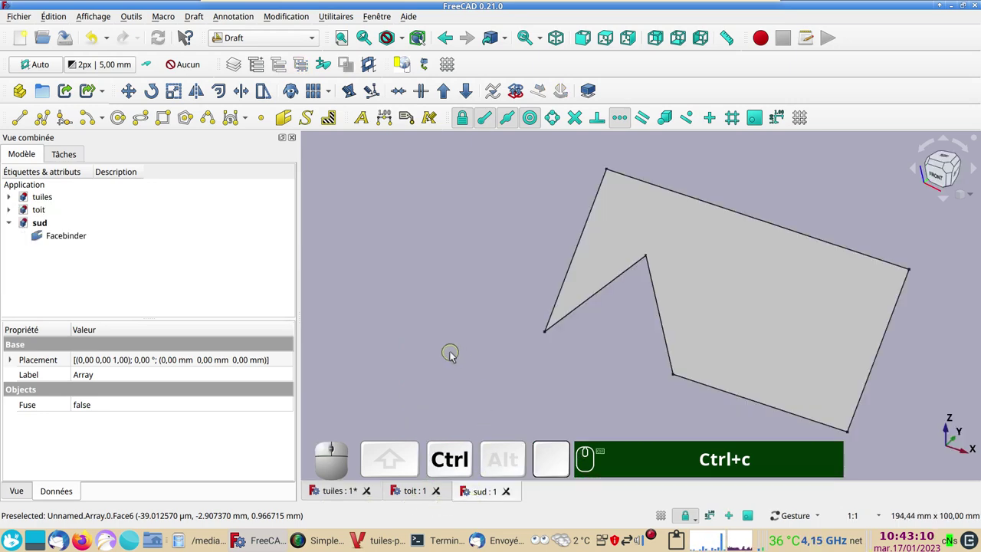
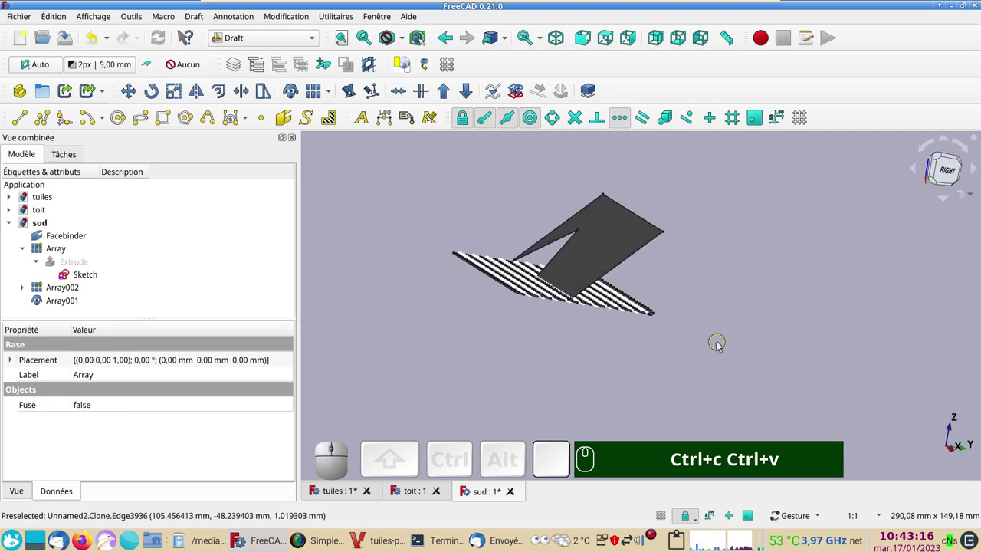
scroll("up", 3)
left_click_drag(767, 306, 665, 289)
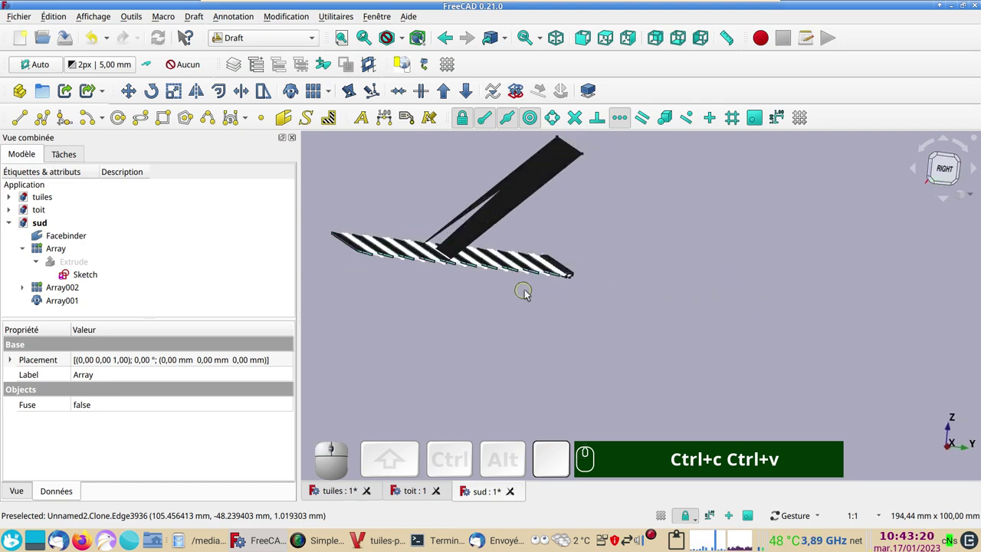
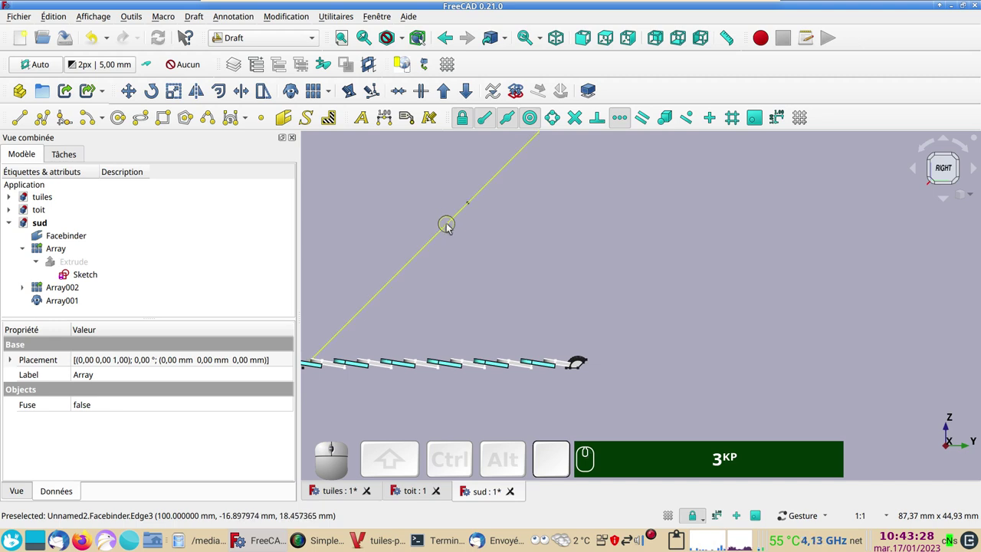
- Draft-move the Facebinder about 35 mm along one axis so its edge meets the tile row's end
left_click(451, 226)
scroll("down", 3)
left_click_drag(625, 235, 242, 185)
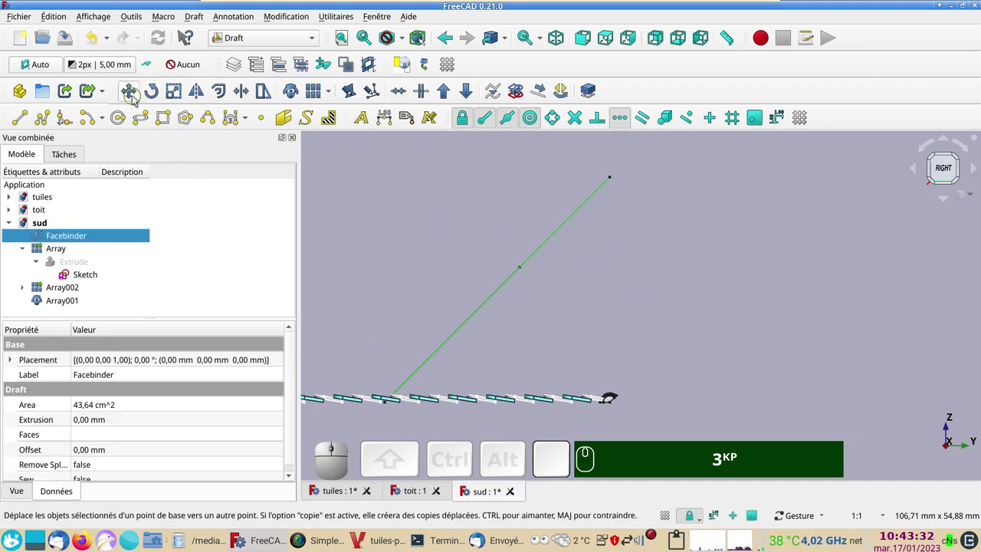
left_click(138, 98)
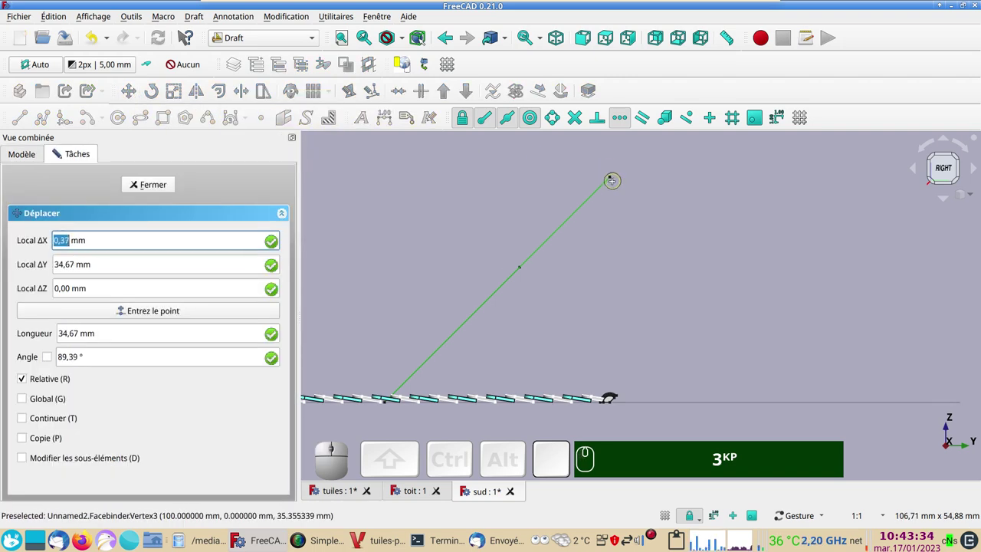
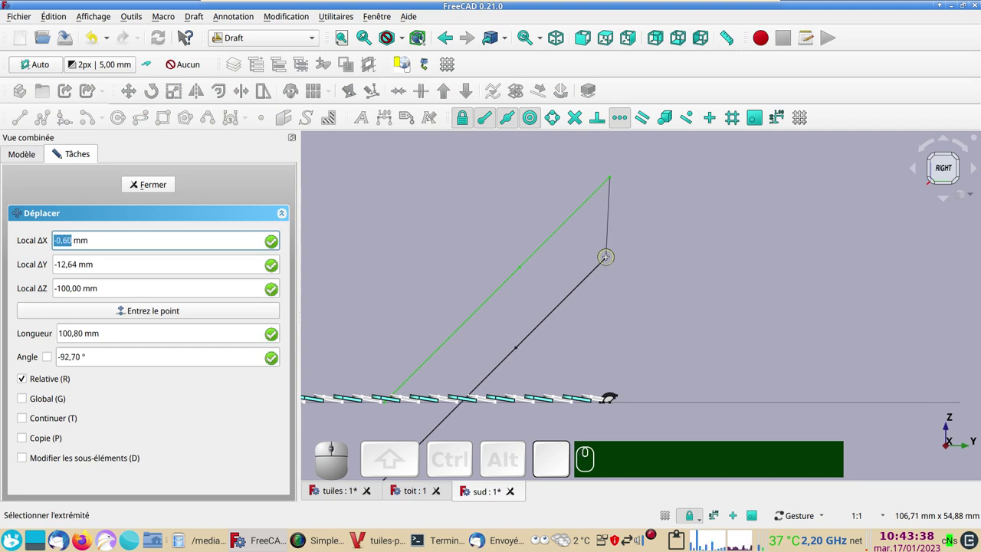
scroll("up", 3)
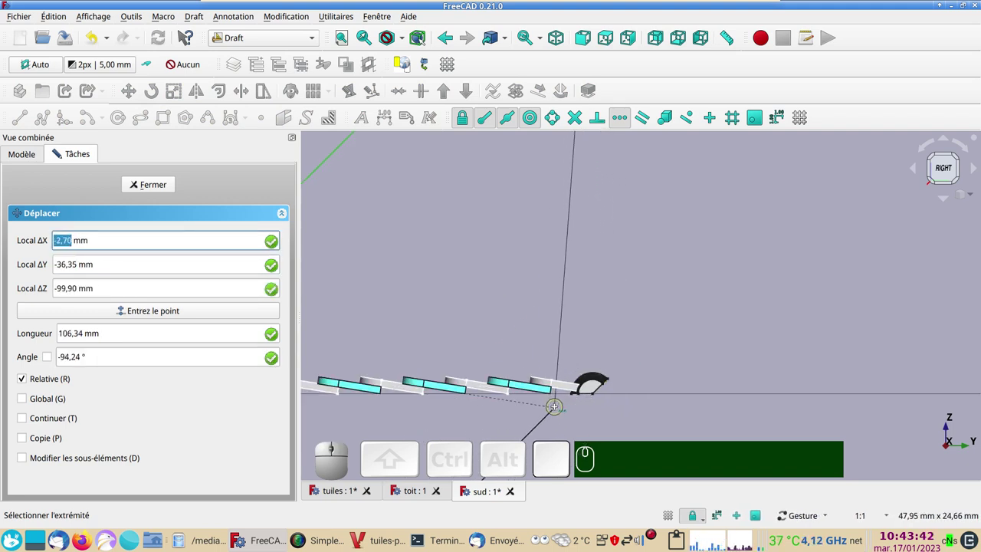
key("y")
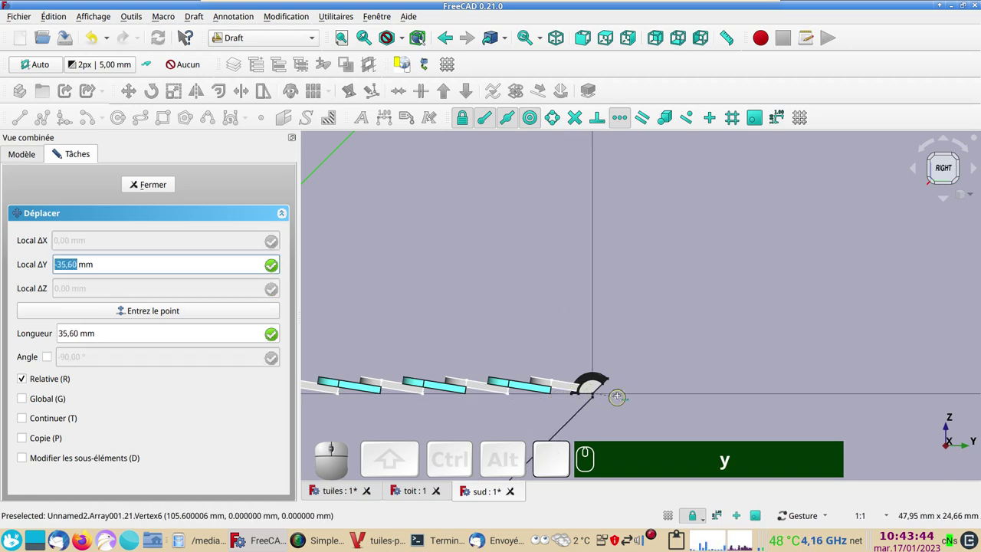
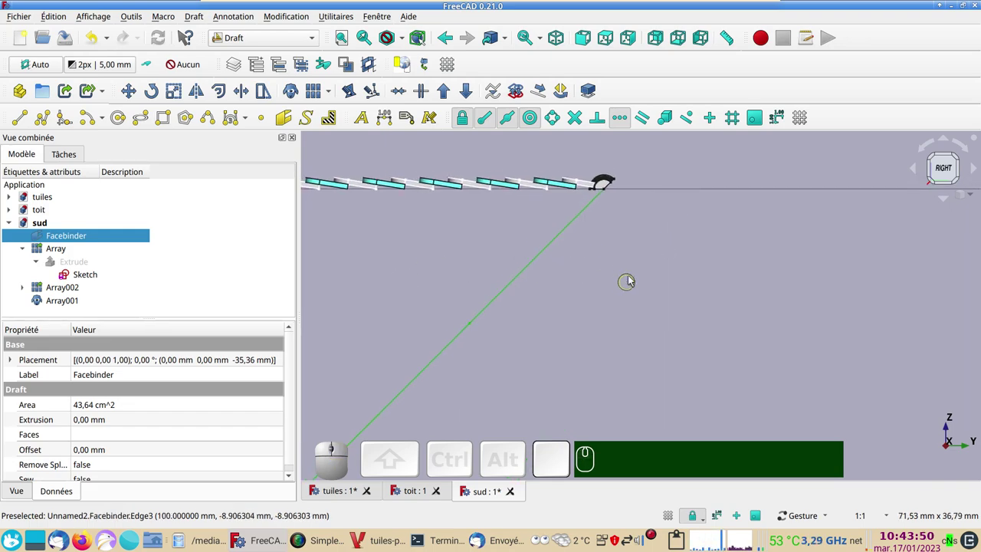
left_click_drag(628, 292, 678, 282)
key("KP_3")
left_click_drag(610, 275, 776, 316)
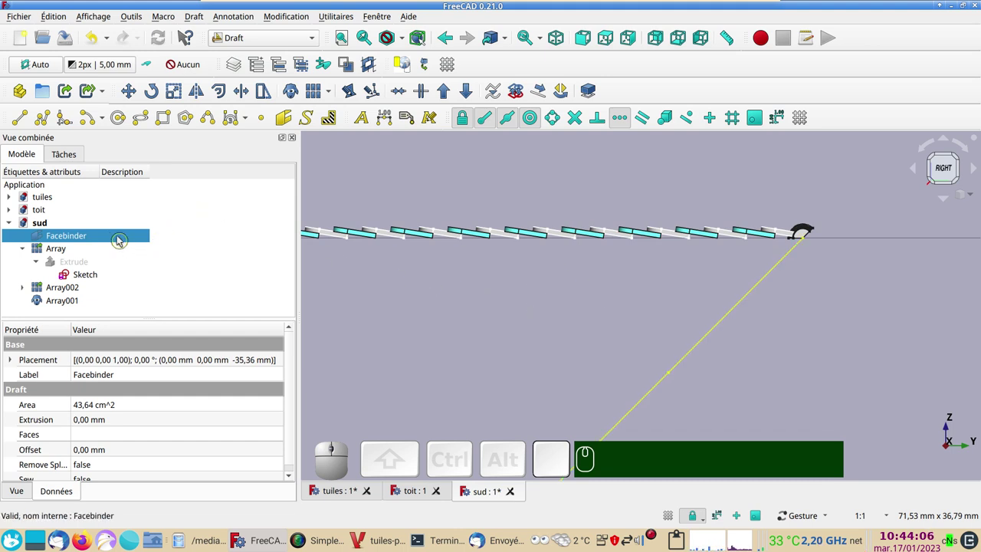
- Try the interactive Transform on the Facebinder and abandon it
right_click(121, 238)
left_click(223, 29)
scroll("down", 3)
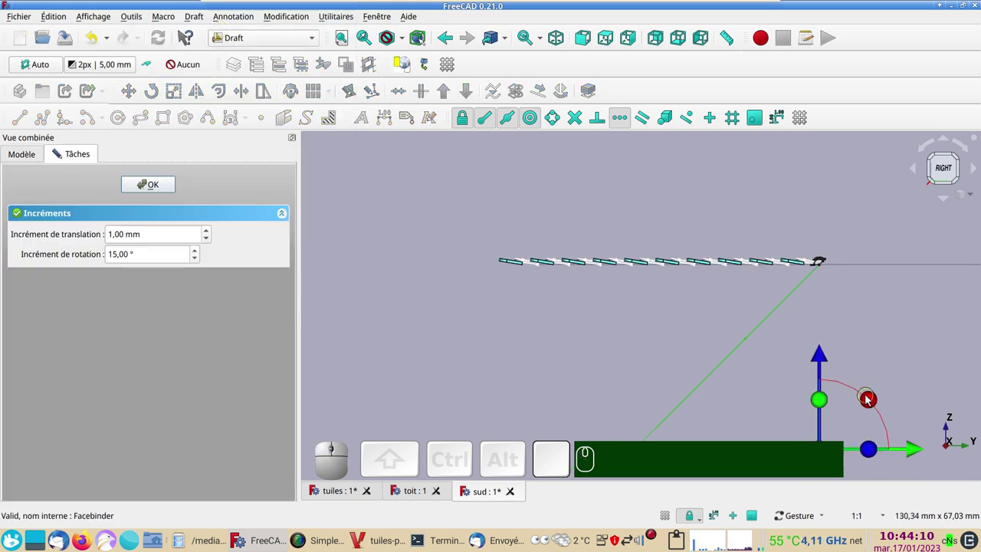
left_click_drag(871, 399, 852, 388)
key("Escape")
- Rotate the Facebinder 315° about the X axis with Draft Rotate so it lies beneath the tiles
left_click(747, 346)
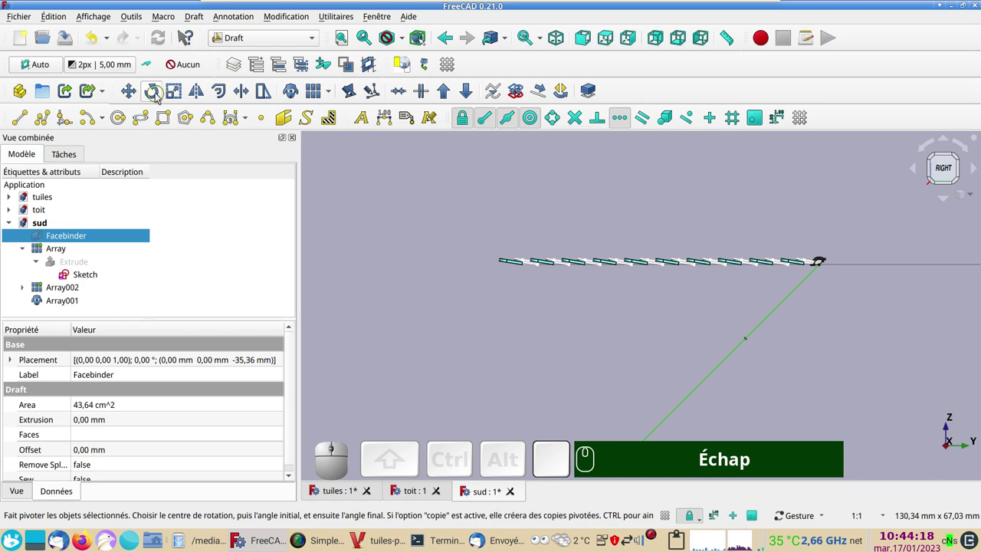
left_click(160, 97)
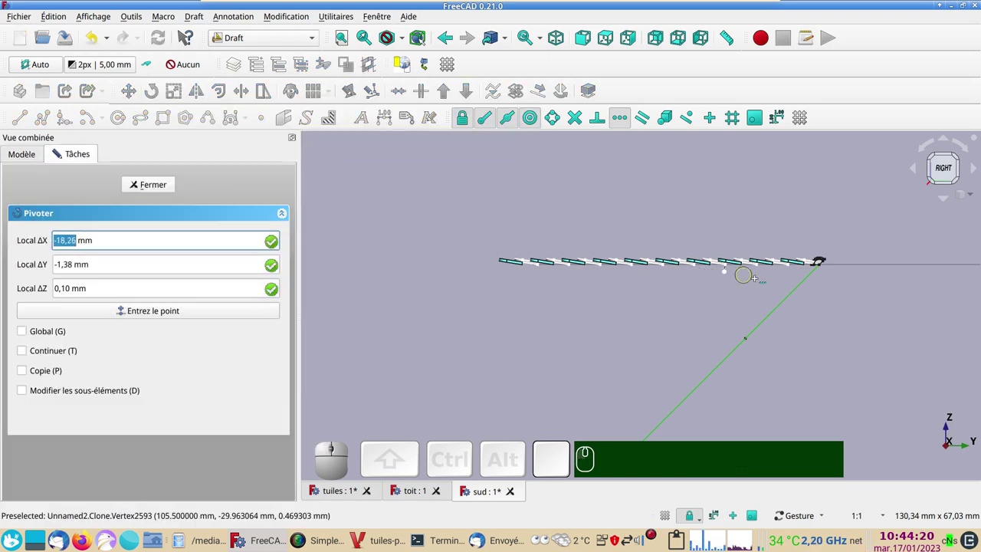
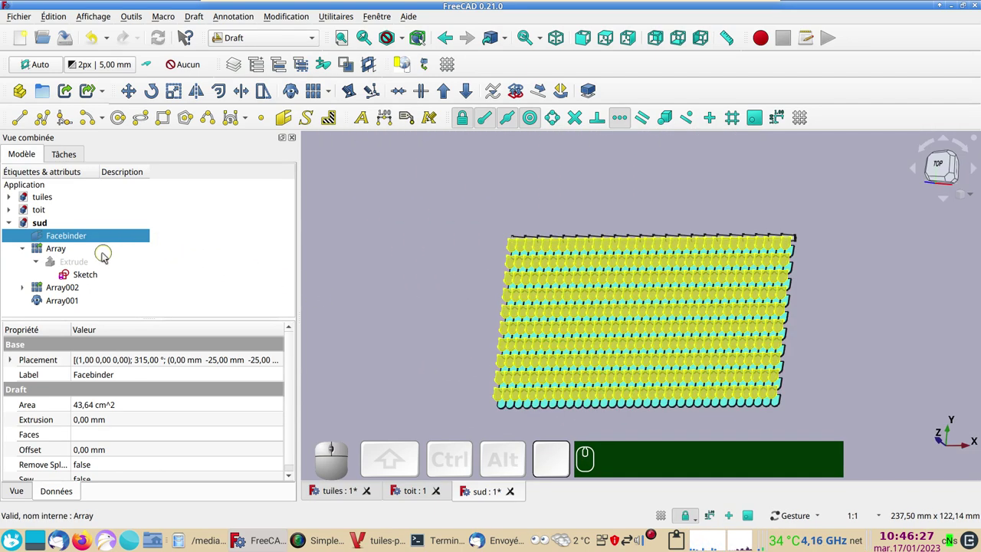
left_click(104, 255)
- Hide Array and Array001, leaving the roof face and Array002 visible
key("space")
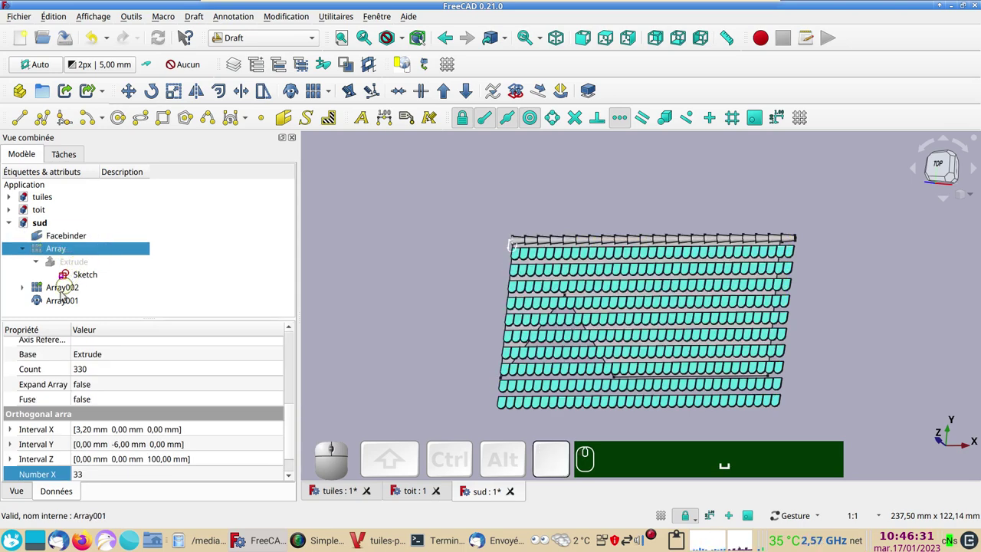
left_click(62, 301)
key("space")
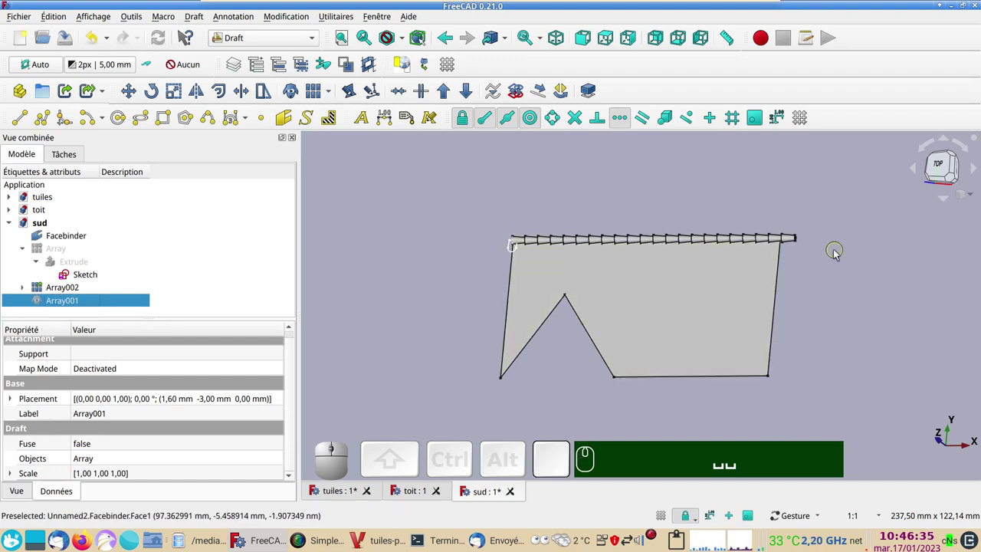
left_click_drag(815, 328, 571, 368)
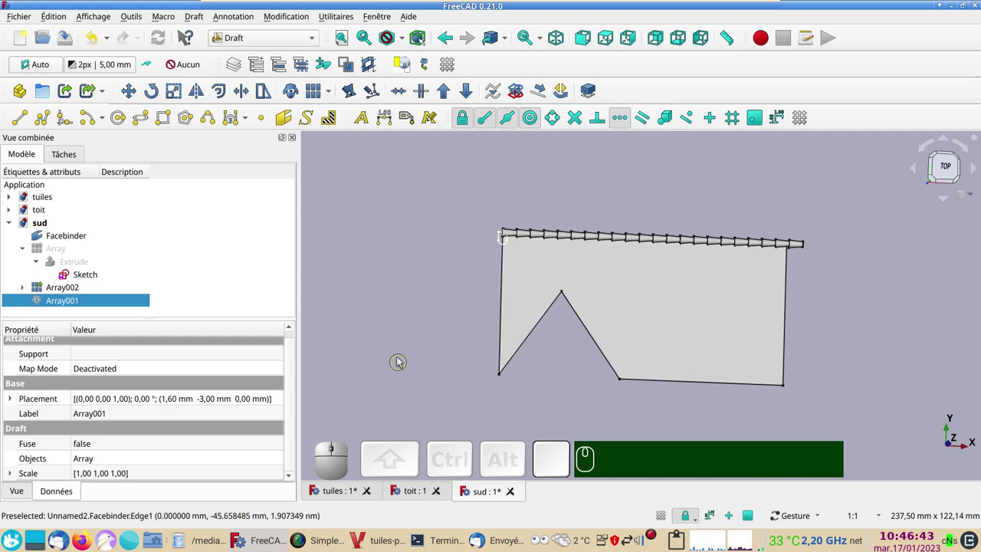
- In the Sketcher workbench, start Sketch003 on the XY plane
left_click(315, 43)
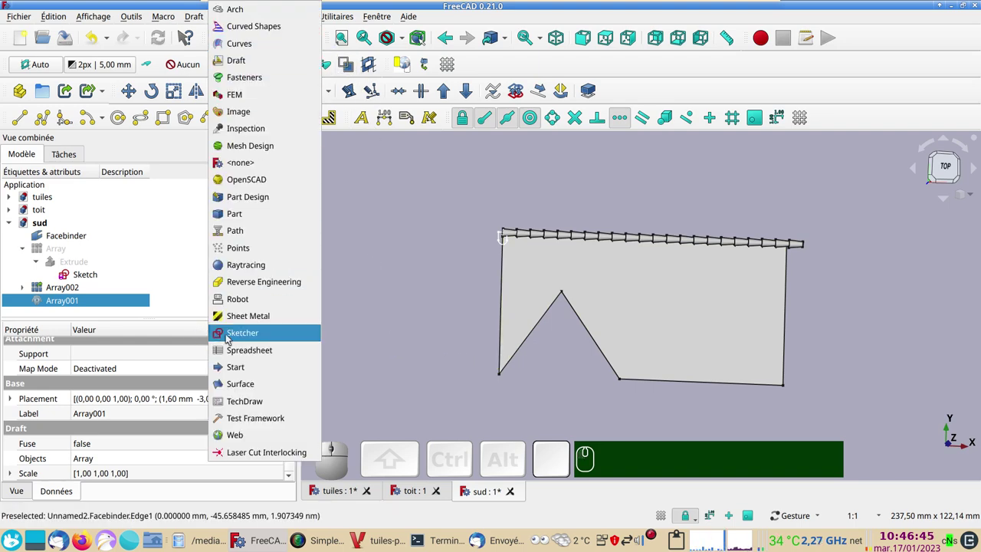
left_click(232, 337)
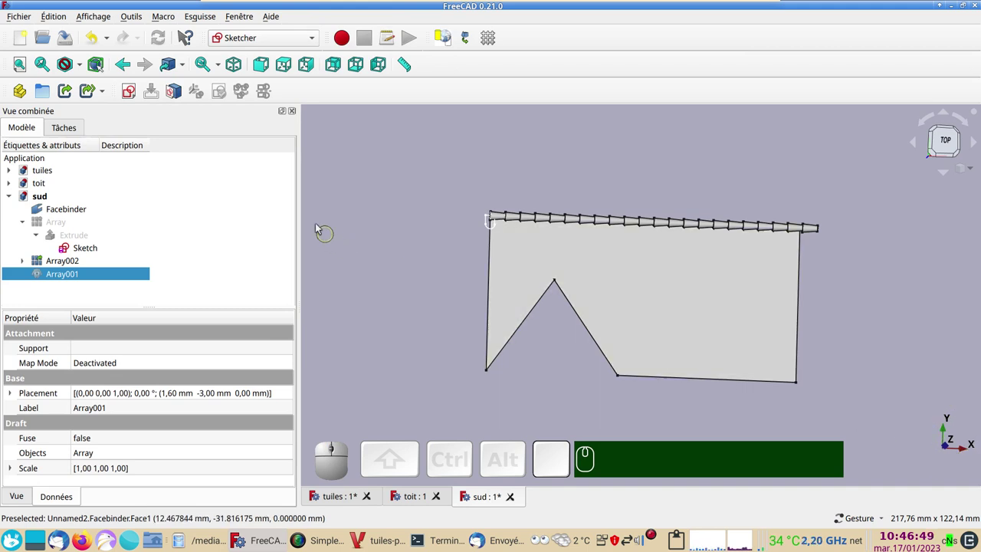
left_click(373, 163)
left_click(137, 98)
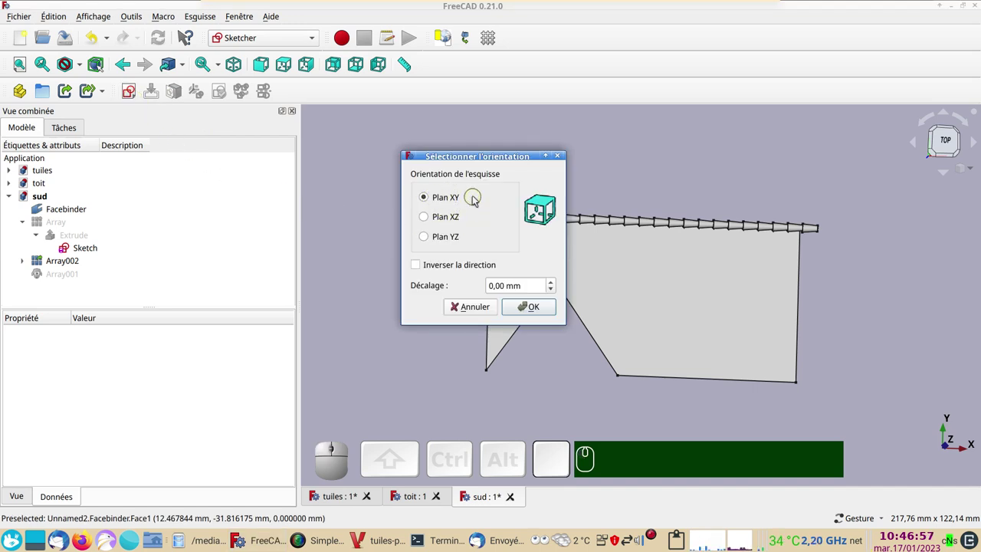
left_click(533, 308)
scroll("up", 3)
scroll("down", 3)
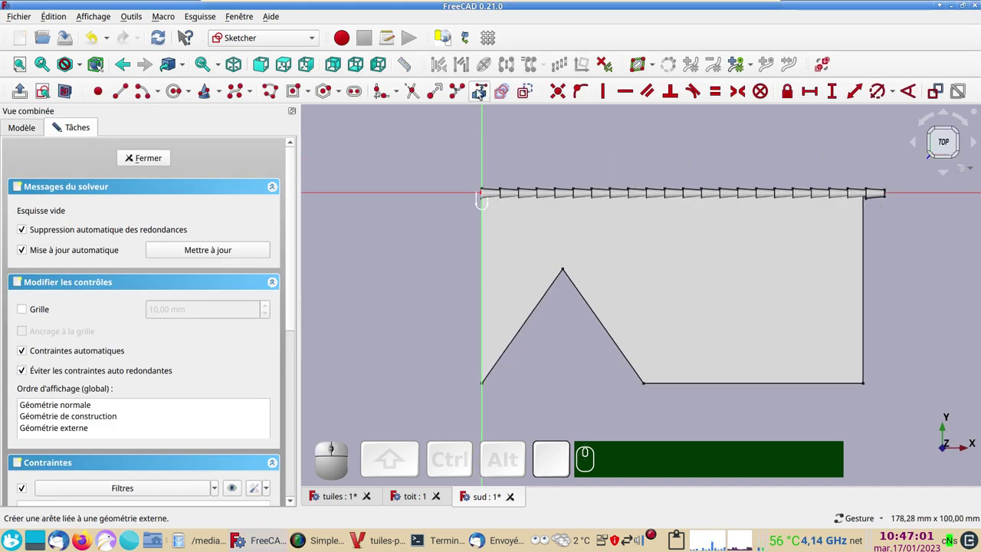
- Trace the roof outline from a Facebinder edge, constrain its height to 55.63 mm and close the sketch
left_click(481, 93)
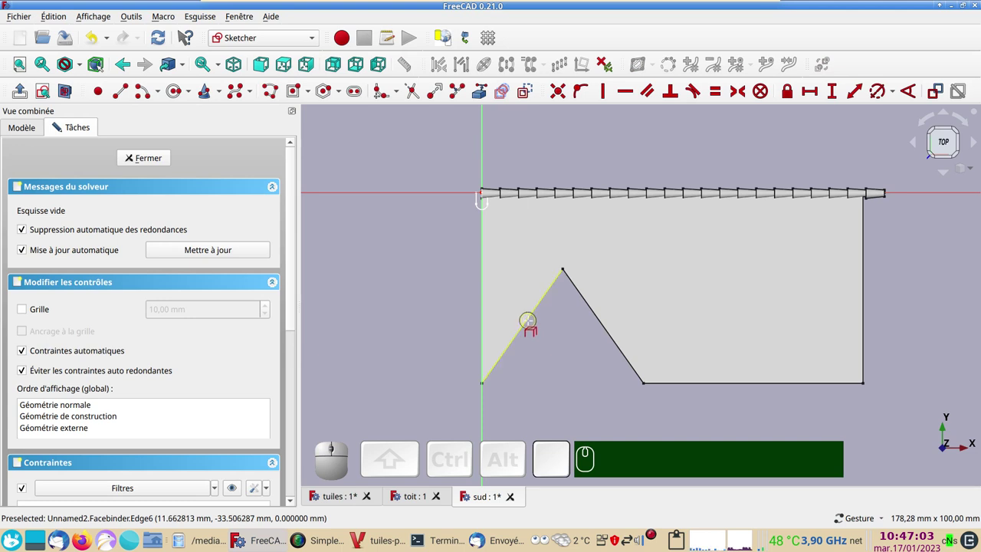
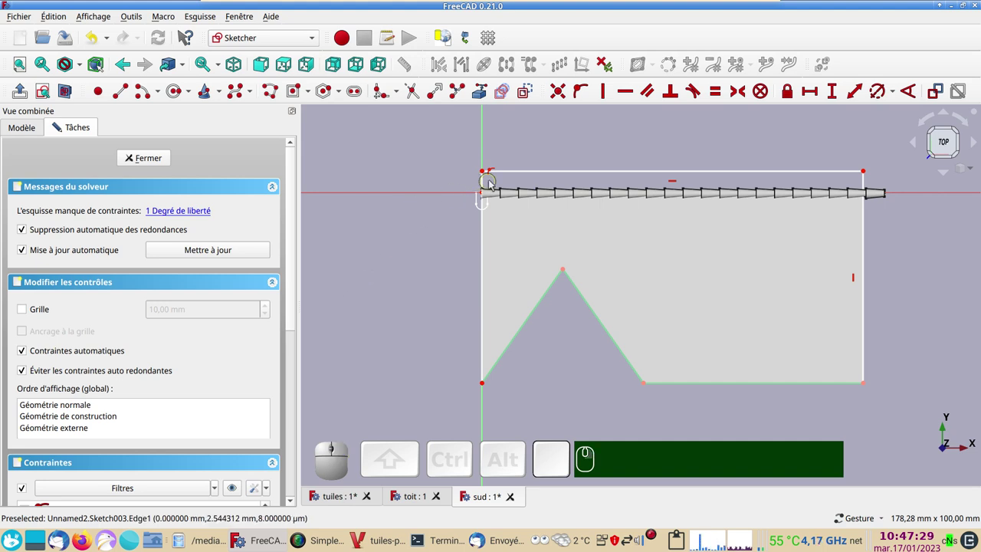
left_click(487, 184)
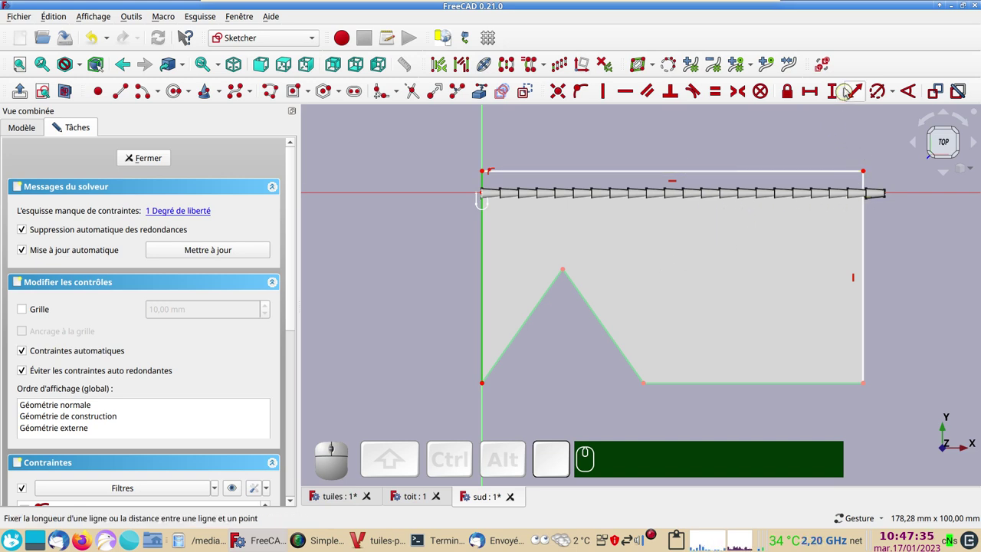
left_click(834, 90)
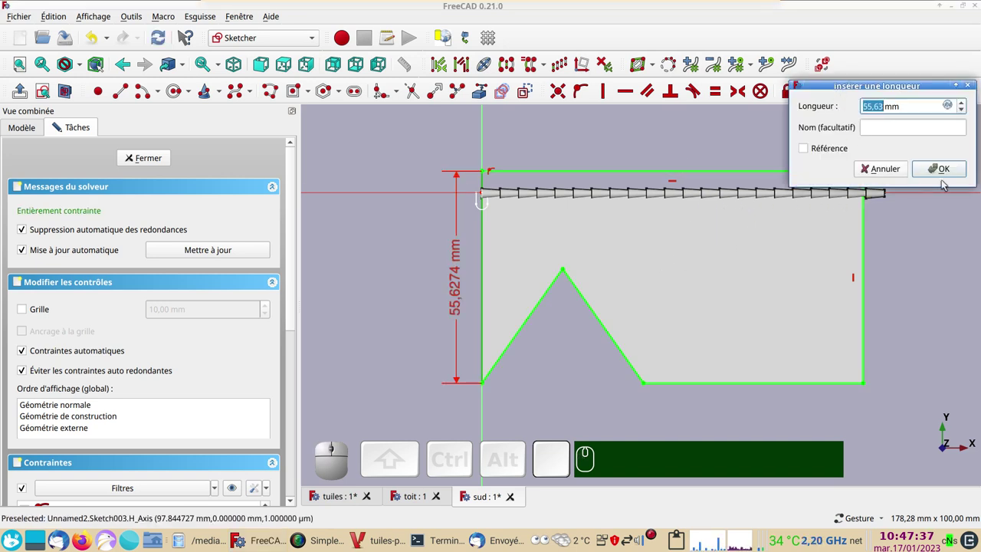
left_click(941, 172)
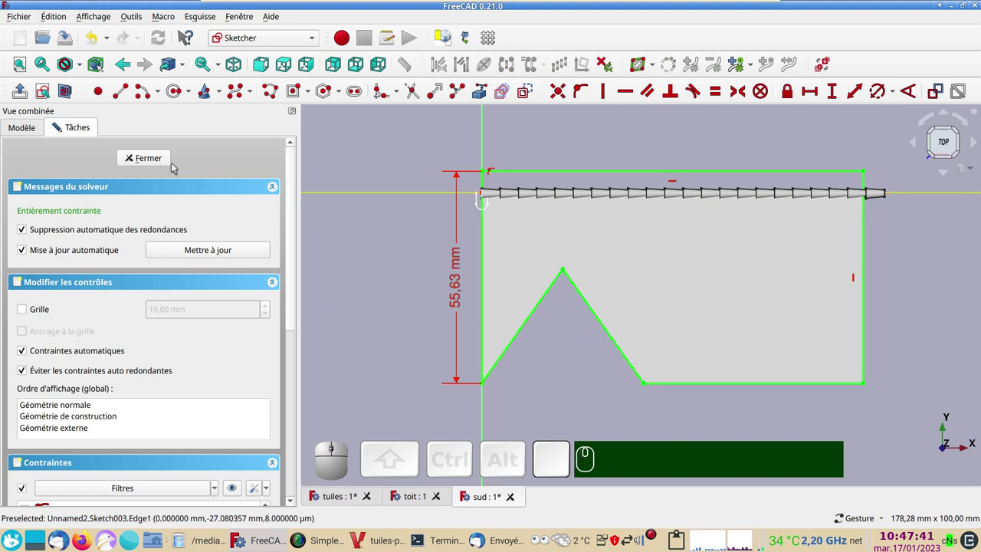
left_click(163, 159)
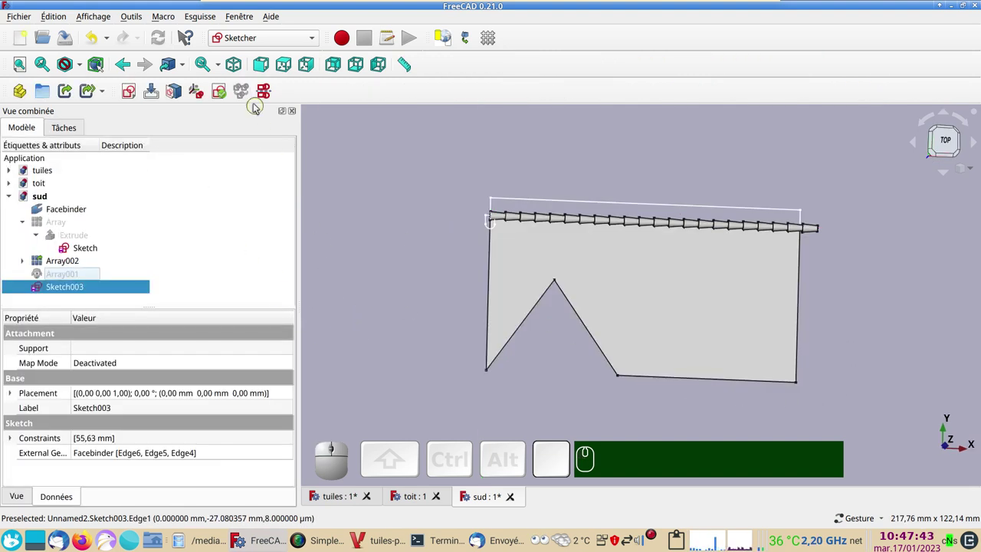
- In the Part workbench, extrude Sketch003 into a 10 mm slab, Extrude001
left_click(305, 40)
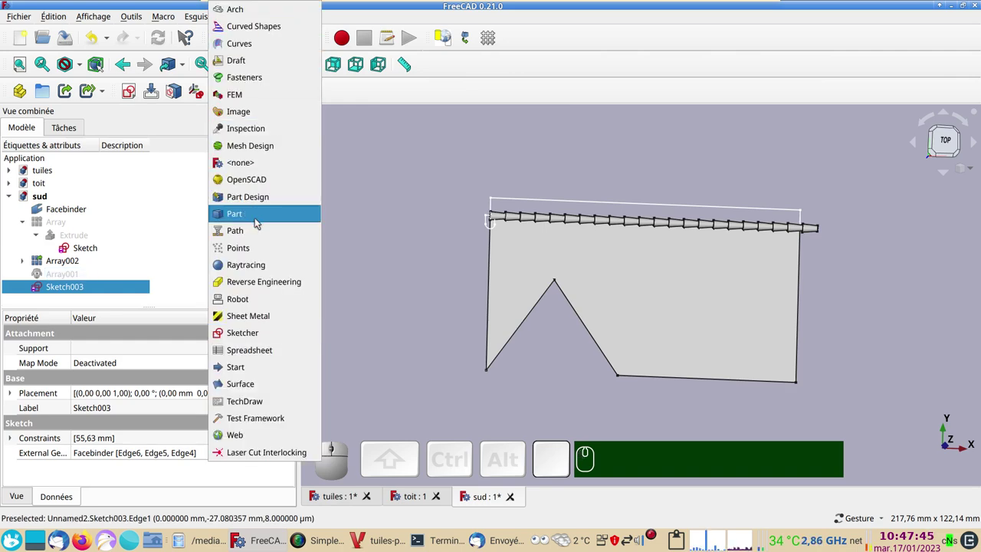
left_click(259, 222)
left_click(134, 97)
left_click(47, 444)
left_click(214, 159)
left_click_drag(942, 371, 716, 354)
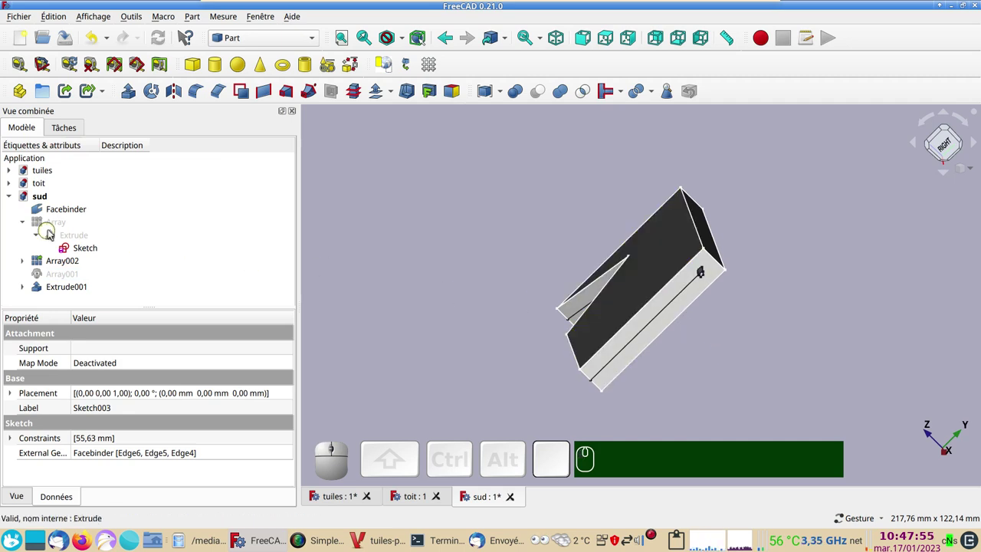
- Show Array again and intersect it with Extrude001 to get Common
left_click(61, 226)
key("space")
left_click(66, 277)
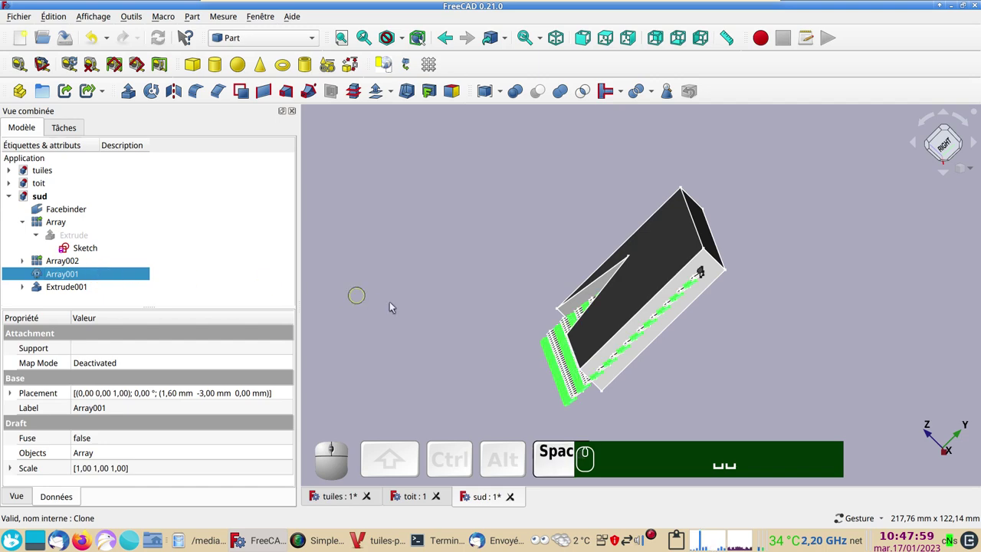
left_click_drag(438, 327, 479, 334)
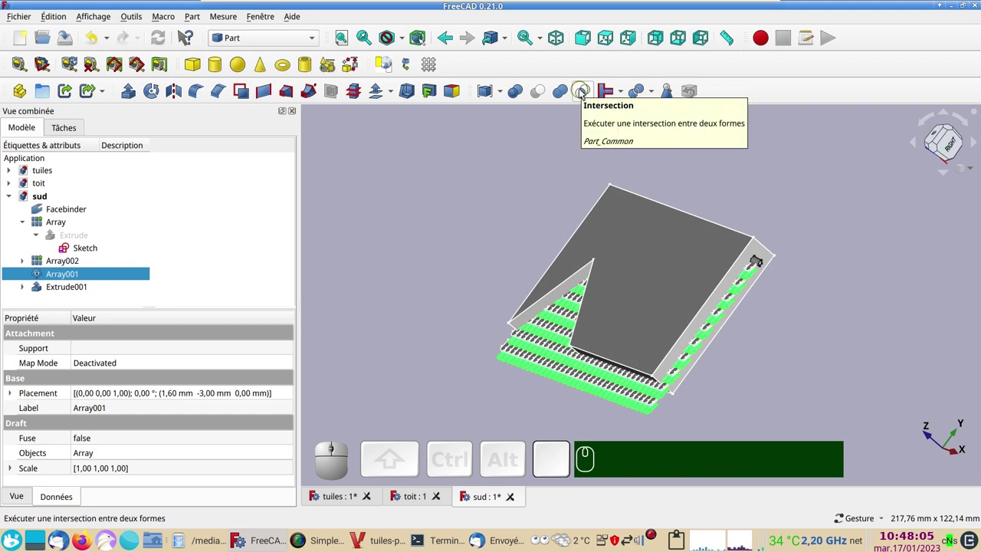
left_click(640, 255)
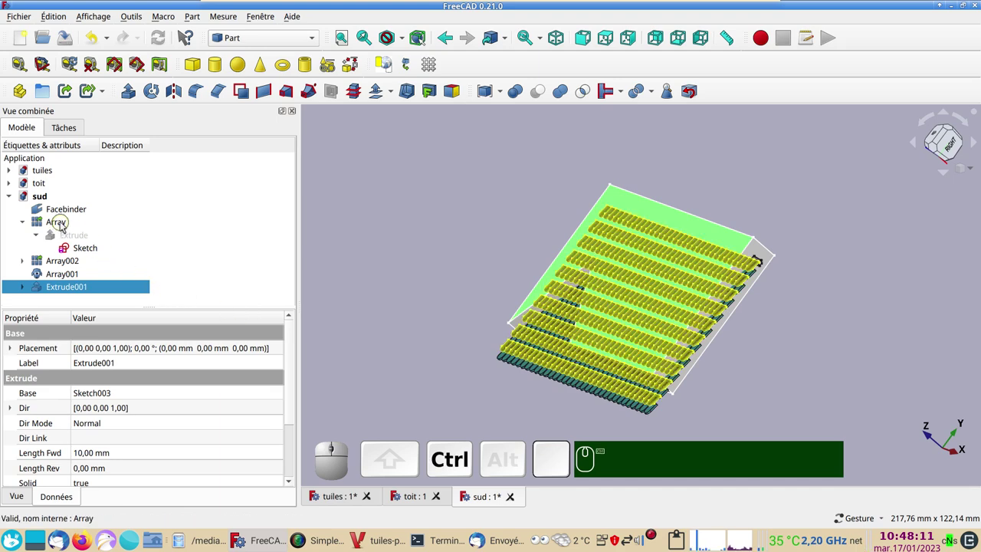
left_click(65, 225)
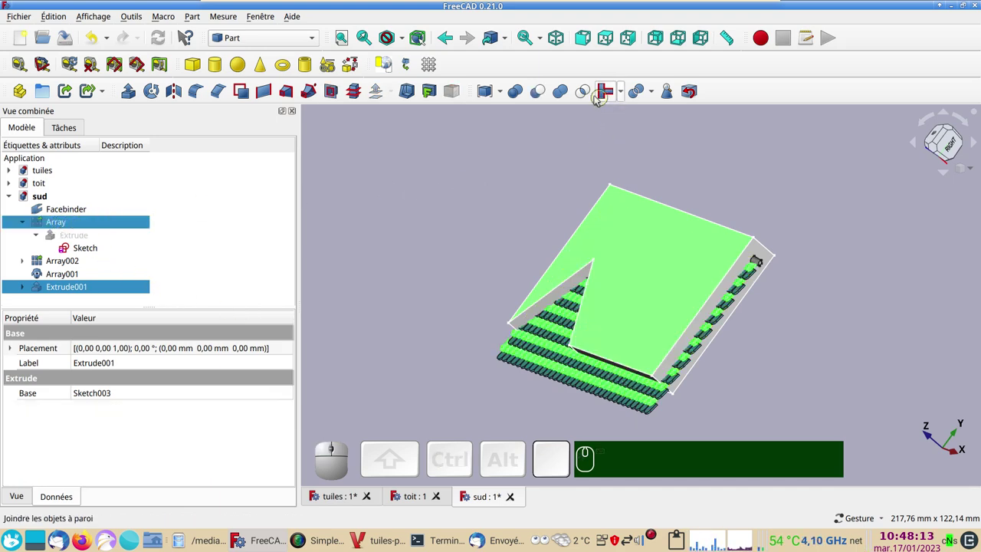
left_click(584, 92)
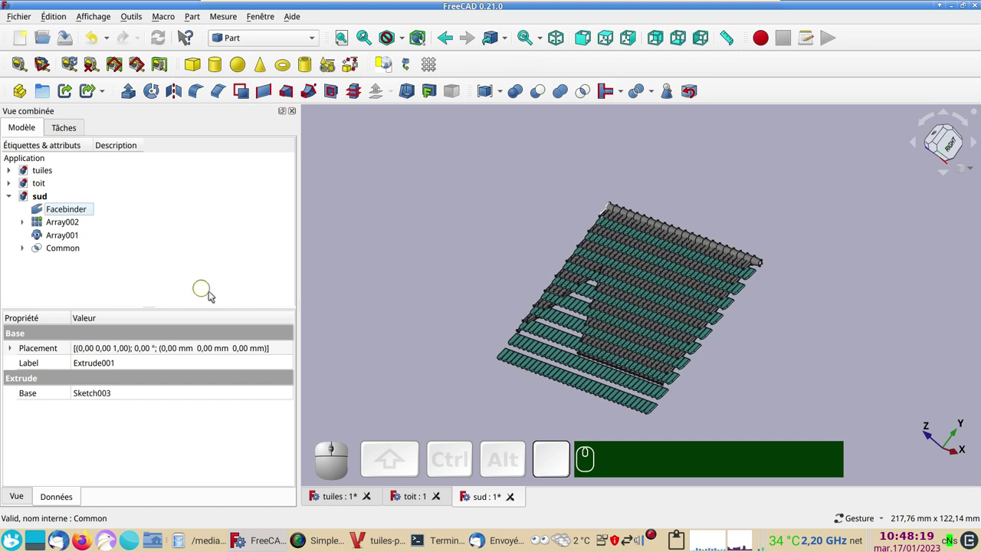
- Reshow the slab and intersect Array001 with Extrude001 to get Common001
left_click(23, 249)
left_click(86, 264)
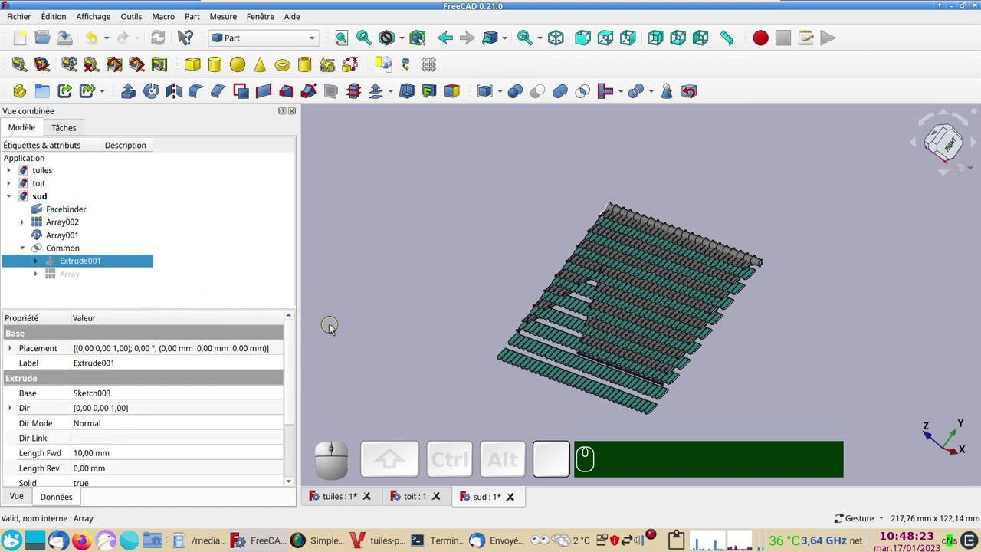
key("space")
key("space")
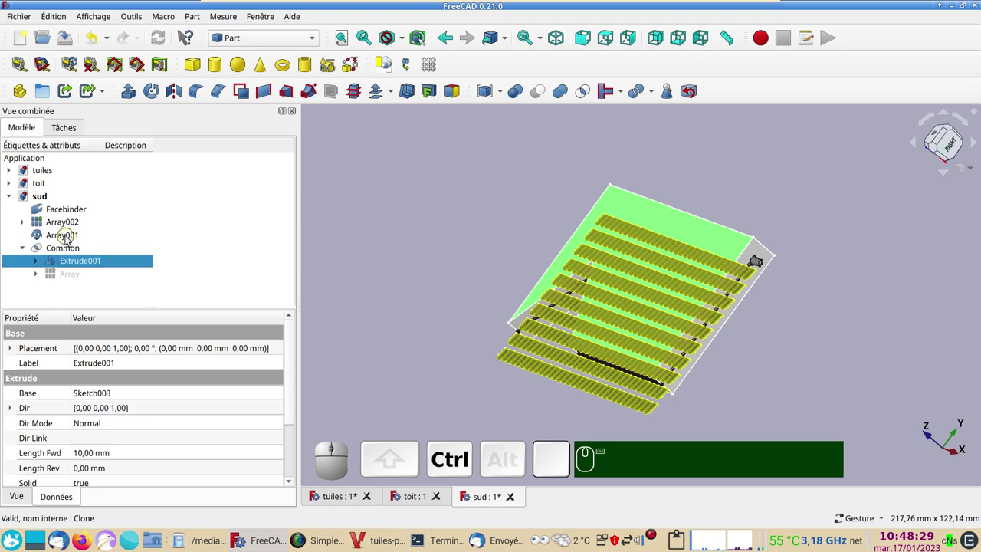
left_click(70, 239)
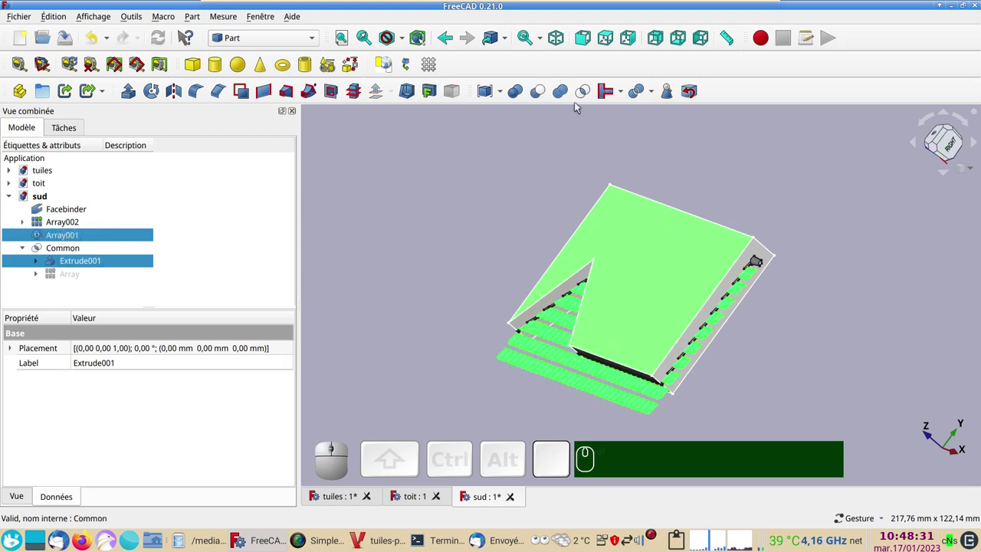
left_click(593, 93)
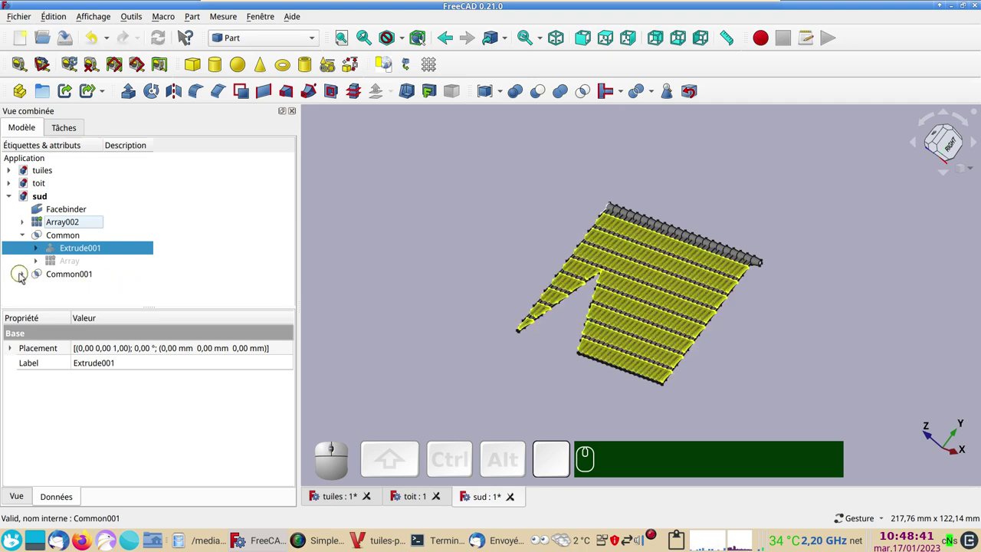
- Reshow the slab and intersect Array002 with Extrude001 to get Common002
left_click(24, 277)
left_click(77, 291)
key("space")
left_click(105, 288)
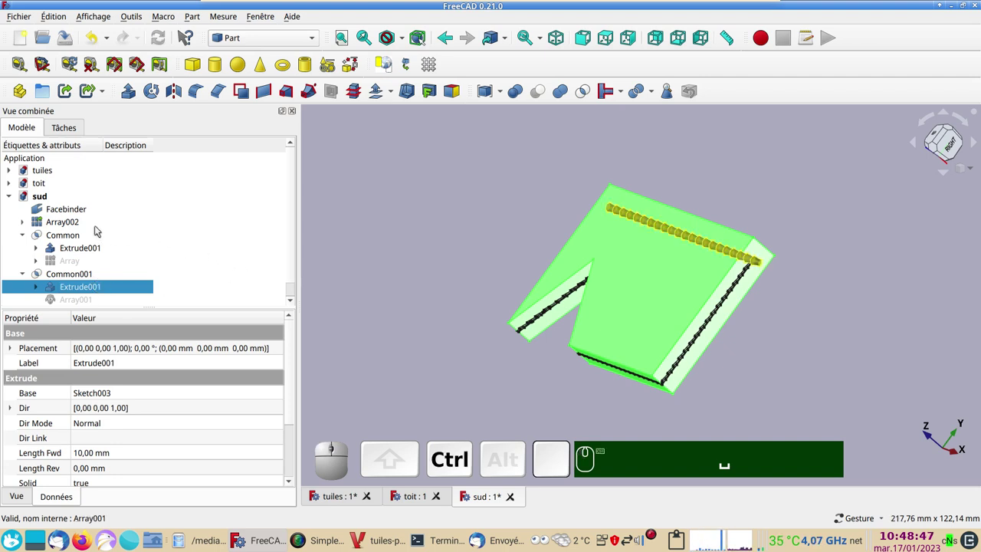
left_click(71, 220)
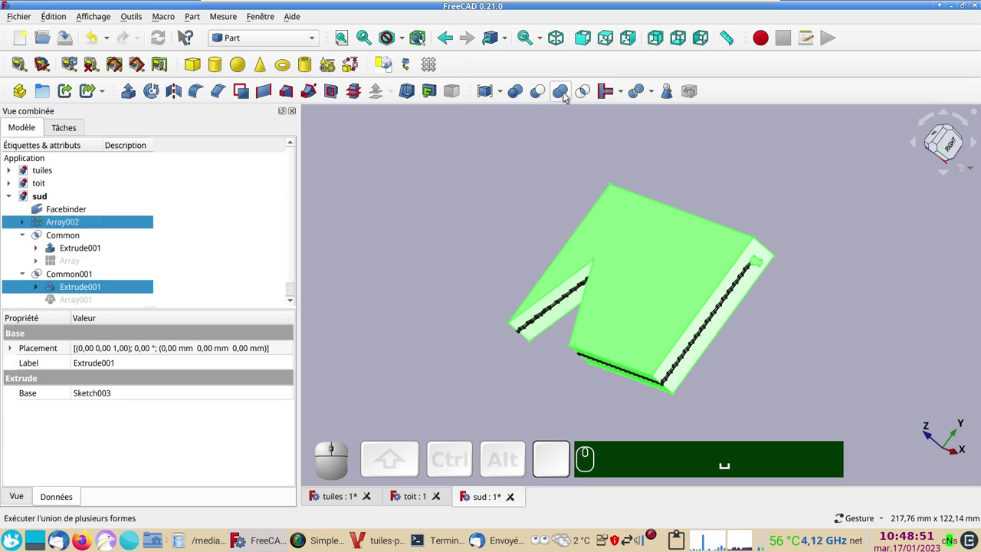
left_click(584, 96)
- Check the trimmed roof from above and switch to the Draft workbench
scroll("up", 3)
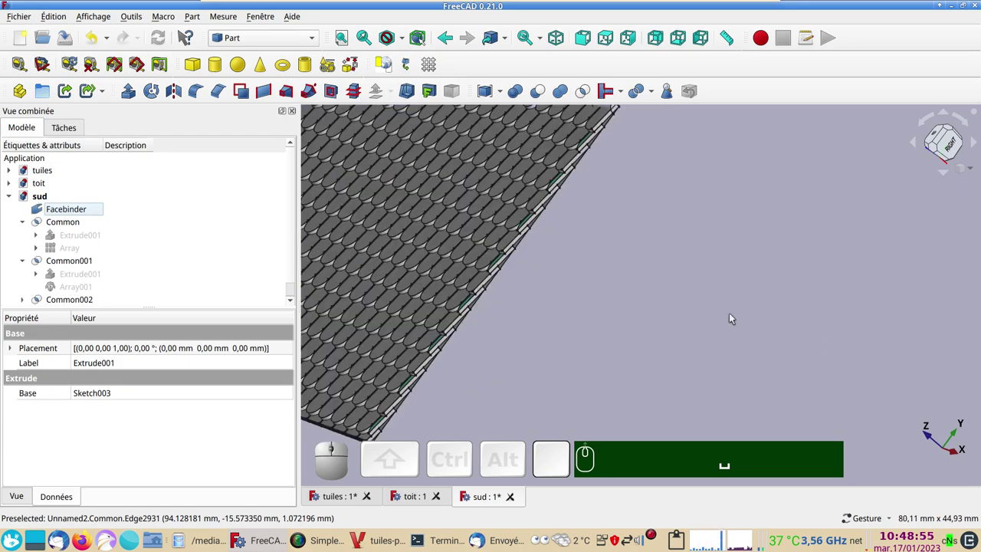
scroll("down", 3)
left_click_drag(634, 335, 774, 341)
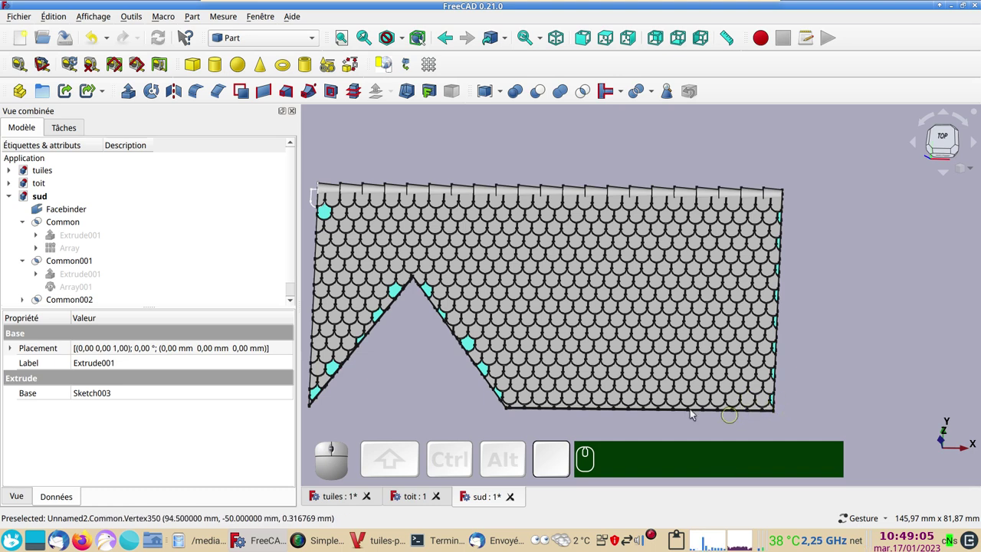
scroll("down", 3)
left_click_drag(423, 375, 485, 367)
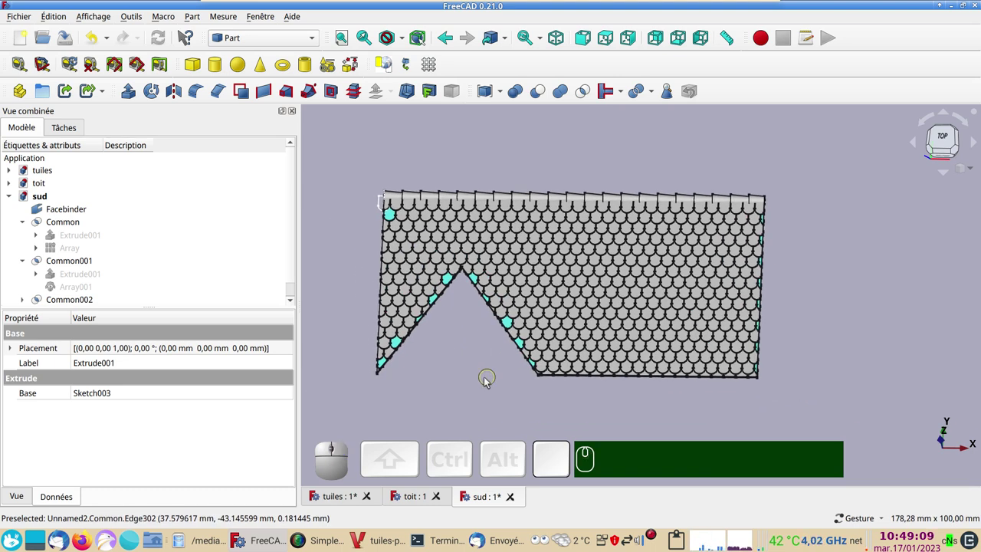
scroll("up", 3)
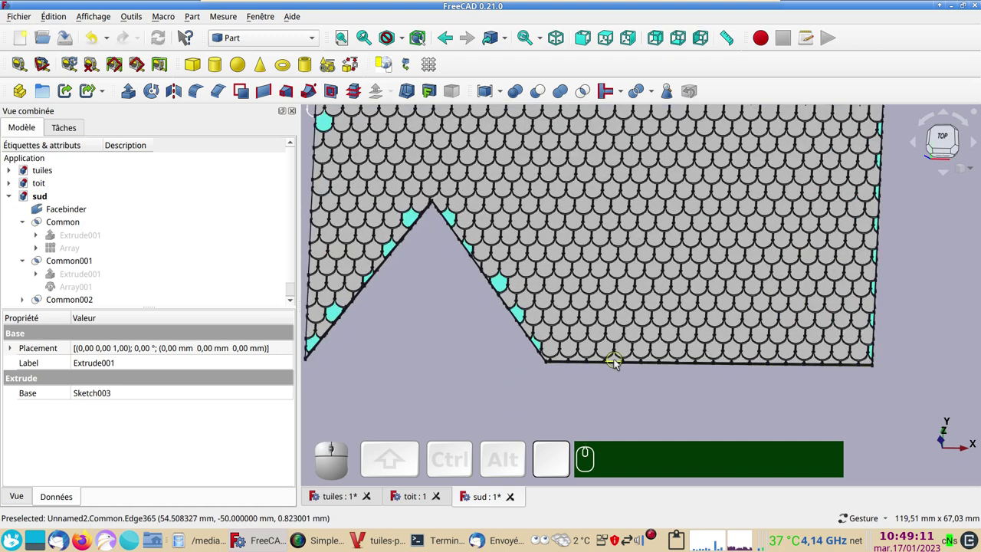
left_click(618, 361)
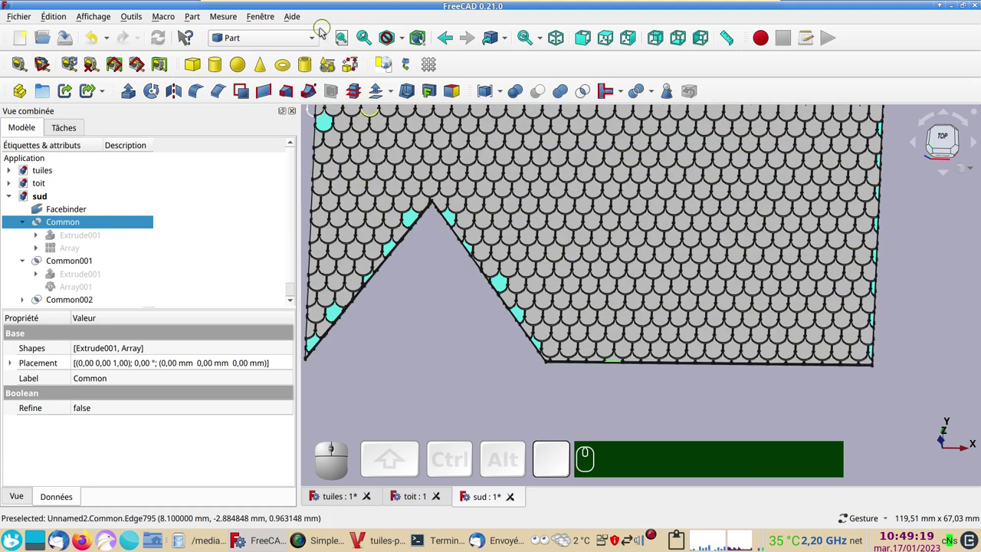
left_click(314, 38)
left_click(287, 61)
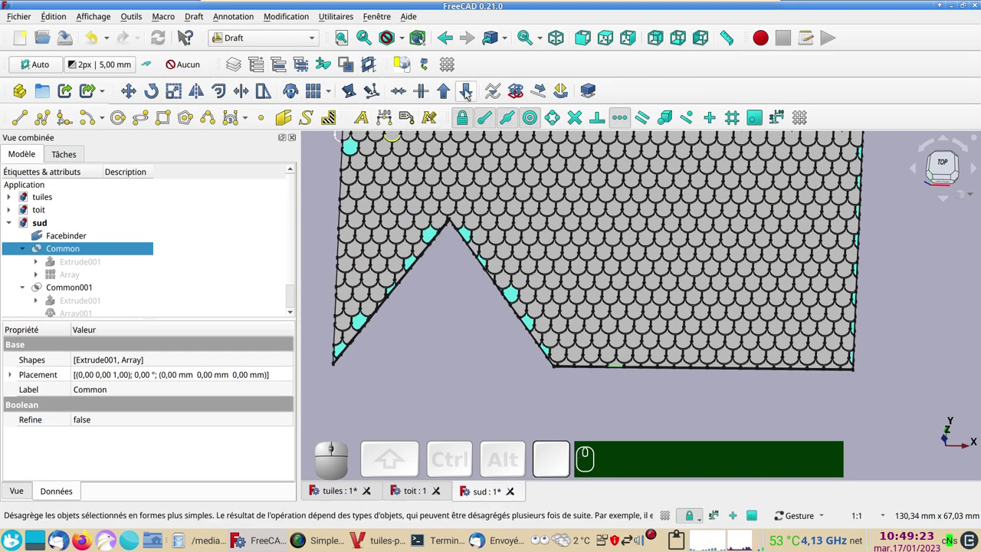
- Downgrade the trimmed tiles into separate solids and hide Common001
left_click(470, 93)
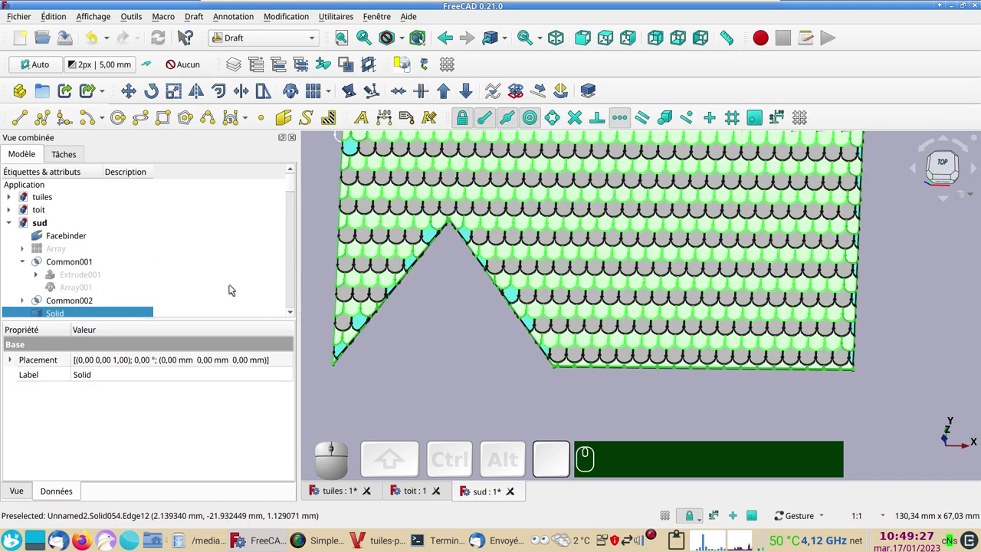
left_click_drag(291, 190, 239, 196)
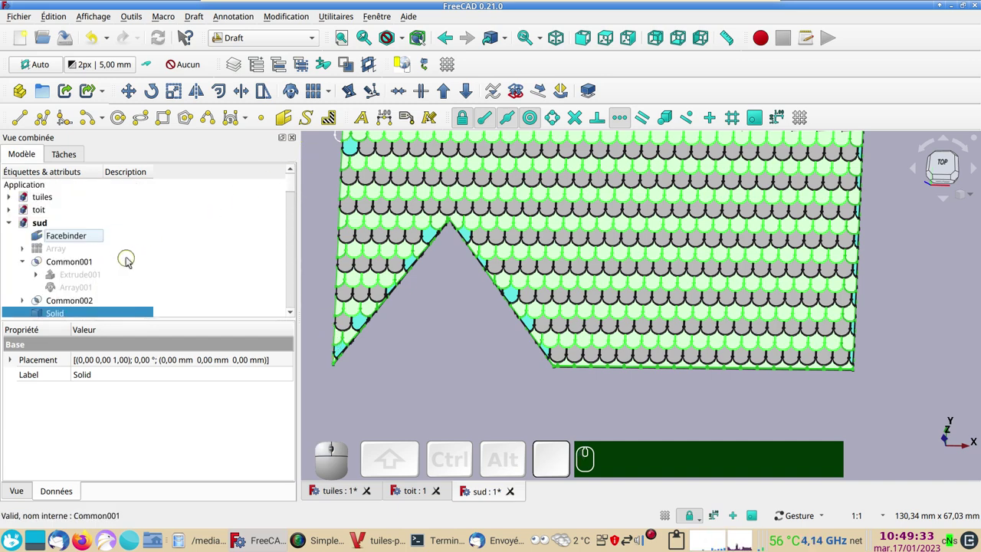
scroll("down", 3)
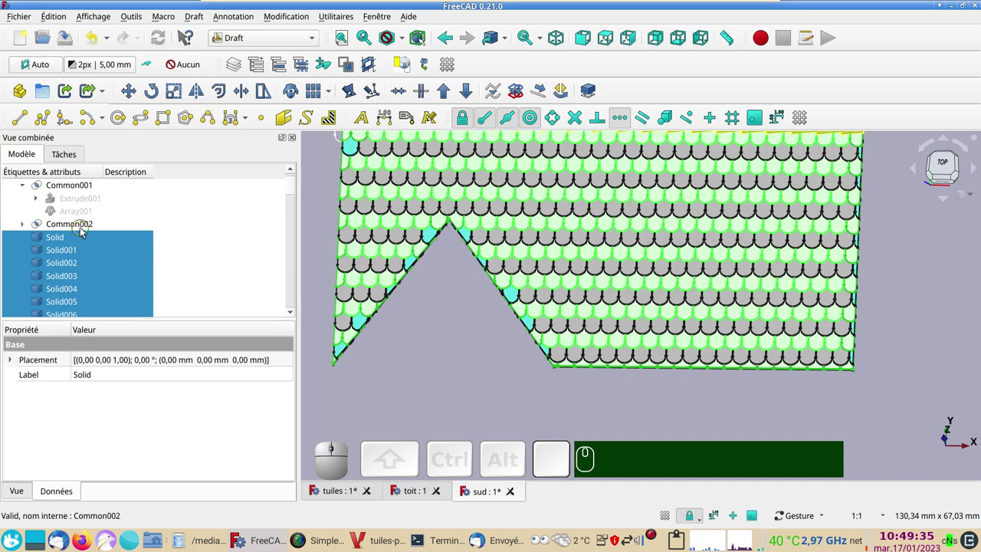
scroll("up", 3)
left_click(91, 230)
key("space")
key("space")
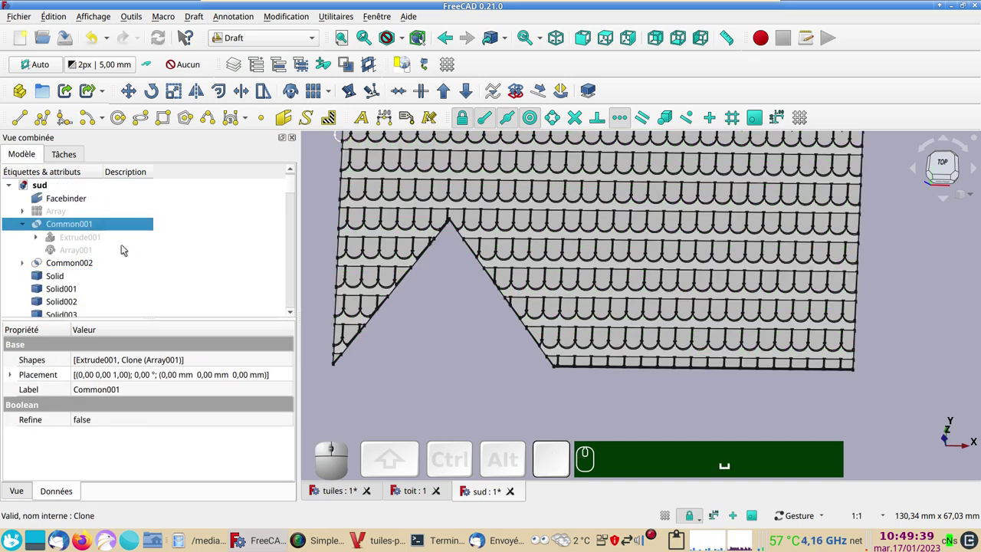
left_click(75, 201)
key("space")
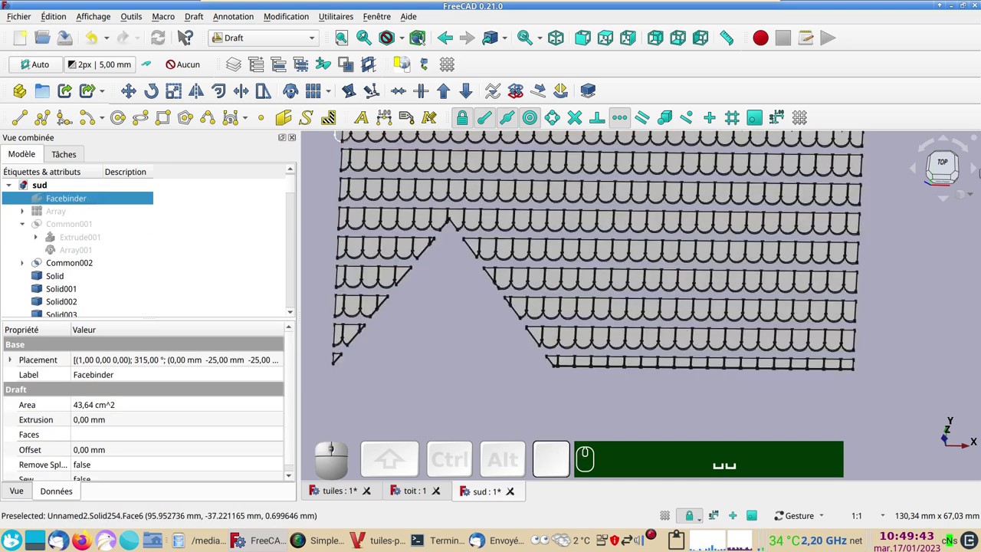
- Delete the bottom strip of tiles below the roof
left_click(949, 164)
left_click_drag(921, 372, 542, 320)
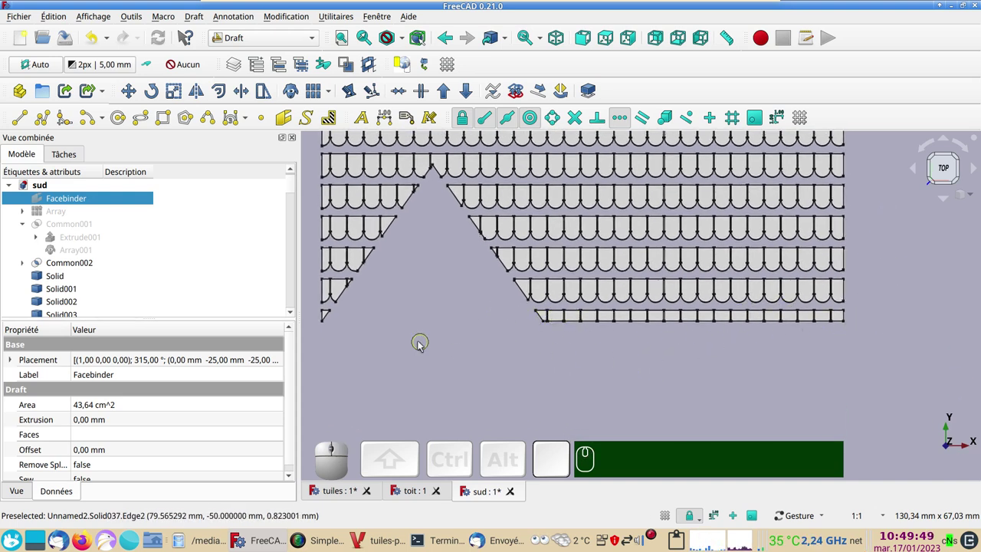
key("shift+b")
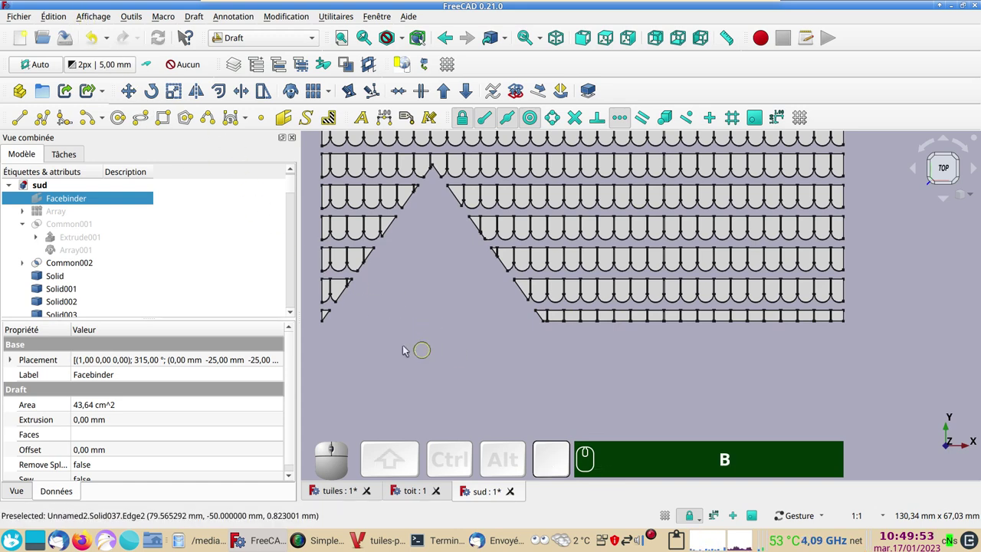
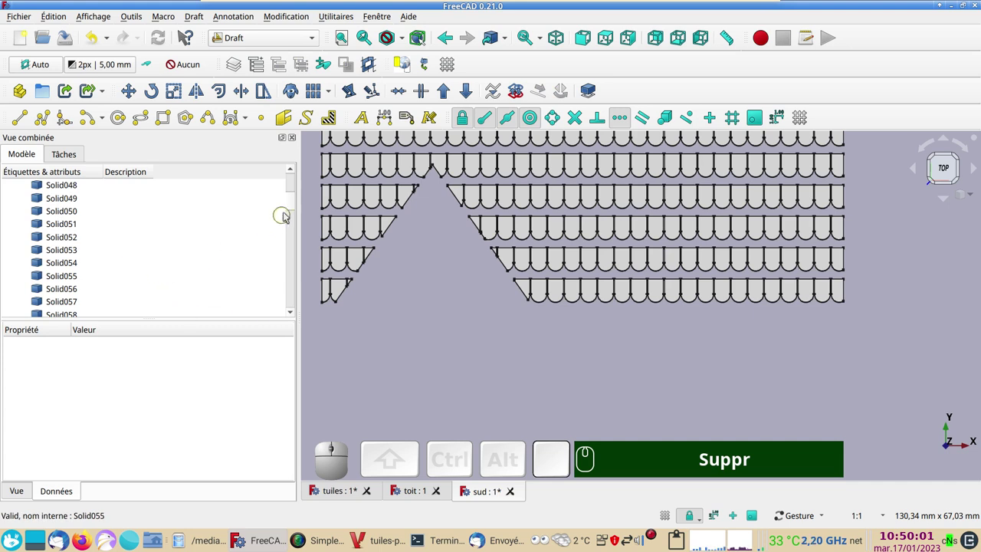
- Select all tile solids from Solid255 up to Solid001 and reach for the workbench list
left_click(294, 209)
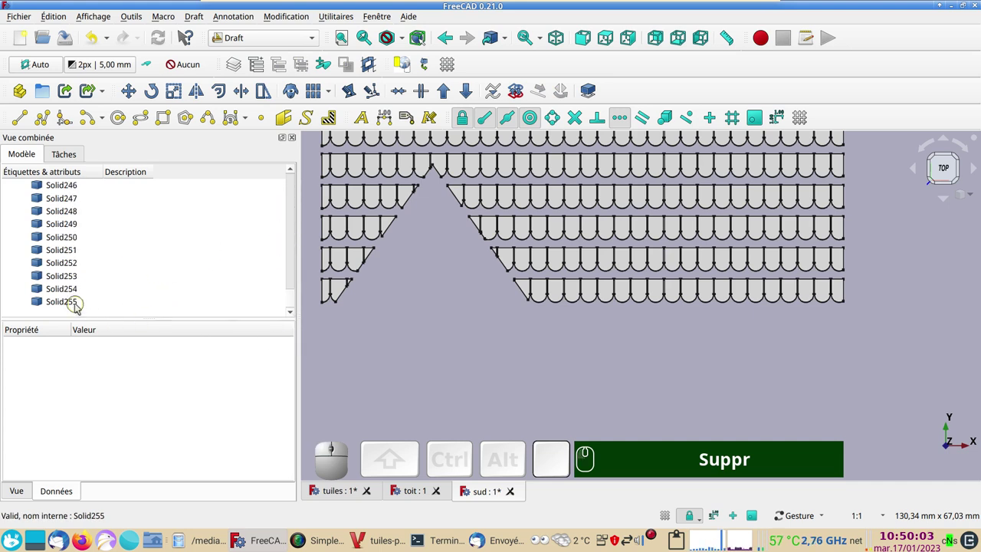
left_click(80, 307)
left_click_drag(294, 299, 188, 280)
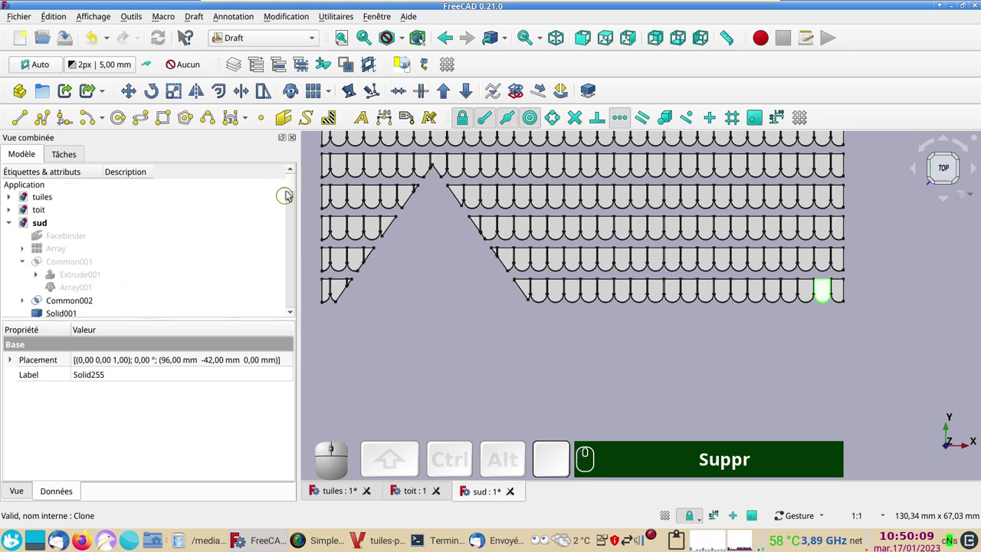
left_click(294, 185)
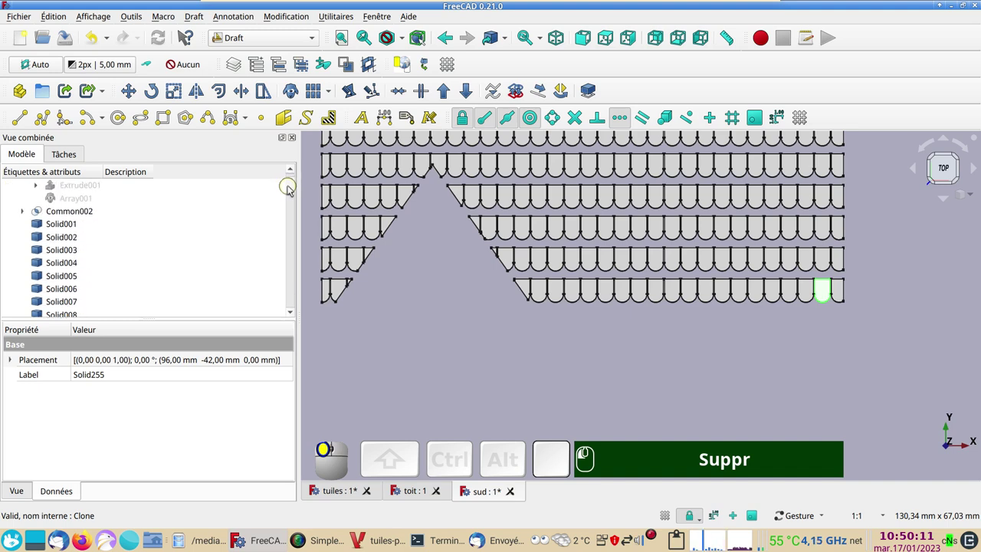
left_click(73, 227)
left_click(315, 40)
- Make a single Compound from the selected tile solids with Part's Make compound, then undo it
left_click(247, 213)
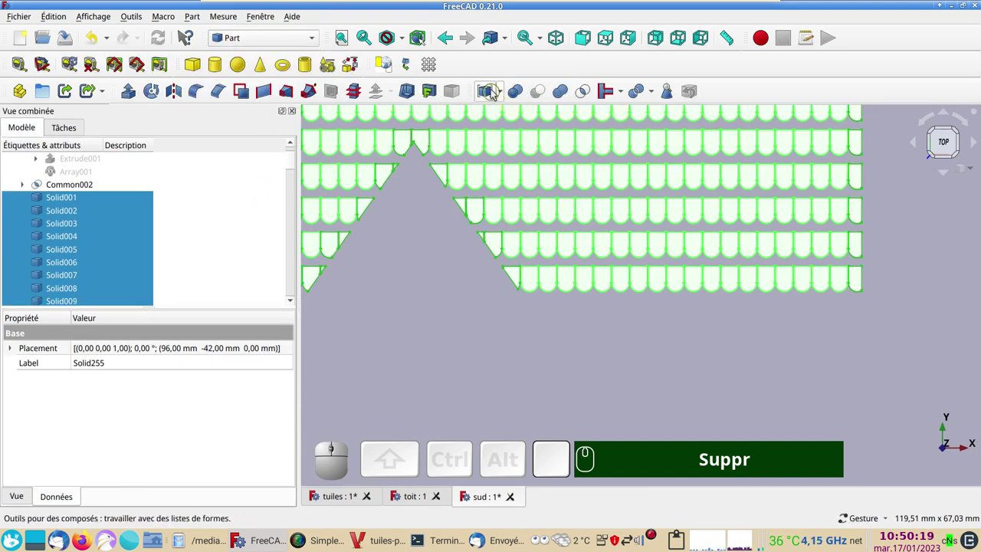
left_click(504, 97)
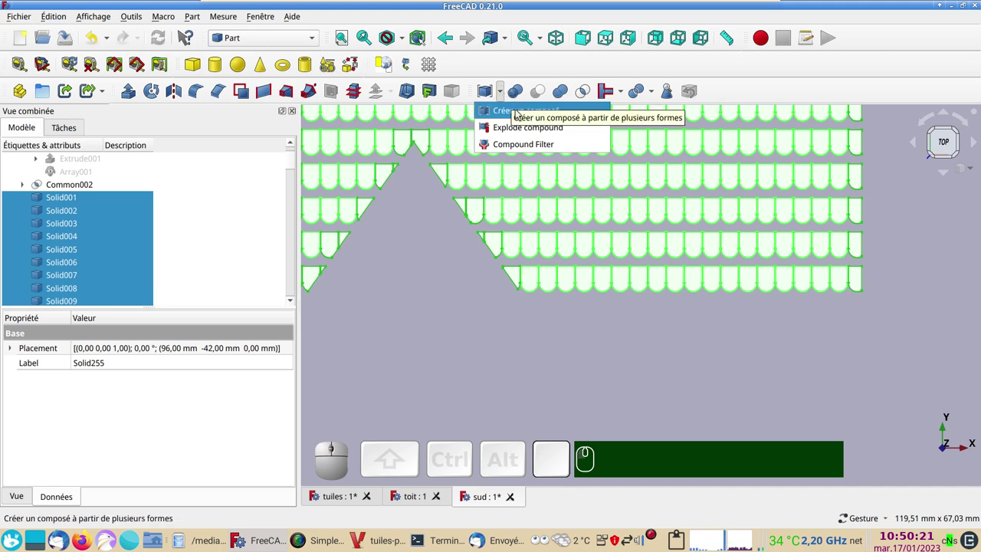
left_click(520, 113)
left_click(88, 290)
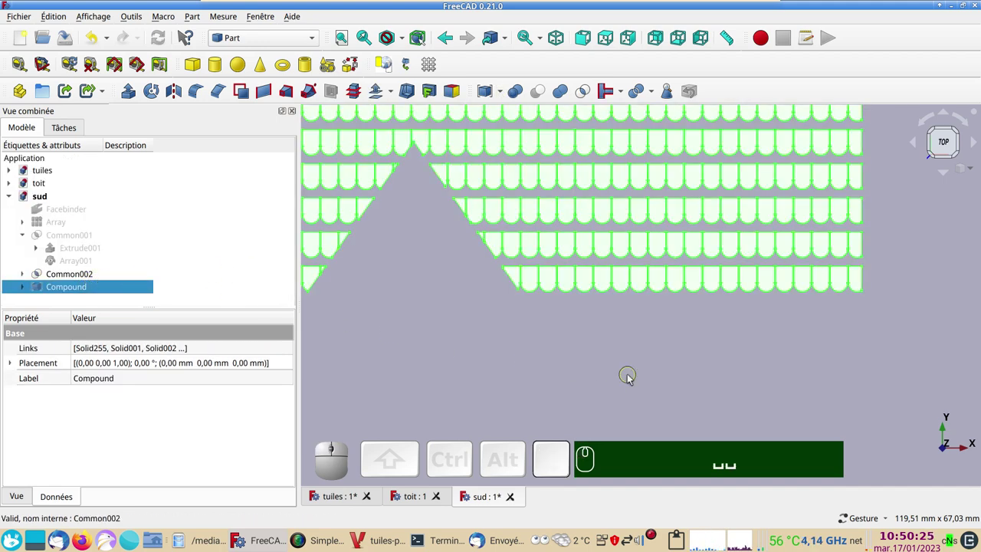
scroll("down", 3)
scroll("up", 3)
key("ctrl+z")
- Undo further until the tree again holds Common beside Common001 and Common002
key("ctrl+z")
key("ctrl+z")
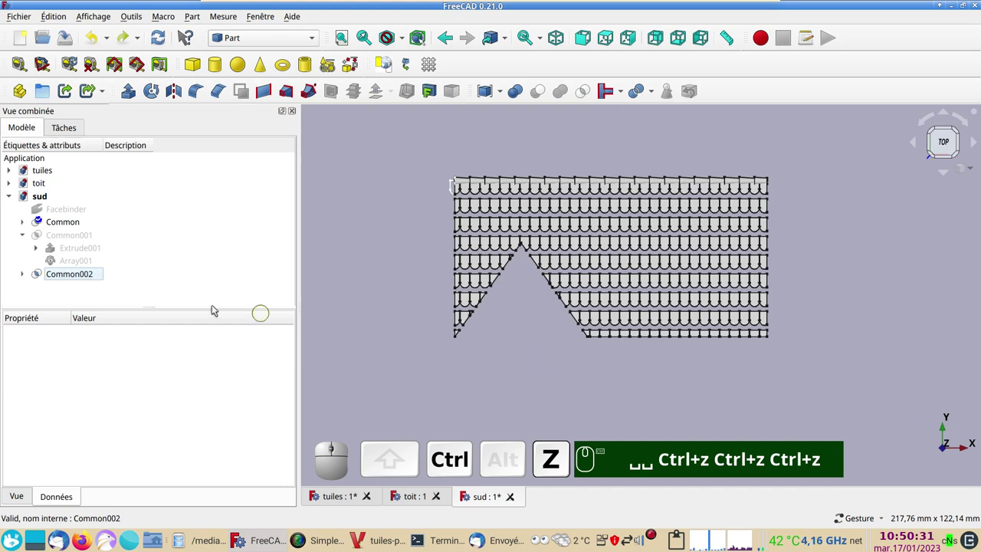
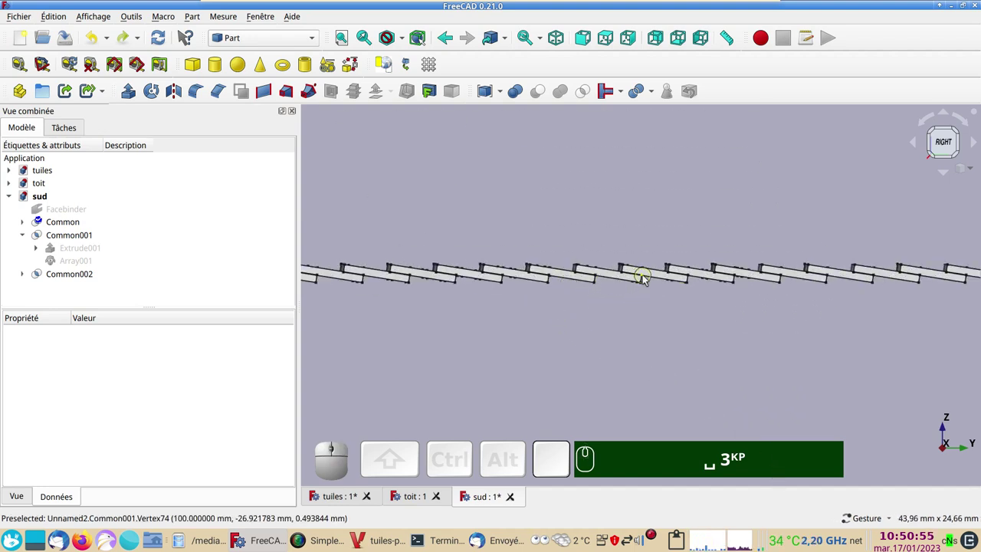
- View the trimmed roof tiles from the side and right to inspect the overlapping scalloped rows
left_click(659, 292)
key("KP_2")
key("KP_3")
scroll("down", 3)
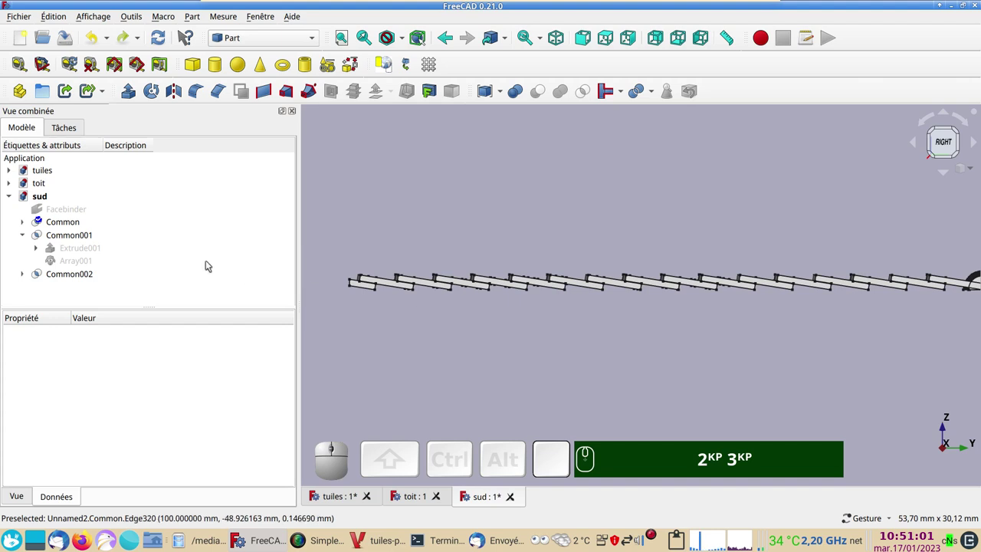
- Extrude the roof Facebinder into a thin 0.6 mm base plate, Extrude002
left_click(69, 210)
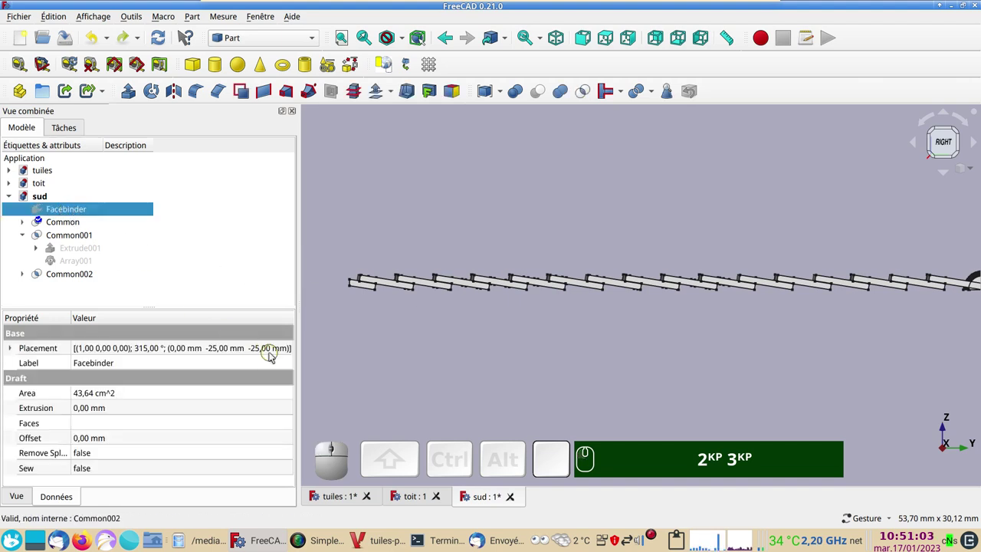
key("space")
scroll("down", 3)
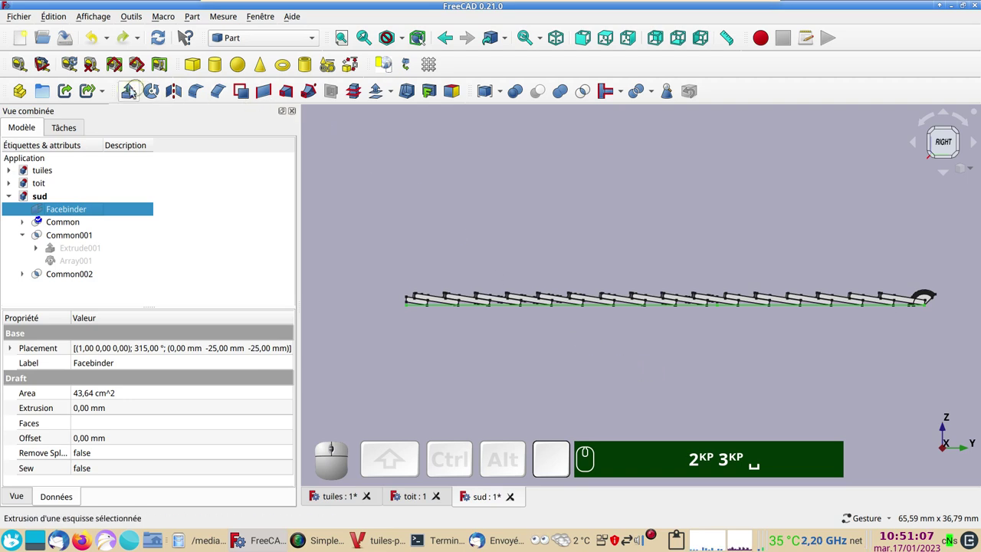
left_click(127, 92)
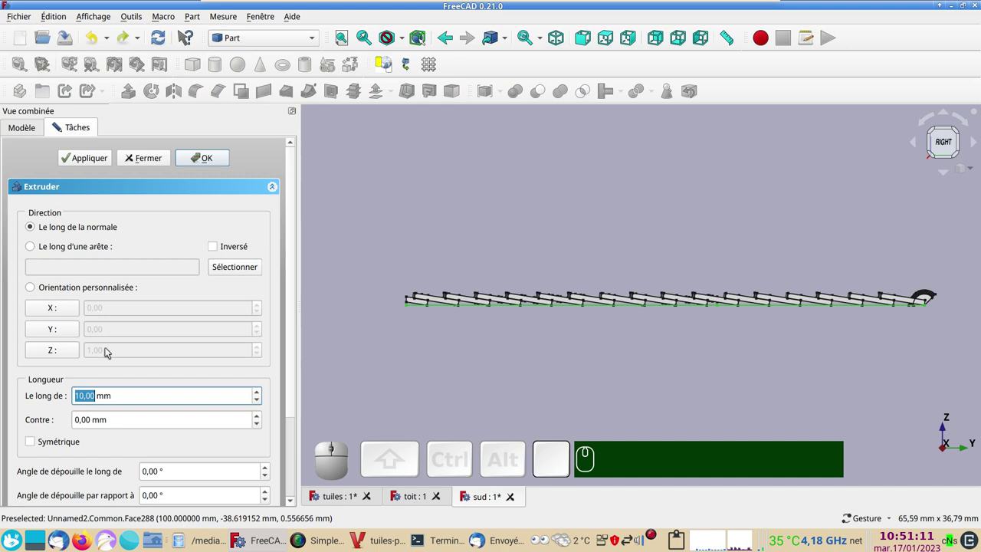
key("KP_Decimal")
key("KP_6")
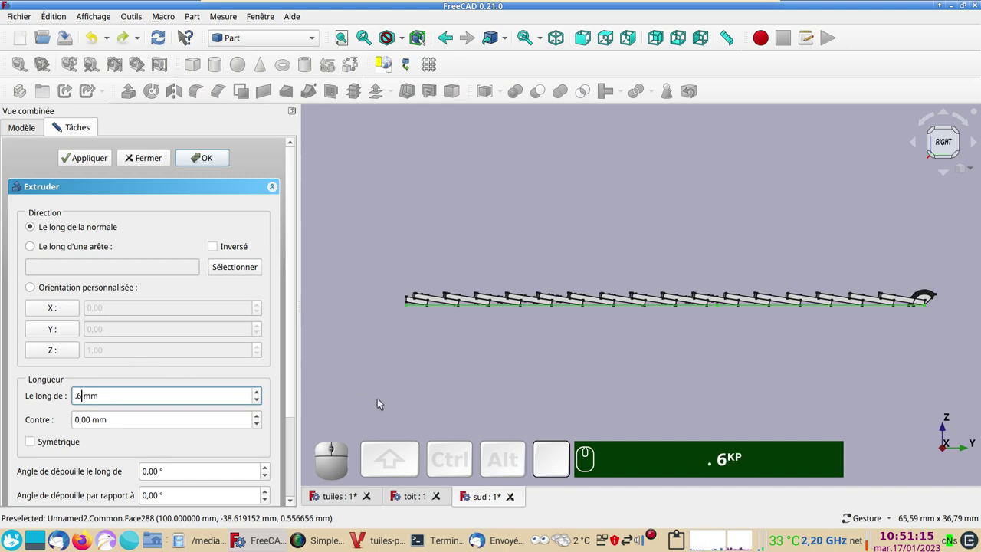
key("BackSpace")
key("KP_5")
key("KP_Enter")
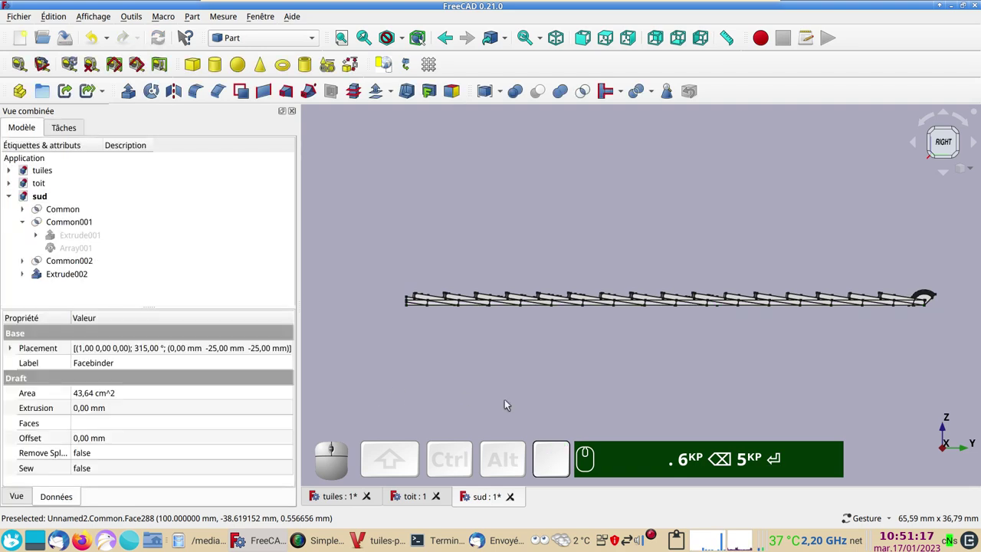
- Re-enter the extrusion length and orbit to check the plate beneath the tiles from above
scroll("up", 3)
left_click_drag(490, 285, 597, 381)
scroll("up", 3)
type(".")
key("KP_6")
key("BackSpace")
key("KP_5")
key("Return")
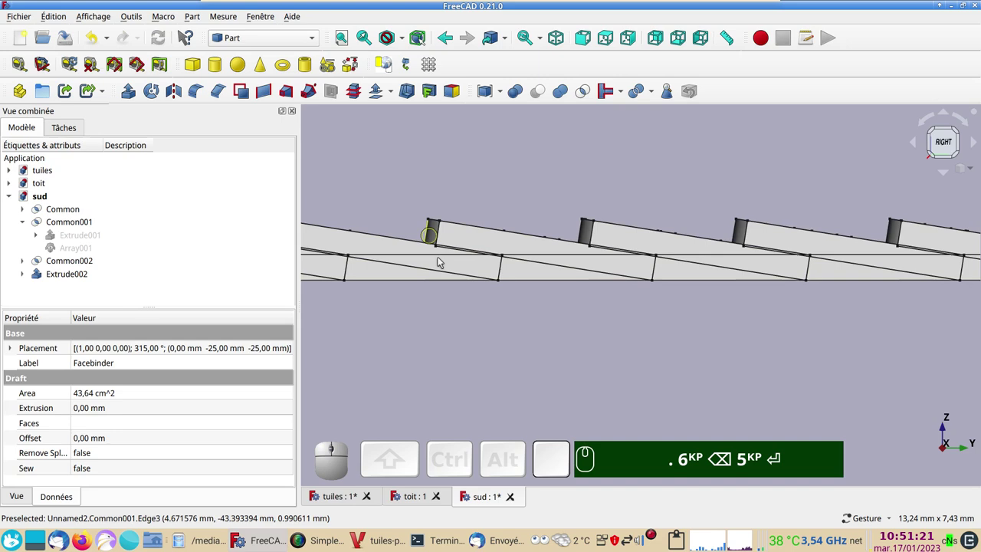
scroll("down", 3)
left_click_drag(577, 356, 569, 351)
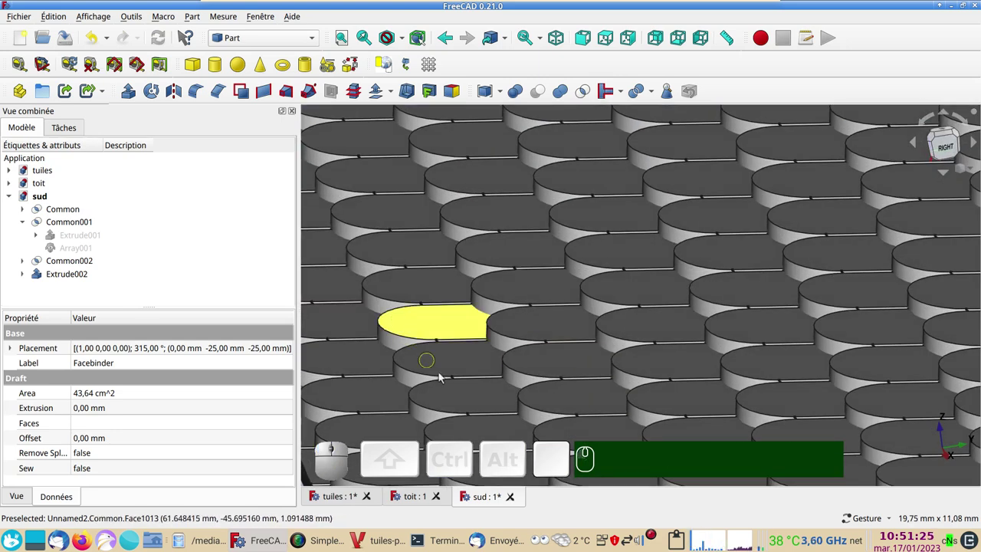
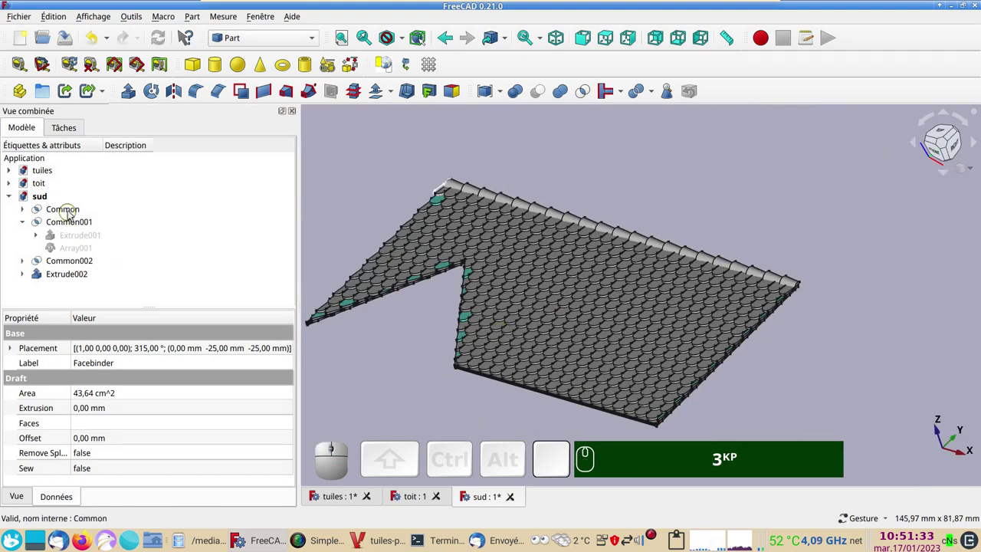
- Set the shape colour of Common, Common001, Common002 and Extrude002 to brown in Appearance
left_click(72, 211)
left_click(71, 223)
left_click(80, 264)
left_click(81, 276)
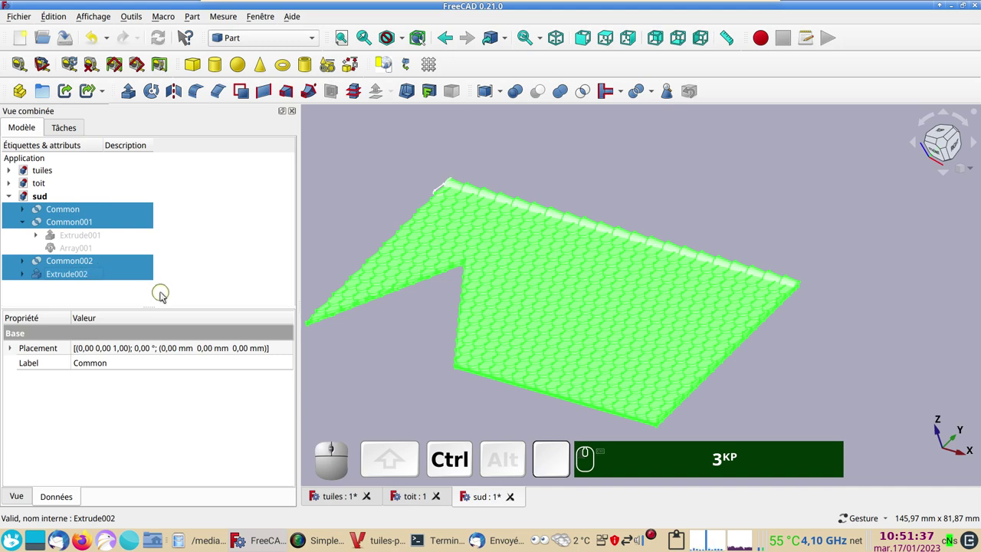
key("ctrl+d")
left_click(206, 320)
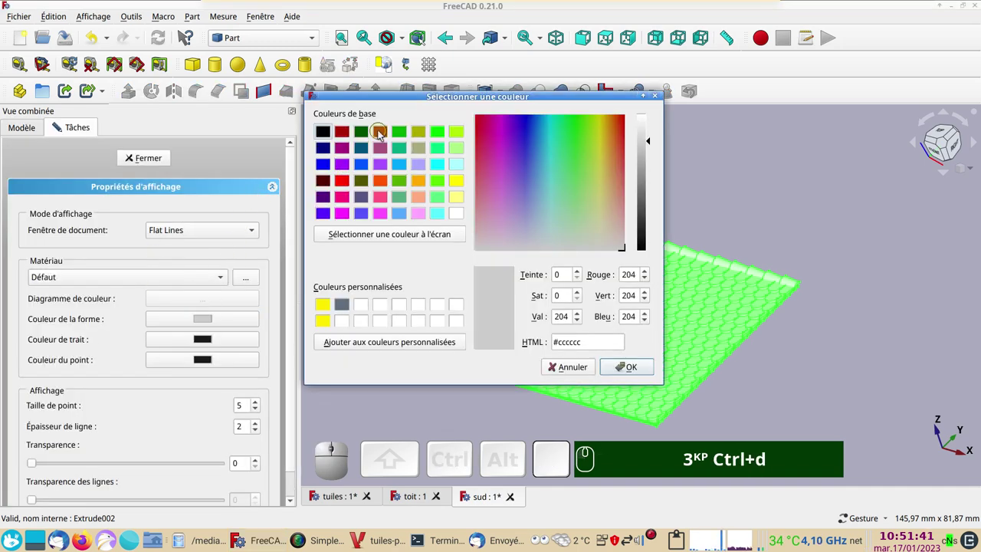
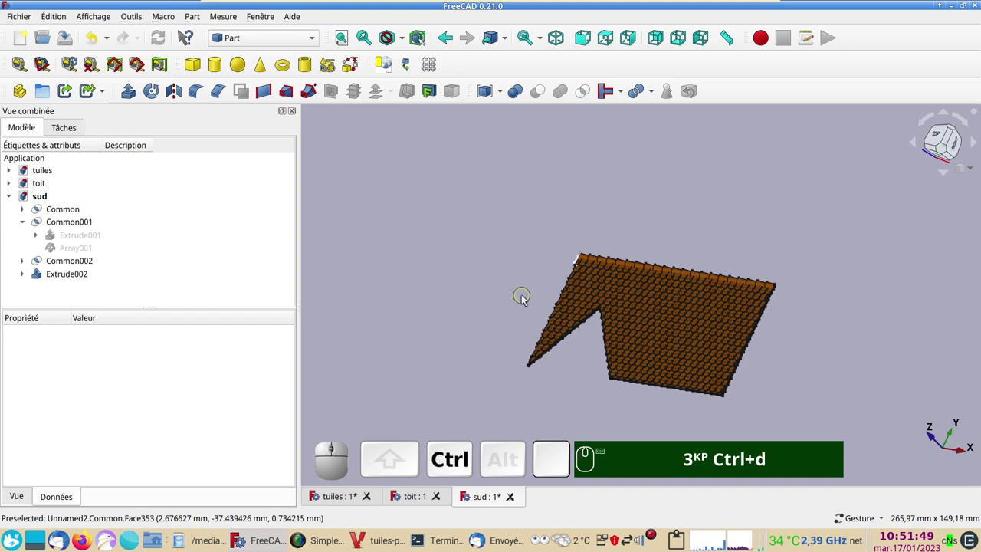
key("ctrl+s")
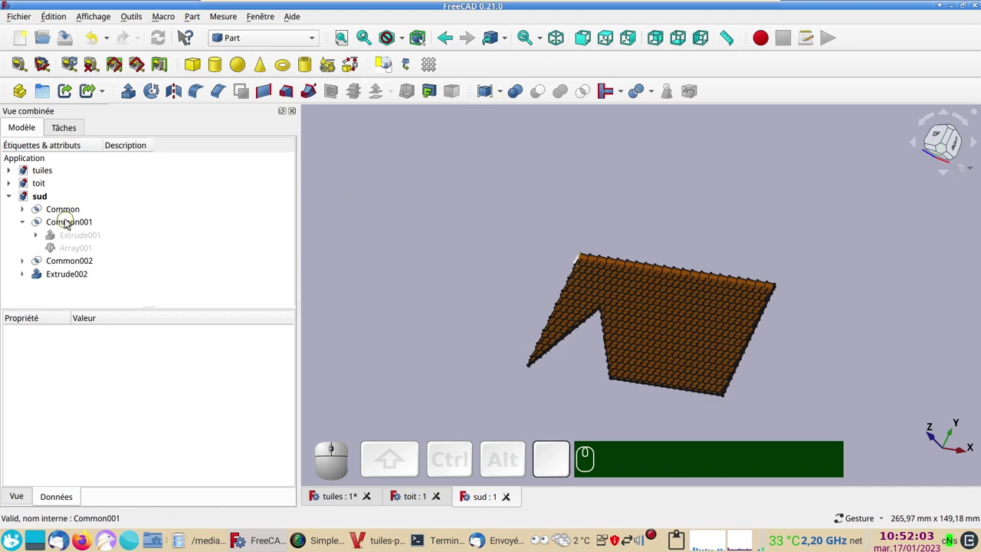
- Select the four roof parts and switch to the Mesh Design workbench
left_click(67, 214)
left_click(66, 220)
left_click(75, 262)
left_click(71, 280)
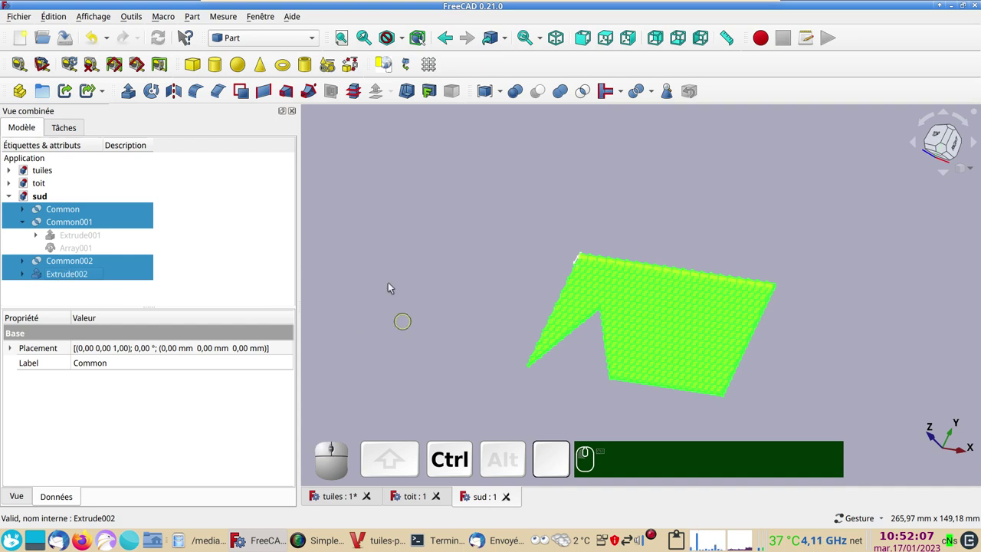
left_click(294, 43)
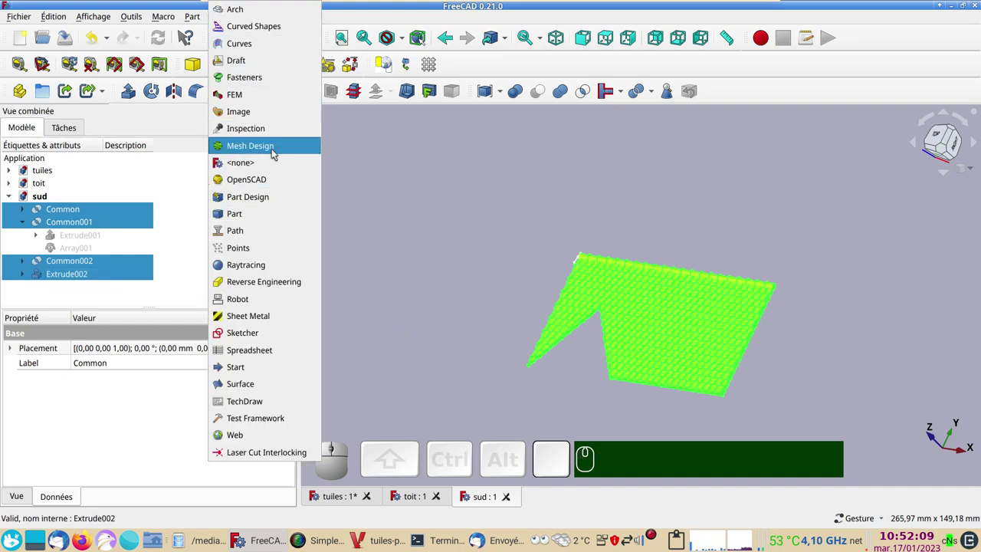
left_click(276, 153)
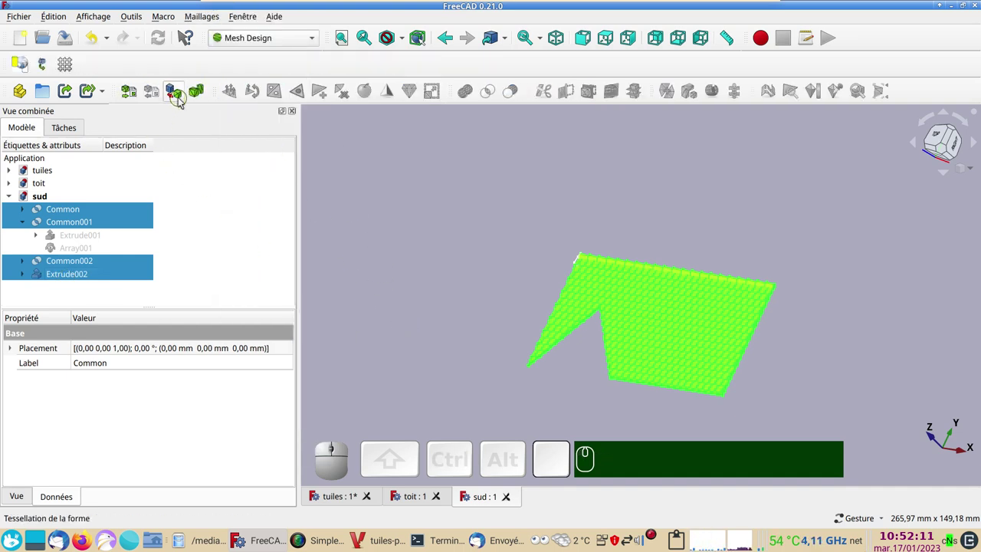
- Create meshes from the four shapes with an adjusted surface deviation
left_click(183, 101)
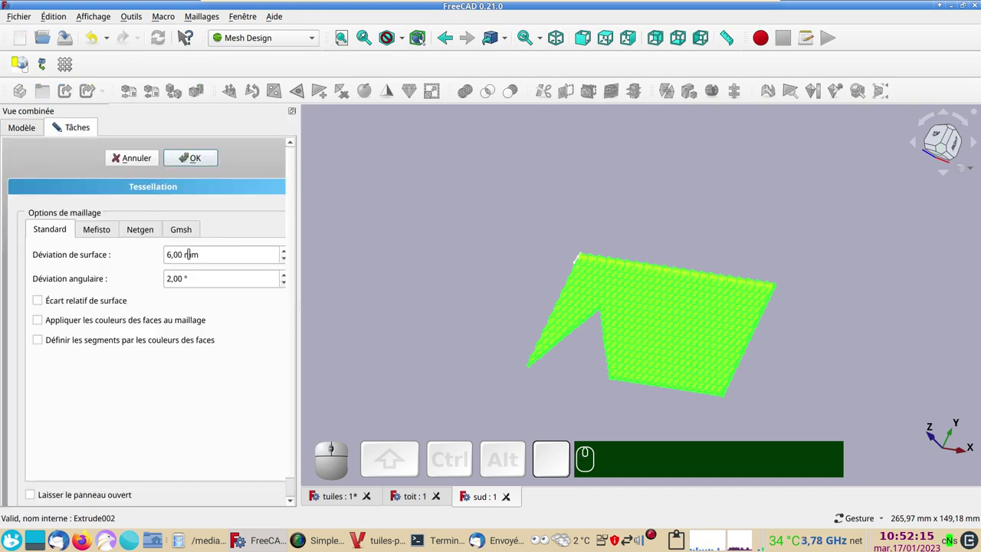
left_click(206, 159)
scroll("down", 3)
left_click(125, 252)
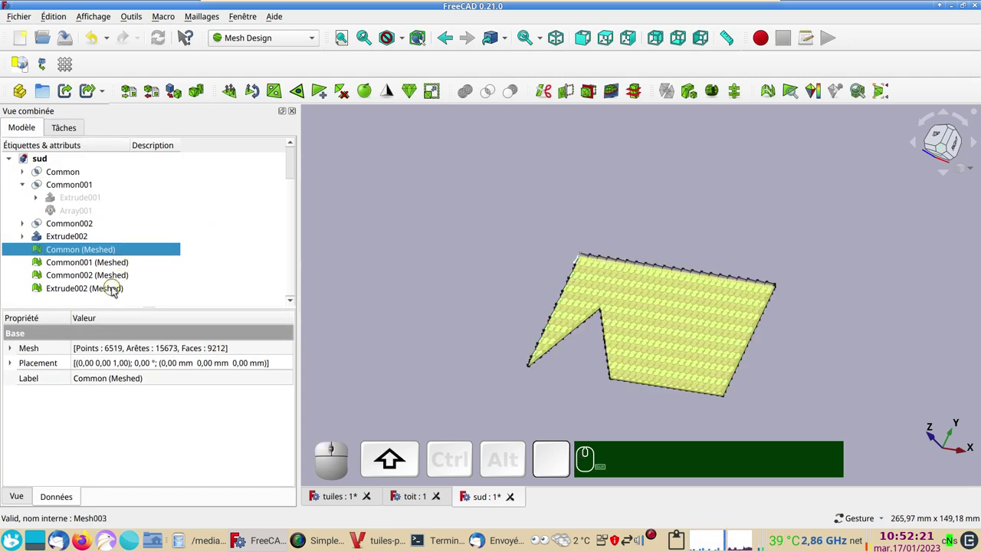
- Export the four meshed parts together as sud.stl in the tuiles_demo folder
left_click(116, 290)
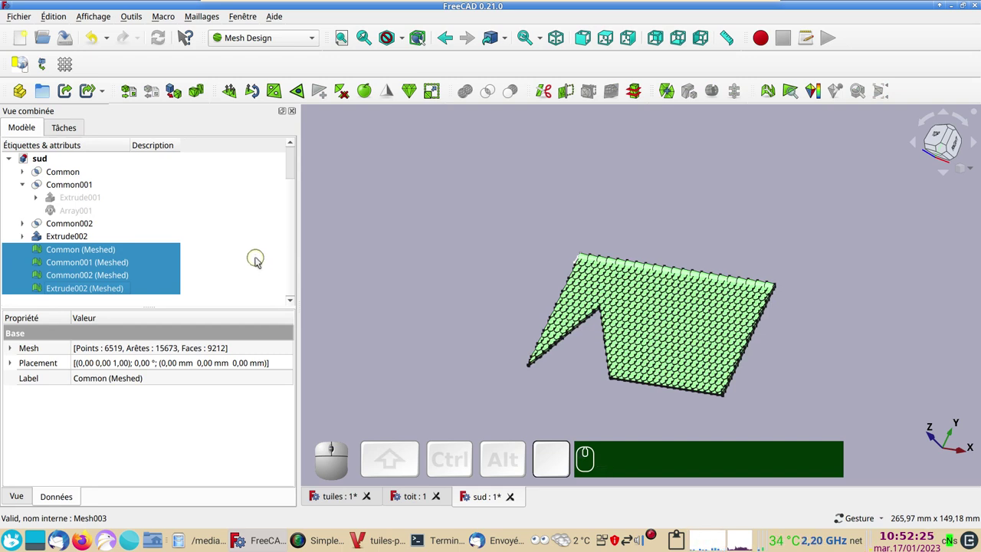
left_click(64, 20)
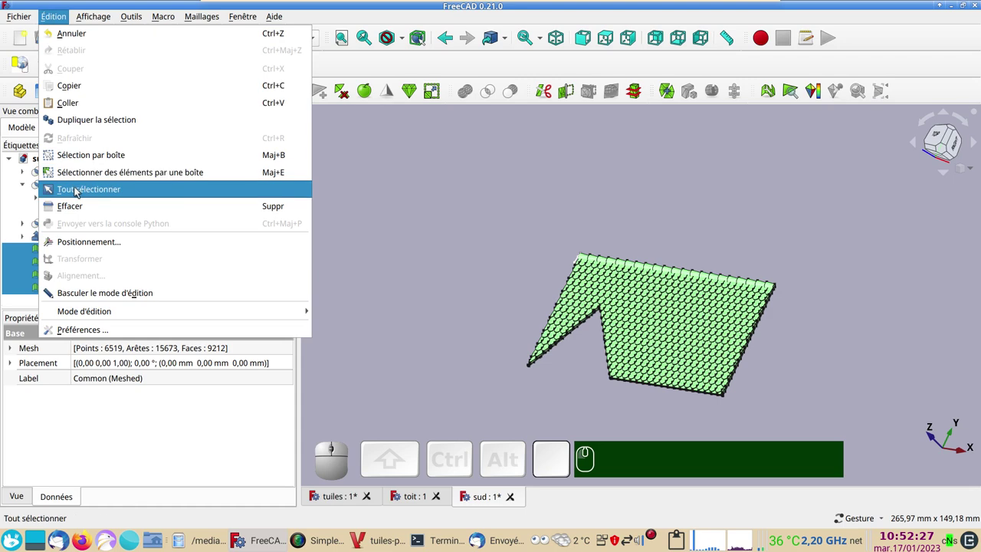
left_click(50, 216)
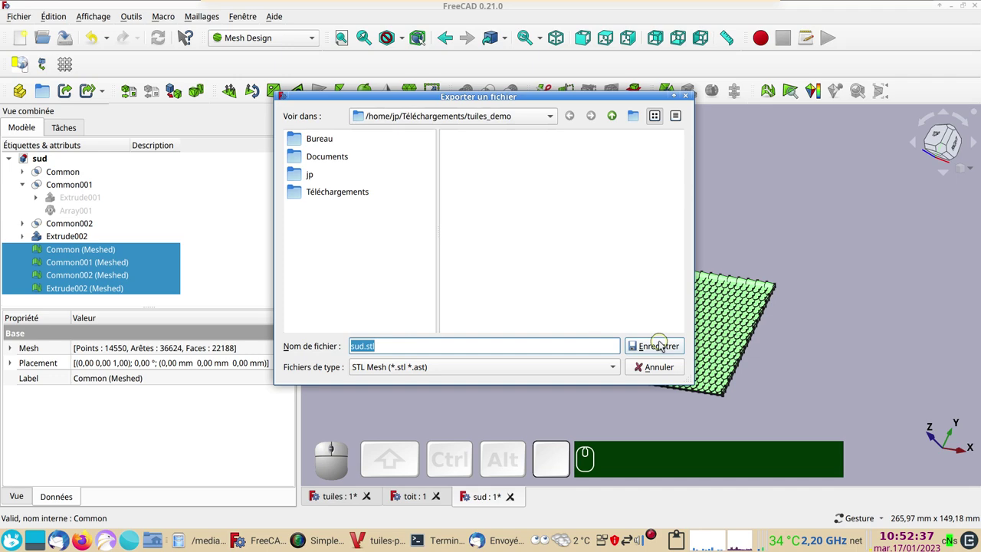
left_click(664, 346)
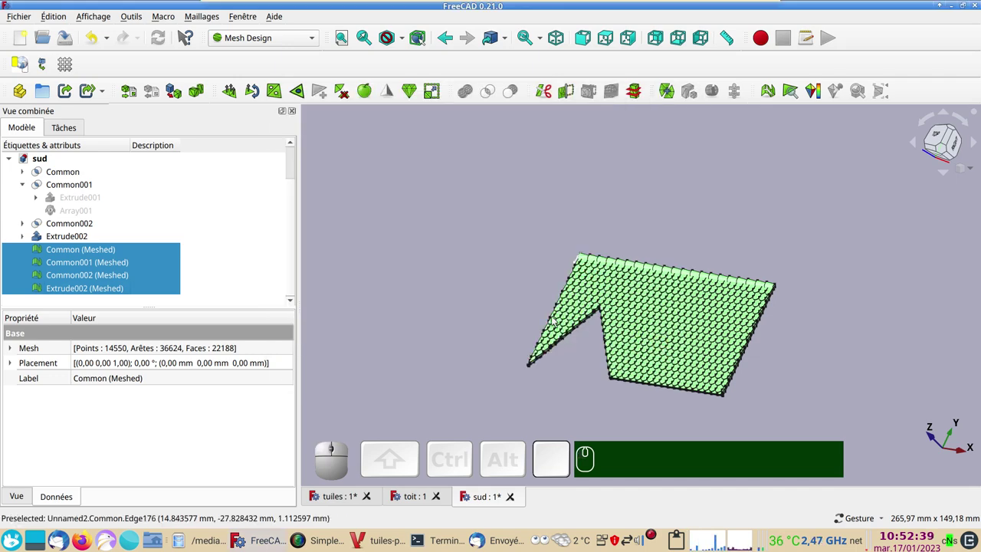
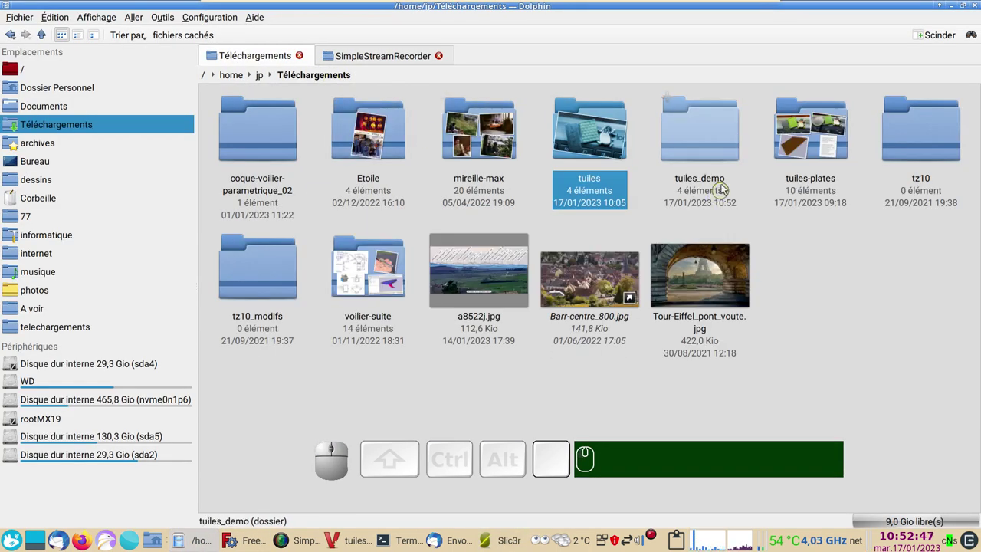
- Open the tuiles_demo folder in Dolphin to show sud.stl beside the FCStd files
left_click(708, 156)
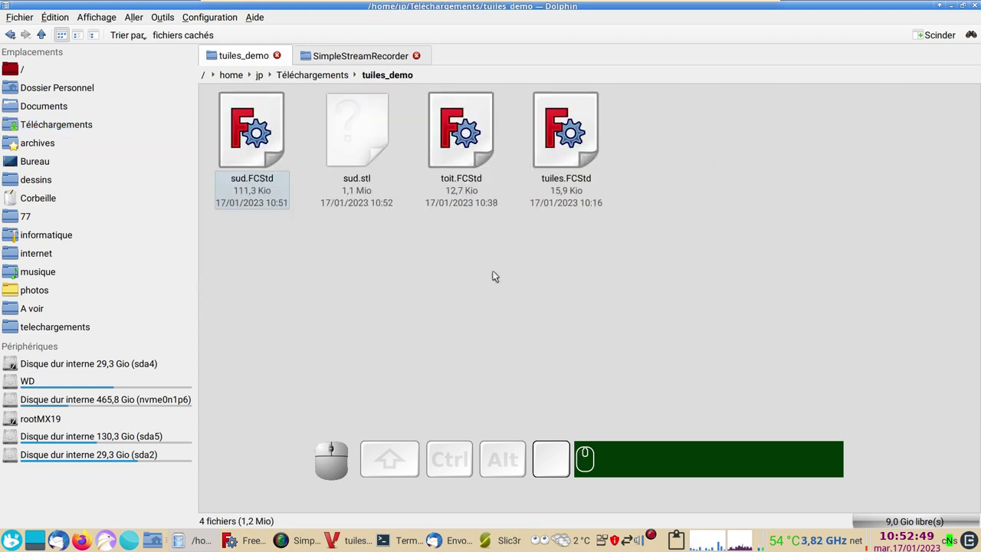
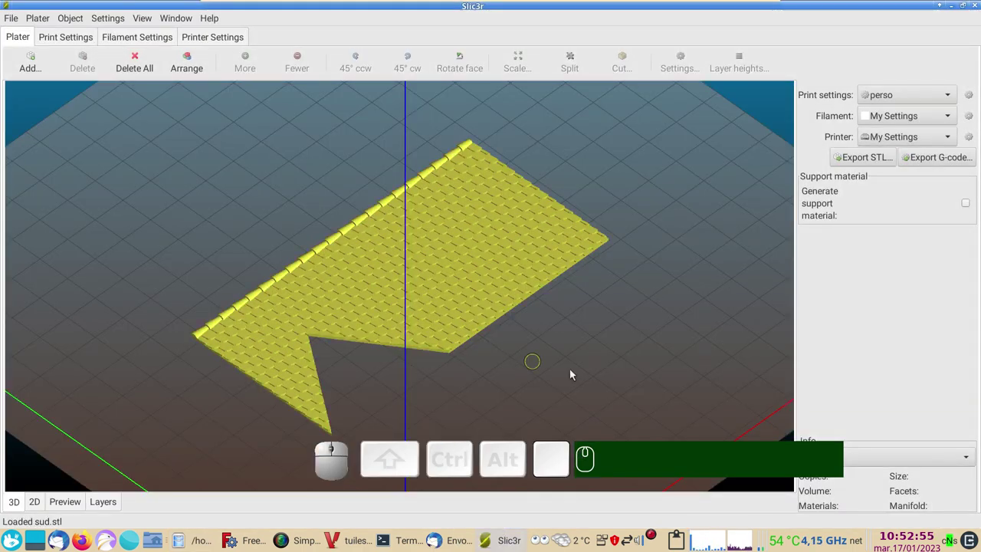
- Orbit Slic3r's plate to view the loaded sud.stl panel from a low angle
scroll("up", 3)
left_click_drag(707, 394, 643, 370)
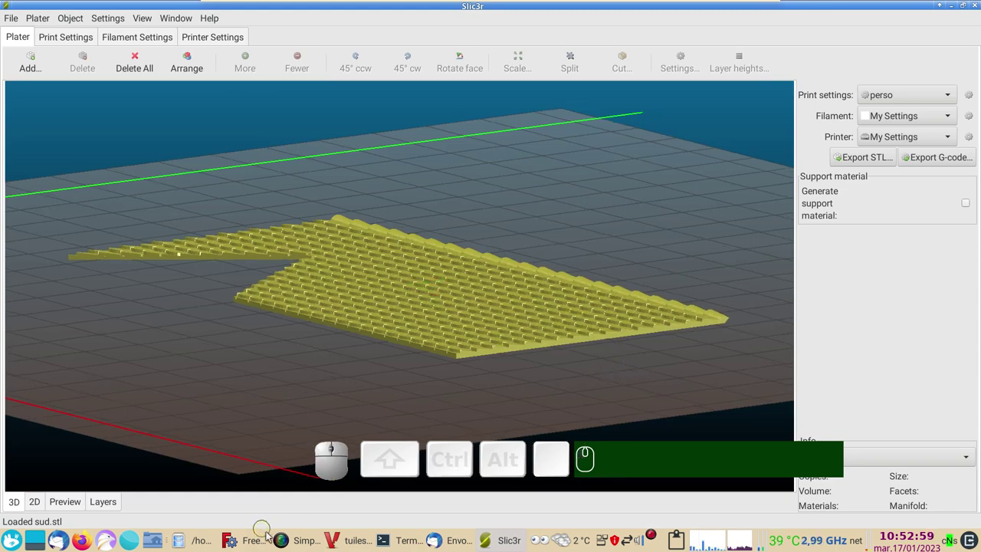
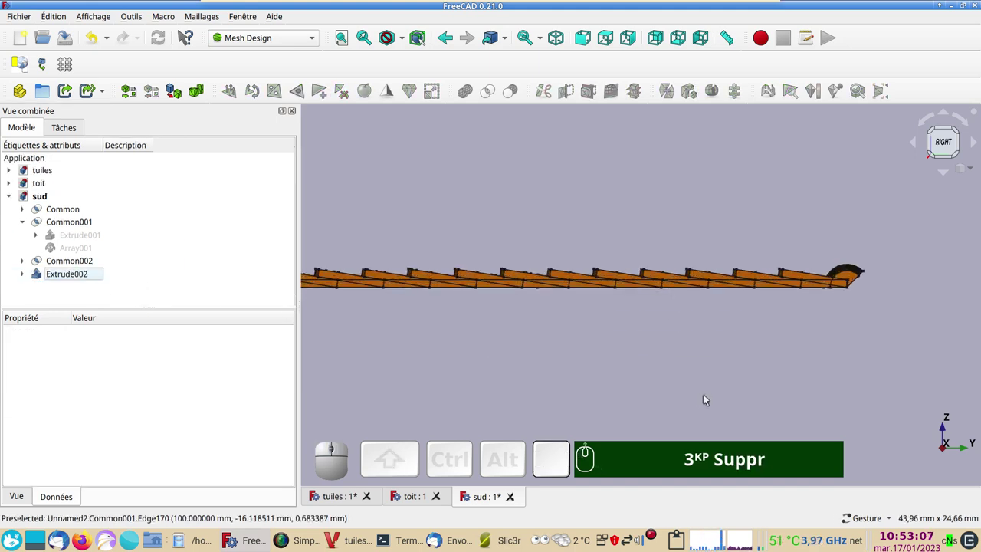
- Pan along the panel's side profile in FreeCAD and tilt it with the navigation cube
left_click_drag(712, 383, 913, 152)
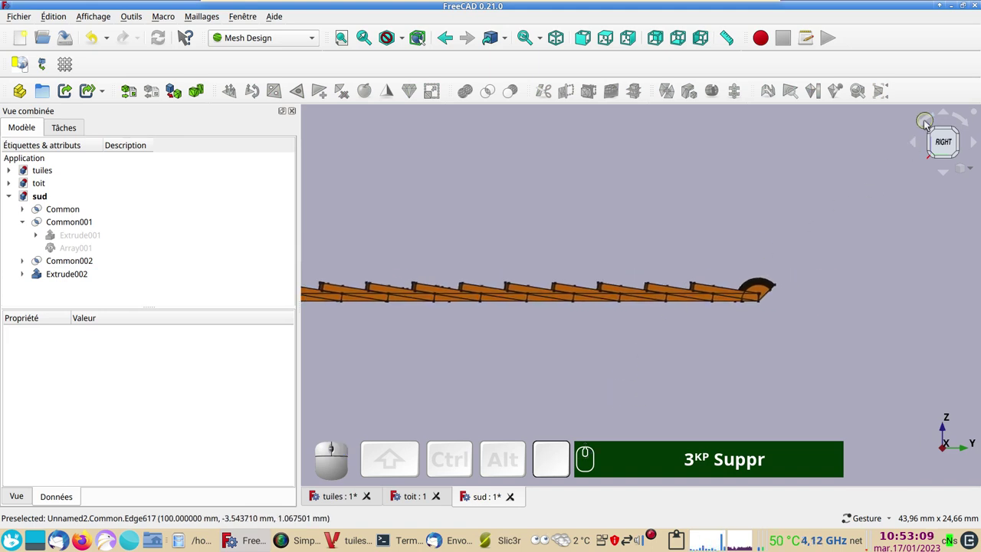
left_click(922, 126)
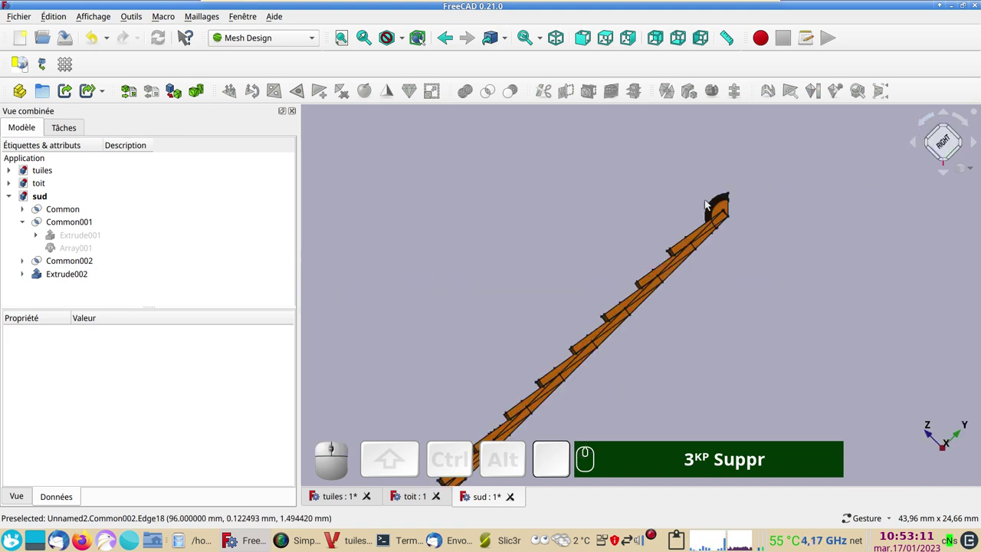
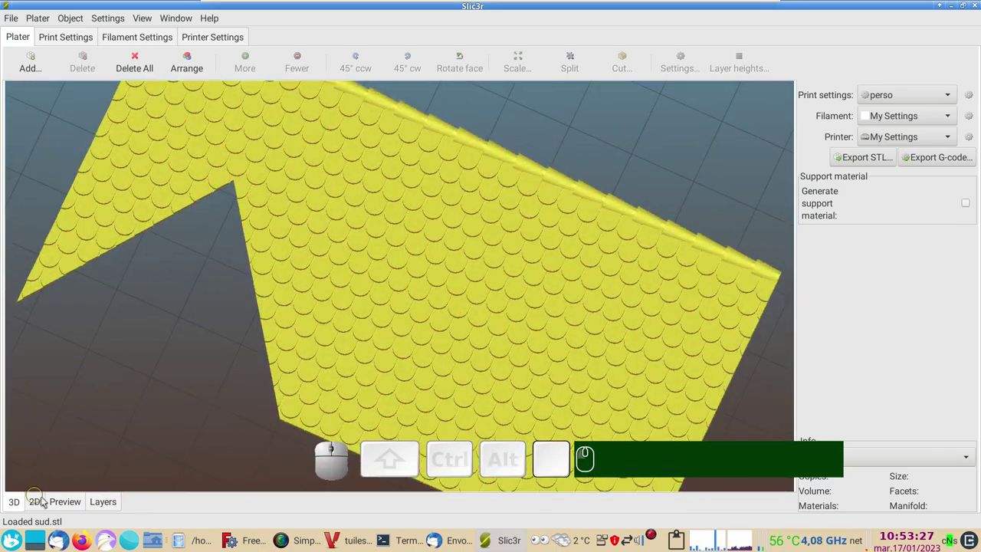
- Slice the roof panel in Slic3r's Preview and zoom into the corner's layers
left_click(60, 504)
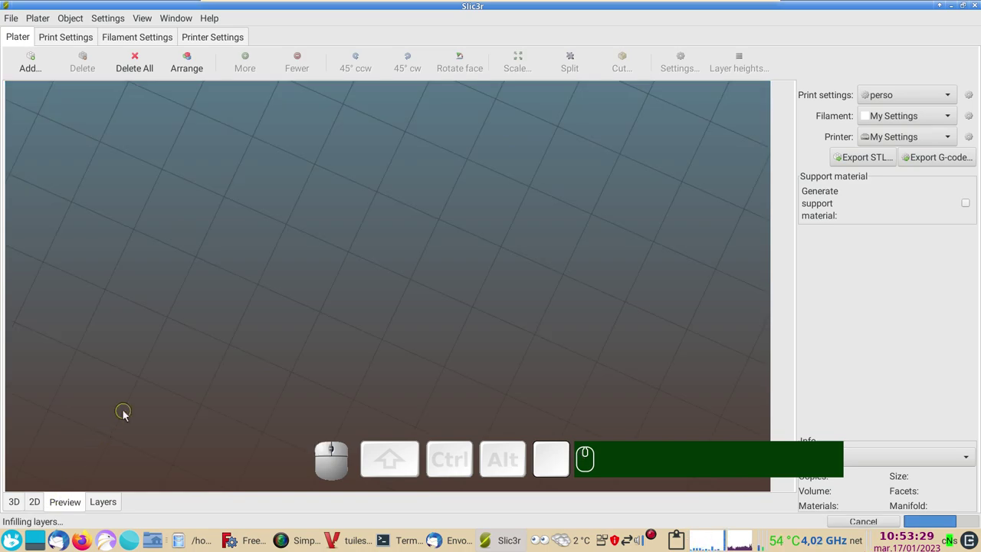
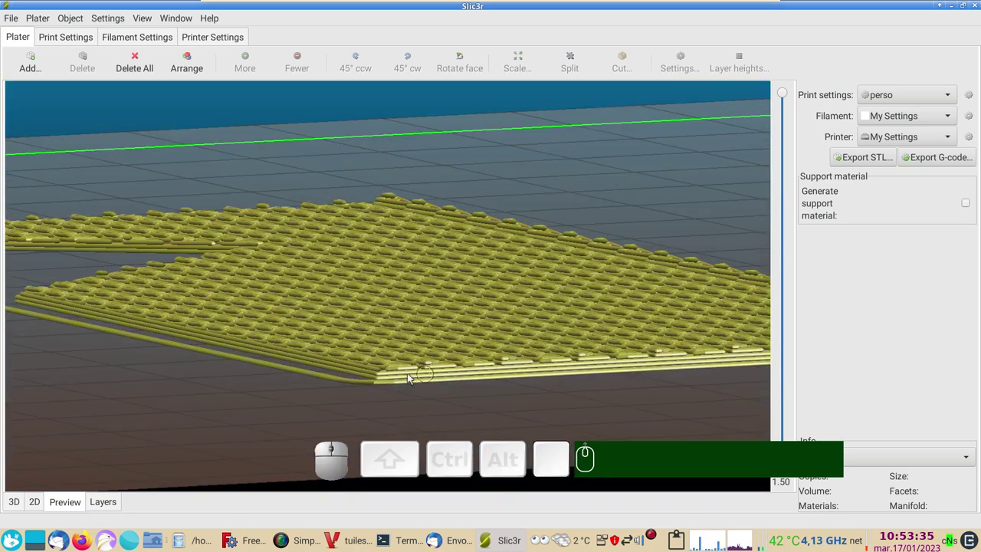
left_click(293, 432)
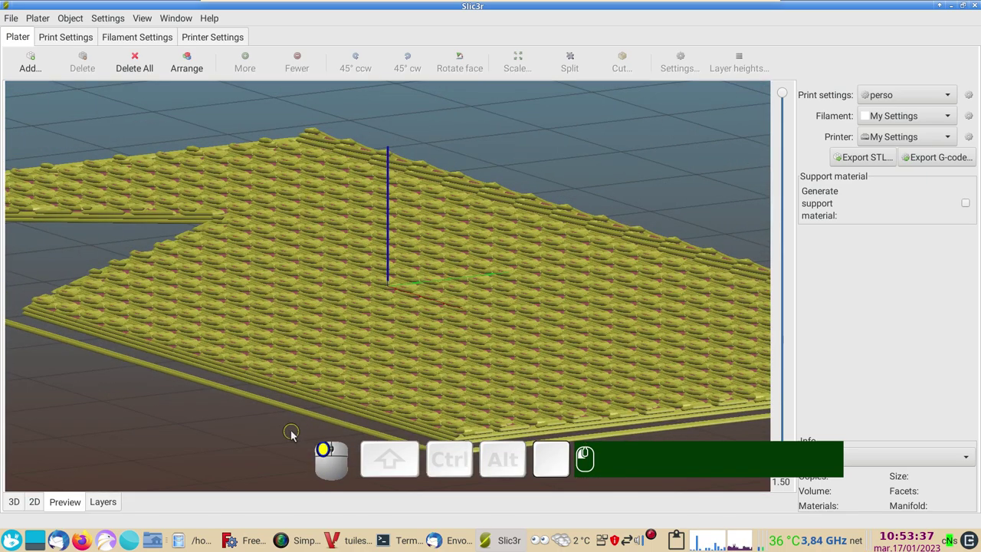
scroll("up", 3)
left_click_drag(367, 383, 348, 350)
scroll("up", 3)
left_click_drag(505, 404, 463, 358)
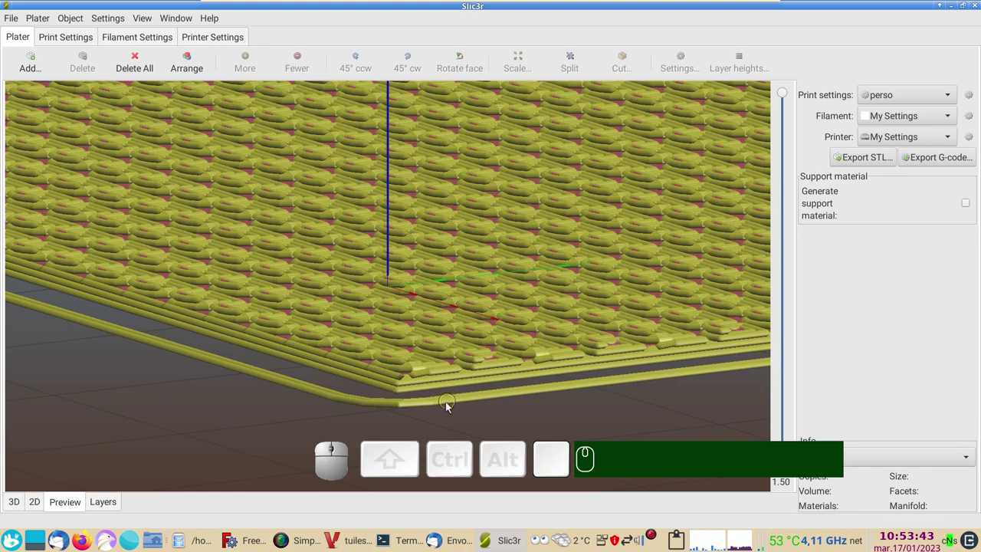
- Orbit across the stacked tile layers and look down on the infill pattern
left_click(360, 410)
left_click(370, 409)
left_click_drag(371, 408, 412, 376)
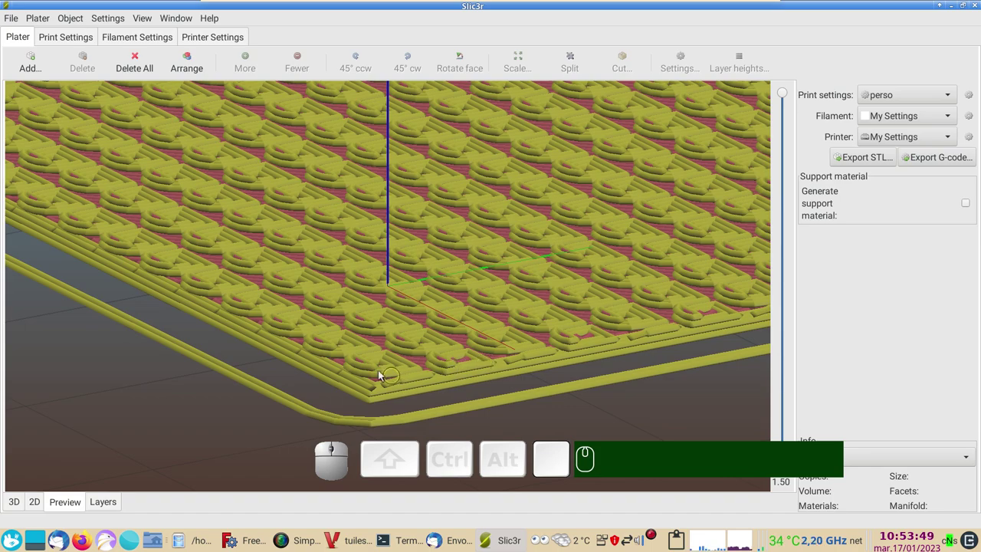
scroll("down", 3)
left_click_drag(308, 391, 303, 358)
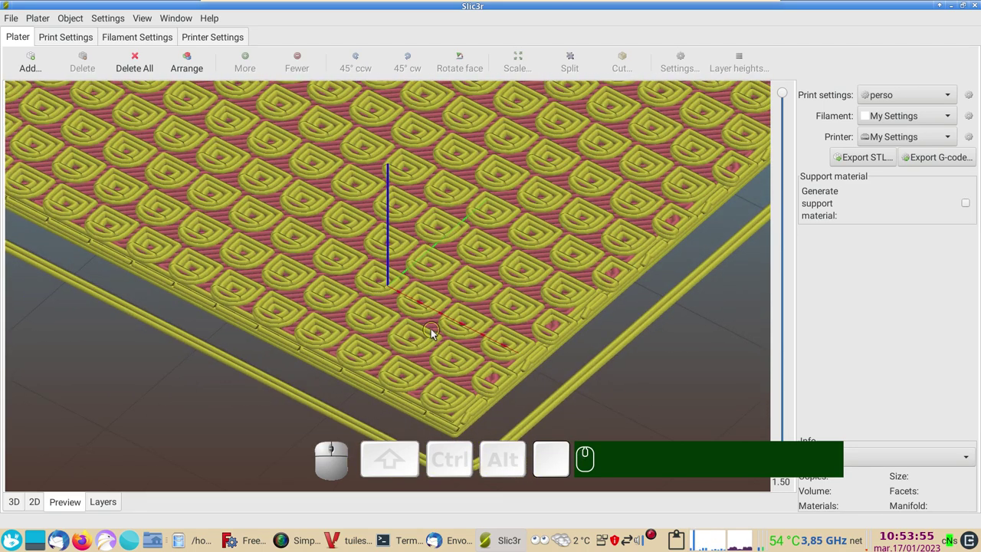
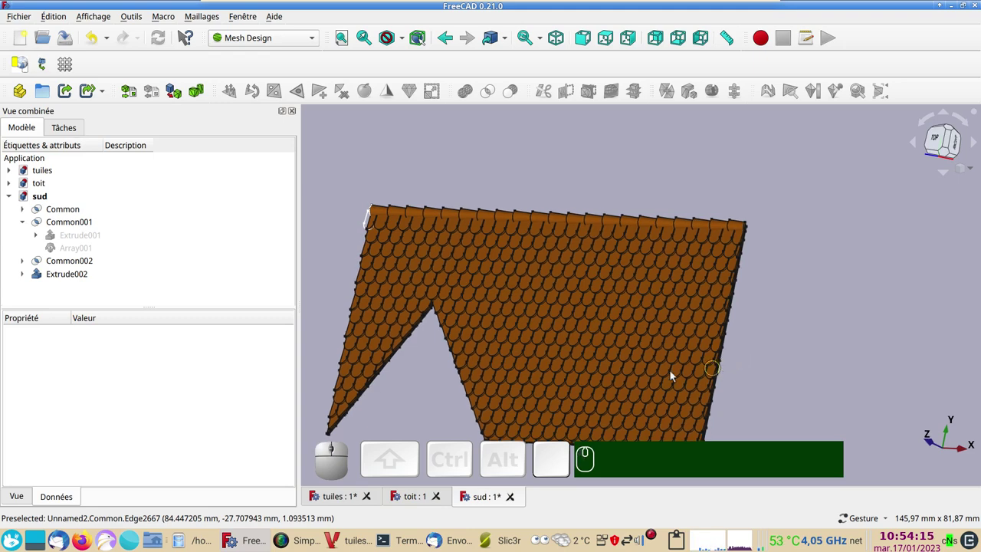
left_click(351, 500)
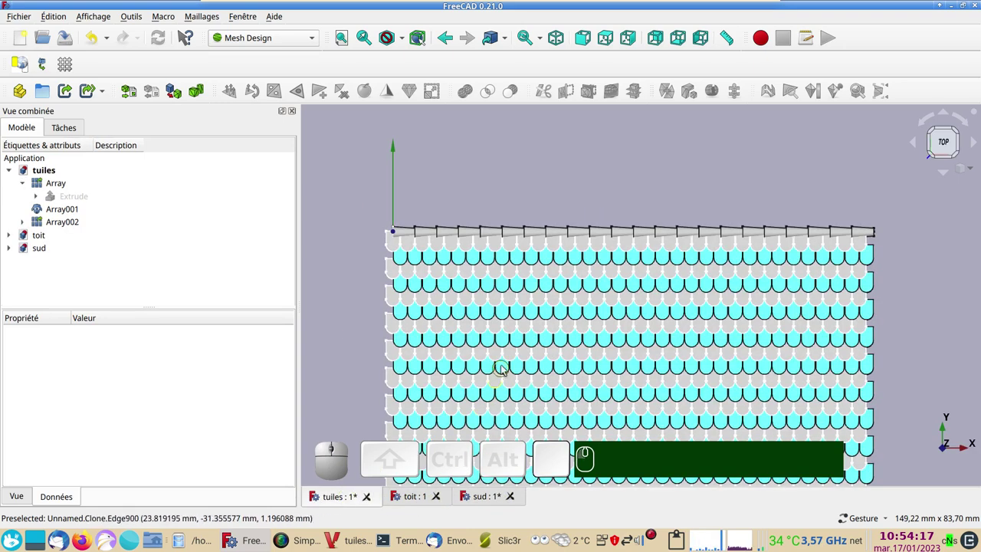
left_click(411, 500)
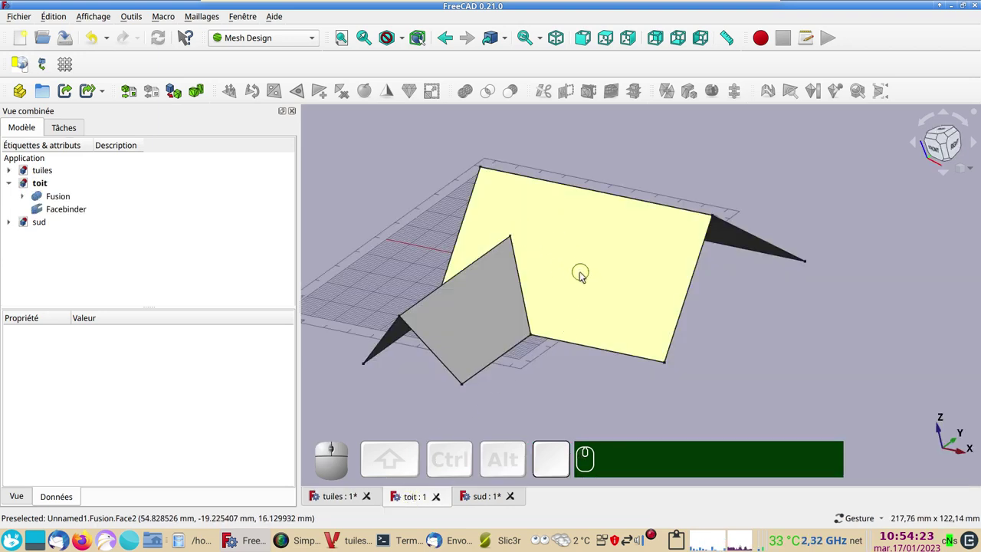
left_click(488, 498)
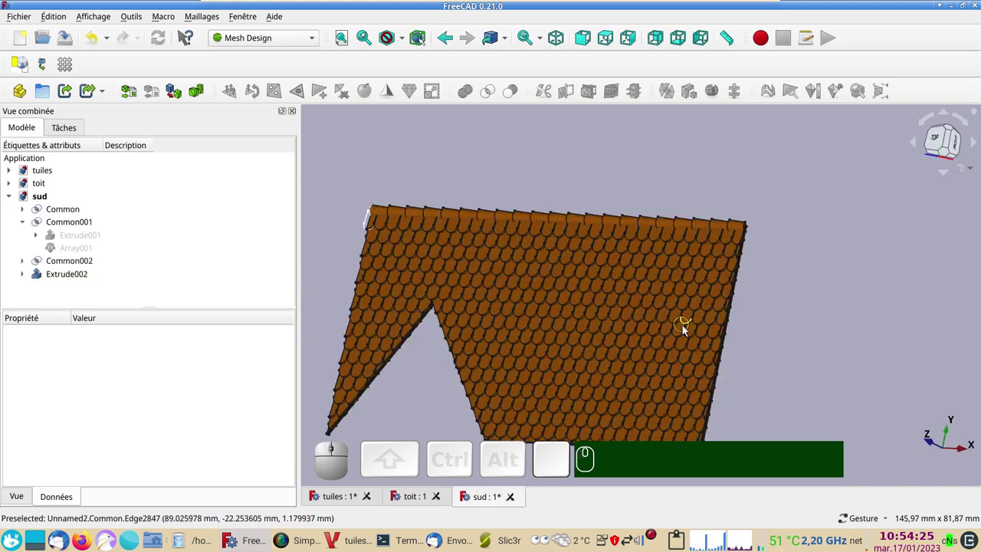
left_click_drag(753, 359, 744, 283)
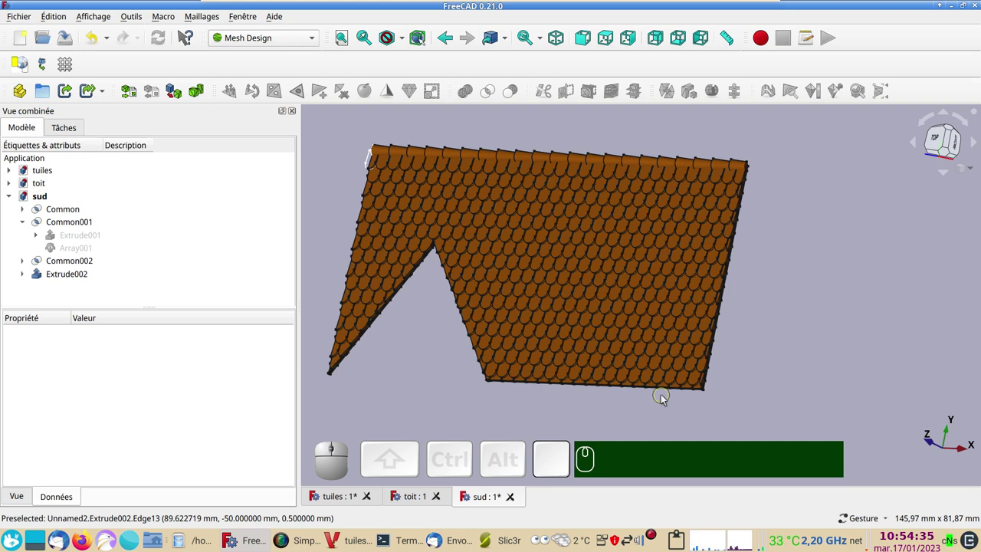
left_click_drag(419, 374, 454, 375)
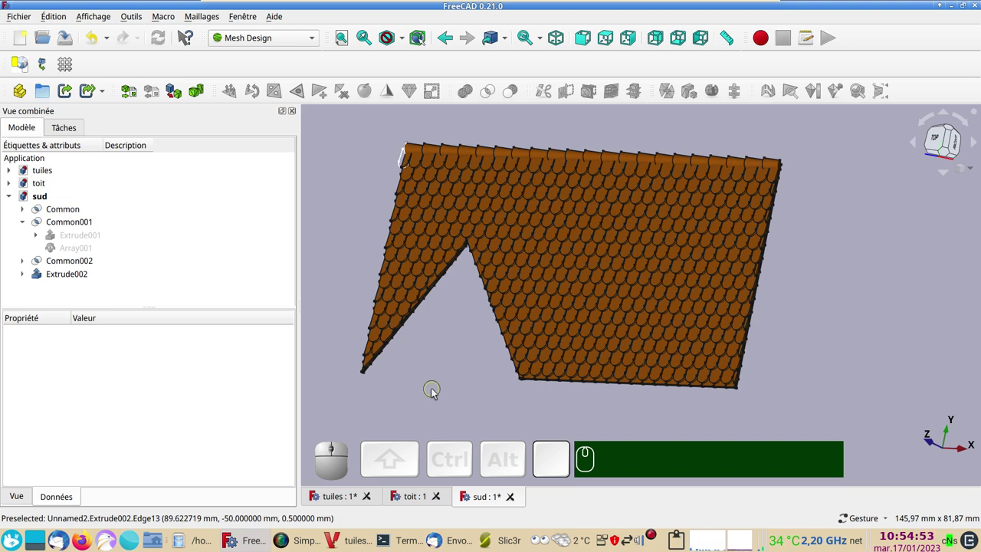
scroll("down", 3)
left_click_drag(442, 398, 528, 363)
scroll("up", 3)
scroll("down", 3)
left_click_drag(753, 327, 796, 345)
left_click_drag(858, 348, 777, 347)
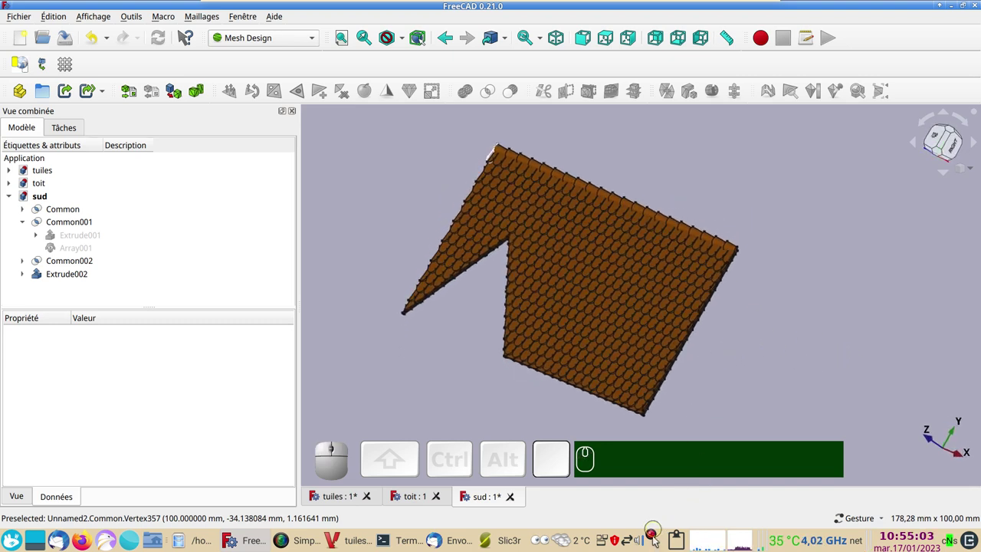